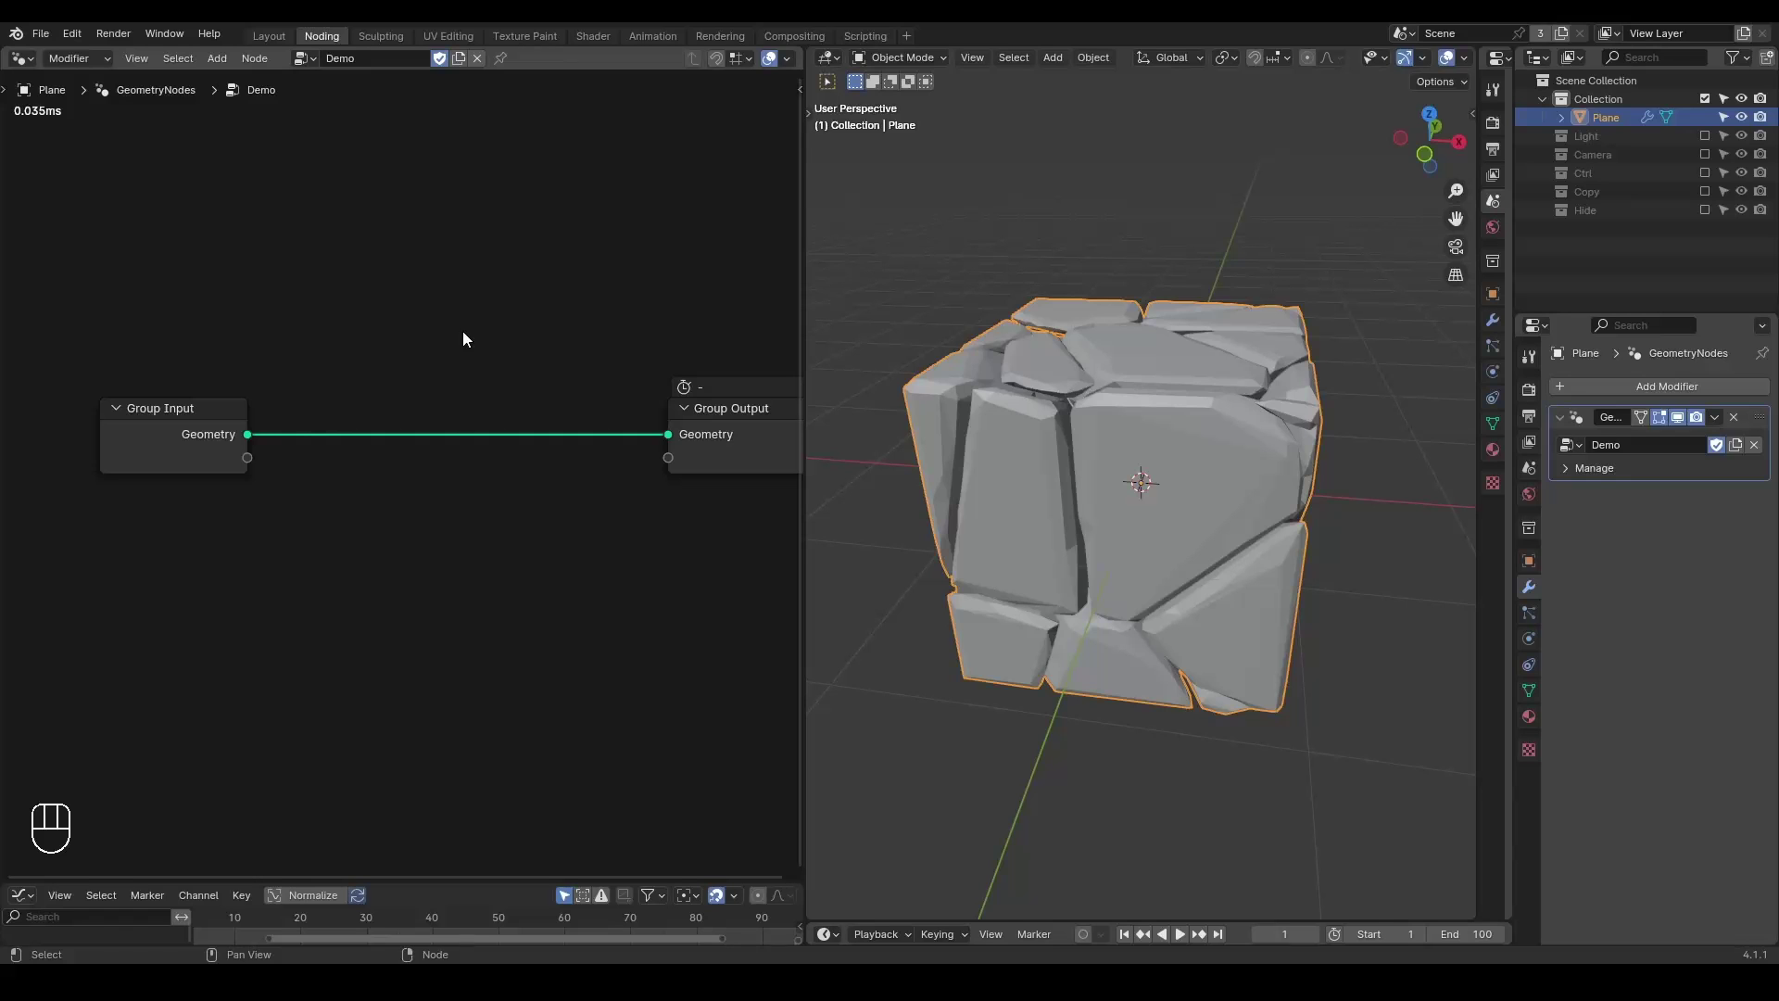
Inspect one rock fragment, then offset points via Set Position with a Random Value vector from -1 to 1.
key("ctrl+shift+alt+w")
key("ctrl+shift+alt+q")
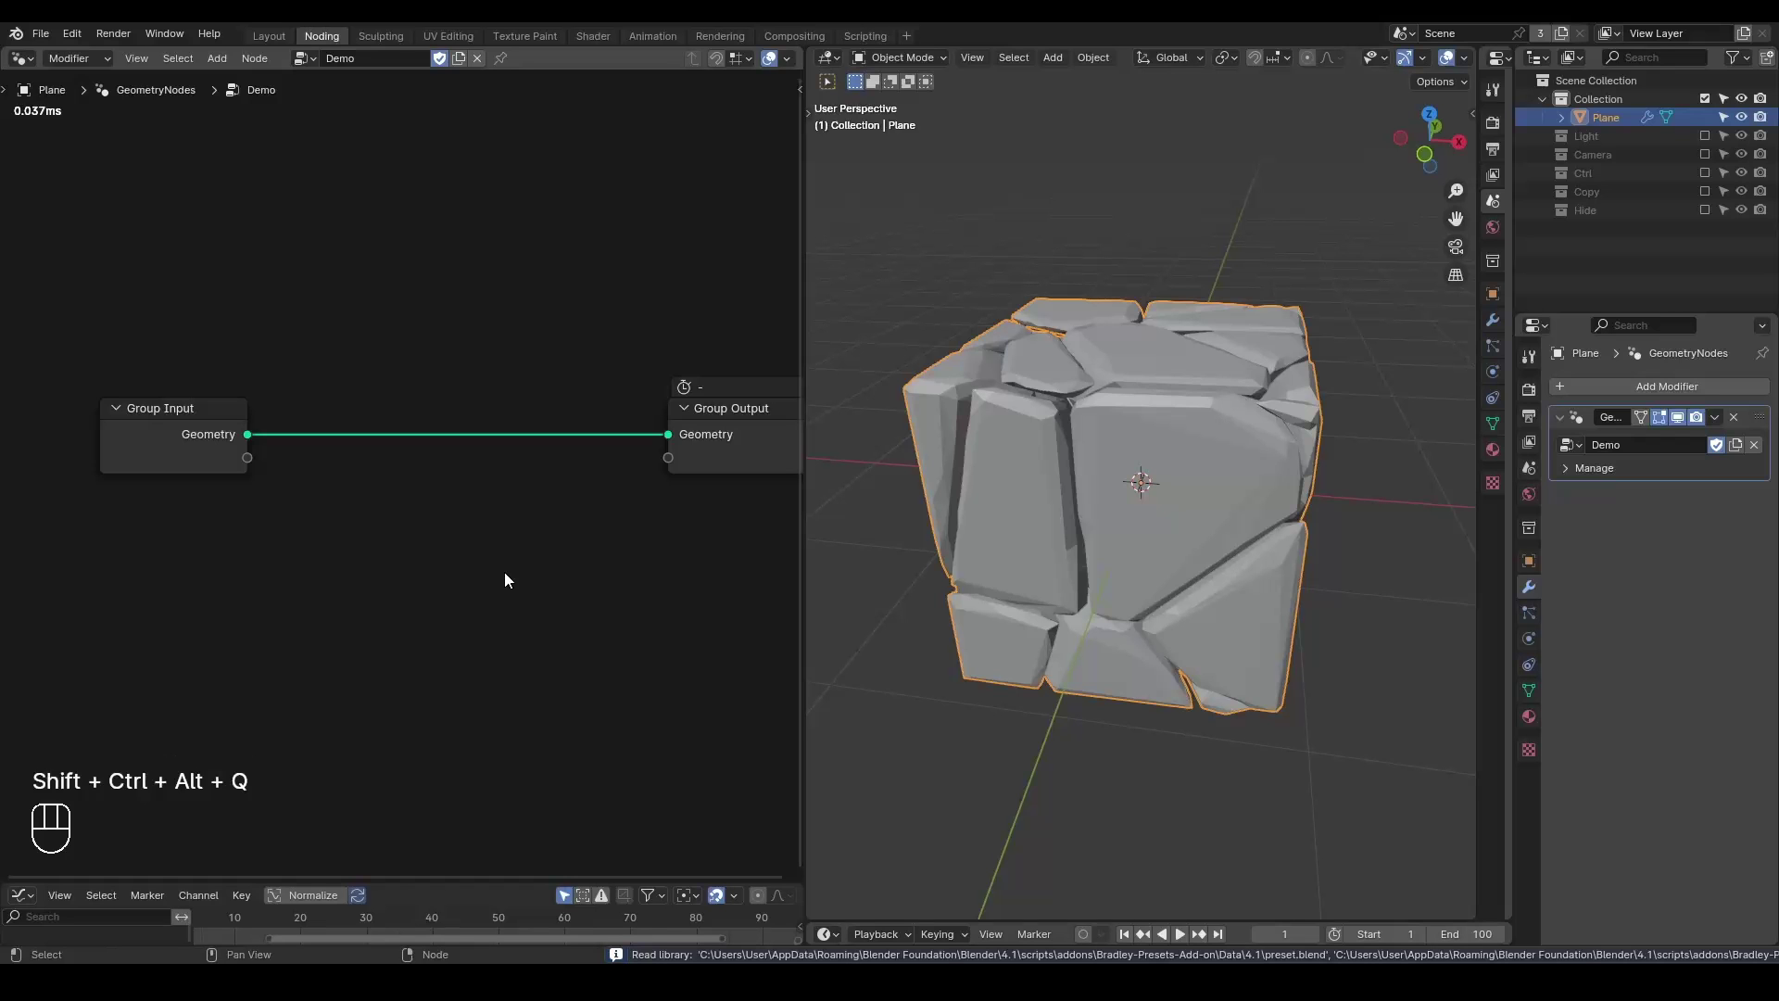
left_click_drag(1023, 456, 1036, 453)
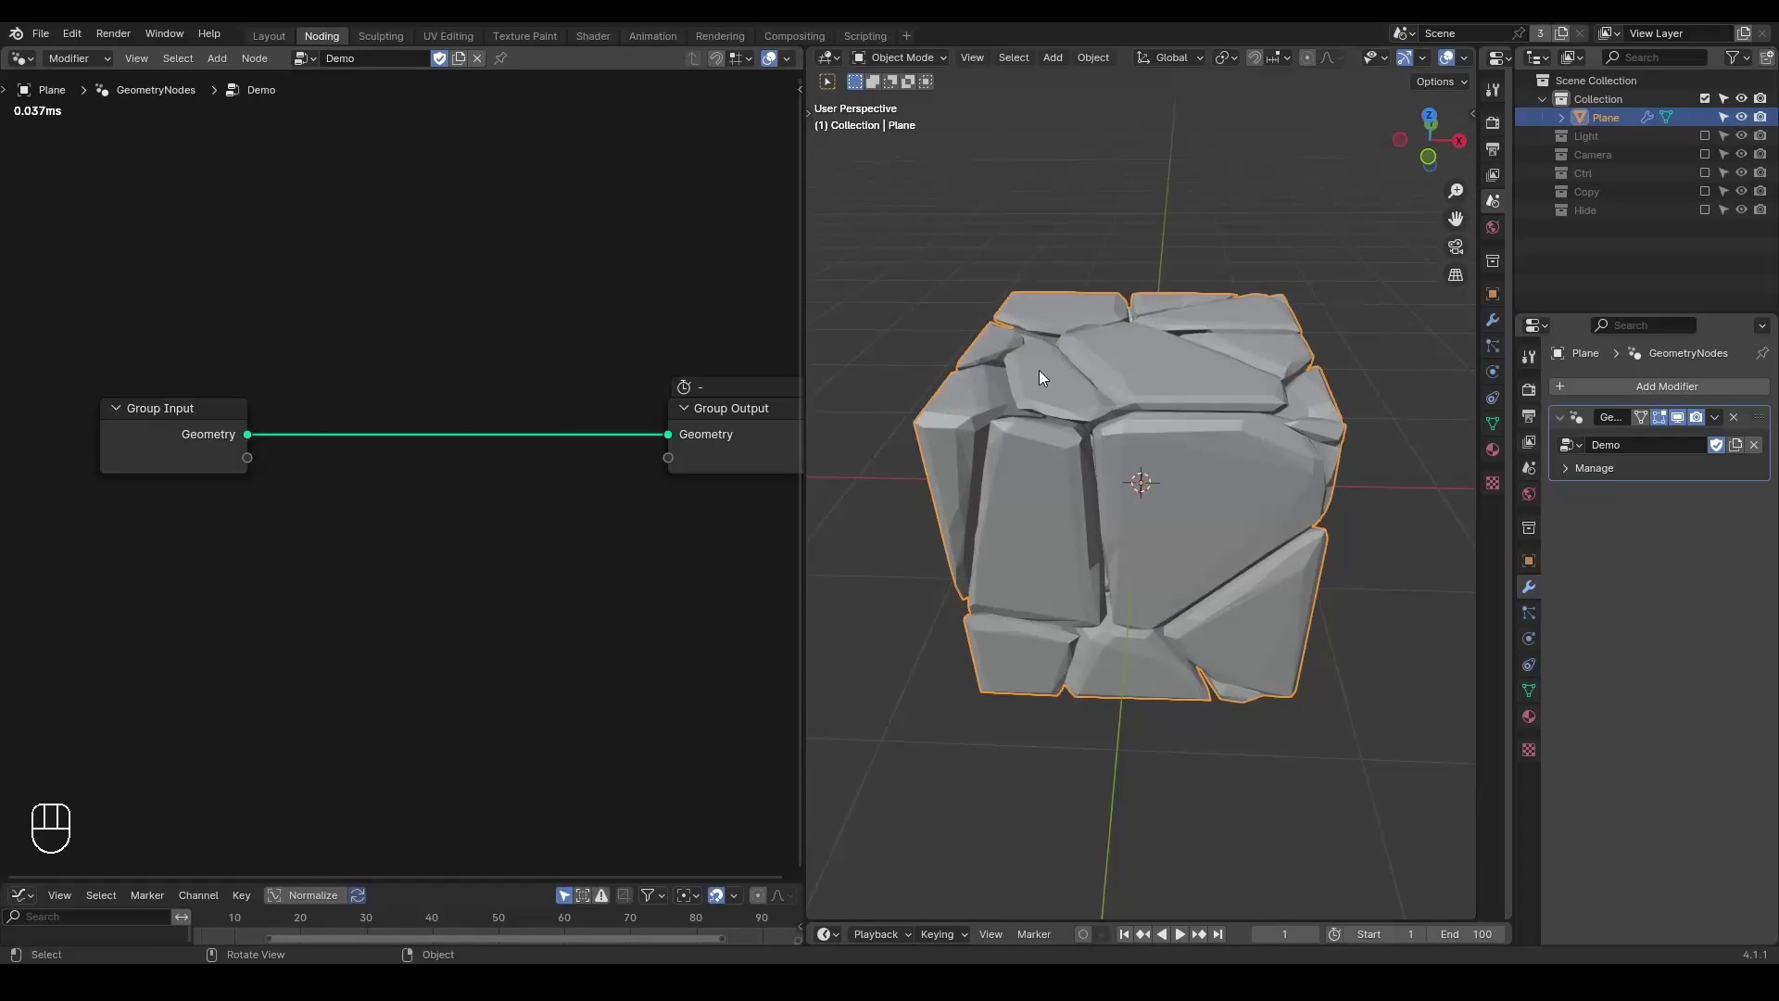
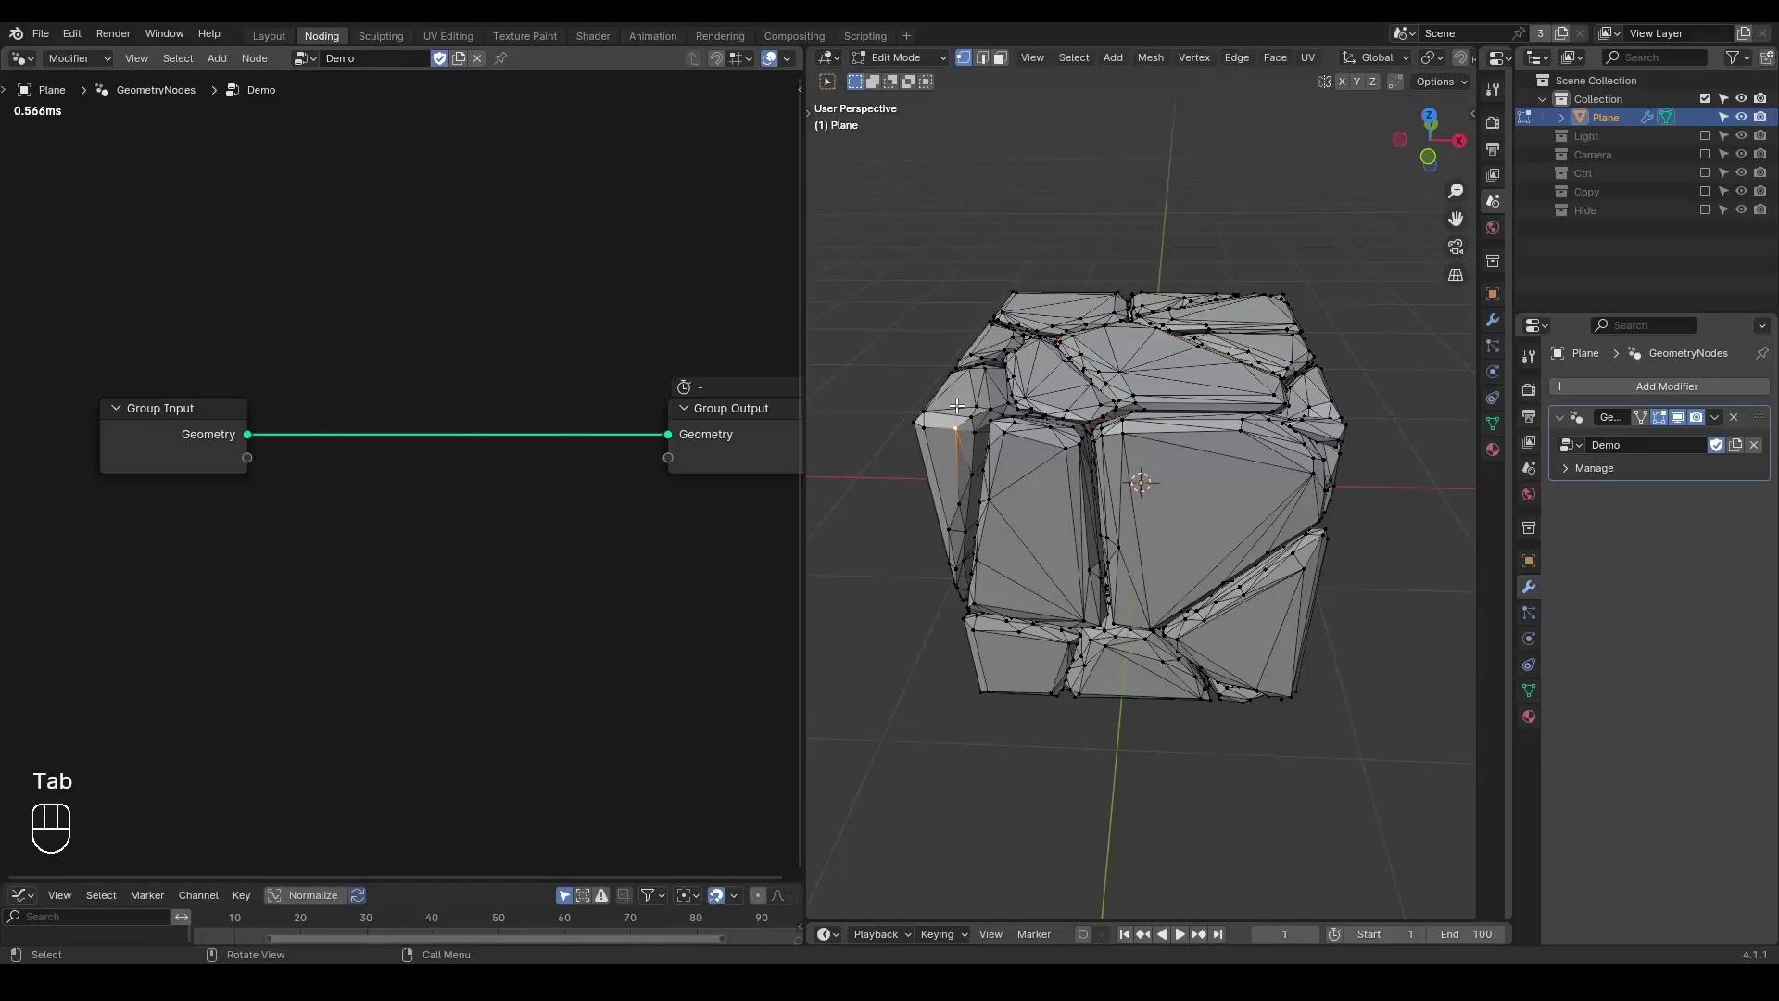
key("l")
key("g")
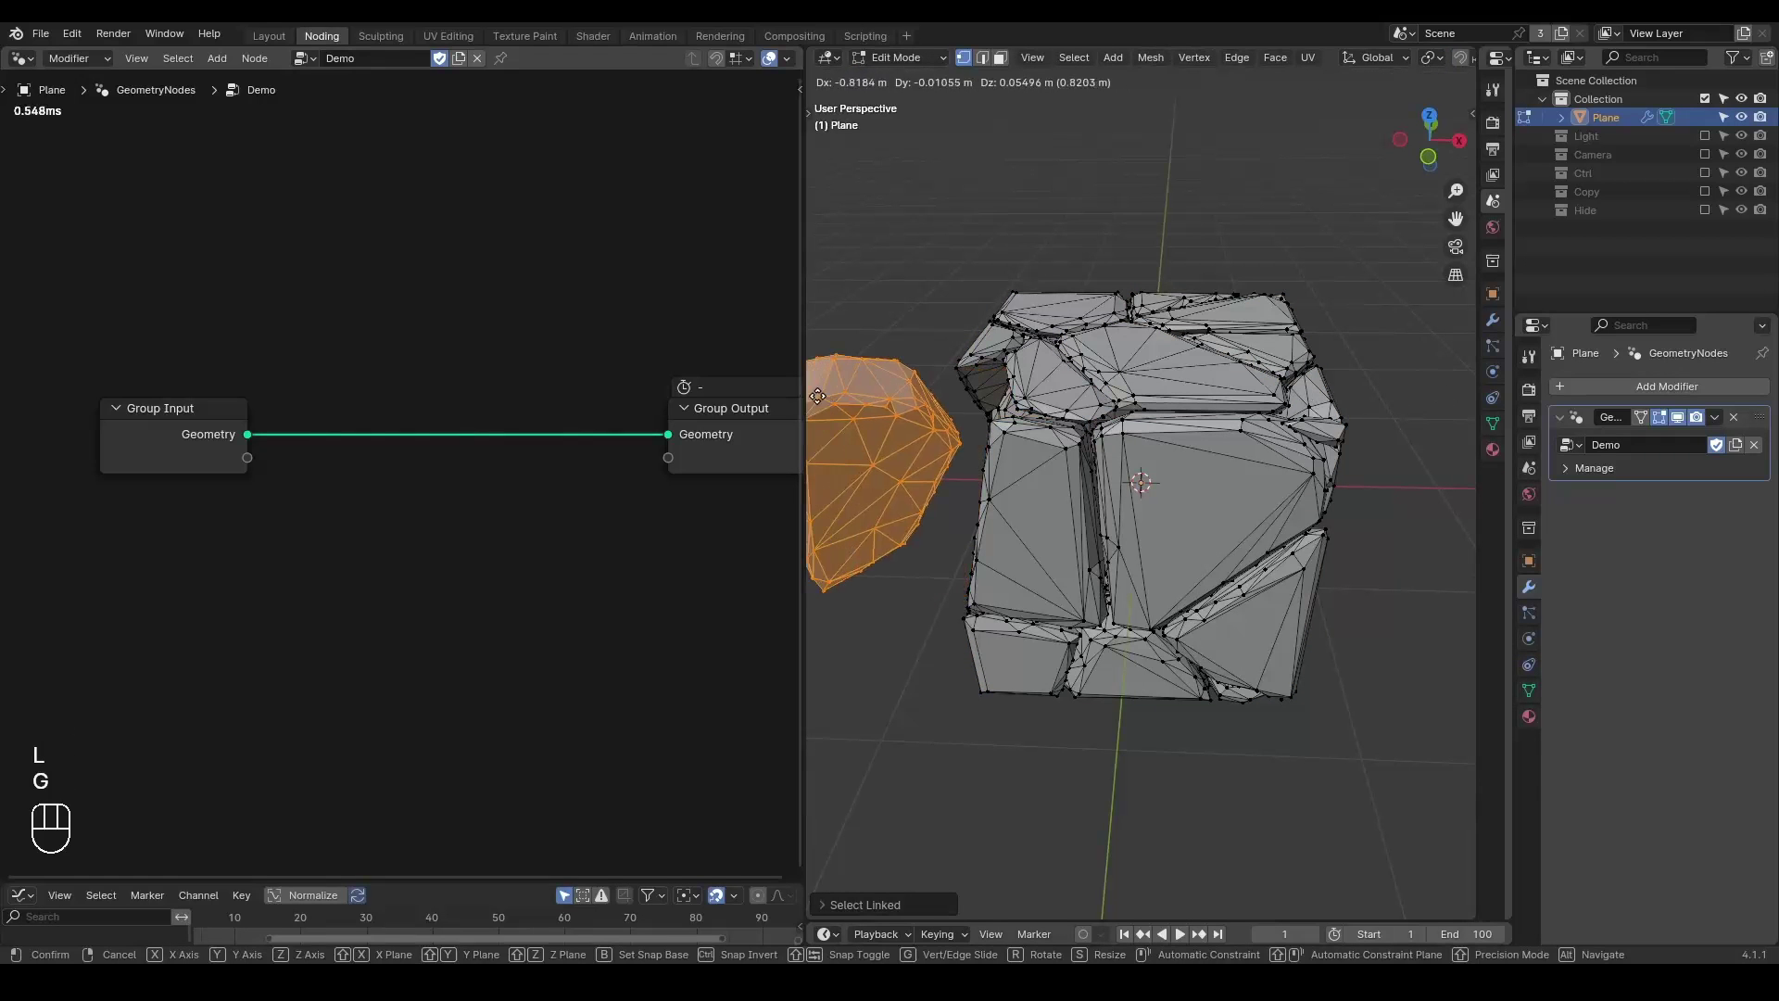
key("Tab")
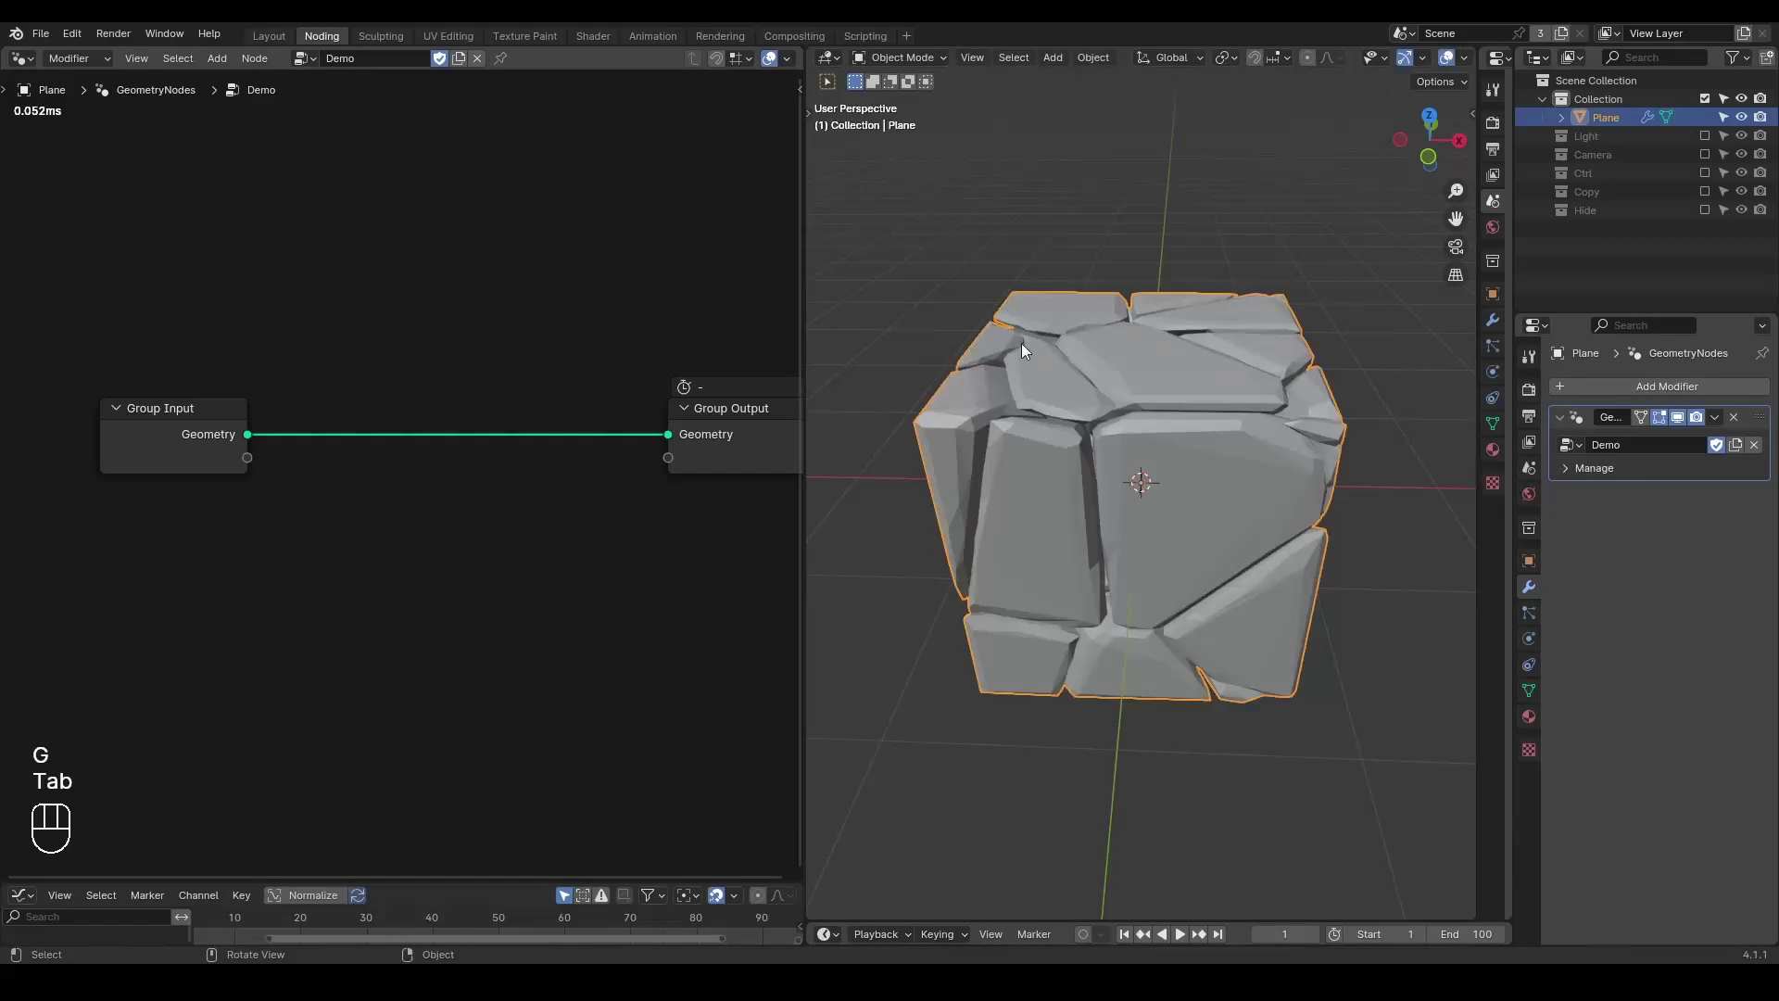
left_click(563, 271)
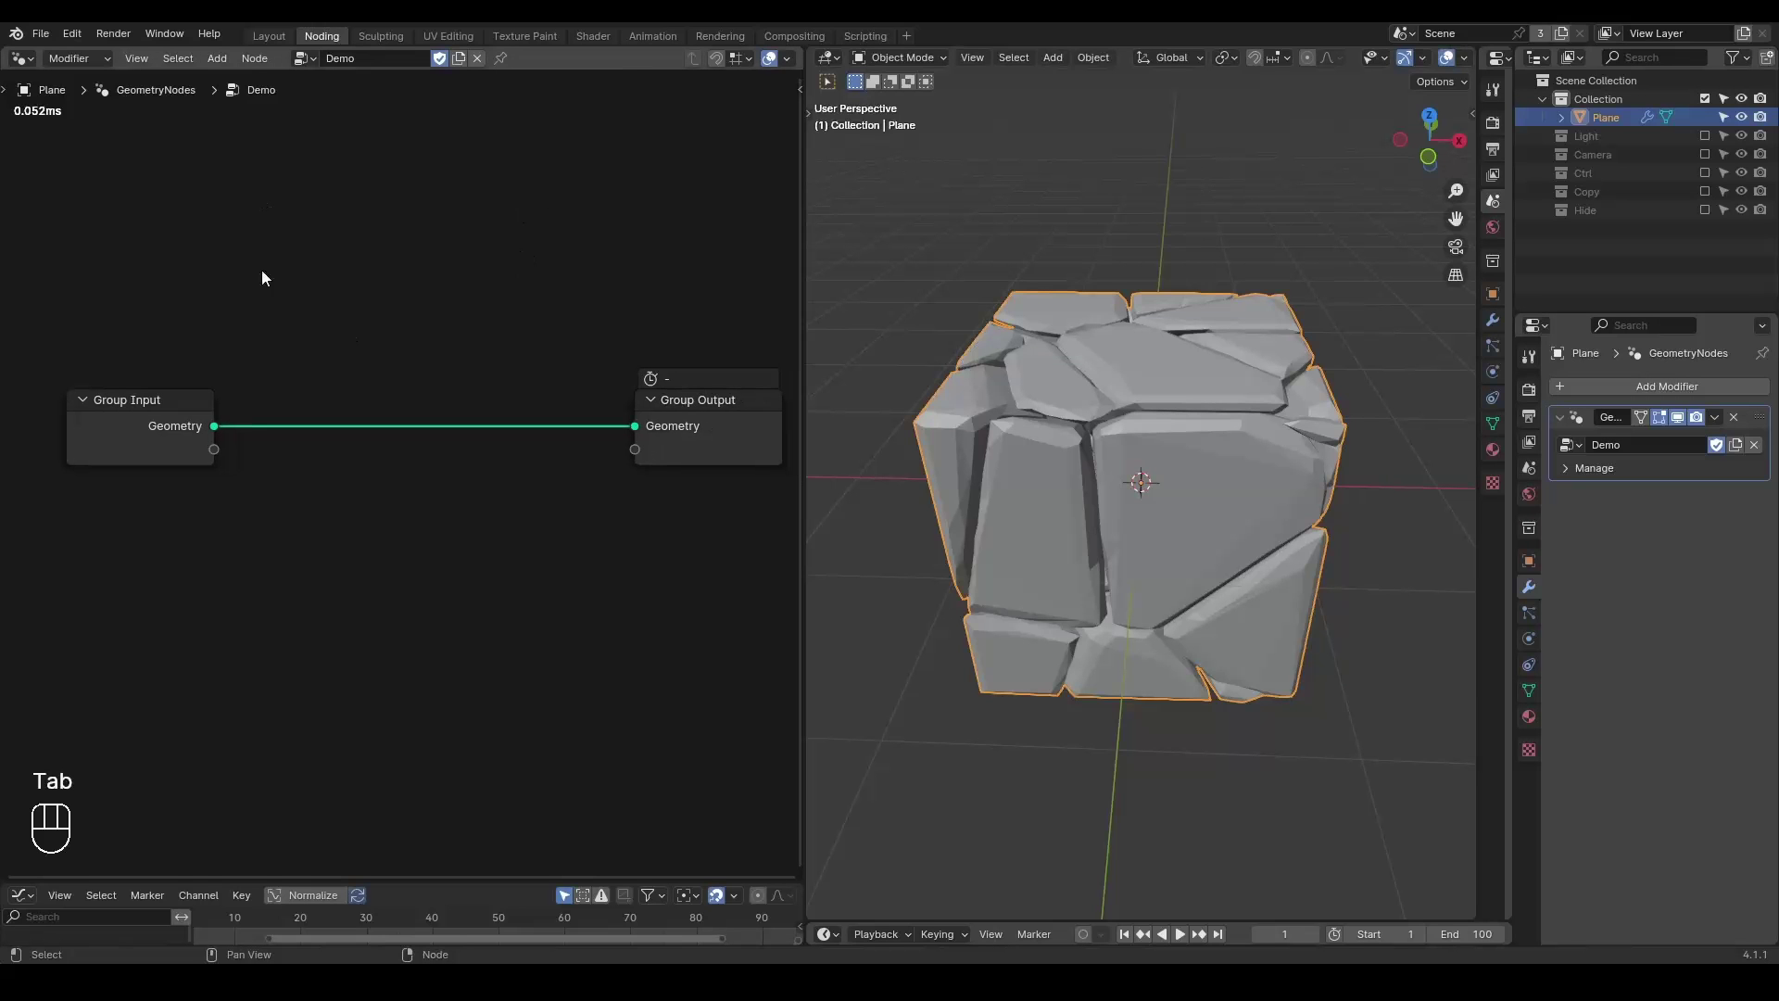
left_click(400, 469)
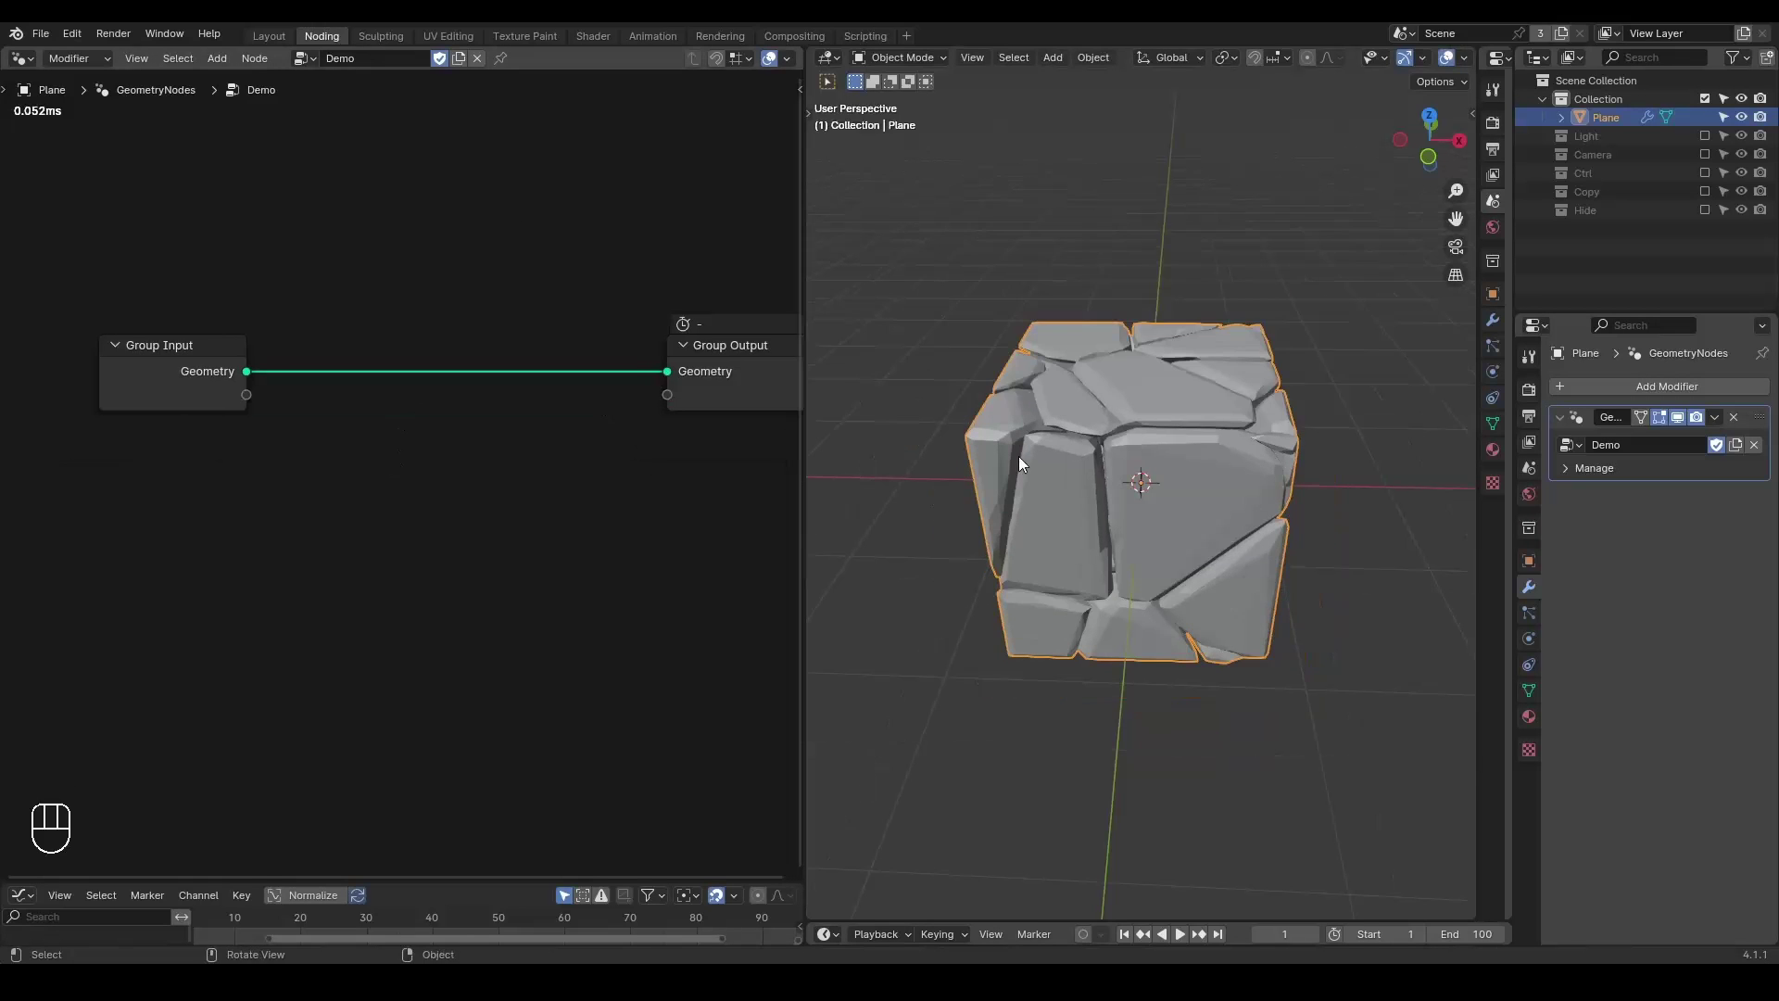
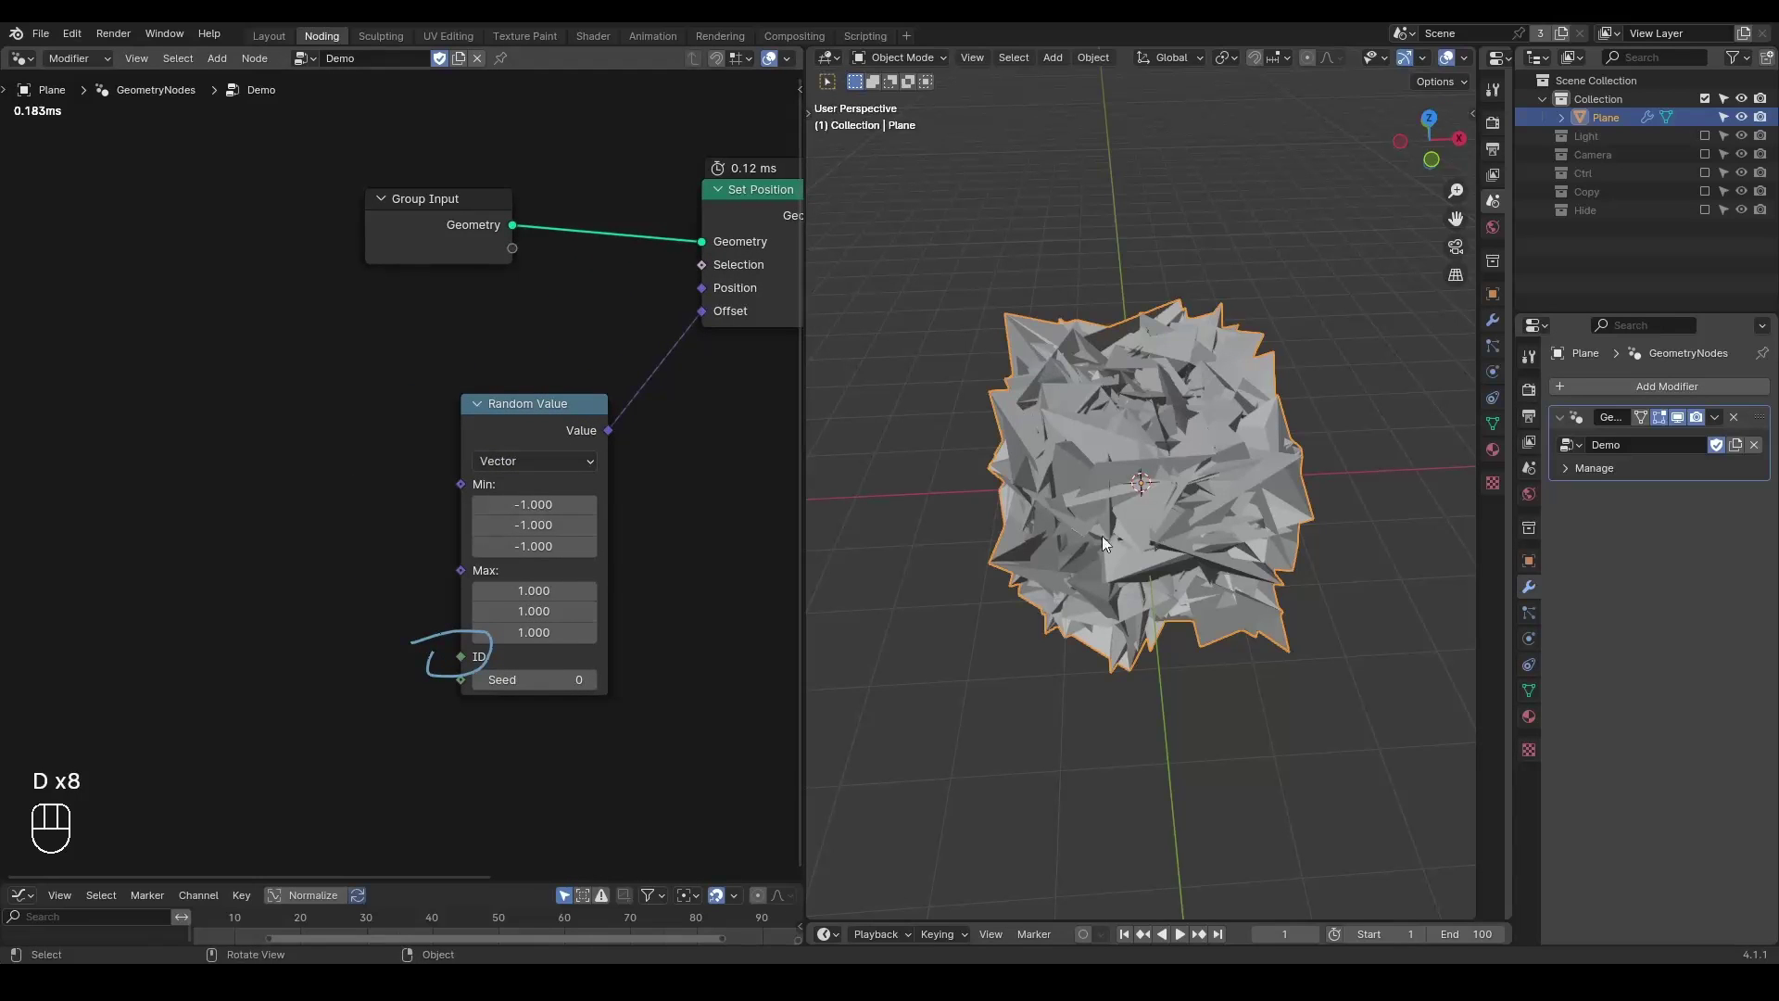
Add a Mesh Island node and feed its Island Index into the Random Value ID.
key("ctrl+a")
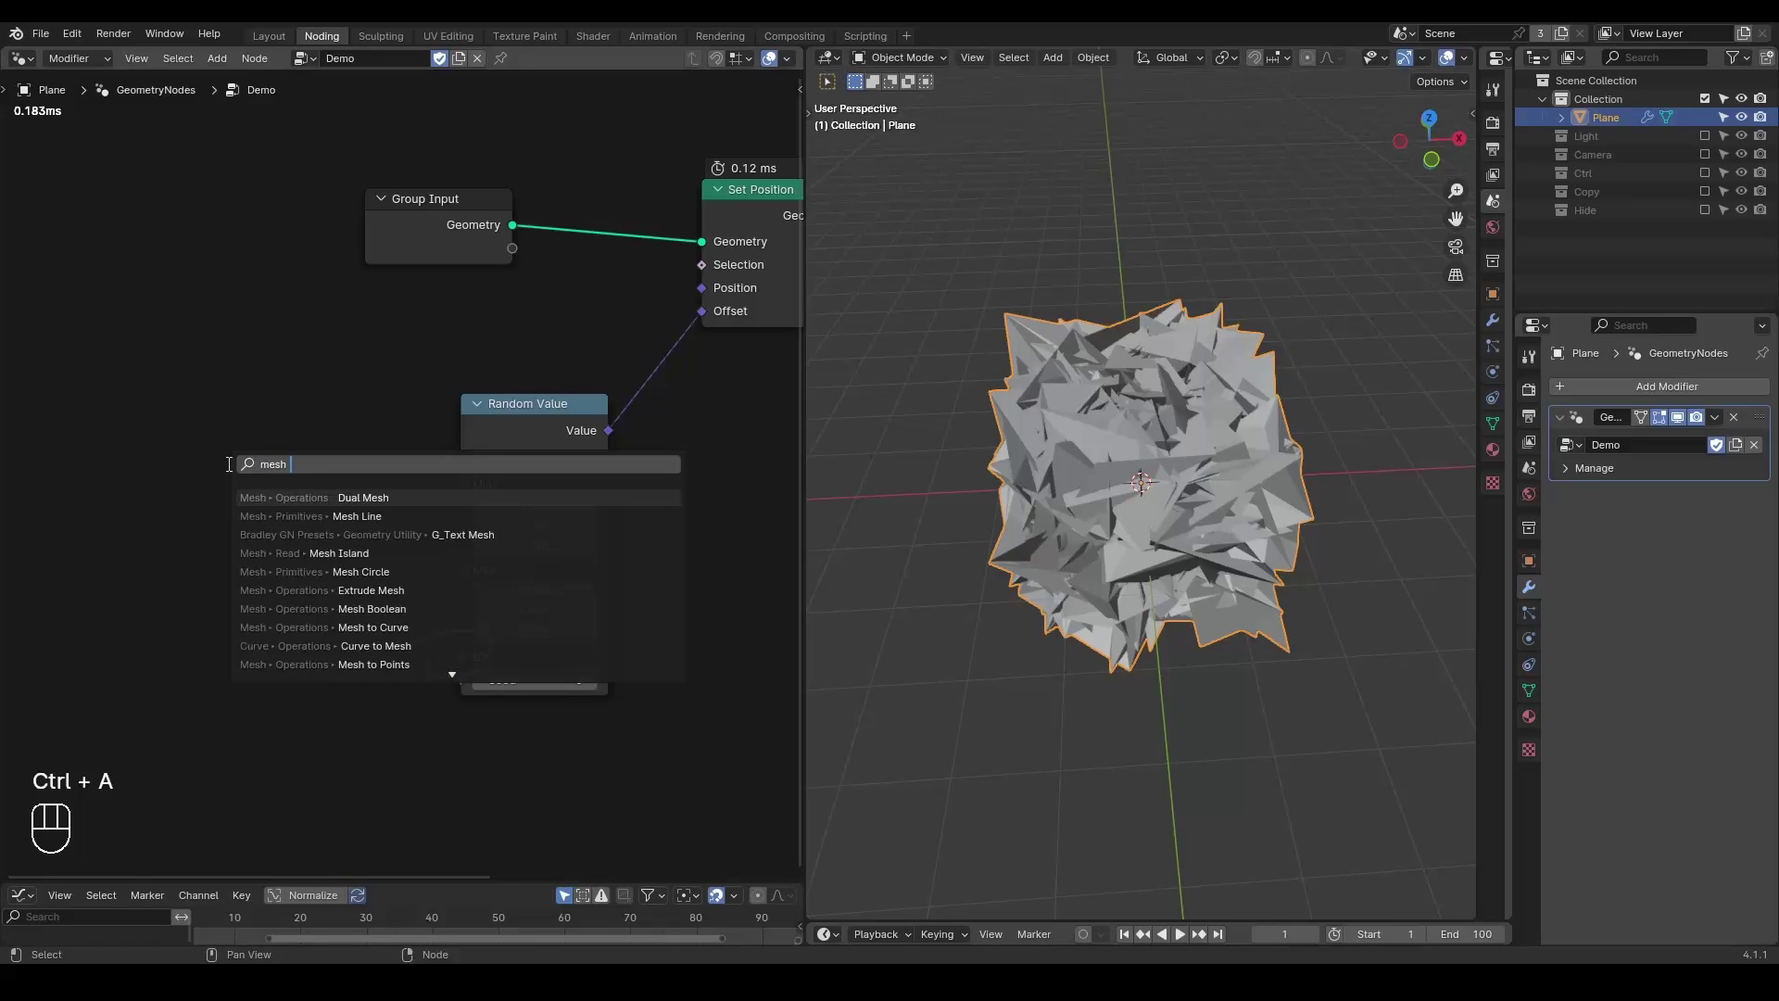
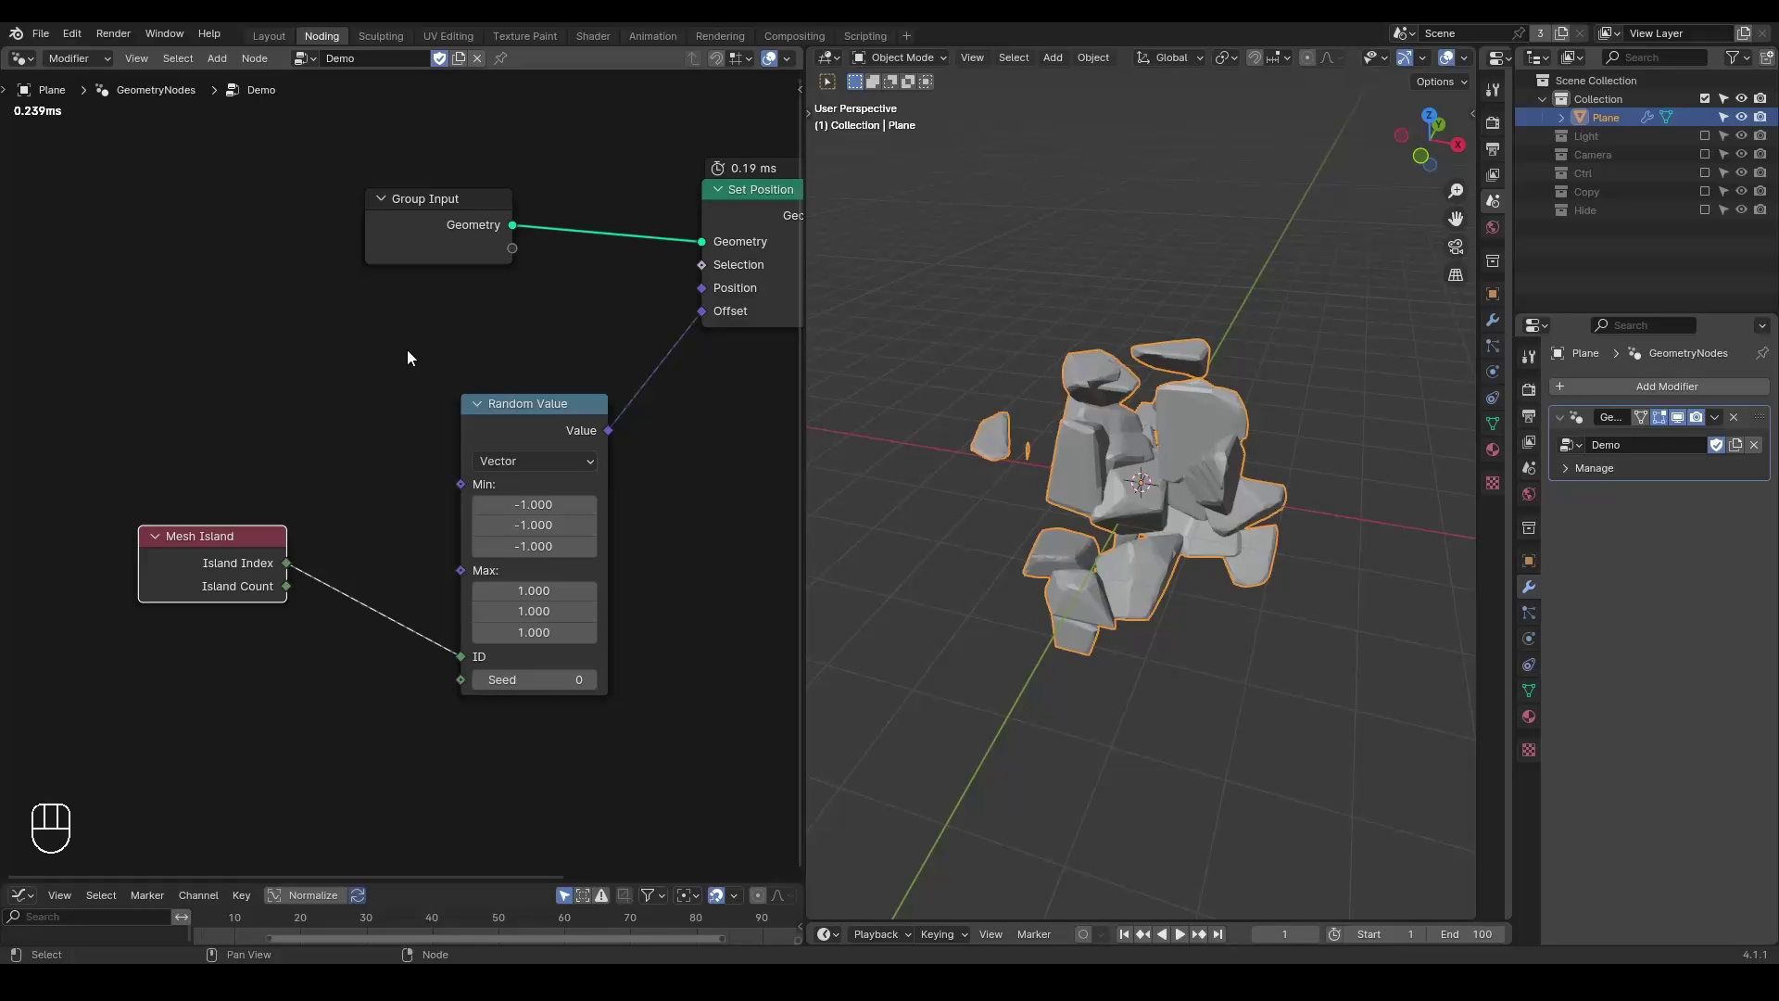
Insert a Split to Instances node into the geometry link between Group Input and Set Position.
key("ctrl+a")
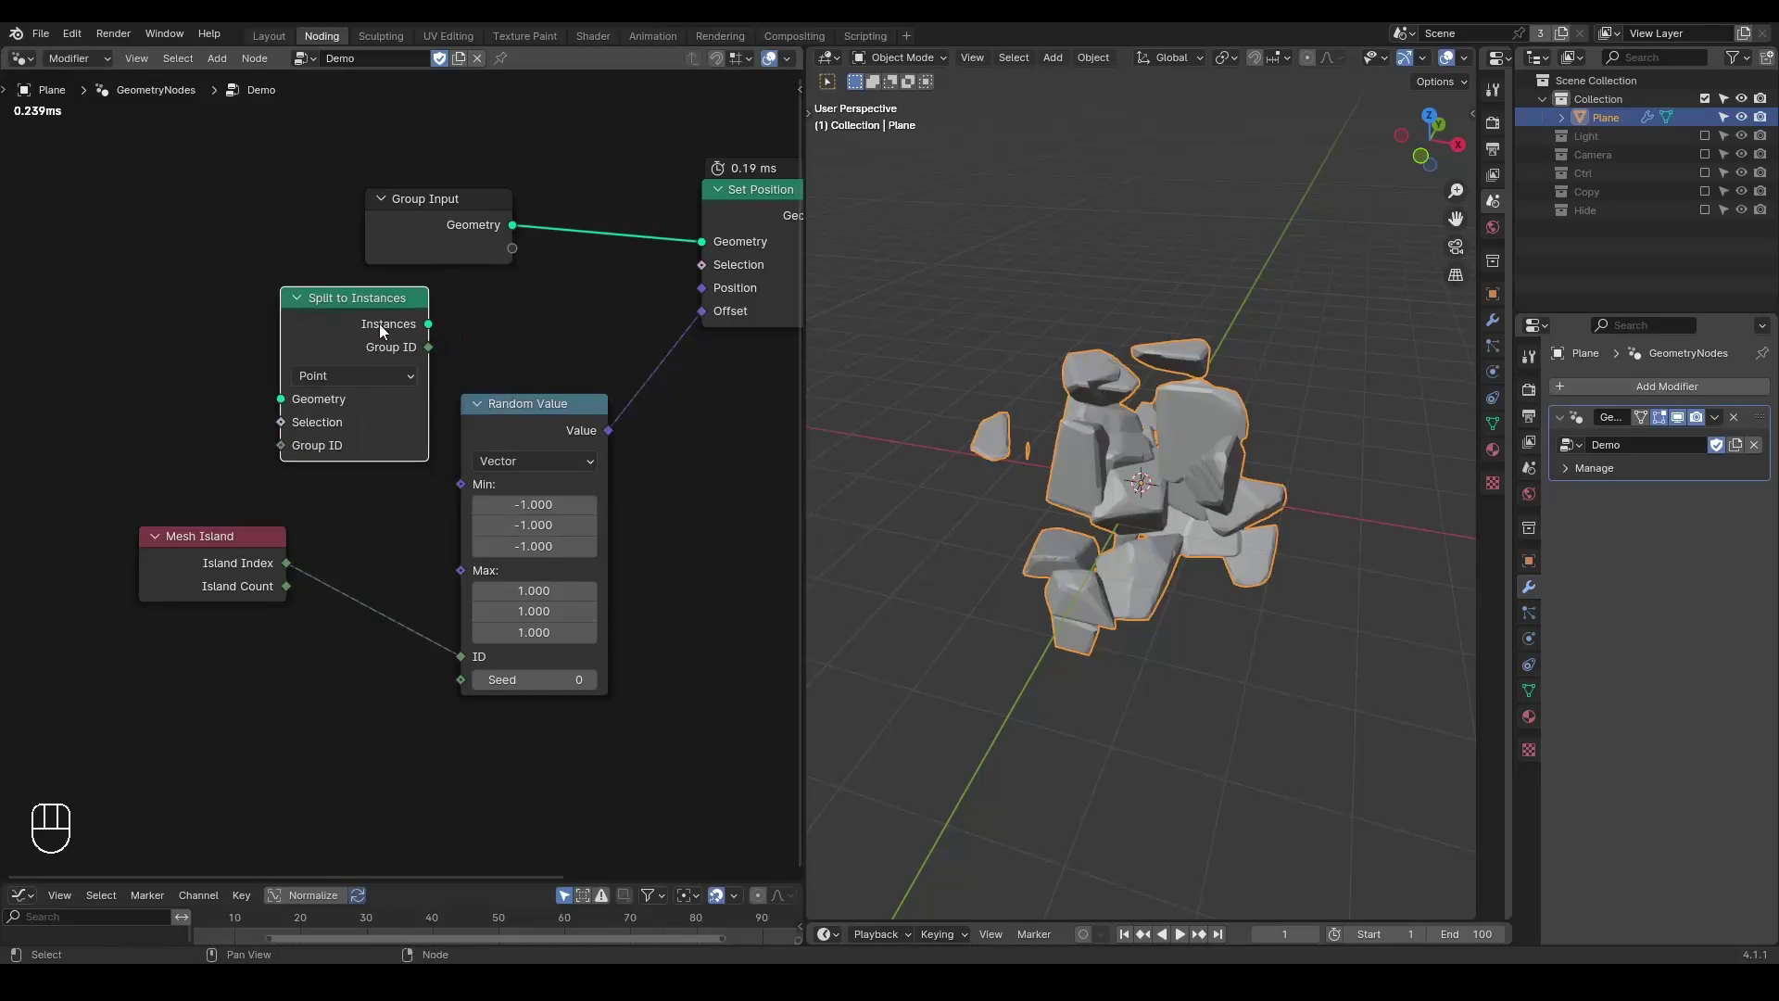
left_click_drag(428, 235, 173, 264)
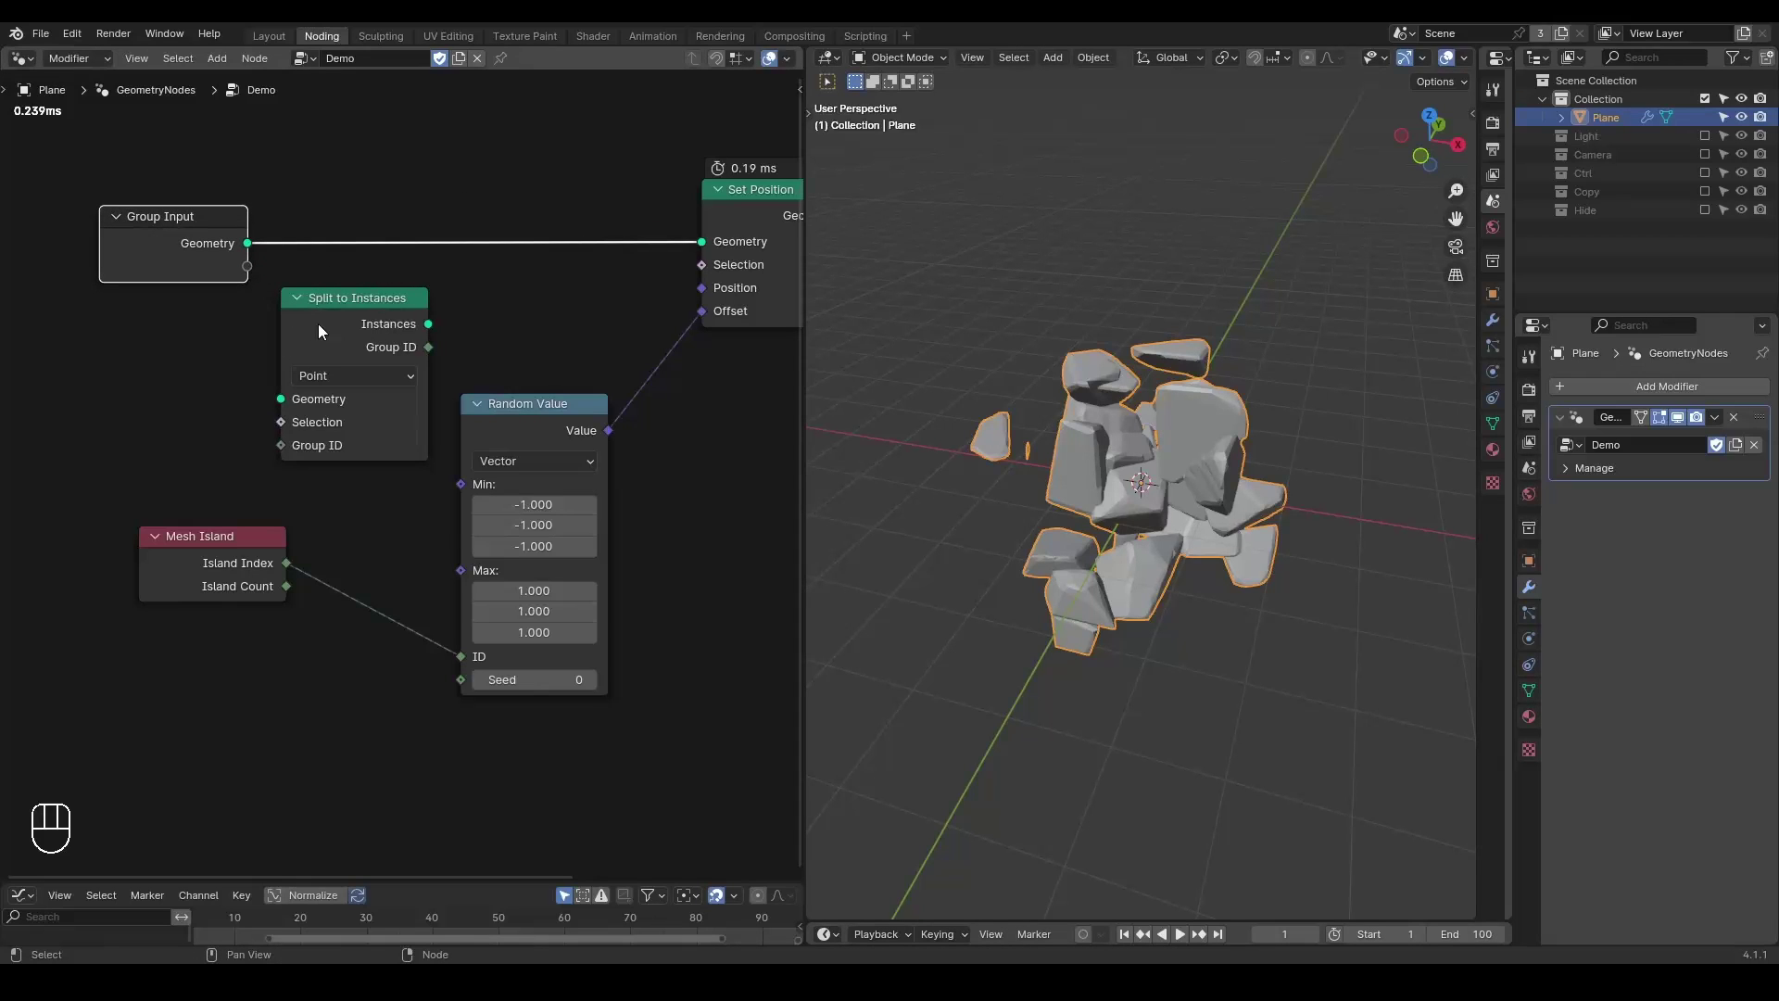
left_click_drag(326, 328, 452, 212)
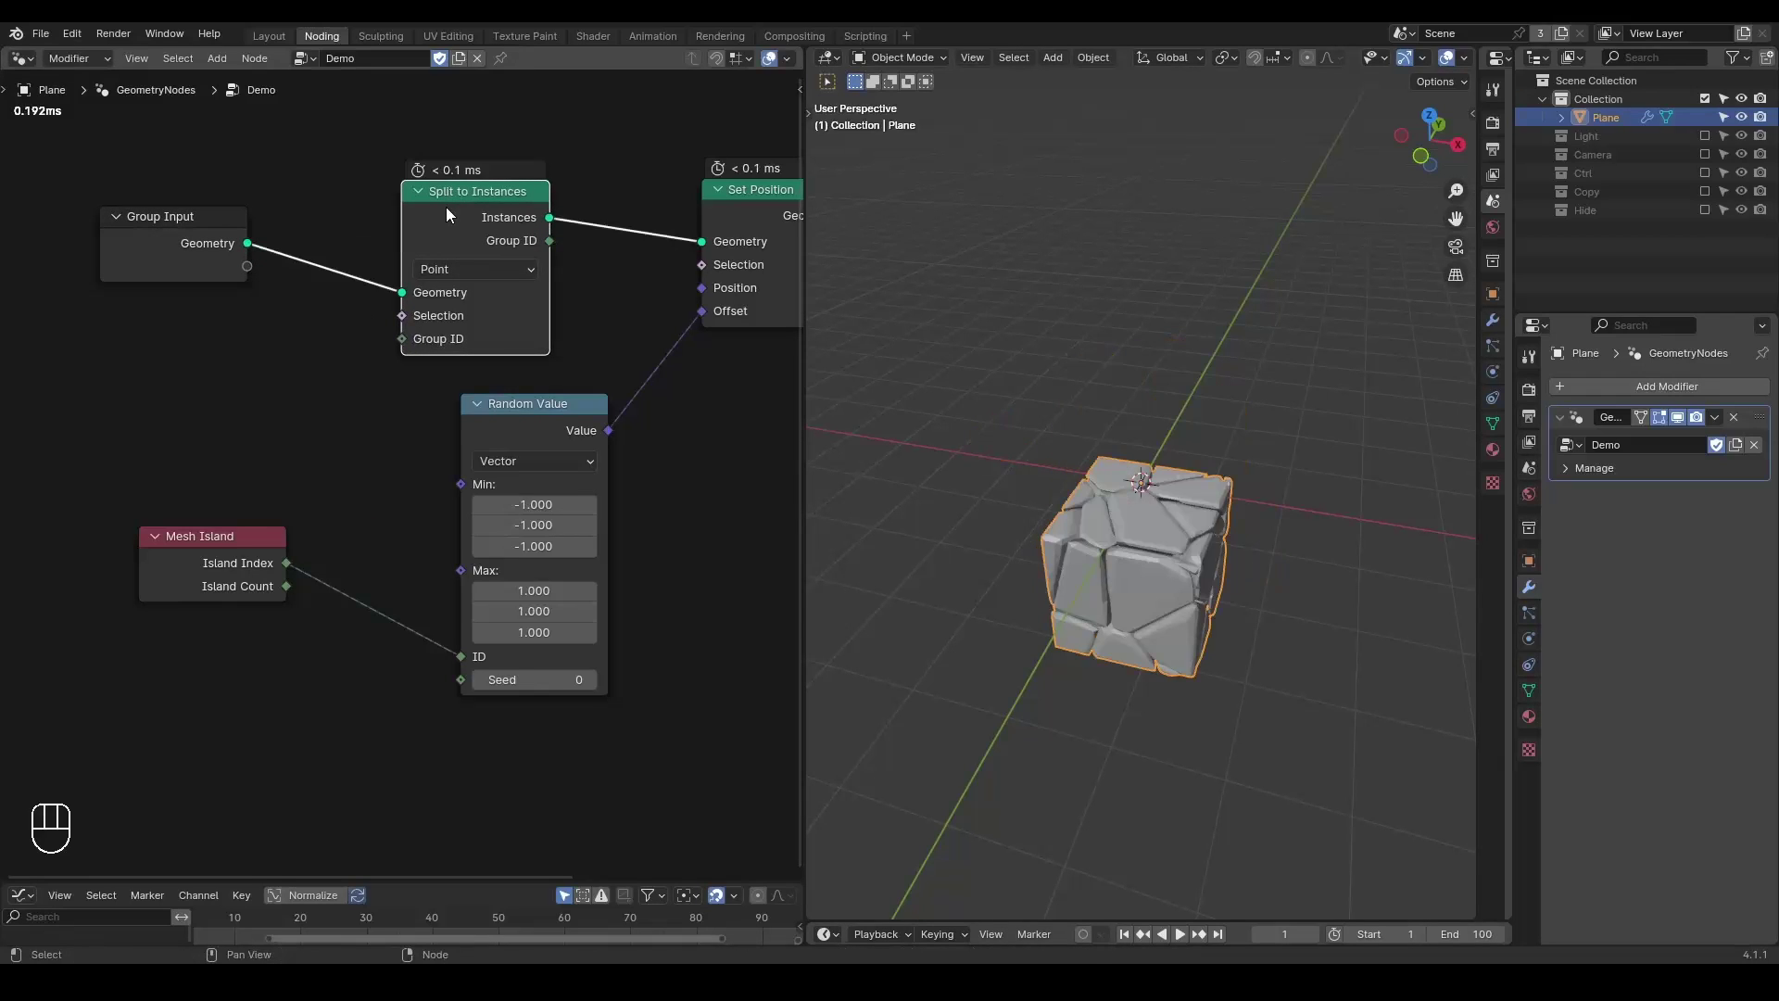
middle_click(1216, 546)
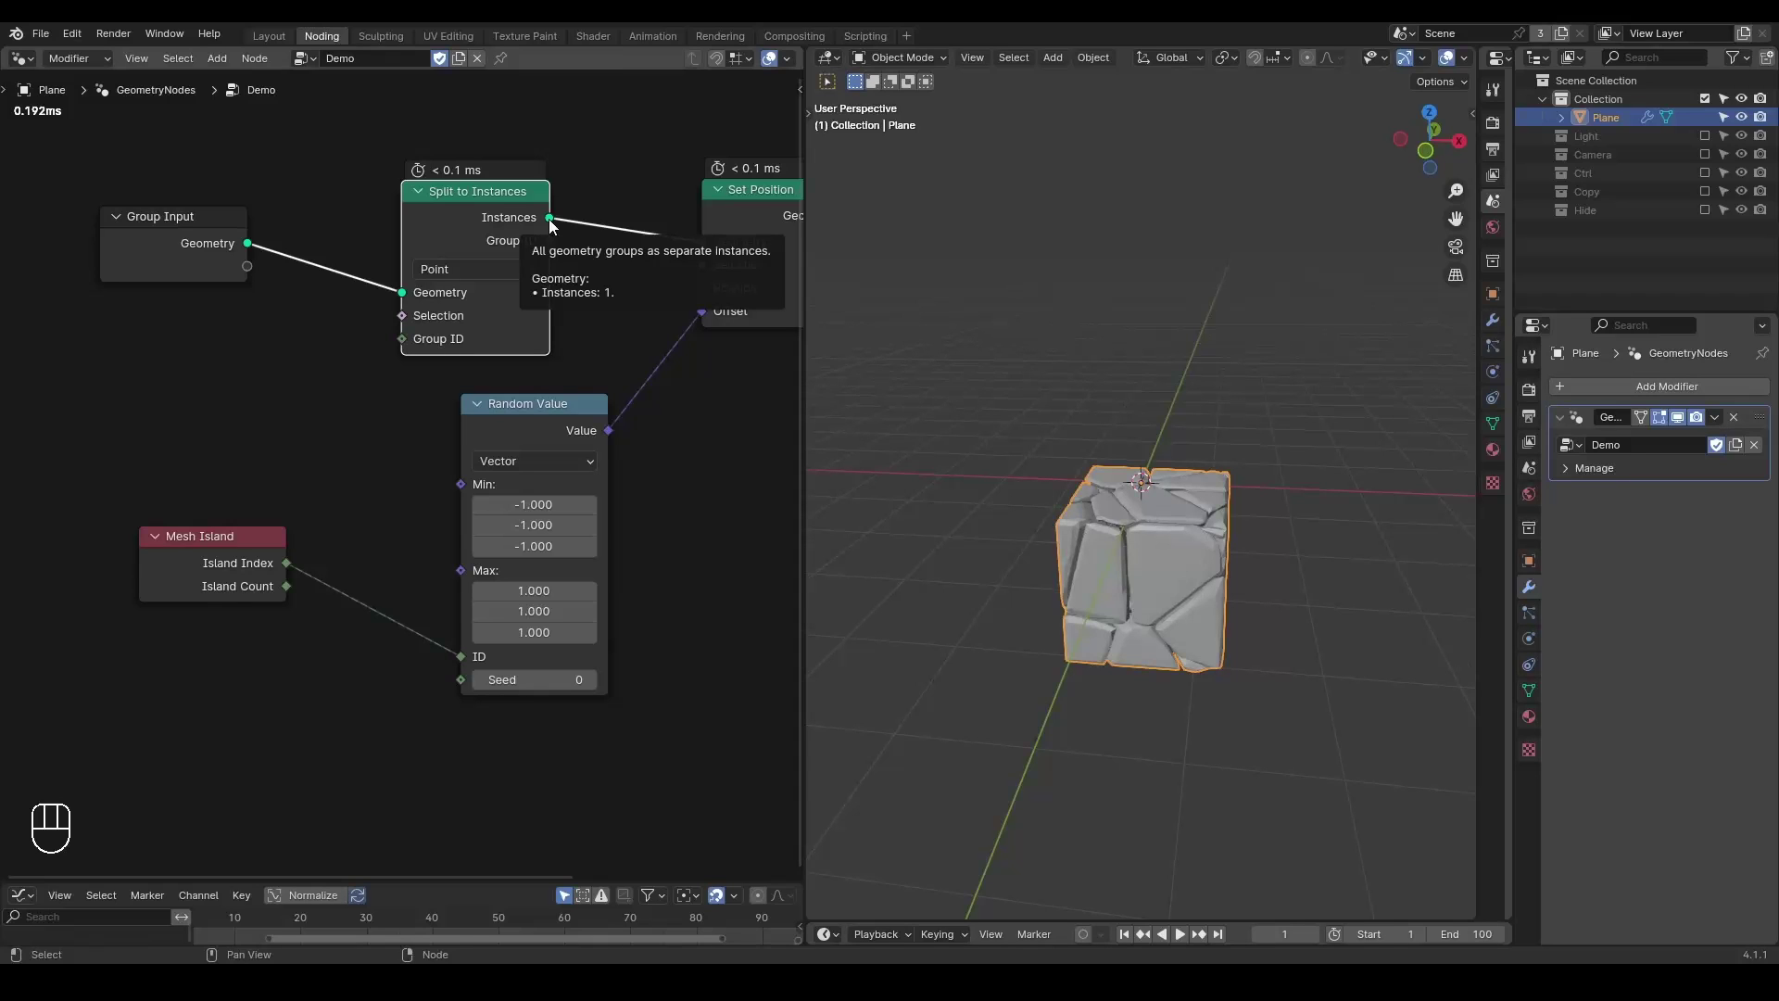
key("d")
left_click_drag(391, 329, 1091, 533)
key("d")
key("d")
left_click(1077, 533)
key("d")
key("d")
key("d")
key("d")
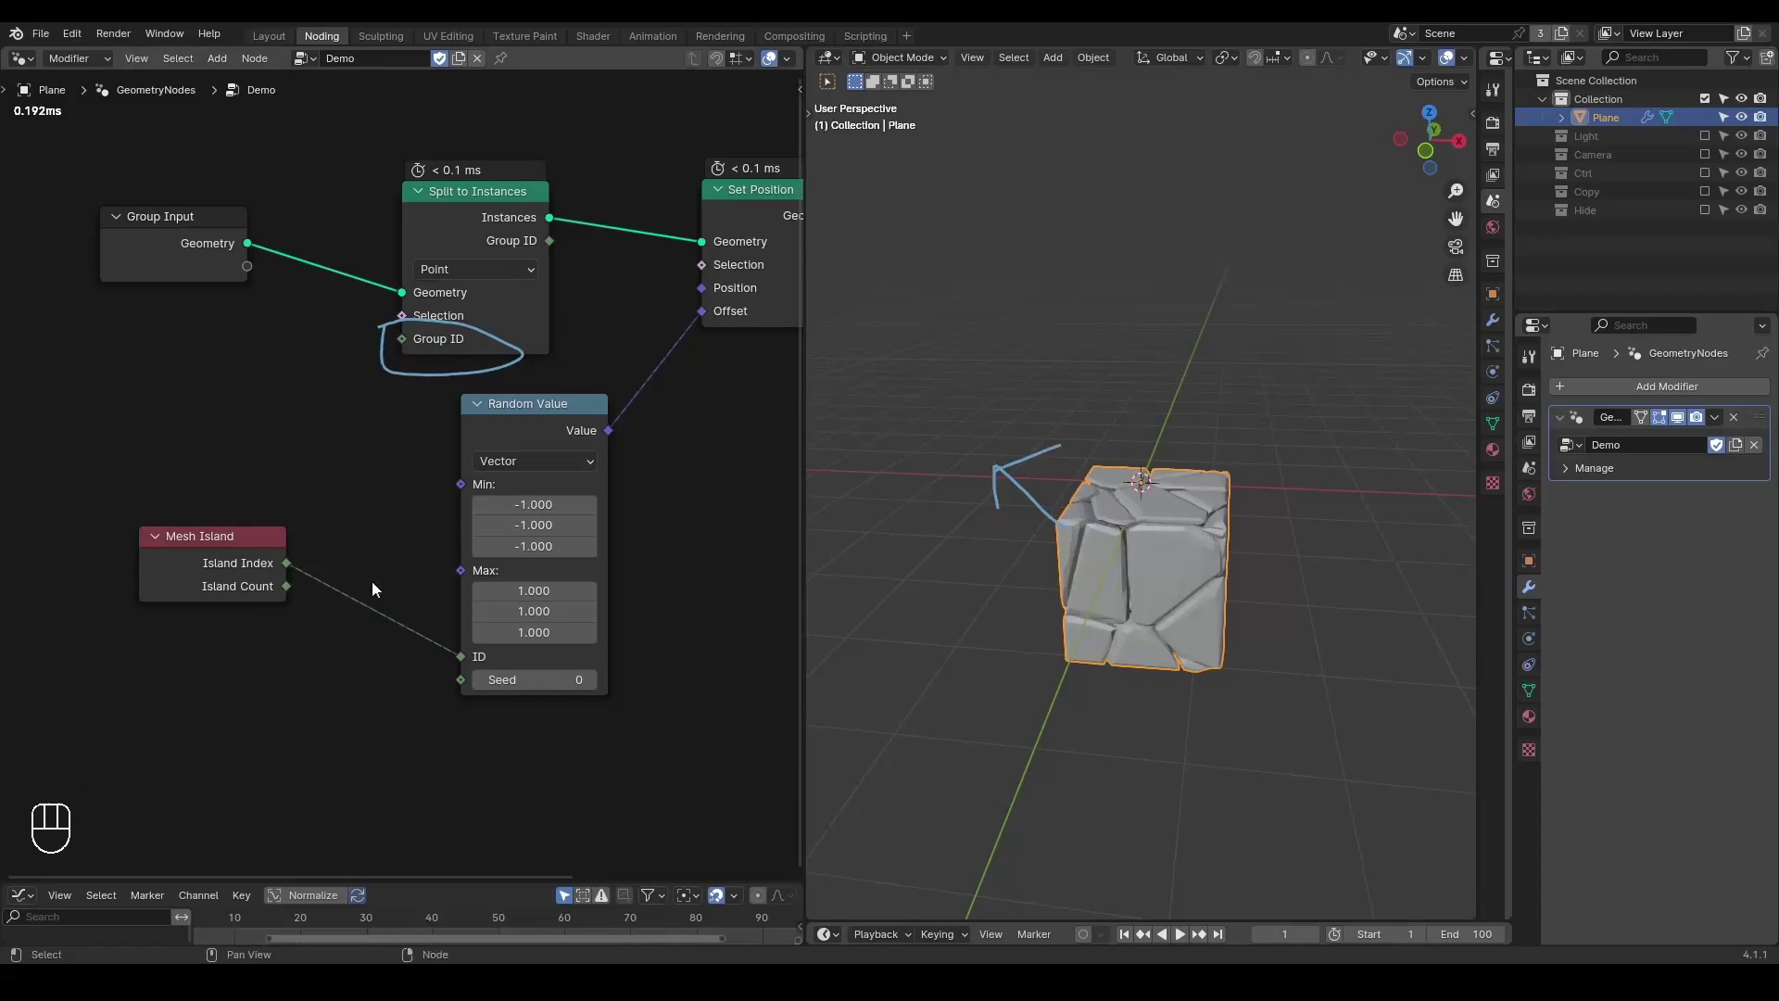
Feed Mesh Island's Island Index into Split to Instances' Group ID so whole fragments scatter.
left_click_drag(464, 653, 396, 350)
left_click_drag(551, 430, 579, 435)
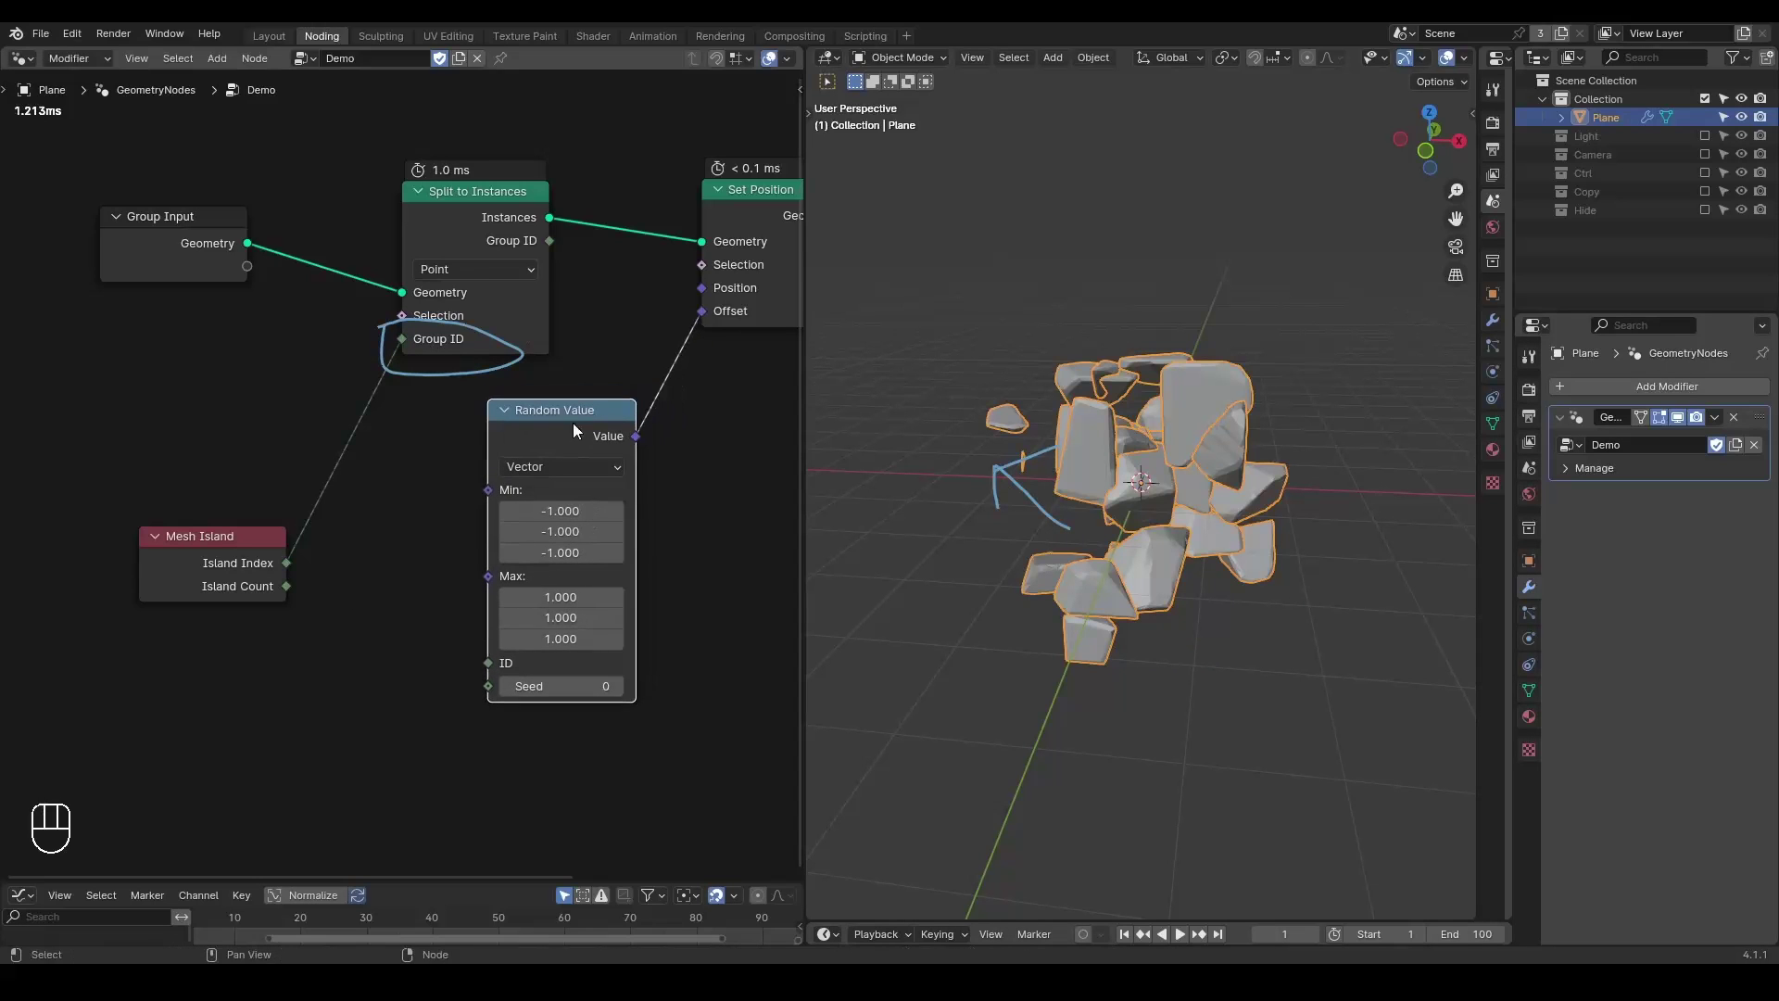
left_click_drag(1044, 475, 1016, 422)
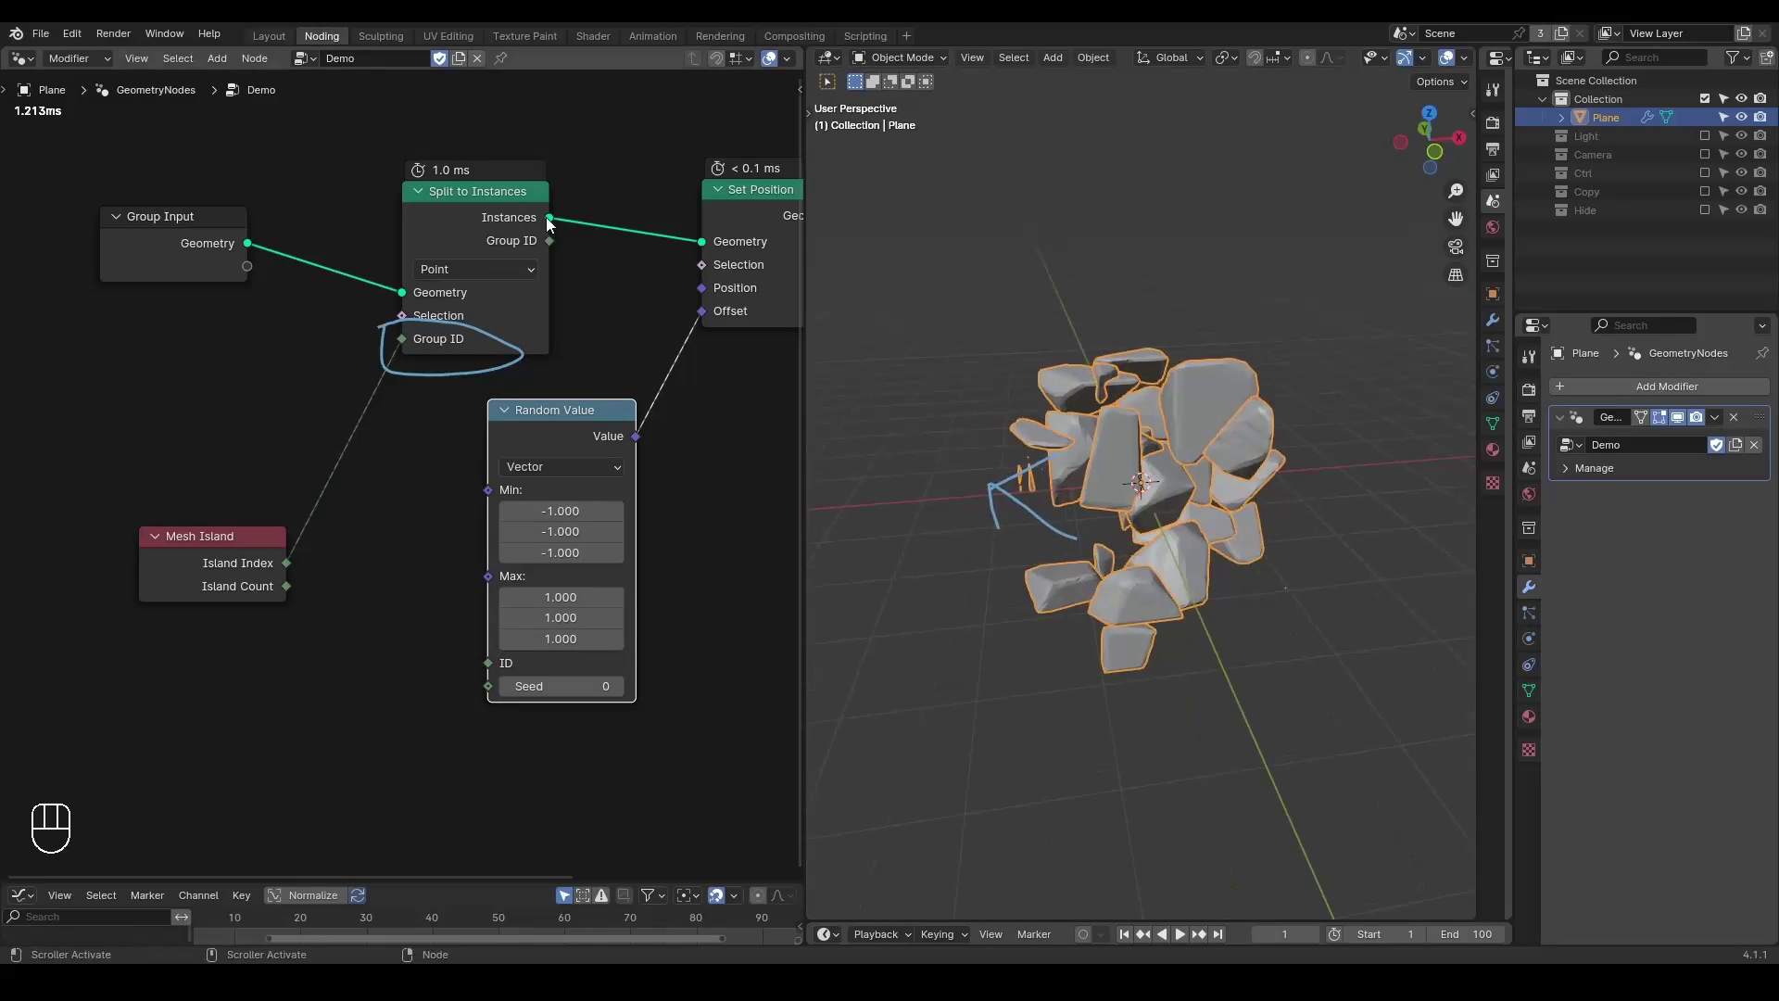
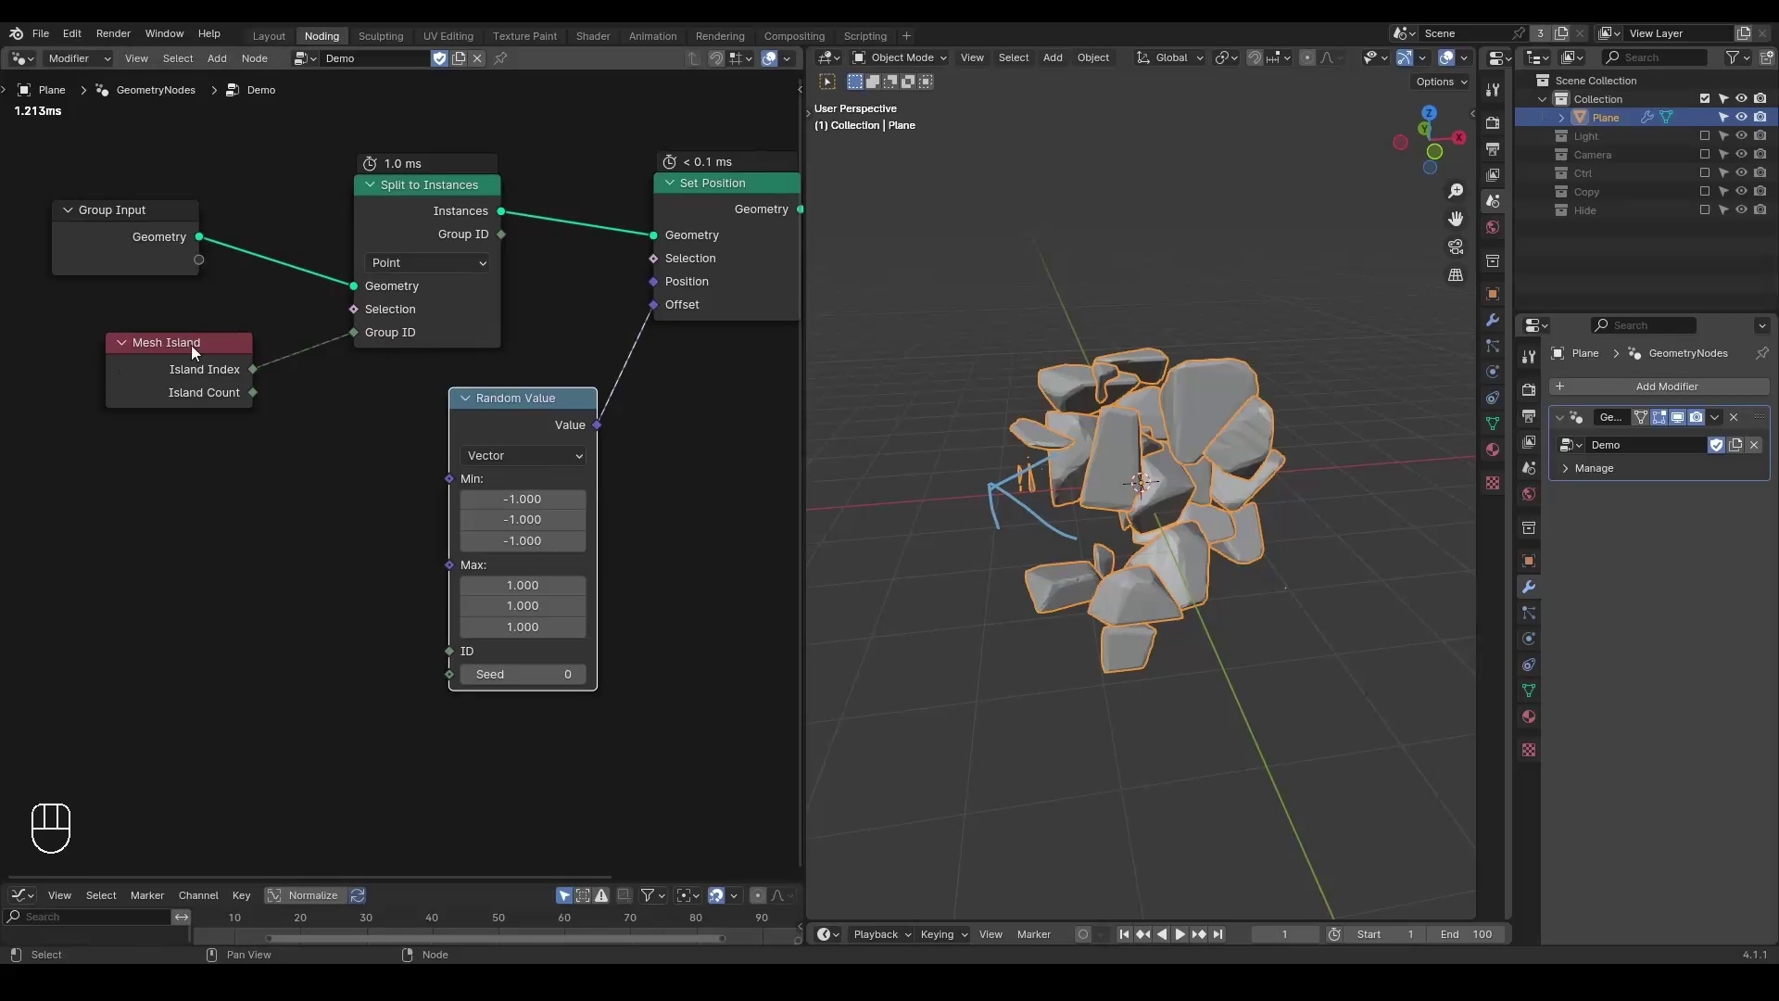
left_click(197, 351)
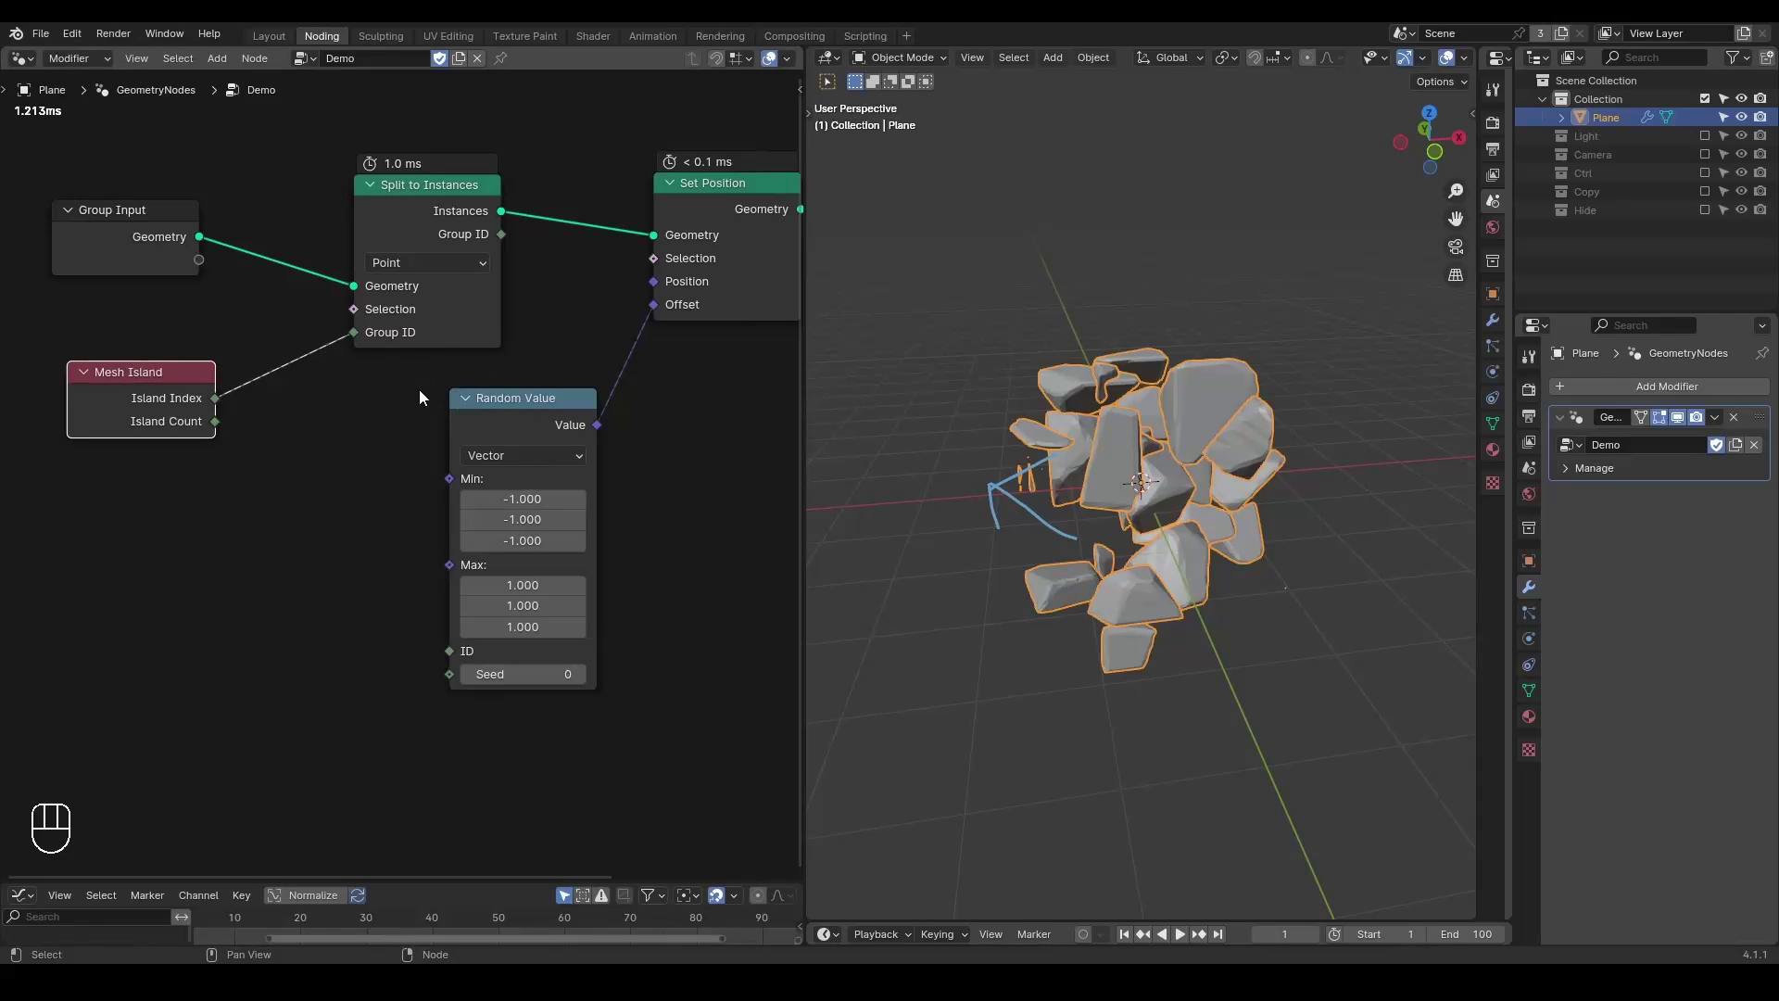
left_click(422, 234)
key("m")
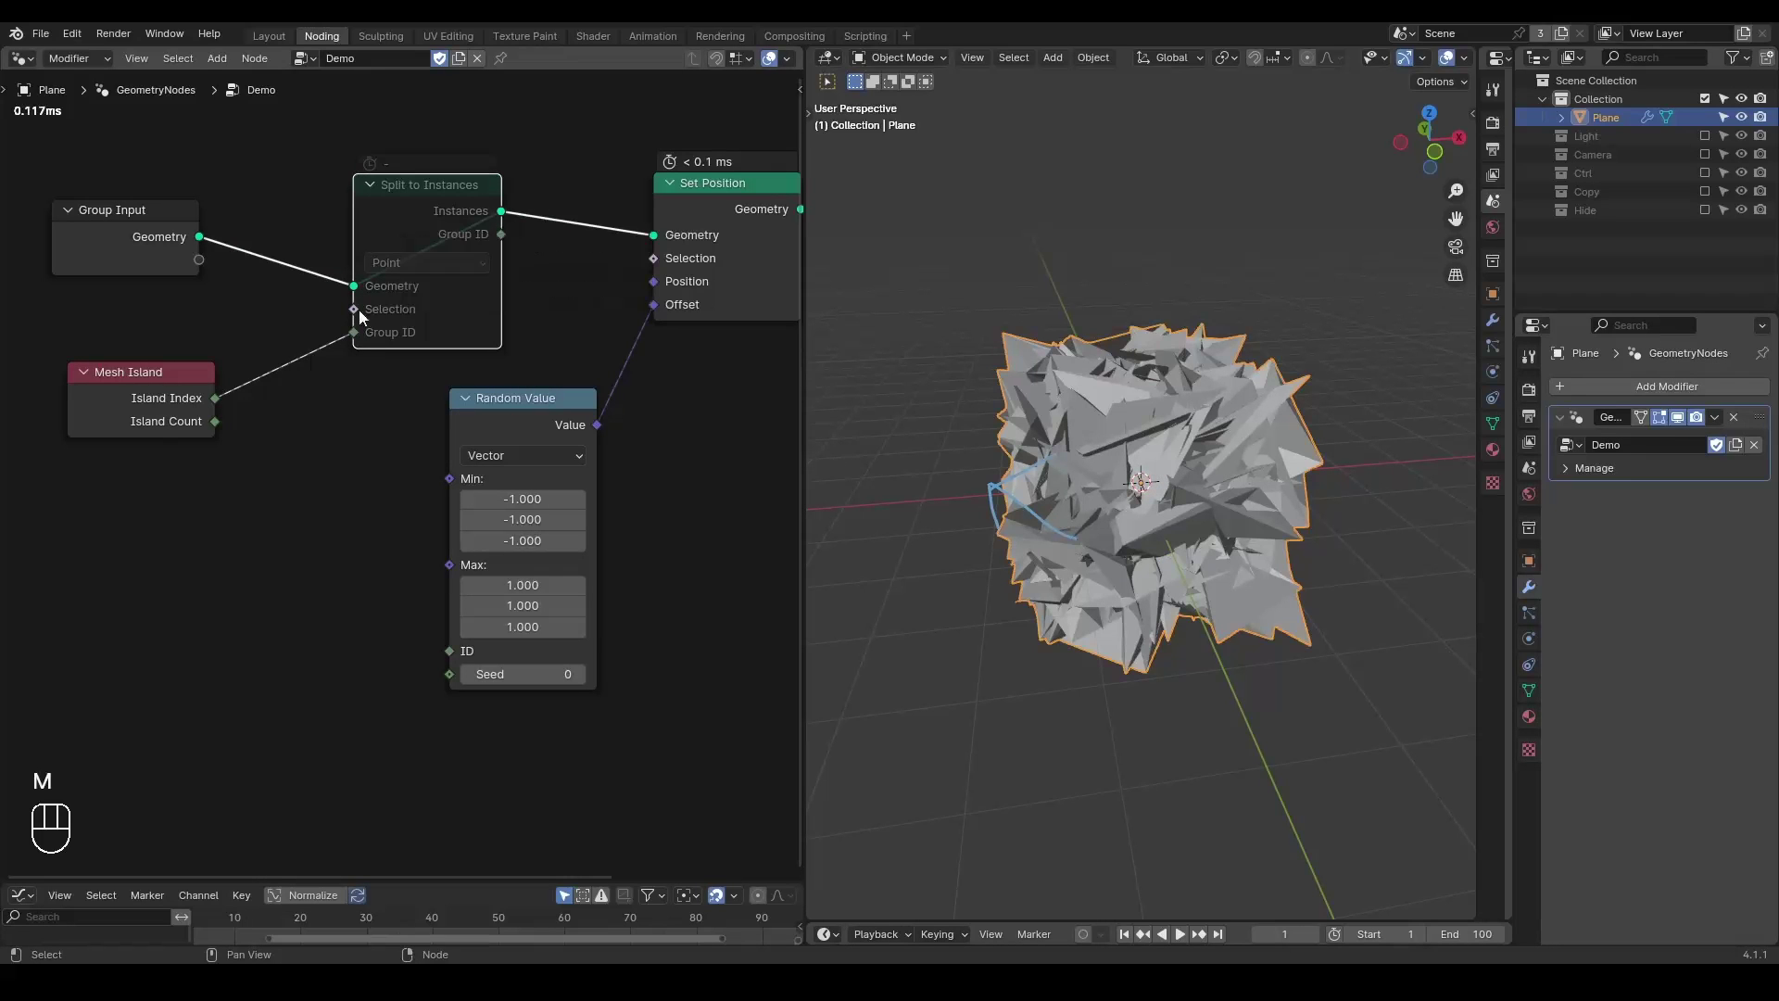
left_click_drag(215, 405, 454, 667)
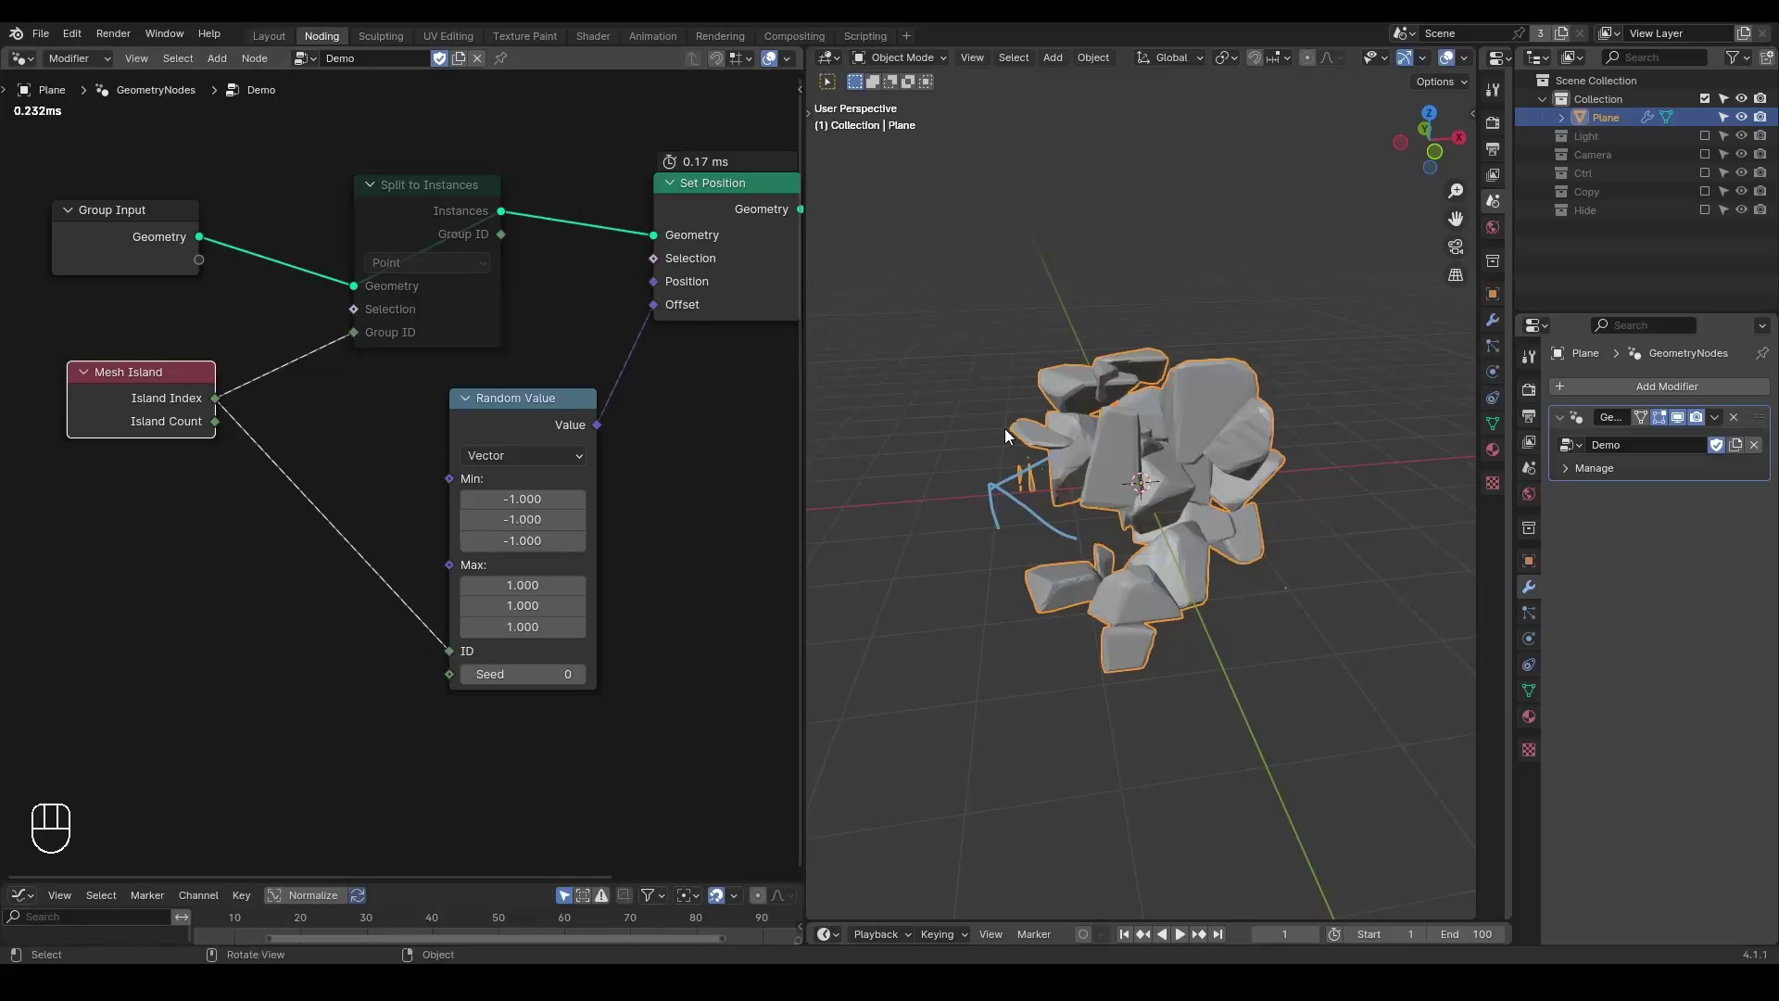
left_click(467, 245)
key("m")
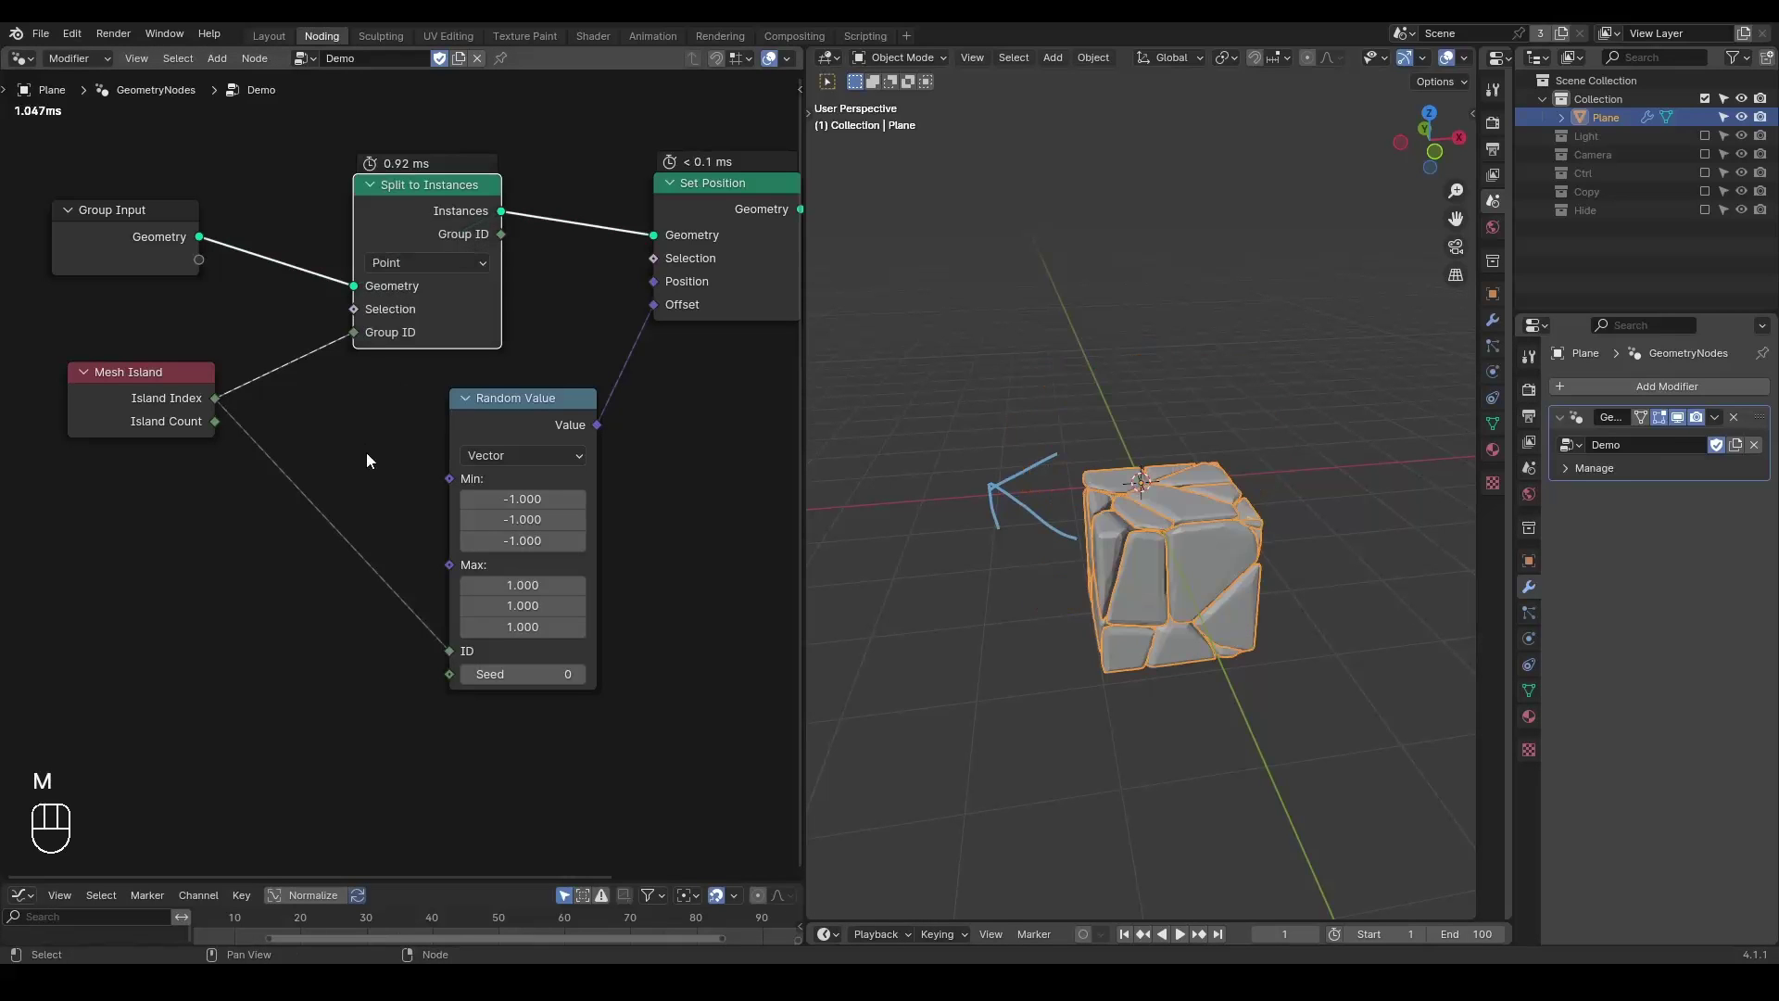
left_click(294, 651)
left_click(386, 443)
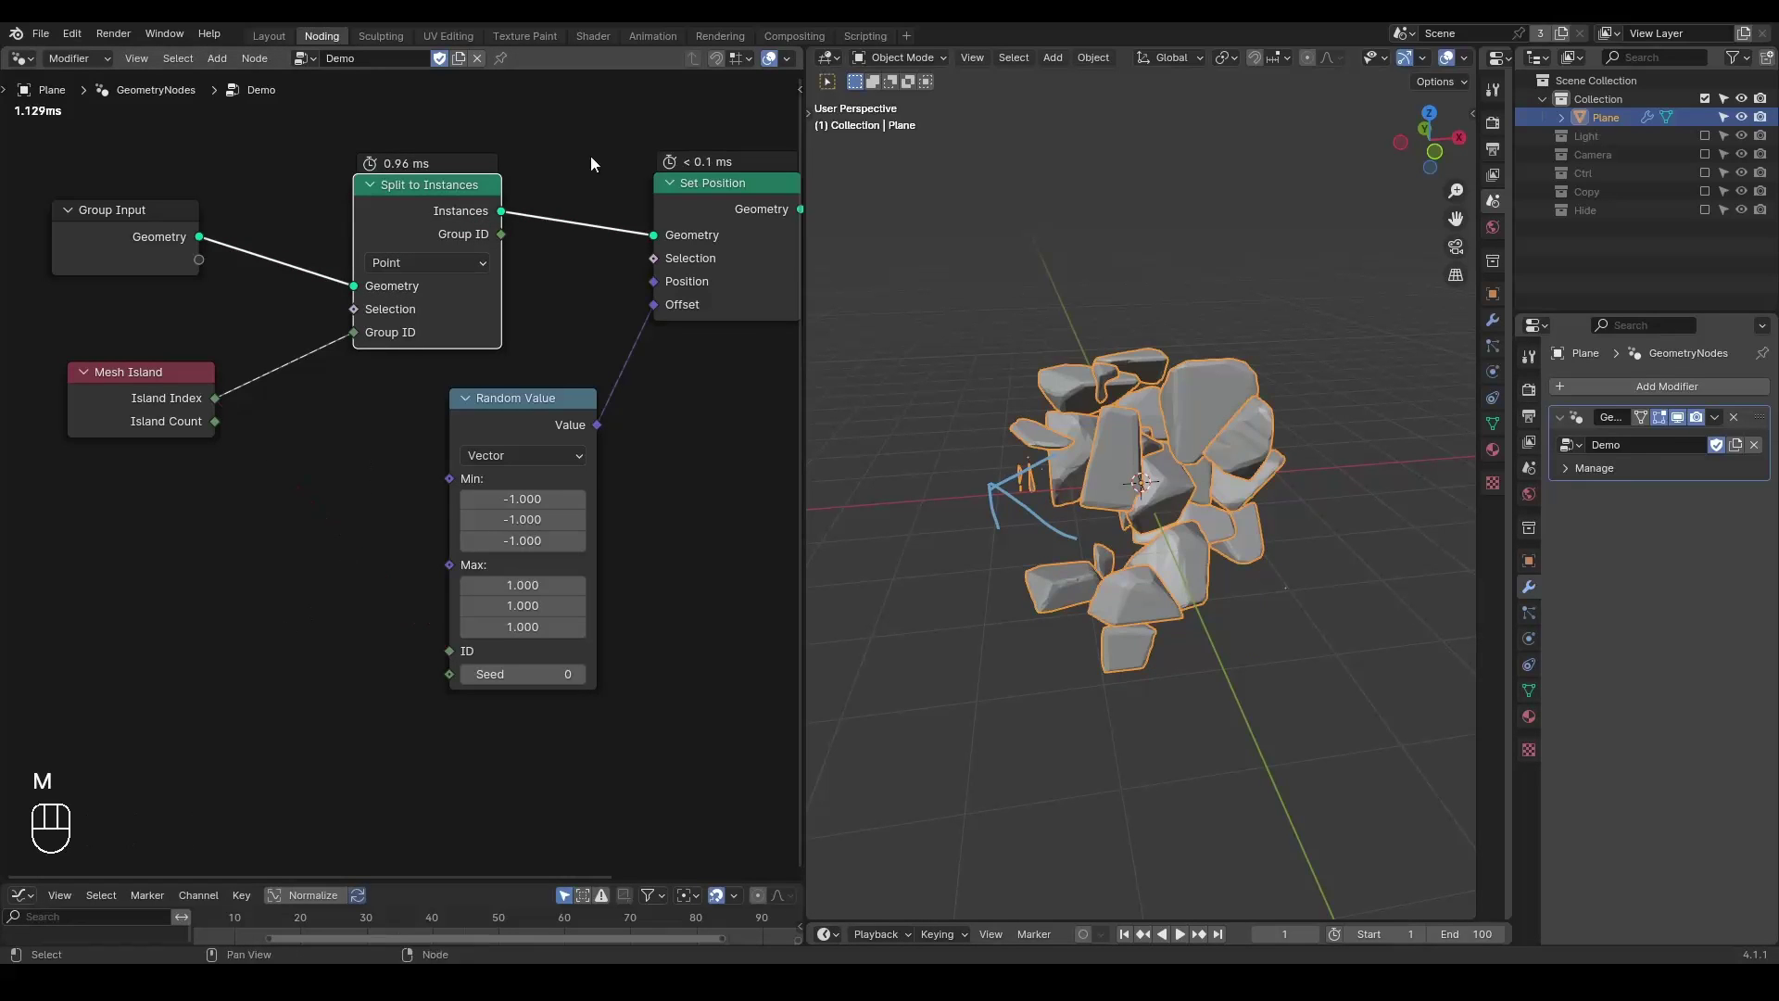
Wire the Random Value vector into Set Position's Offset and inspect the scattered fragments.
left_click(572, 354)
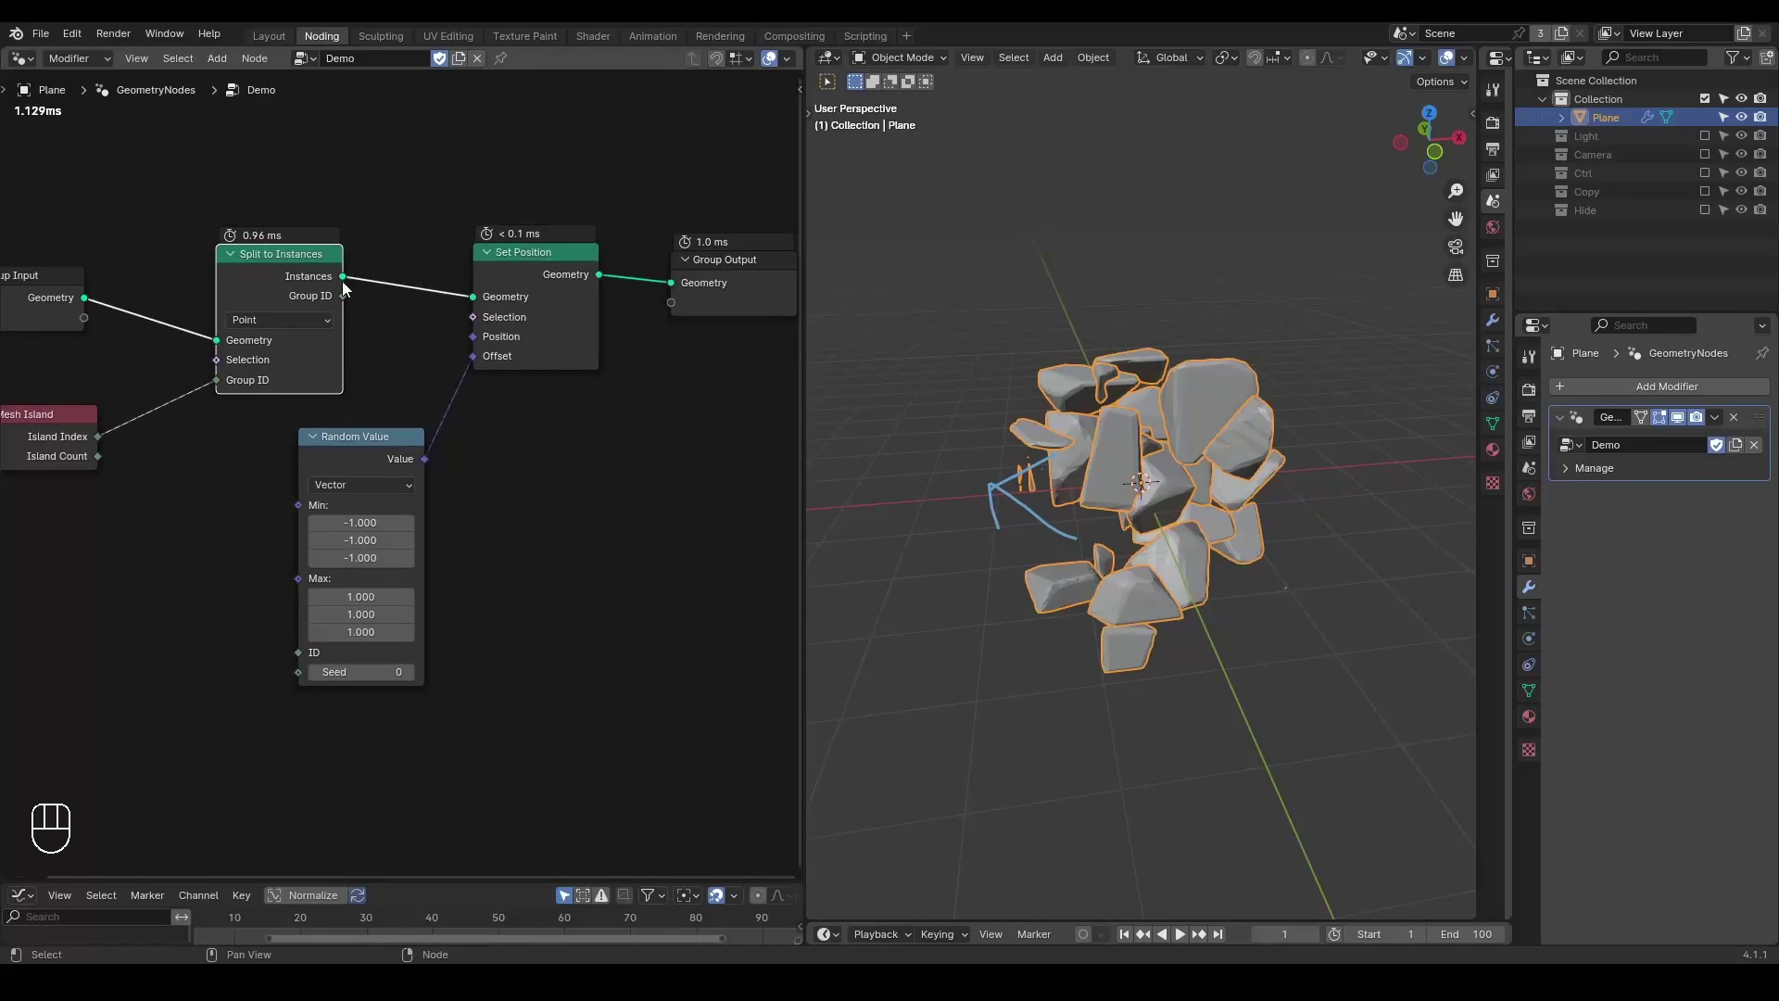
left_click(533, 417)
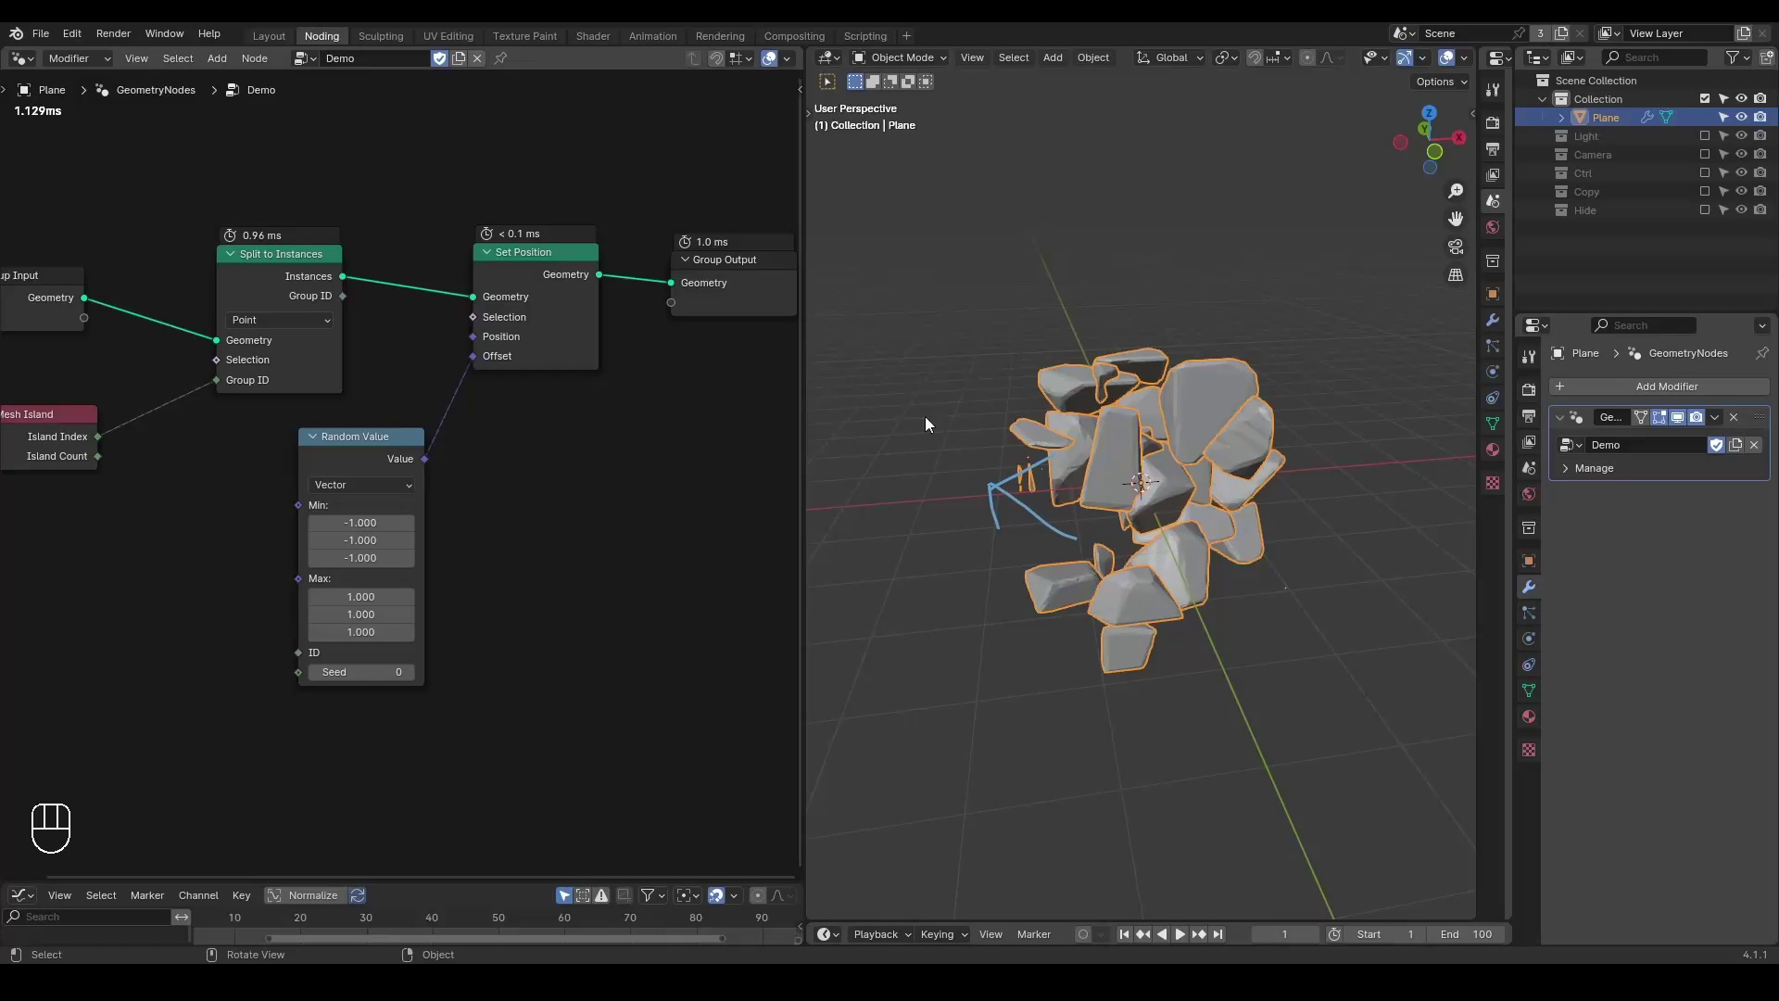
key("d")
key("d")
key("d")
left_click(1112, 468)
left_click(986, 315)
left_click(977, 313)
key("d")
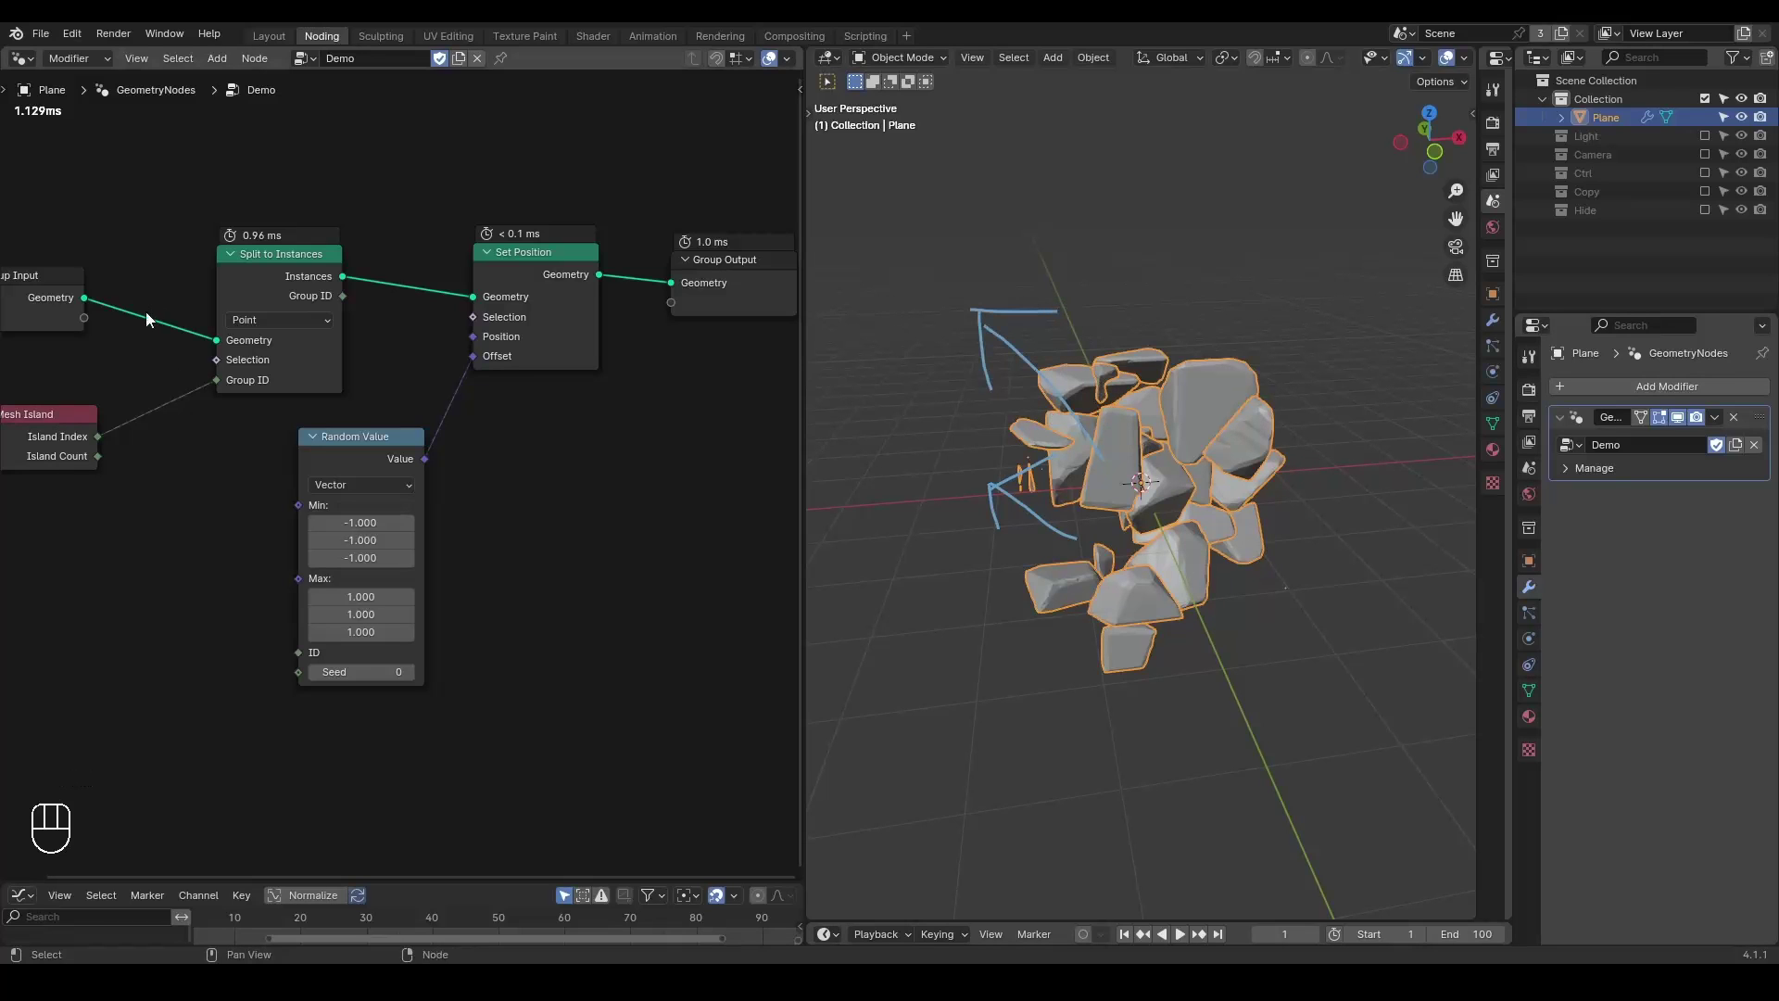
Temporarily mute Split to Instances to compare per-vertex scatter against per-fragment scatter.
left_click(245, 284)
key("m")
left_click_drag(103, 438, 324, 667)
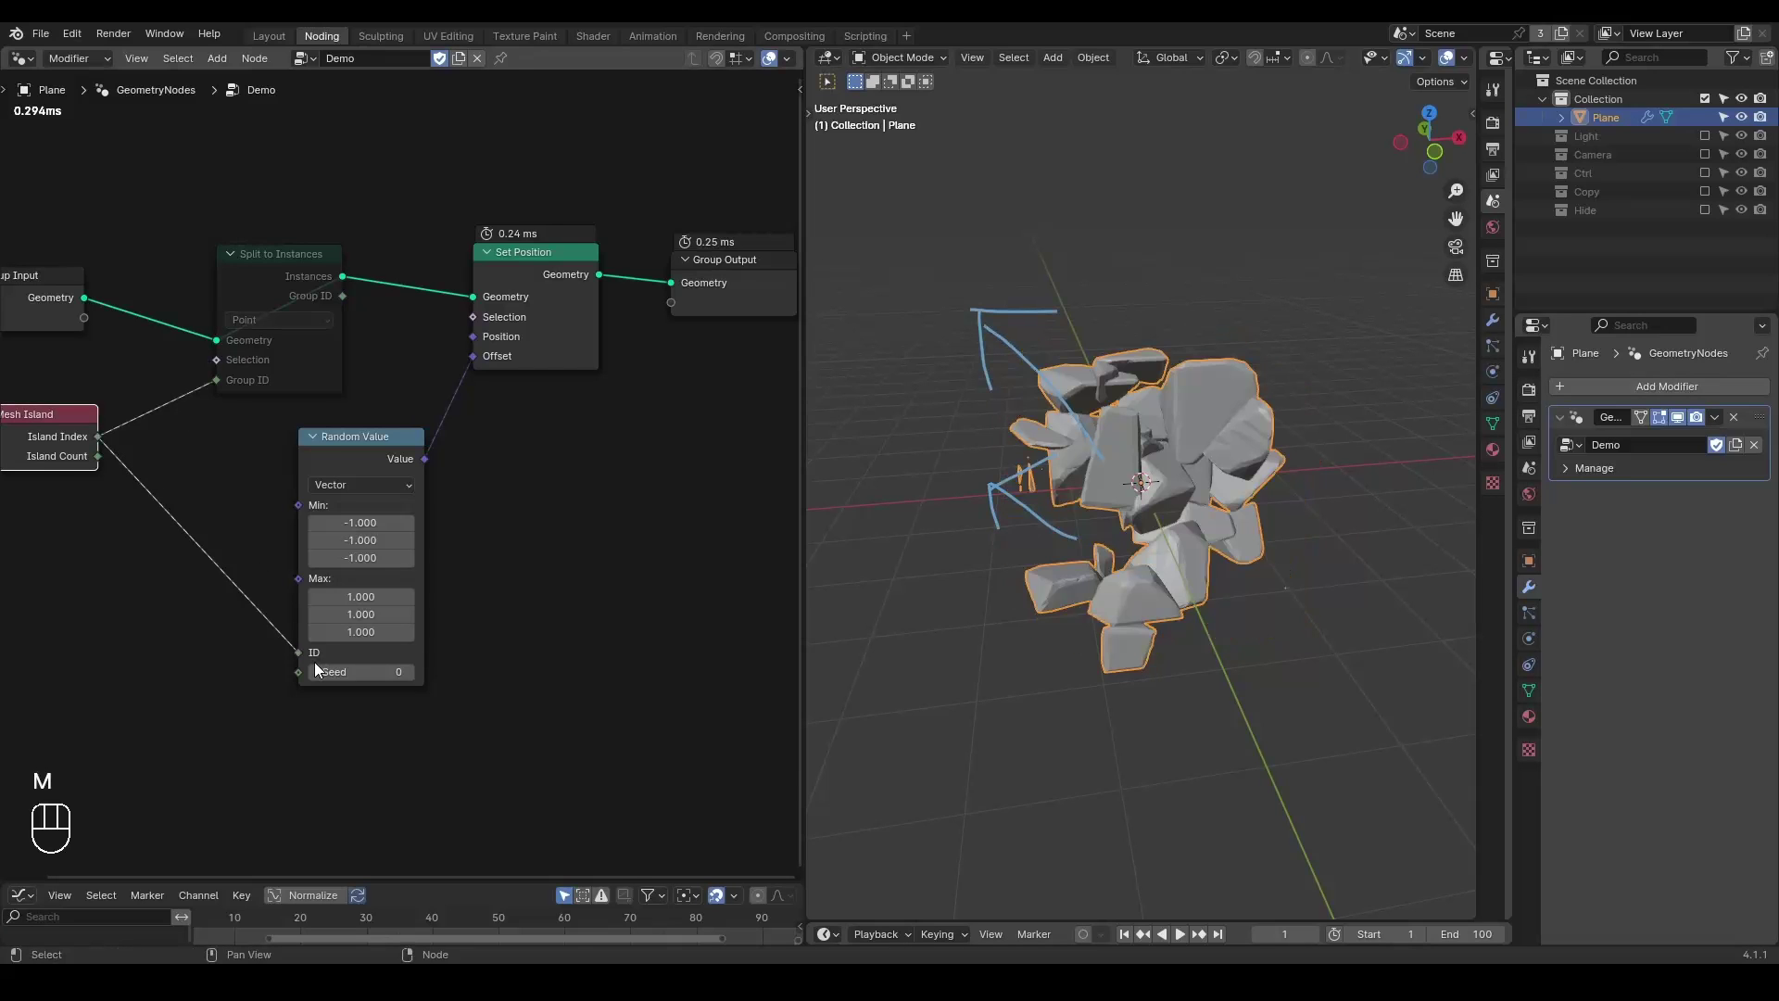
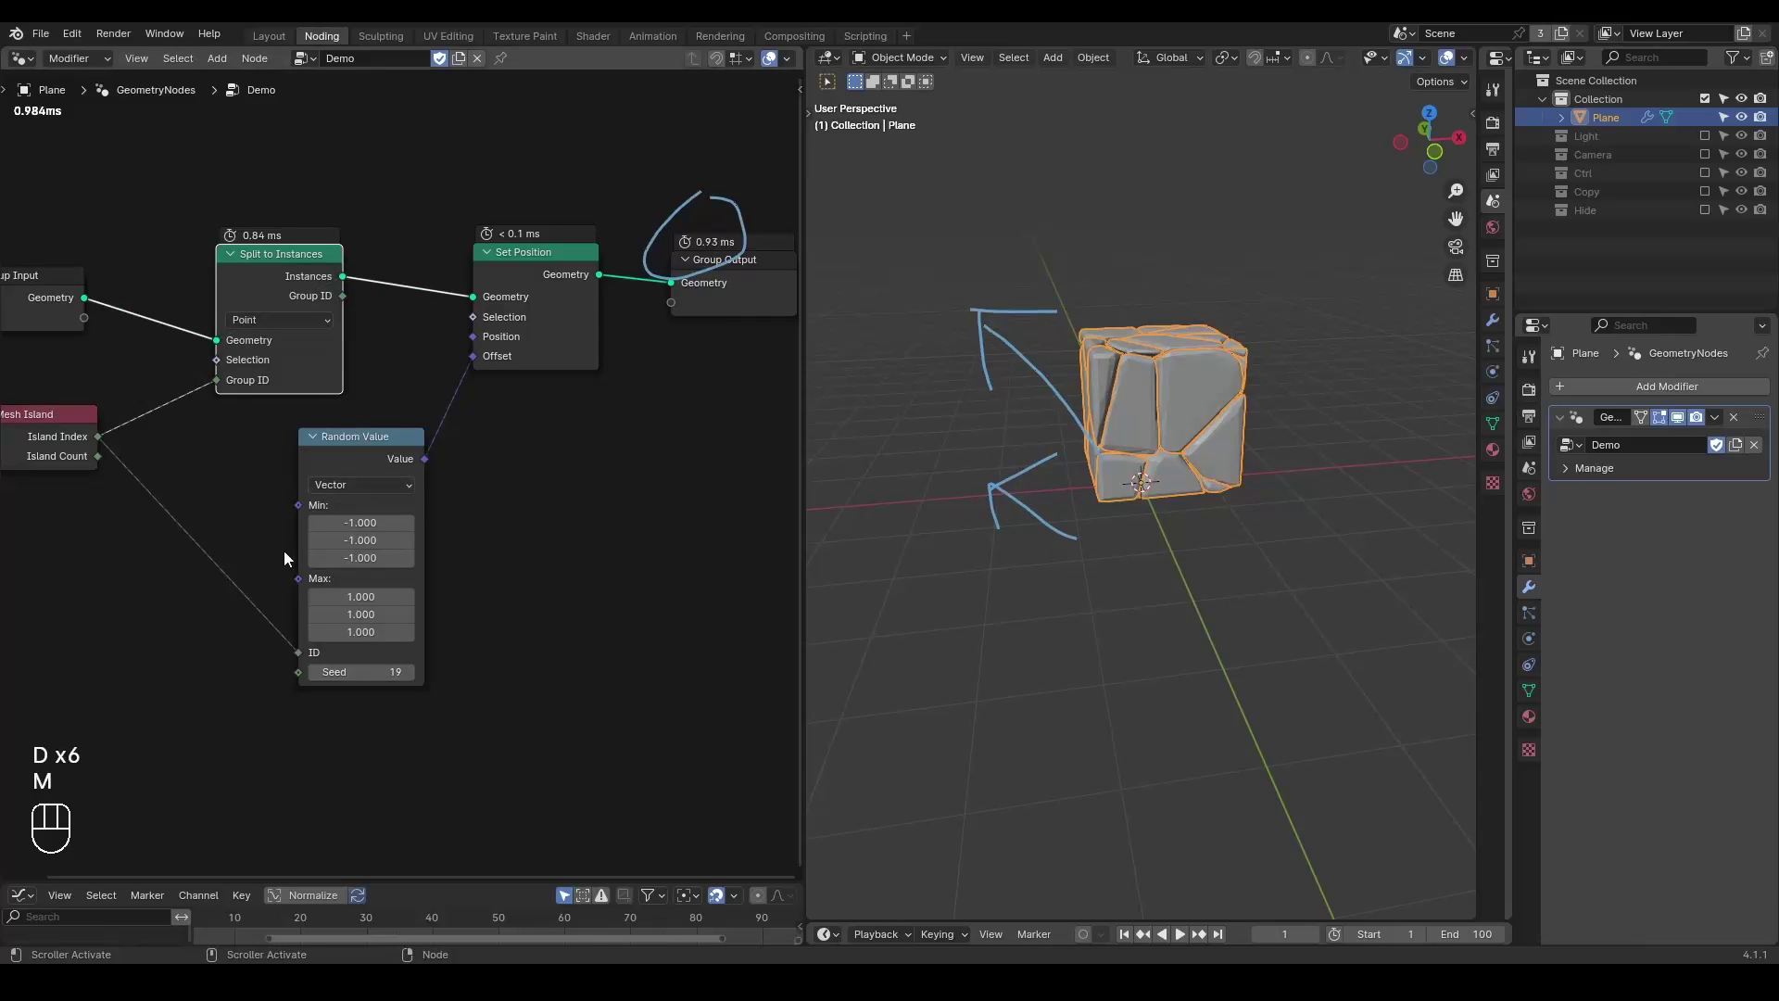
left_click(178, 626)
key("d")
left_click(736, 179)
key("d")
left_click(238, 486)
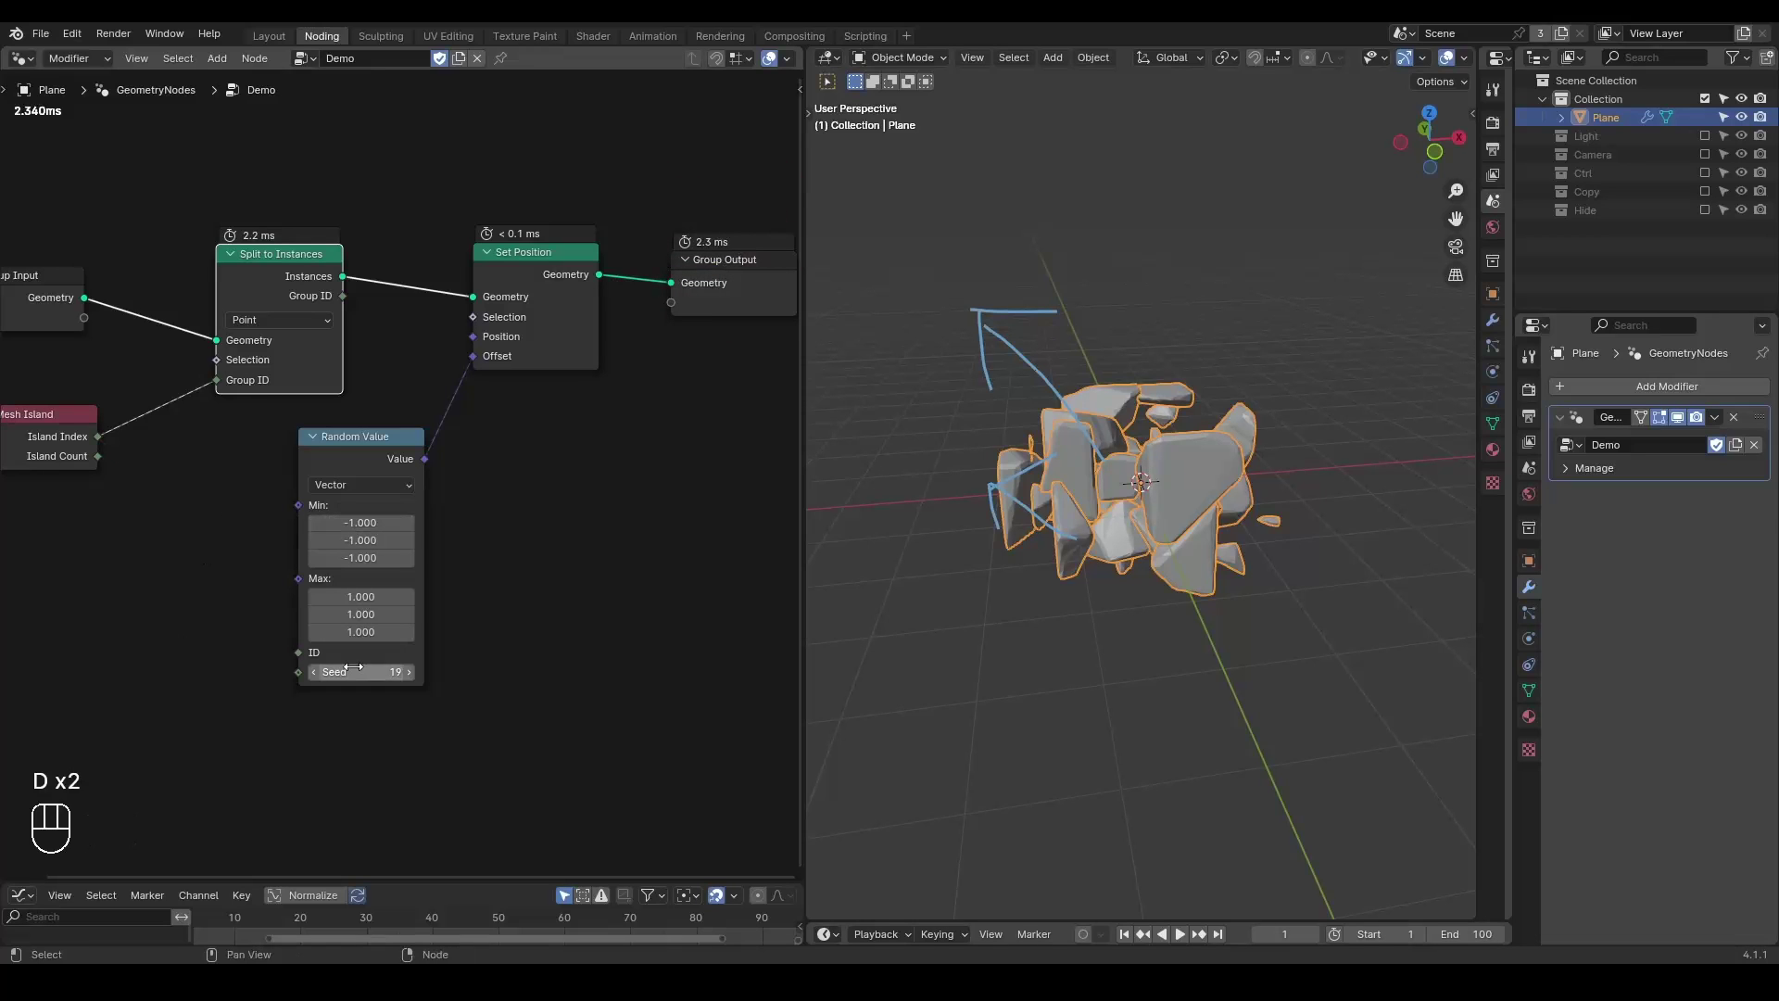
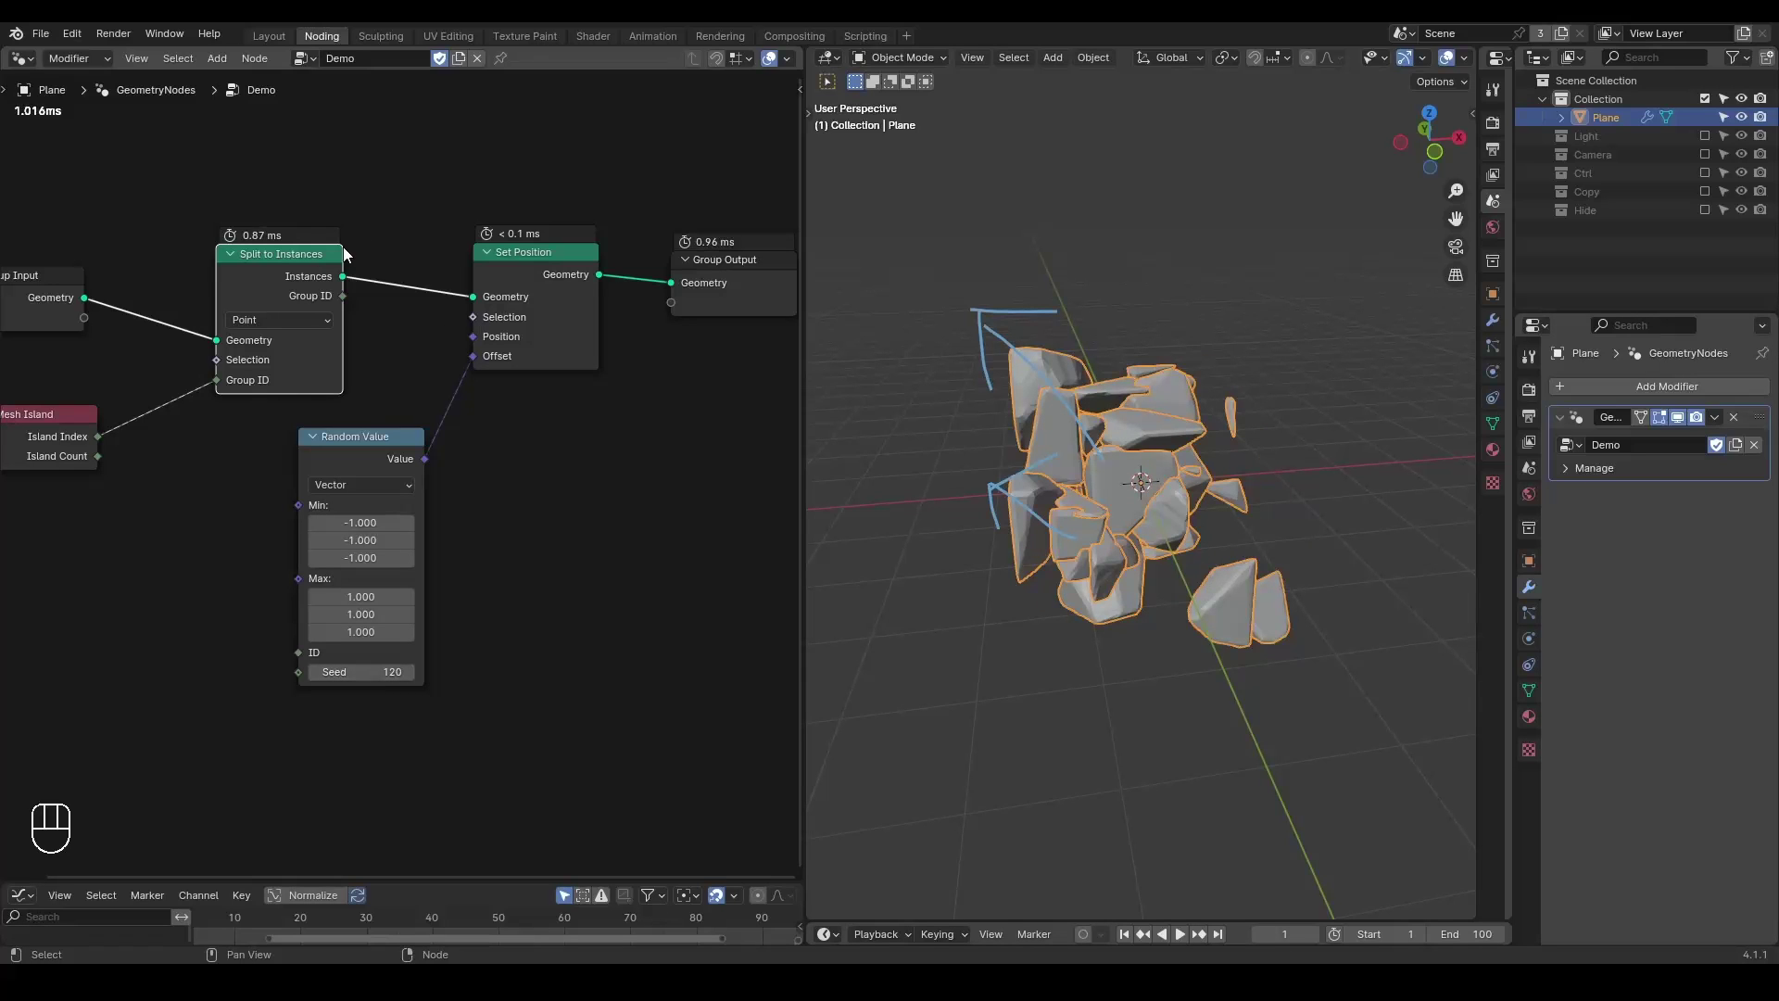
Review the Split to Instances and Set Position nodes, leaving the fragments scattered apart.
key("d")
key("d")
key("d")
left_click(270, 267)
left_click(363, 218)
key("d")
key("d")
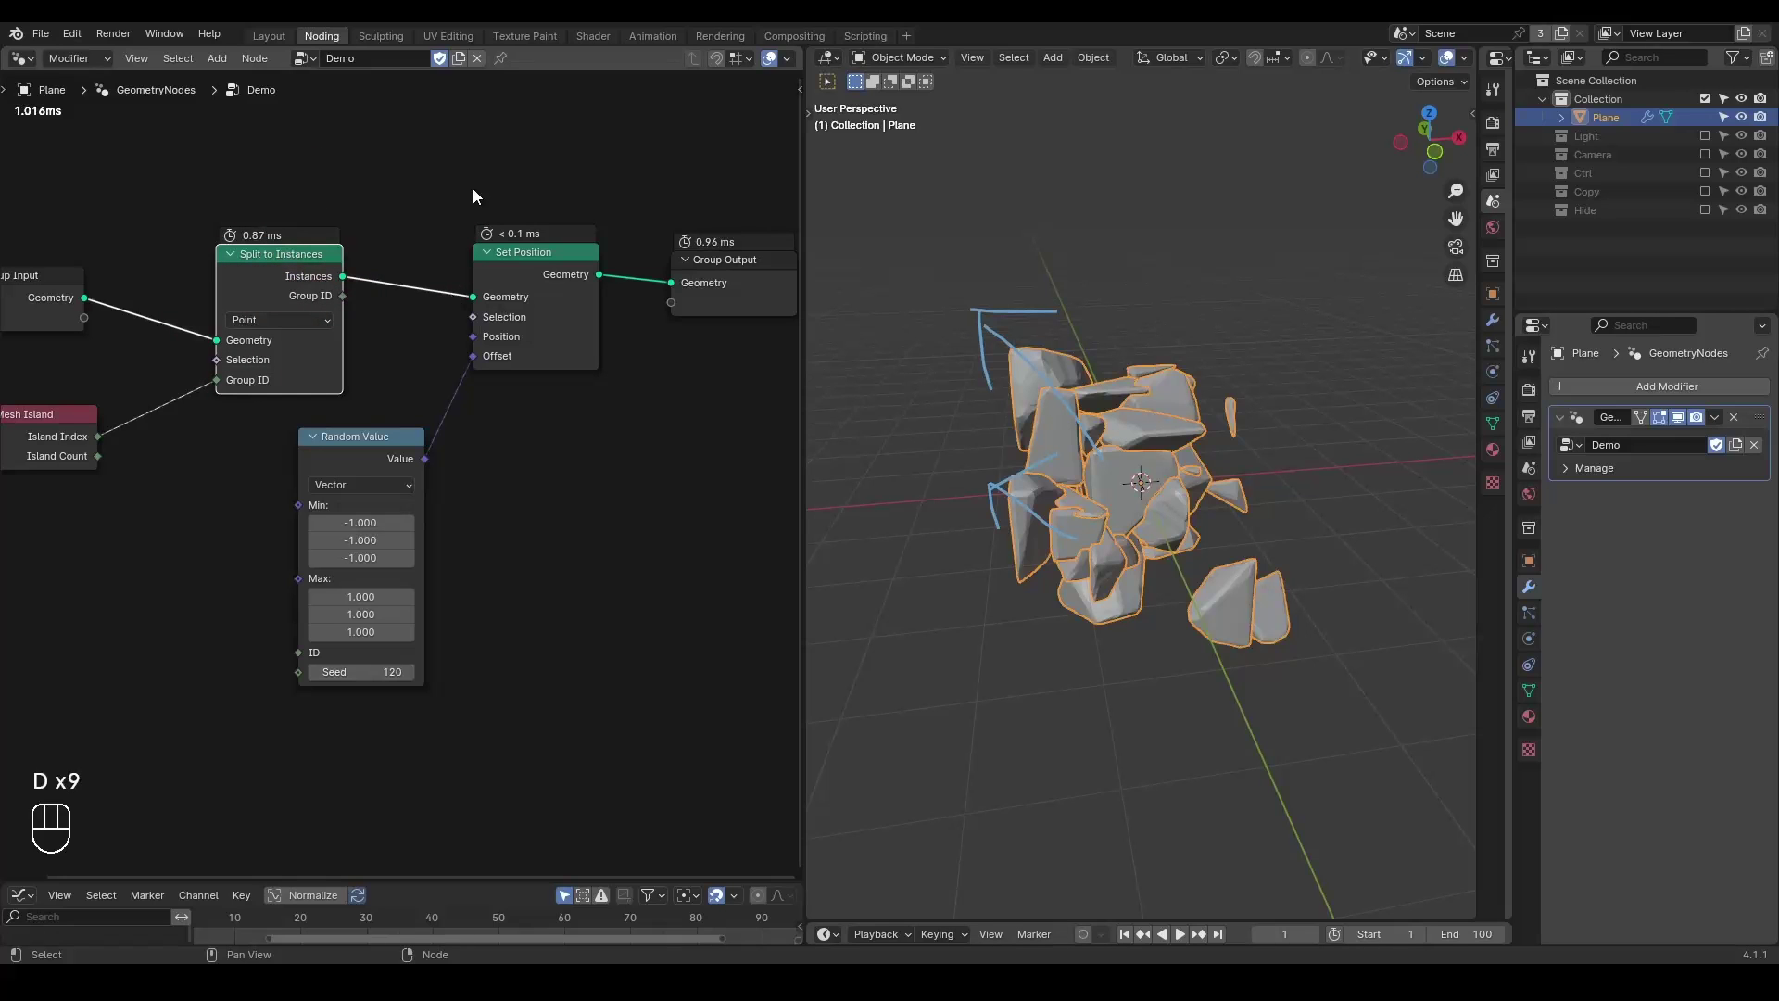
left_click(480, 195)
left_click(644, 278)
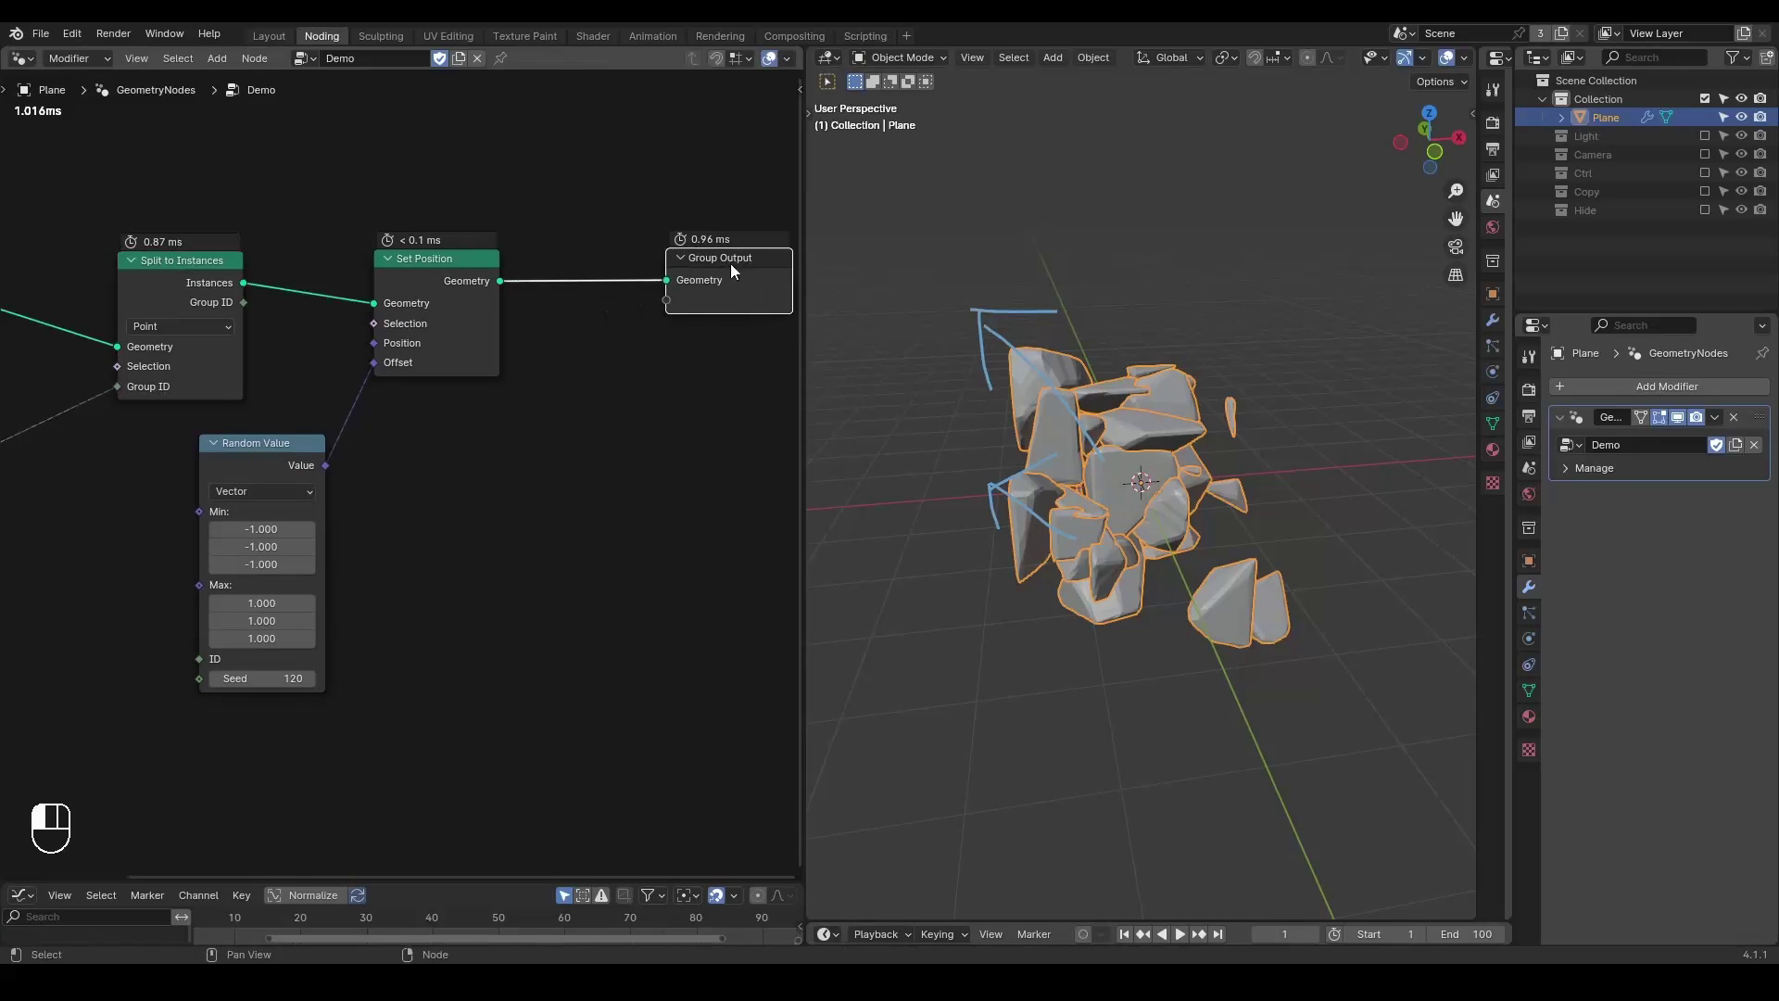
middle_click(600, 274)
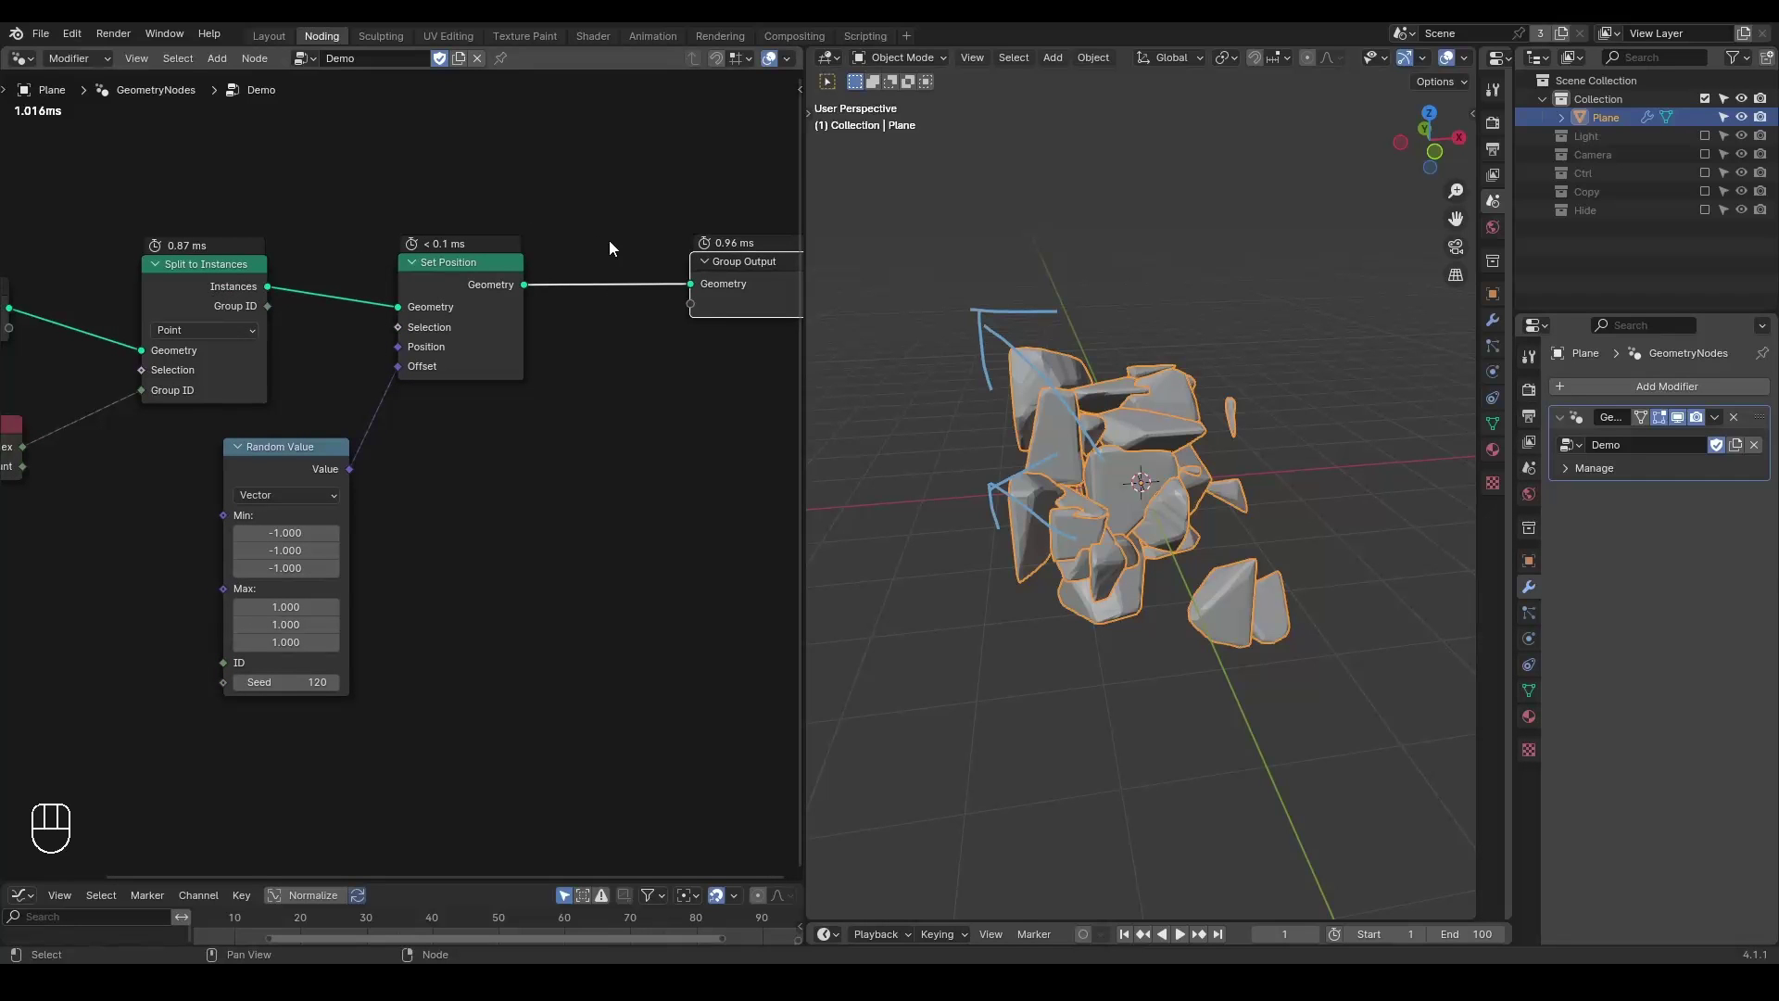
Add Rotate Instances before Group Output at X 7.6°, Y -83.6°, toggling the Set Position mute.
key("ctrl+a")
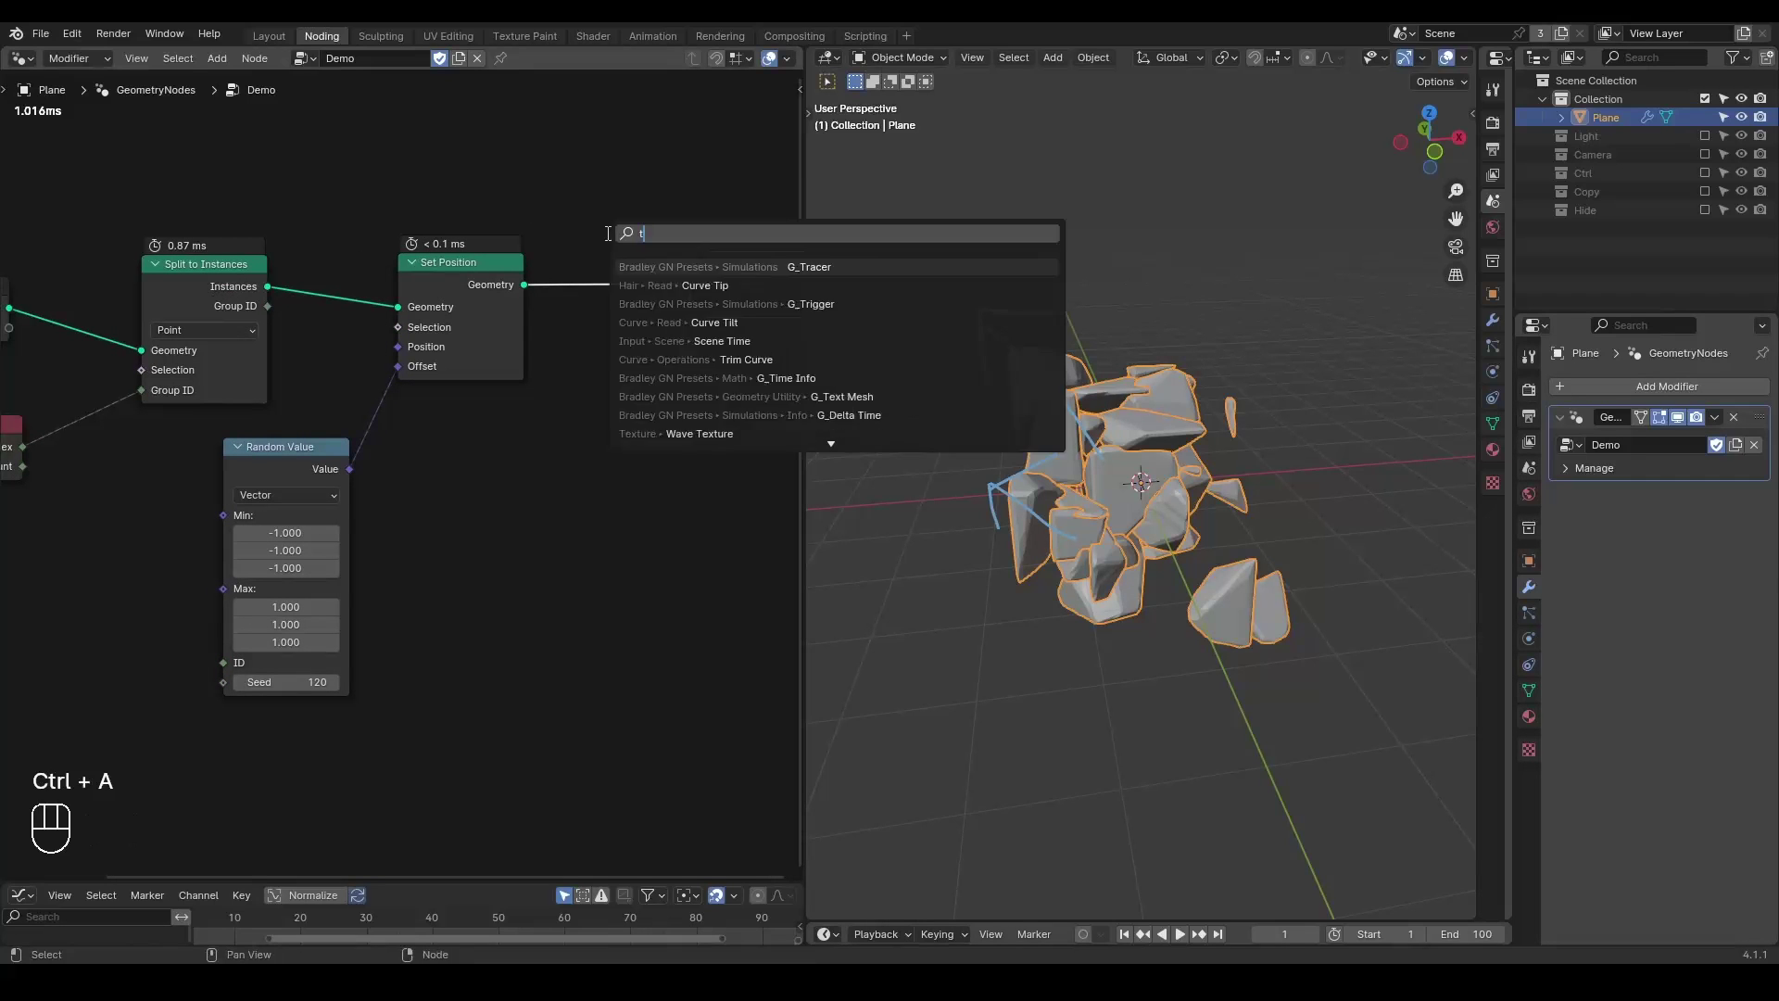
key("BackSpace")
key("BackSpace")
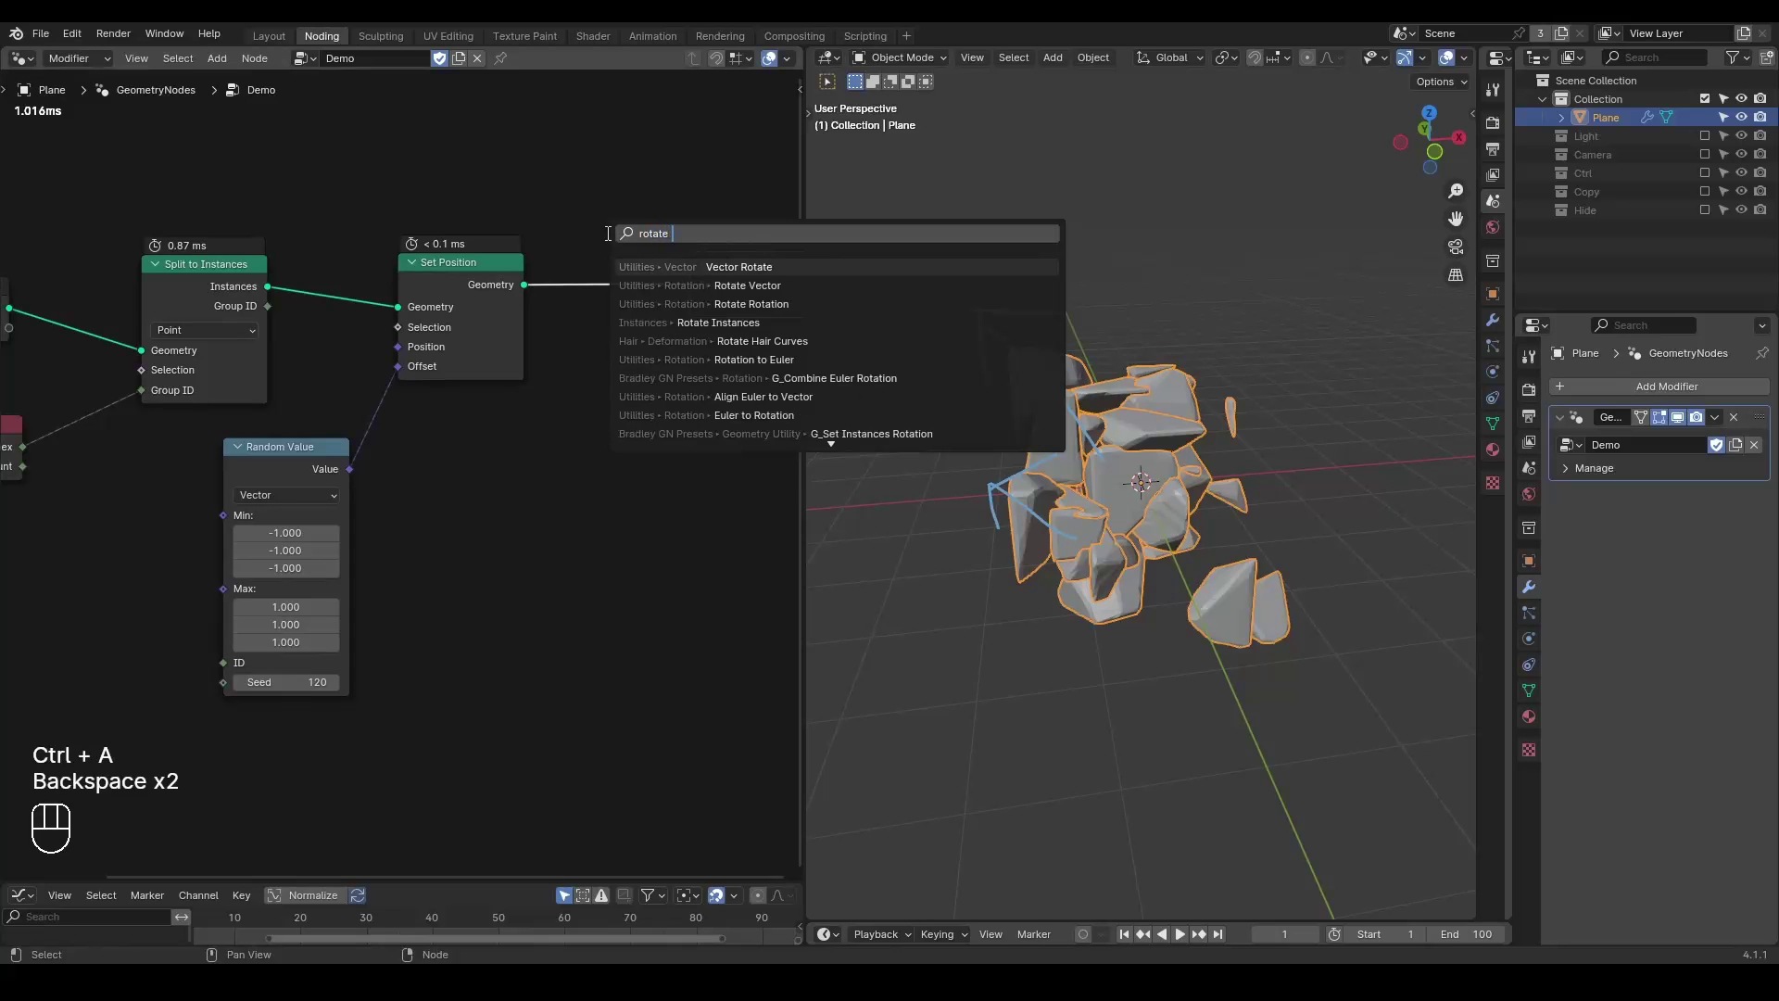
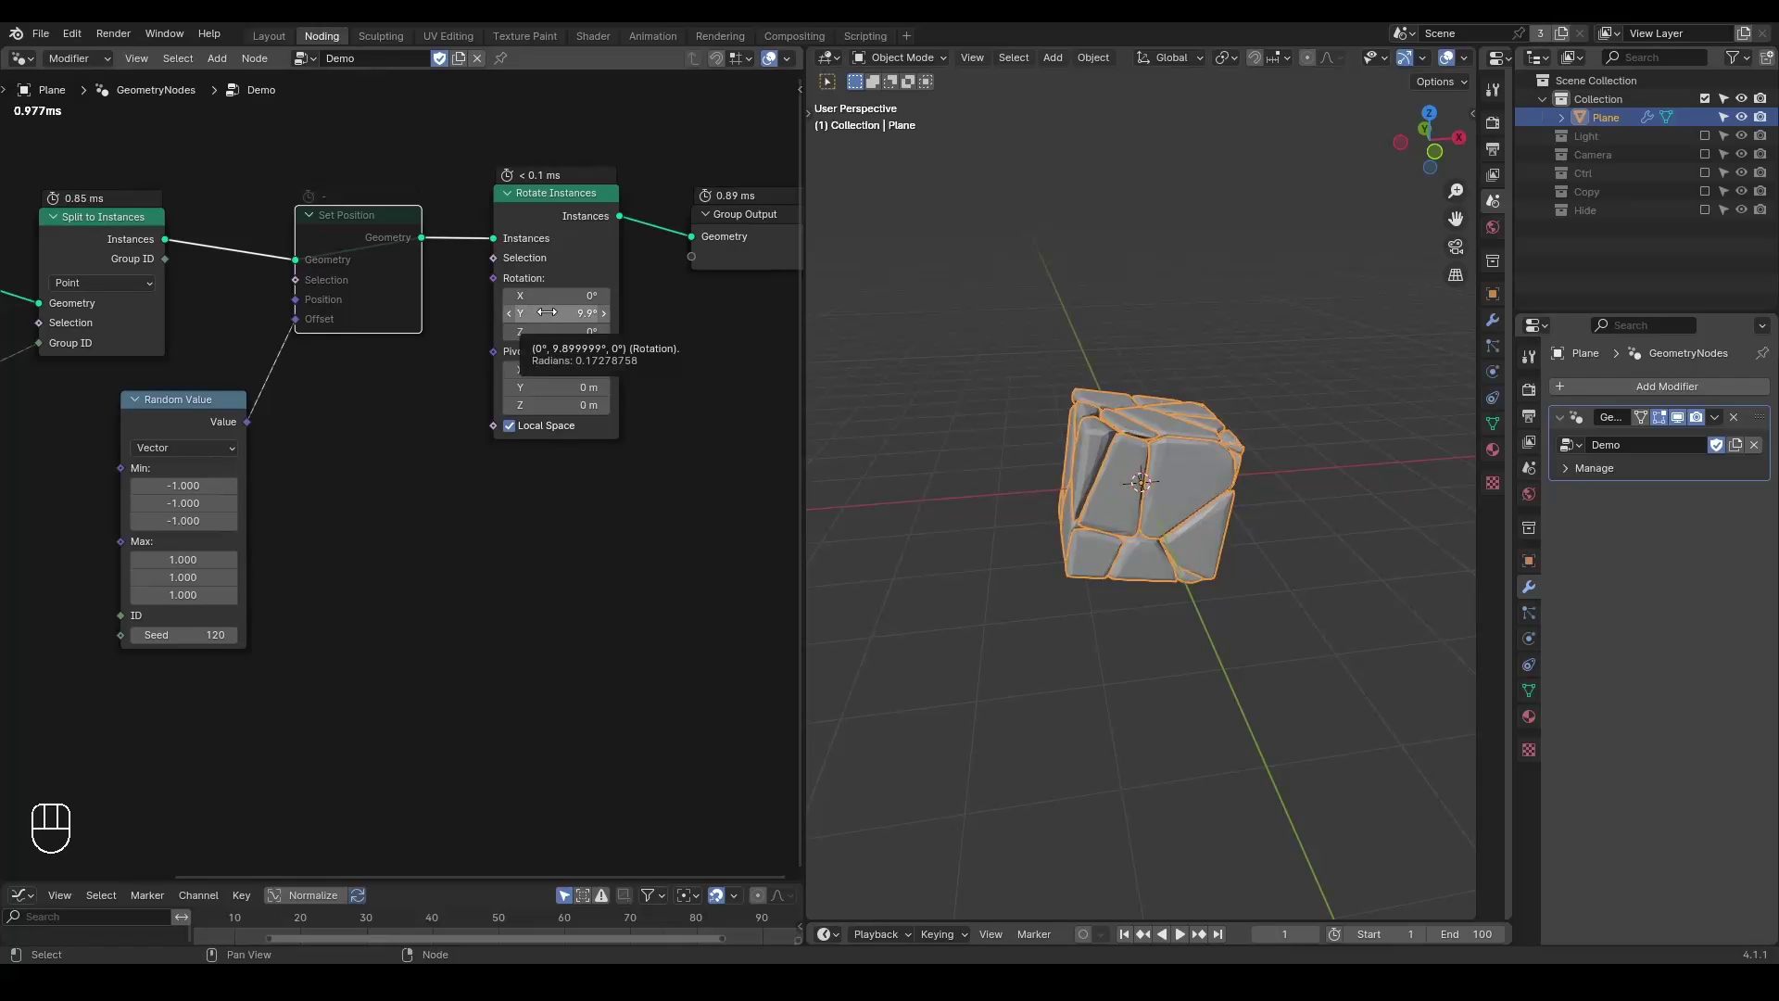
key("m")
middle_click(1193, 460)
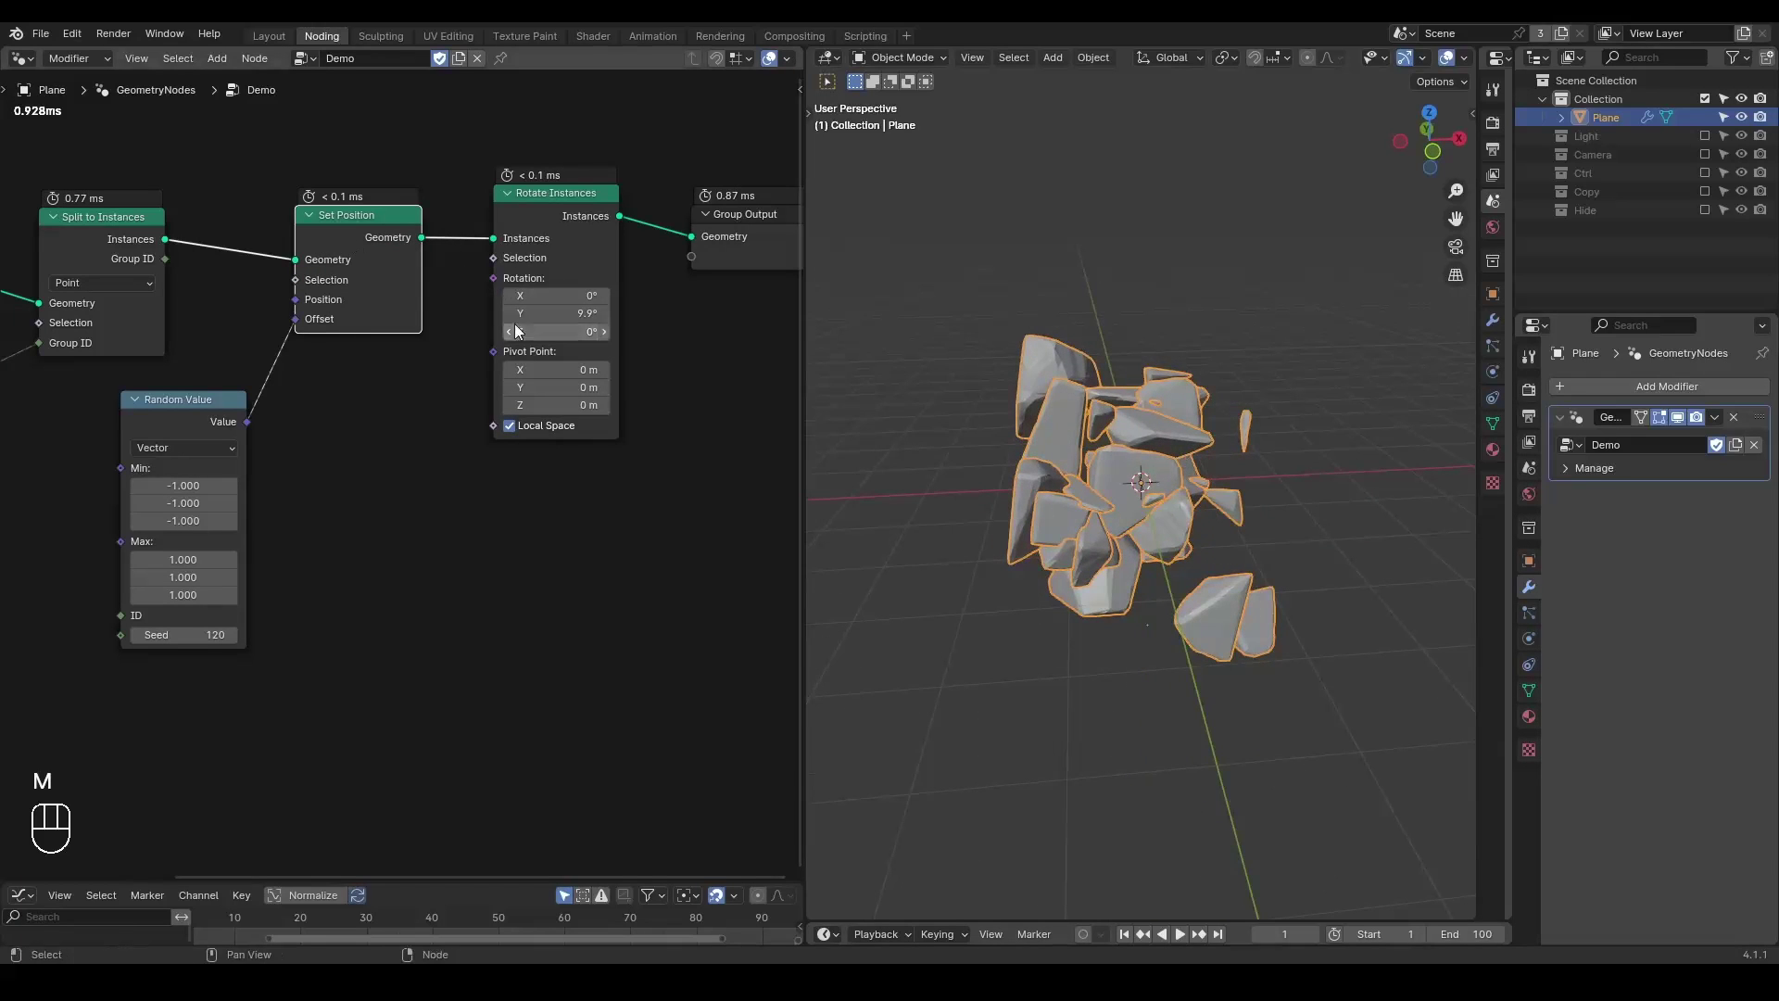
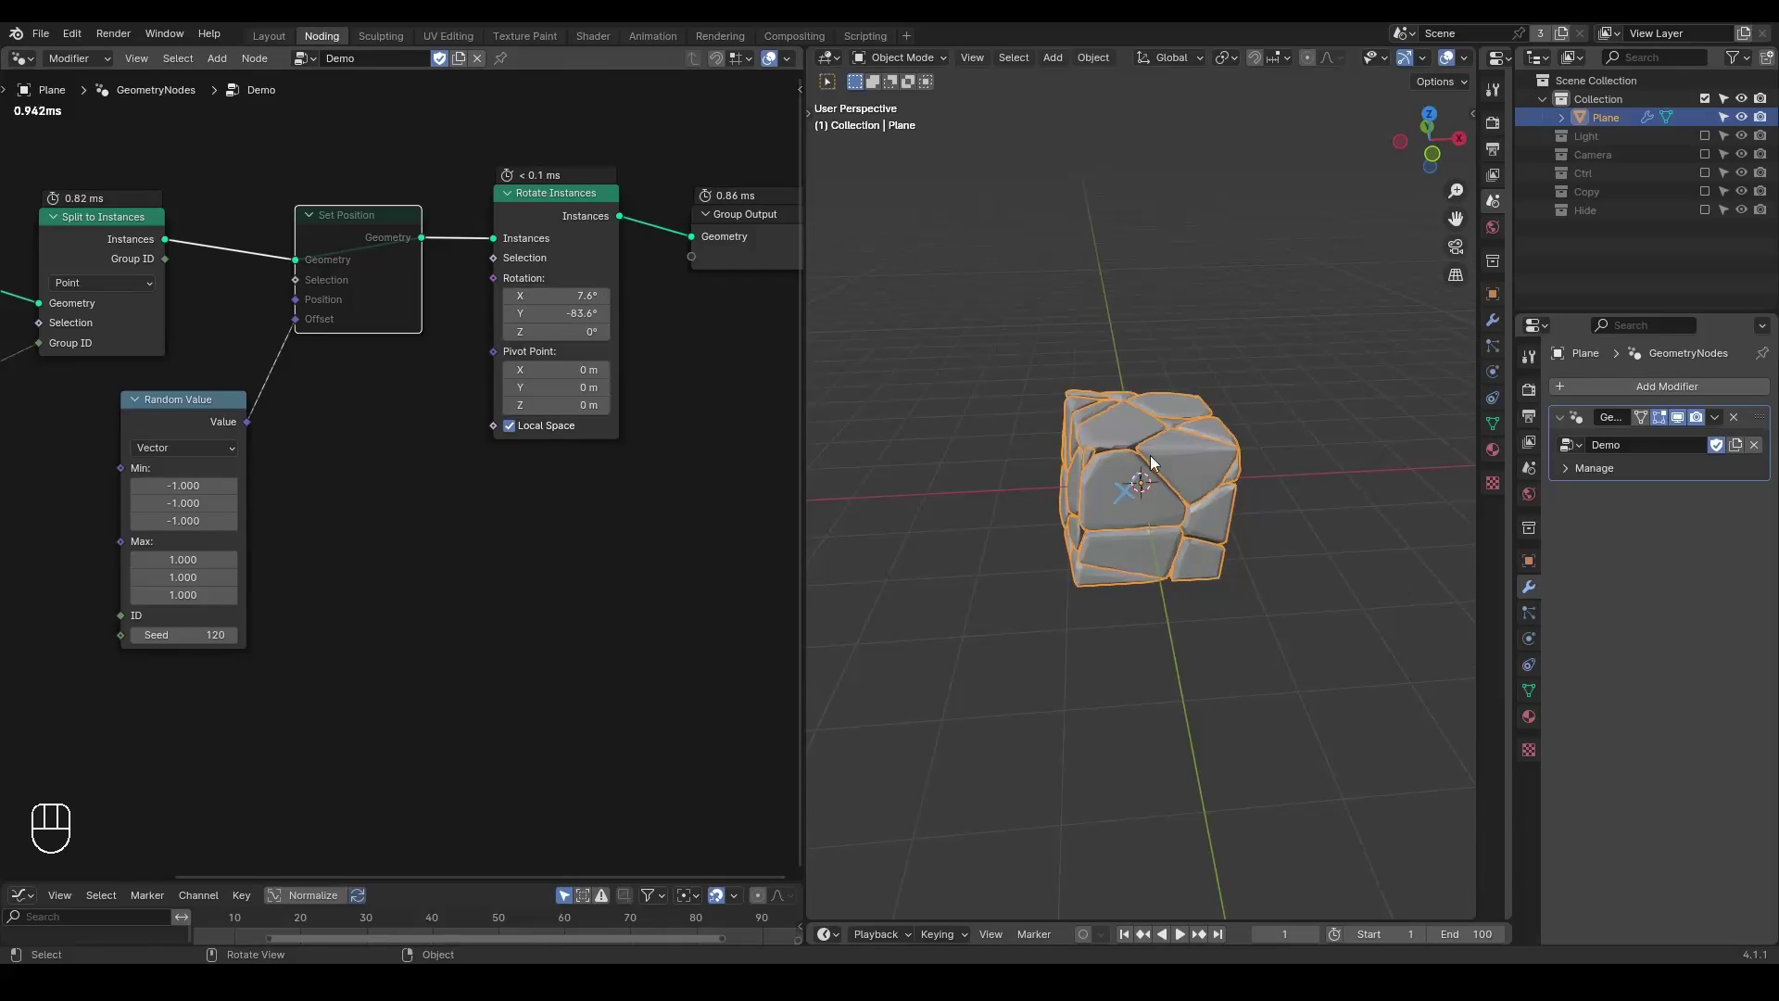
Zero the Rotate Instances X/Y/Z rotation and add a Mesh Island node for Island Index and Count.
key("d")
left_click(1156, 381)
key("d")
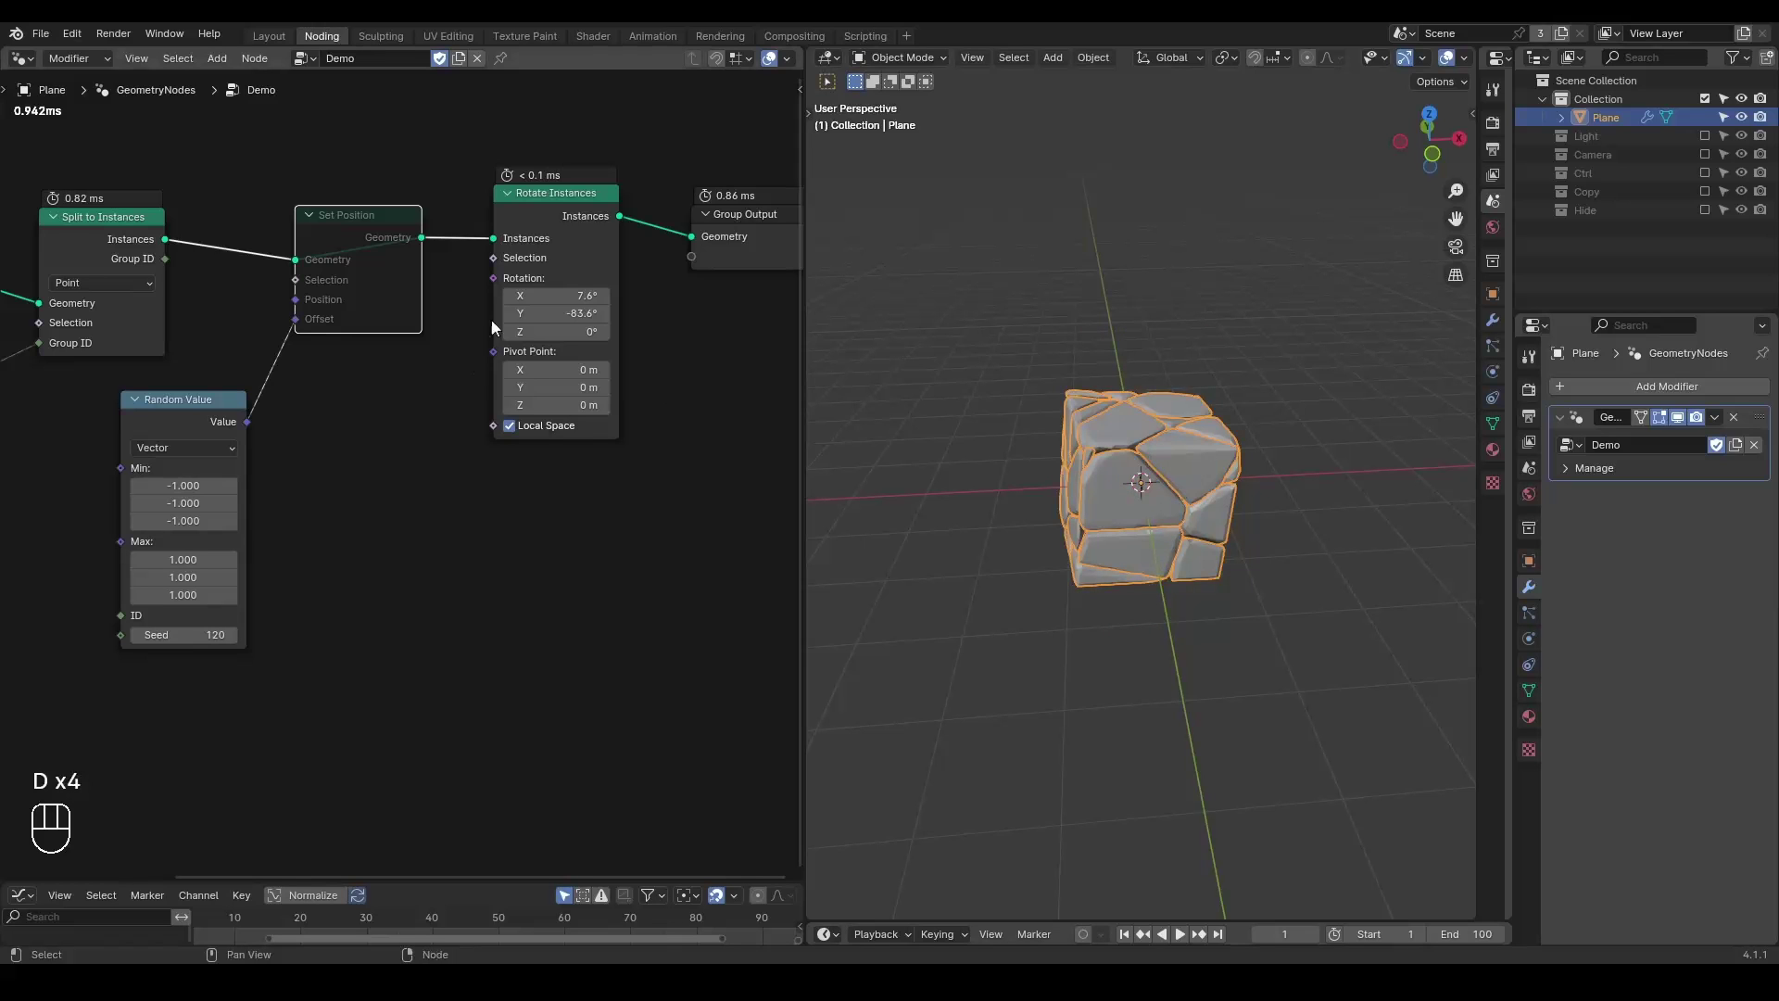
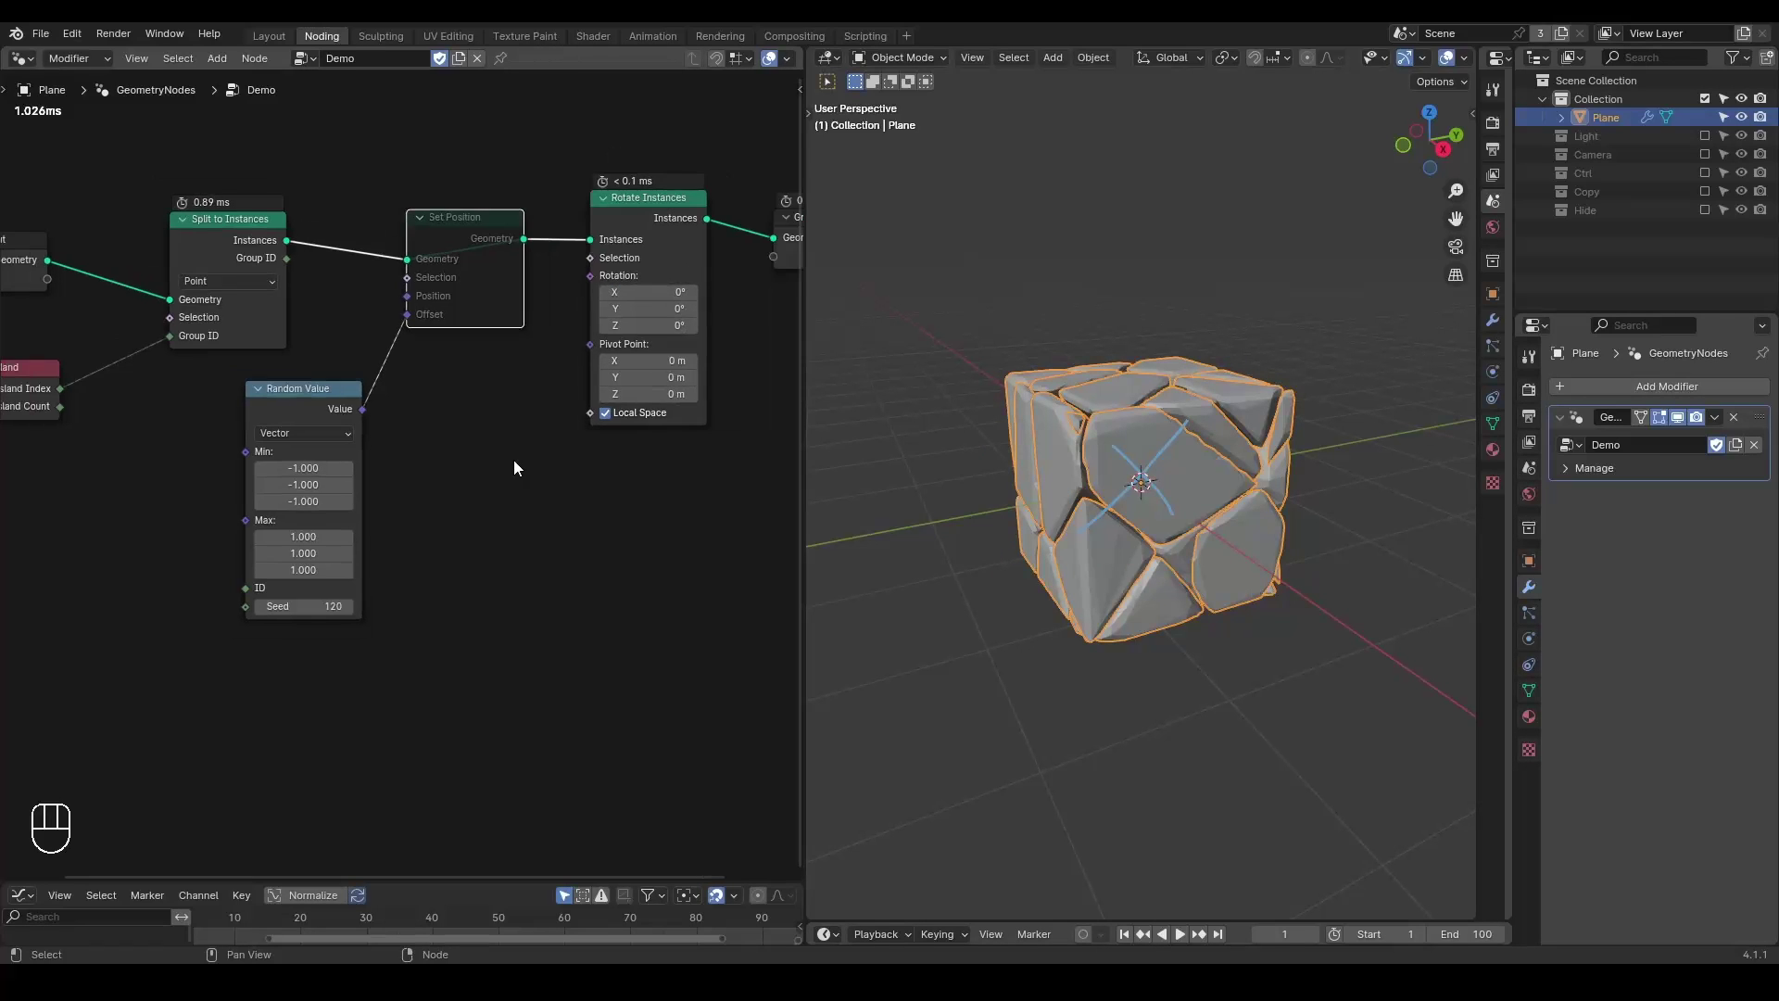
left_click(521, 464)
middle_click(521, 464)
right_click(521, 464)
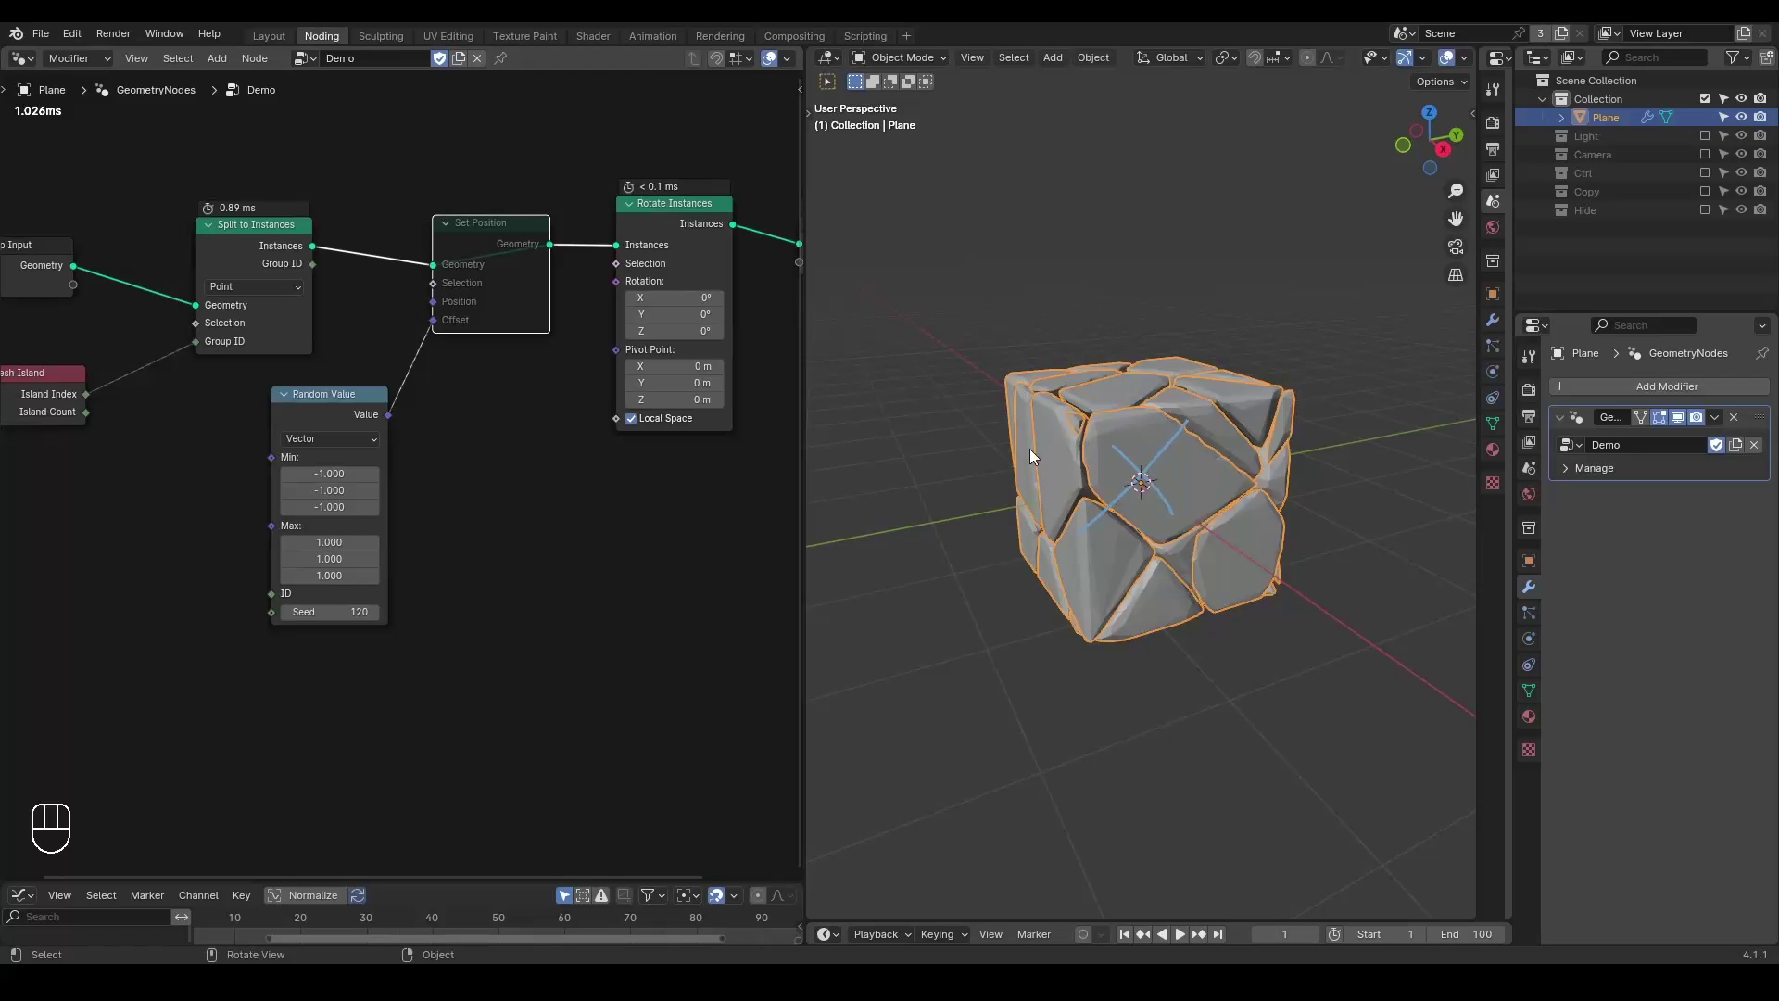
Frame the island setup and delete the Mix node from the tree.
key("ctrl+shift+alt+w")
key("ctrl+shift+alt+q")
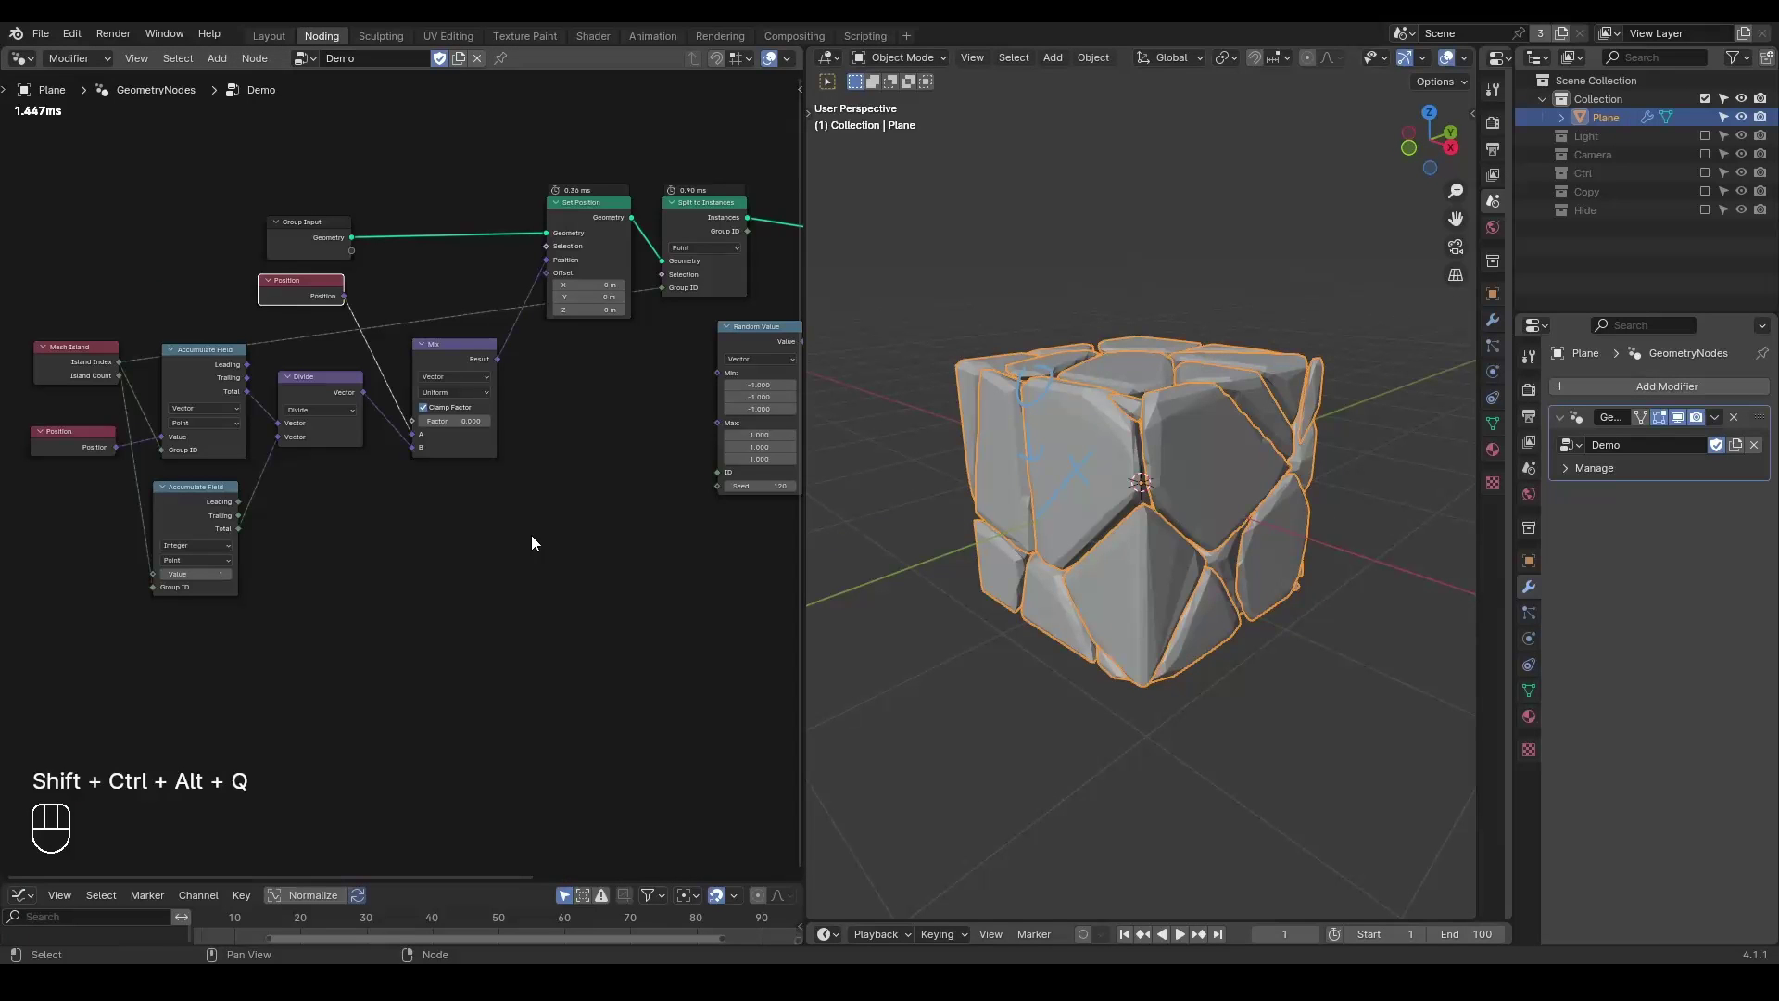
left_click(539, 540)
right_click(540, 539)
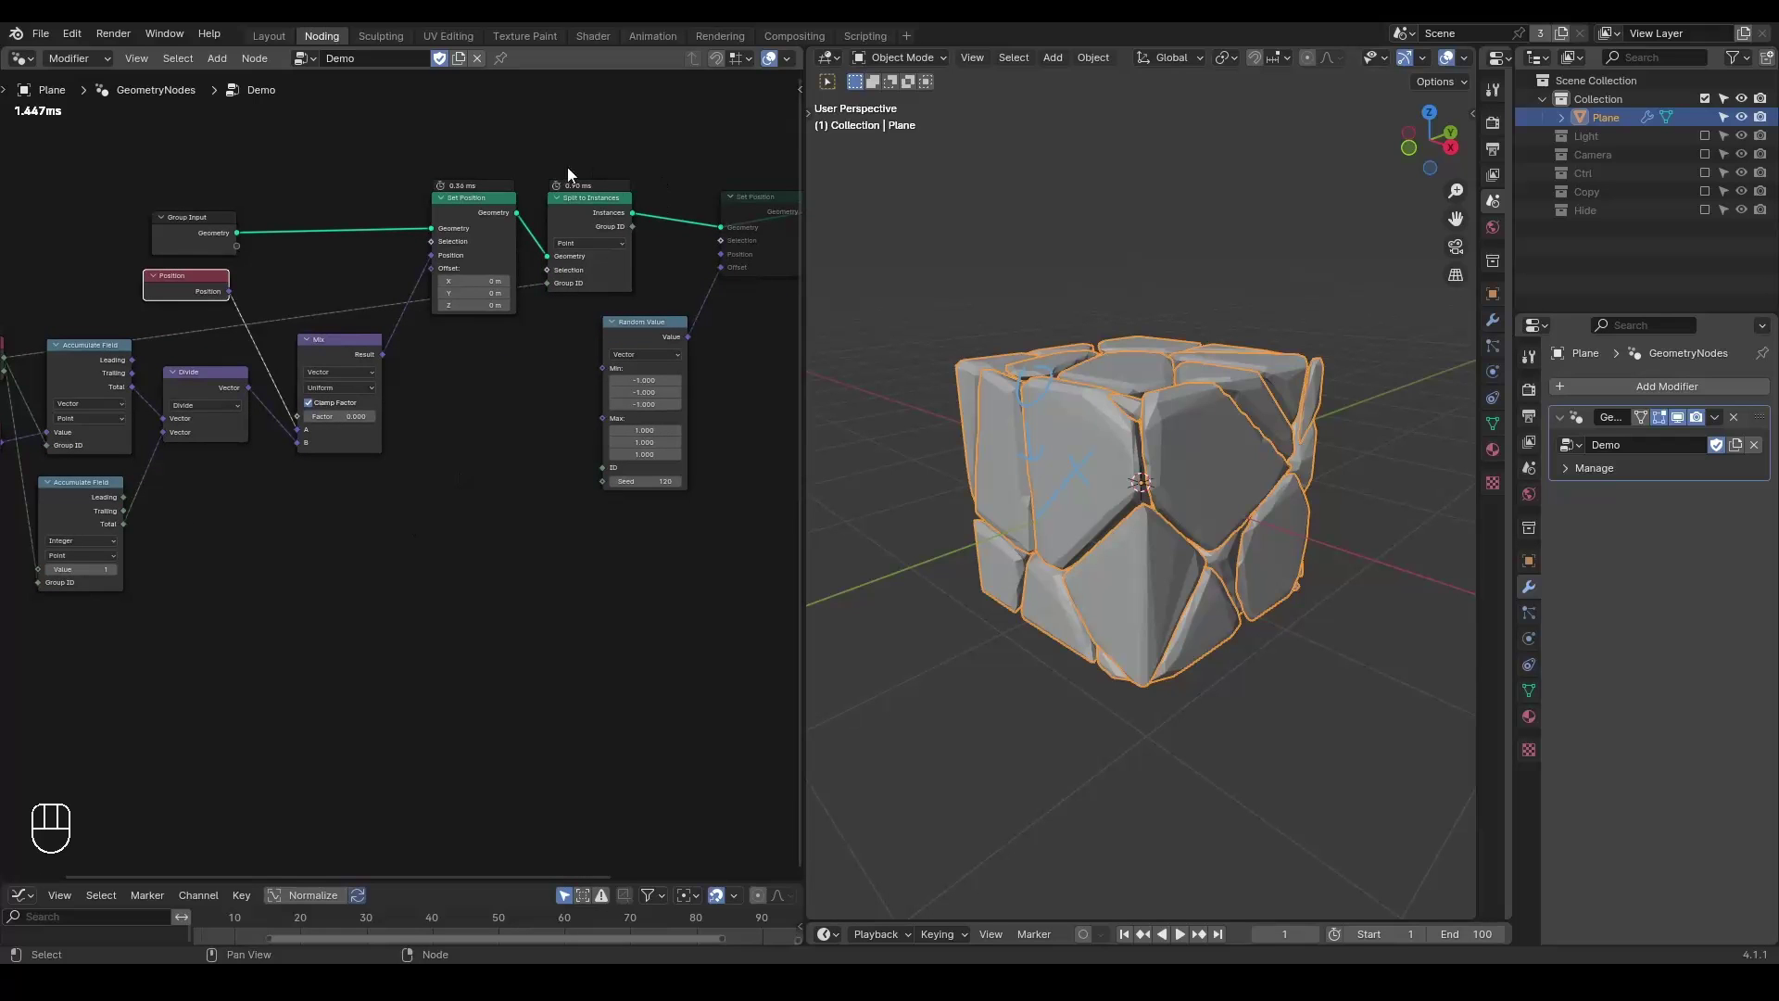
left_click(329, 379)
right_click(328, 379)
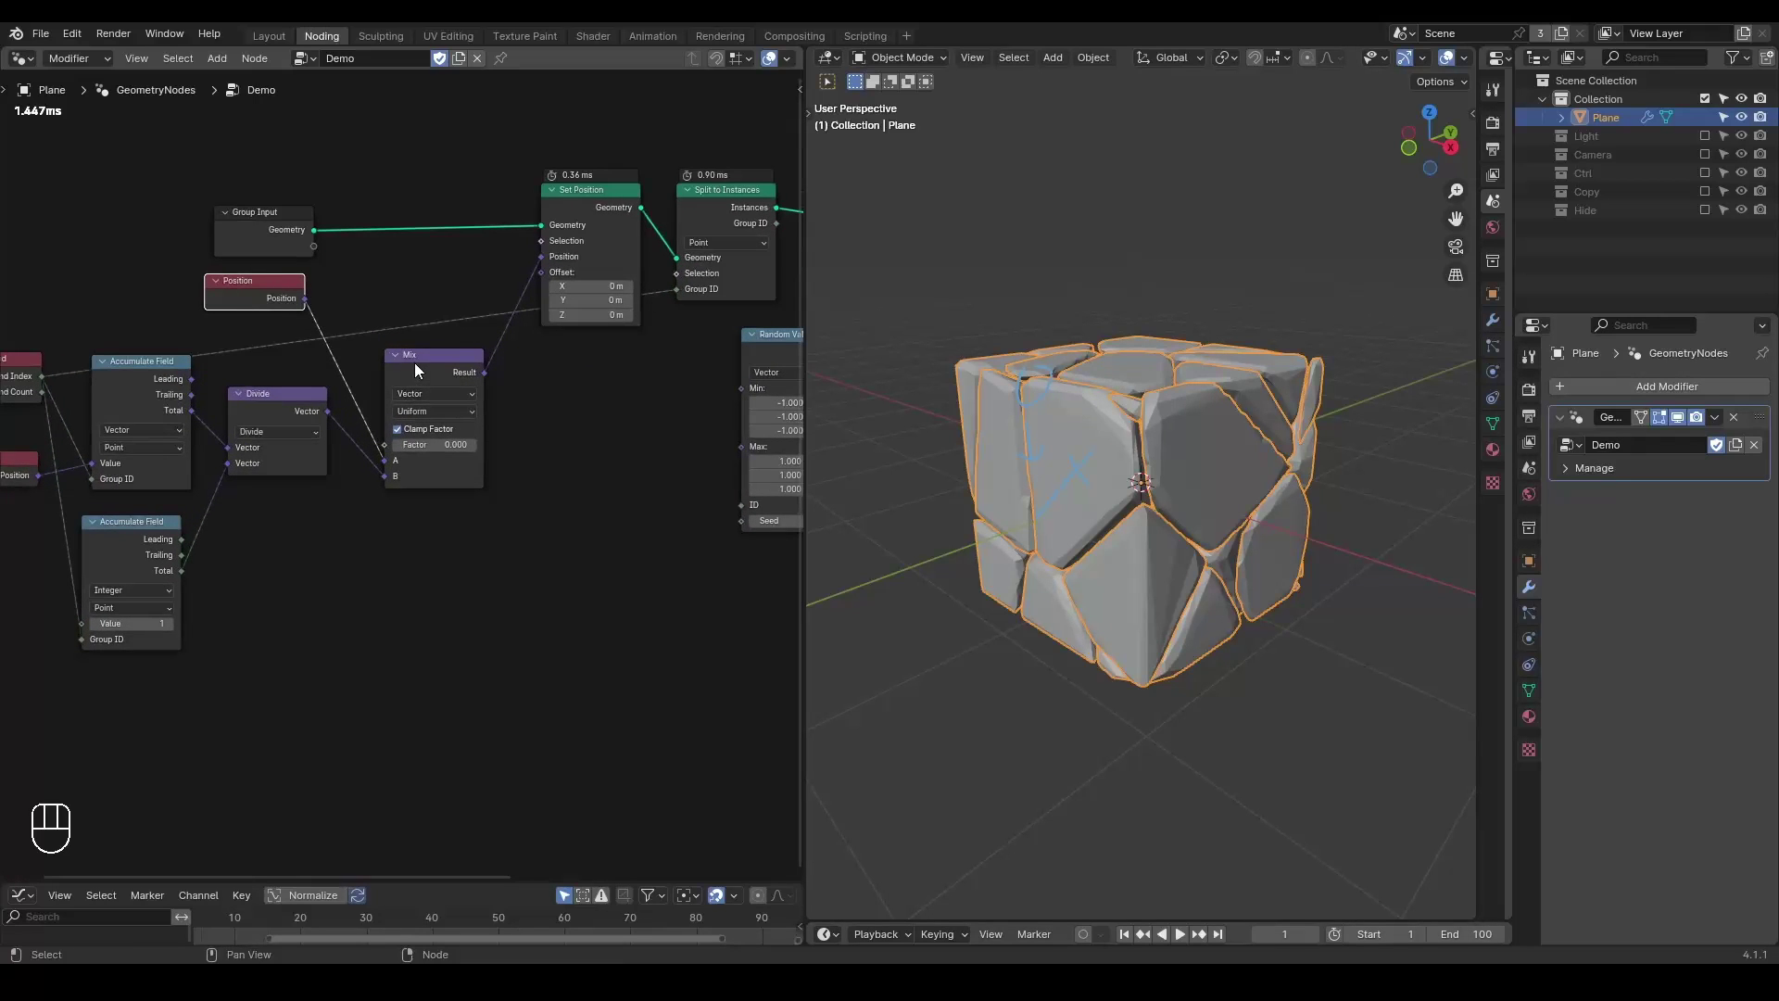
left_click(403, 359)
left_click(431, 364)
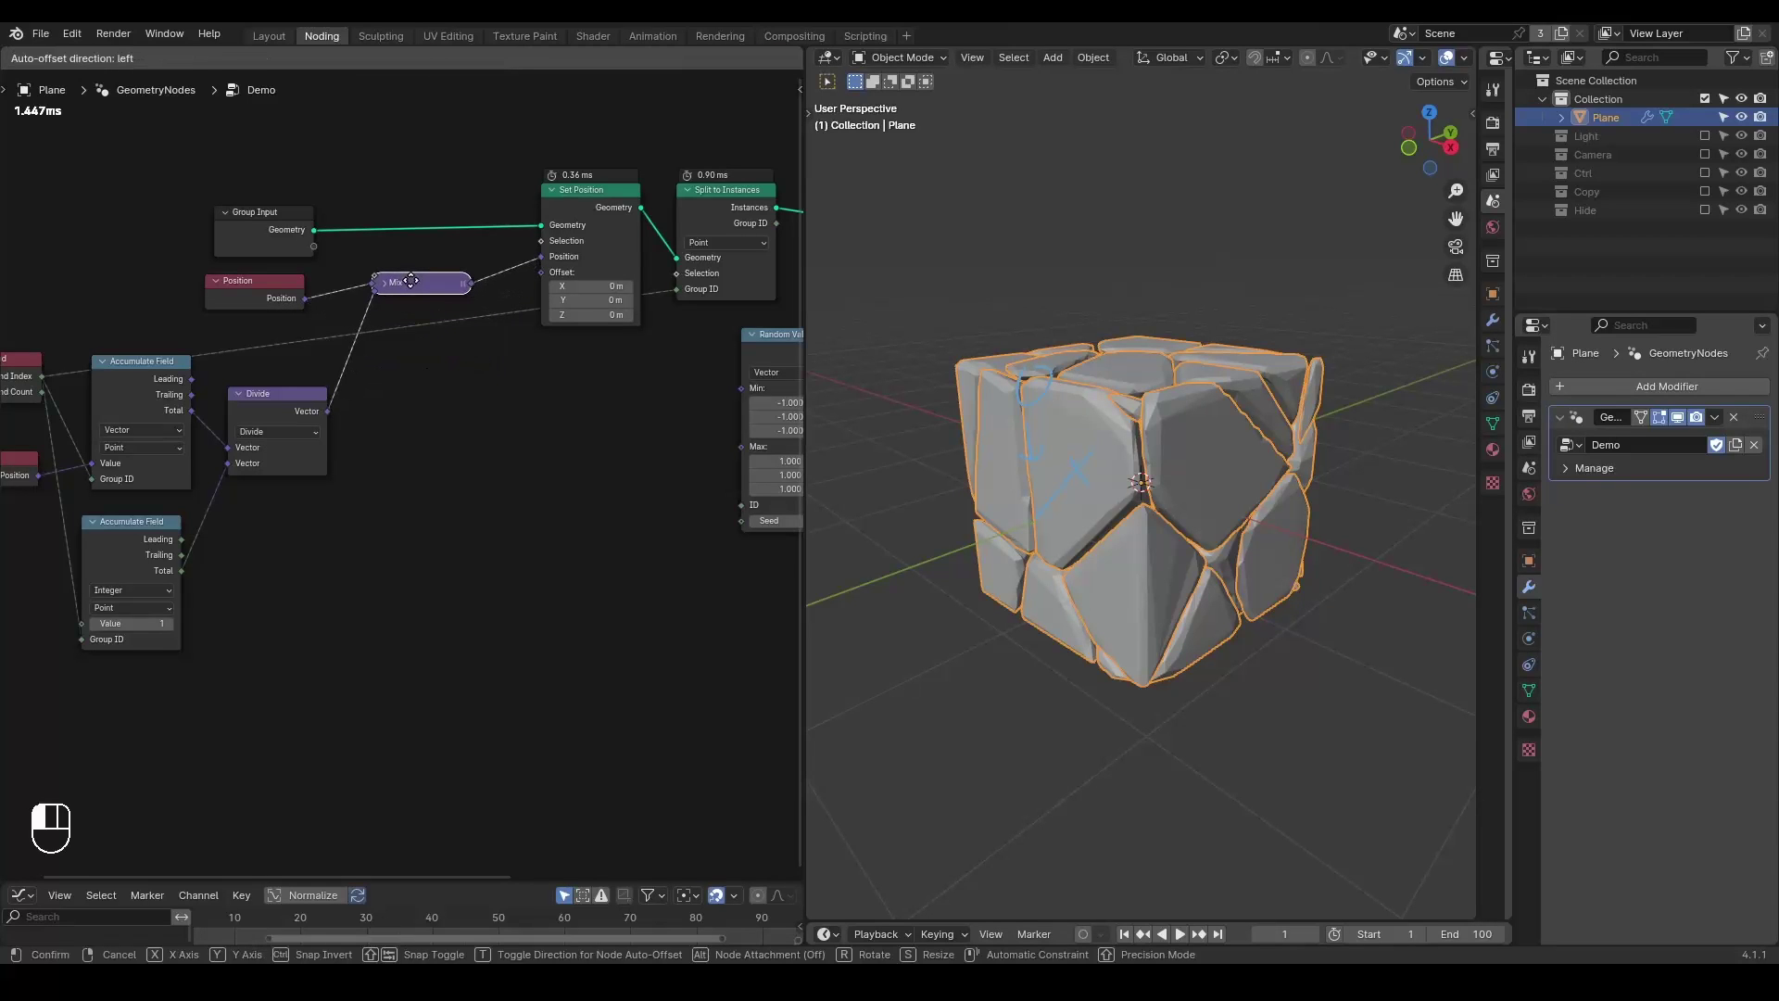
key("ctrl+x")
left_click(272, 294)
key("ctrl+x")
Feed the island-centre Divide vector into a Set Position Offset after Split to Instances, exploding fragments outward.
left_click_drag(332, 416, 541, 288)
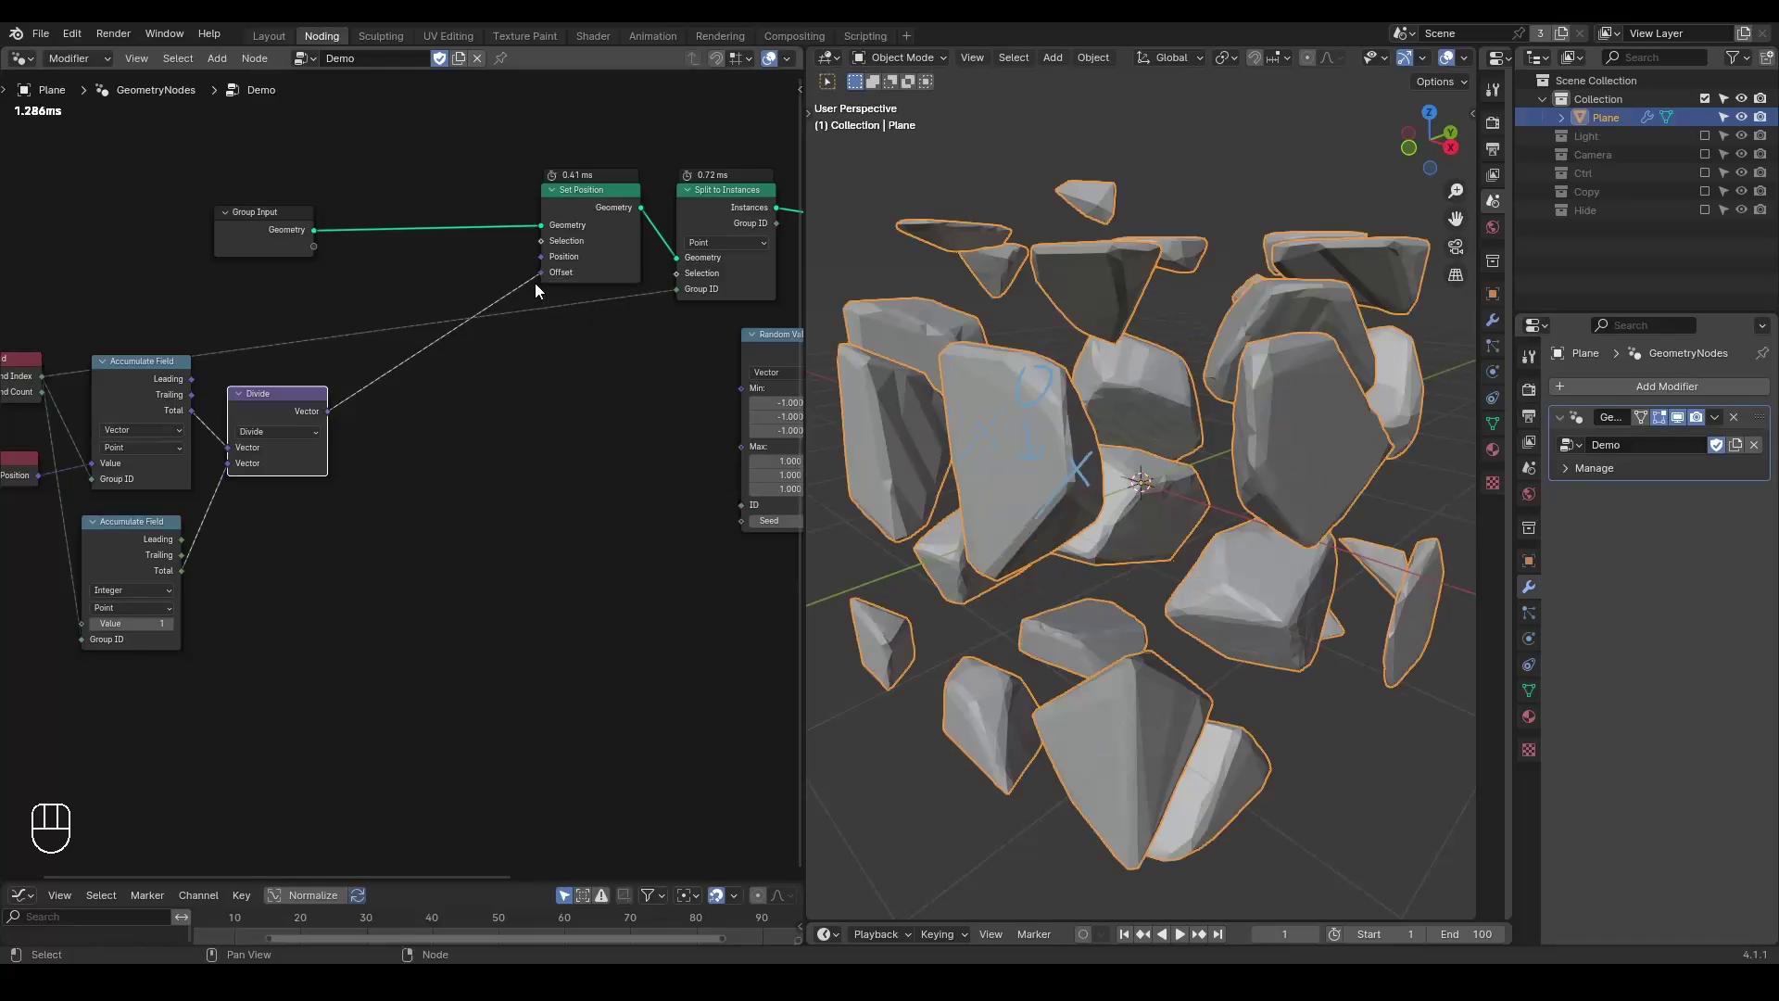
left_click_drag(1035, 485, 1015, 491)
left_click(1053, 346)
key("d")
key("d")
key("d")
left_click(980, 462)
left_click(1029, 464)
key("d")
left_click_drag(1112, 481, 1099, 522)
key("d")
key("d")
key("d")
key("d")
key("d")
key("d")
Mute the offset link so the cube appears whole again.
left_click(499, 497)
left_click(630, 265)
left_click(638, 329)
key("x")
left_click(741, 200)
key("m")
left_click(386, 263)
left_click(732, 270)
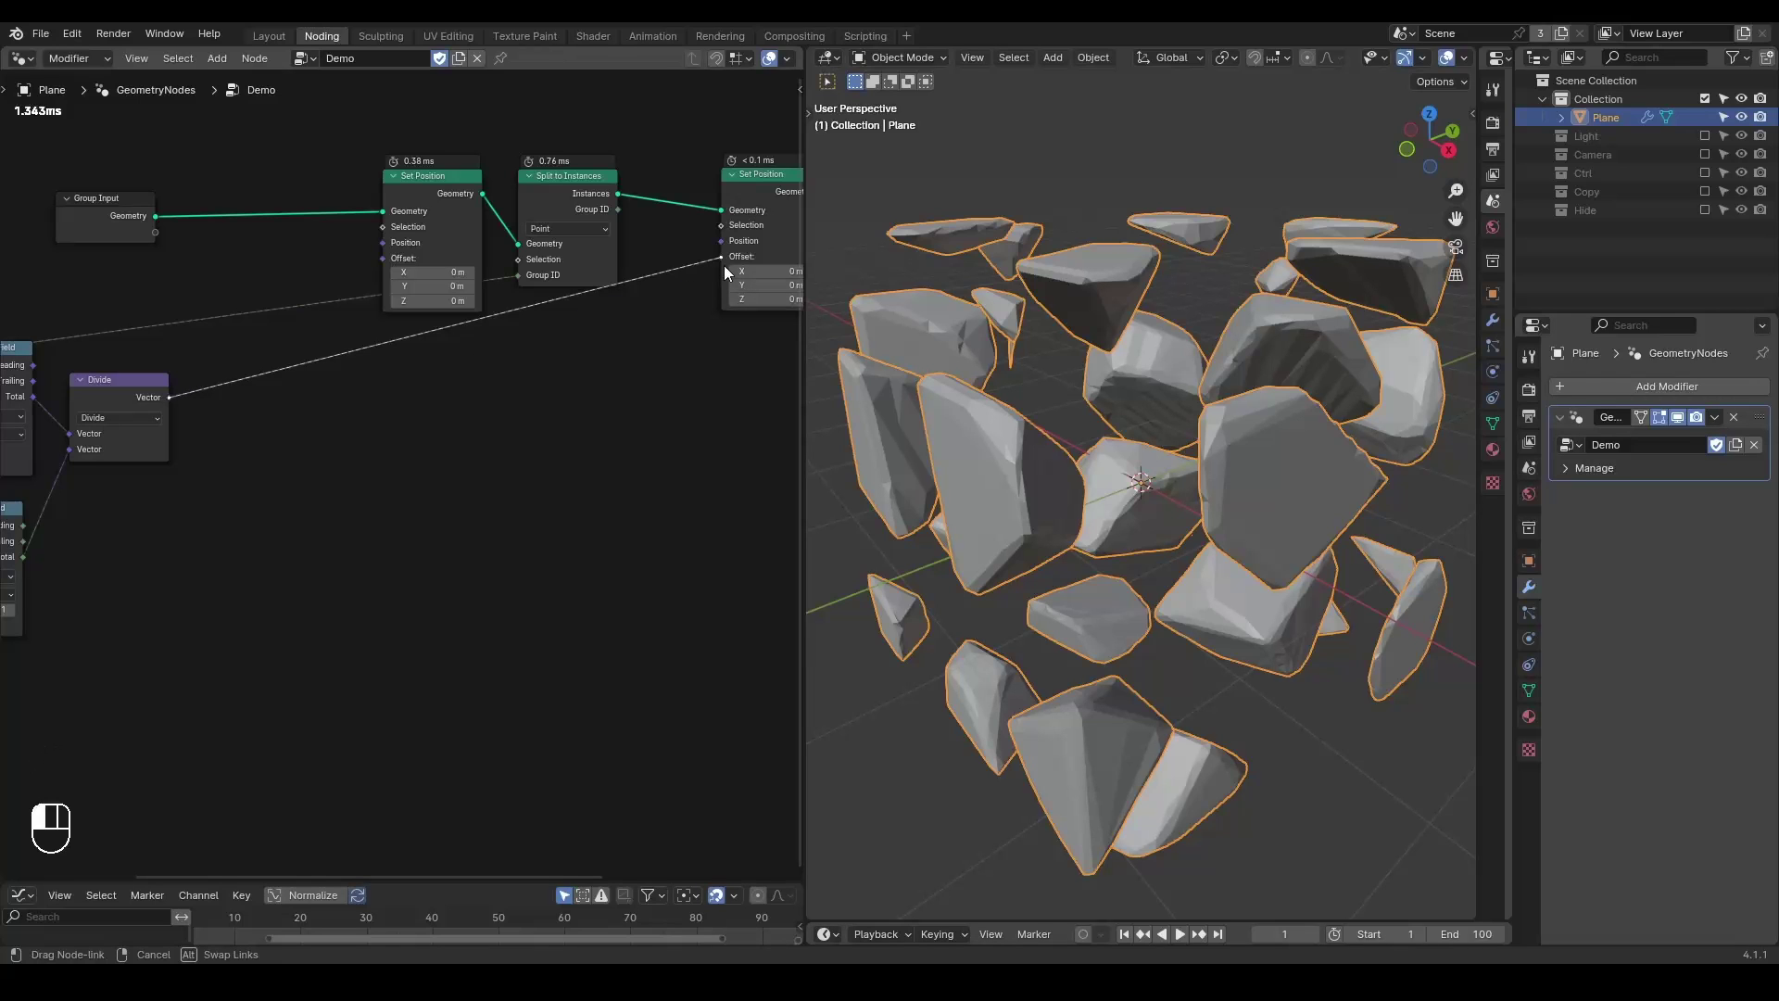
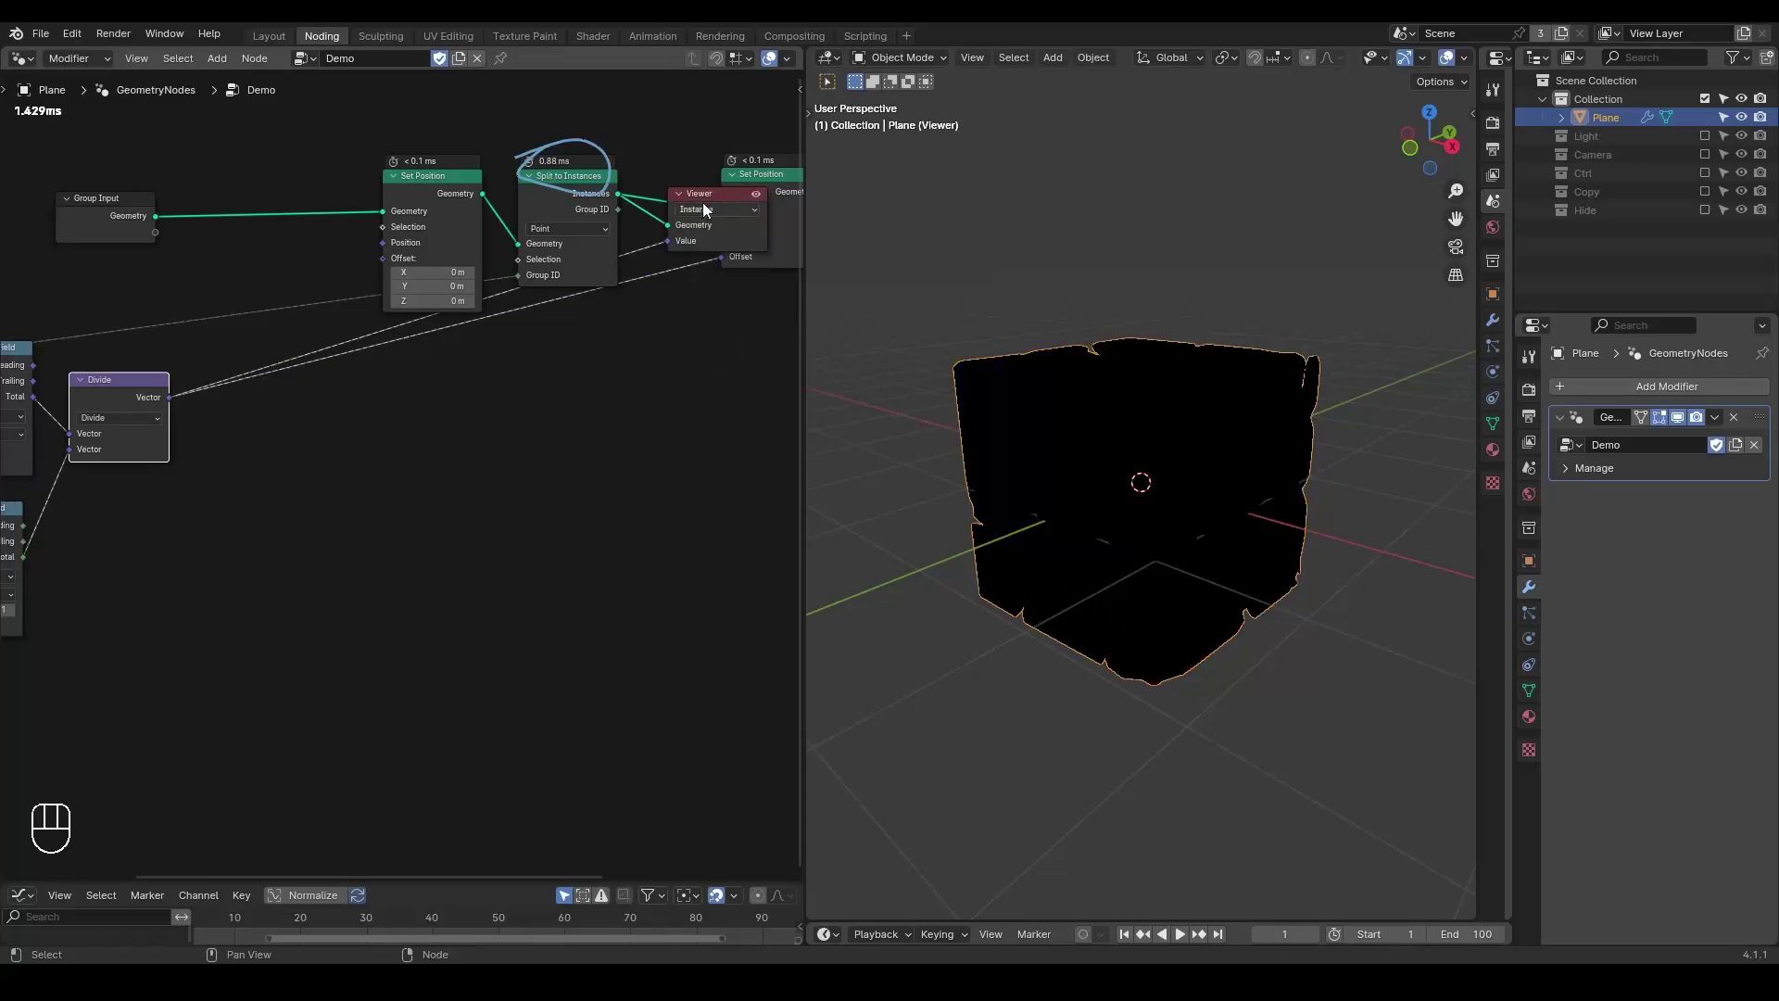
Preview the pre-split geometry through a Viewer on the Point domain, tabulating 2,621 vertex values.
left_click(710, 198)
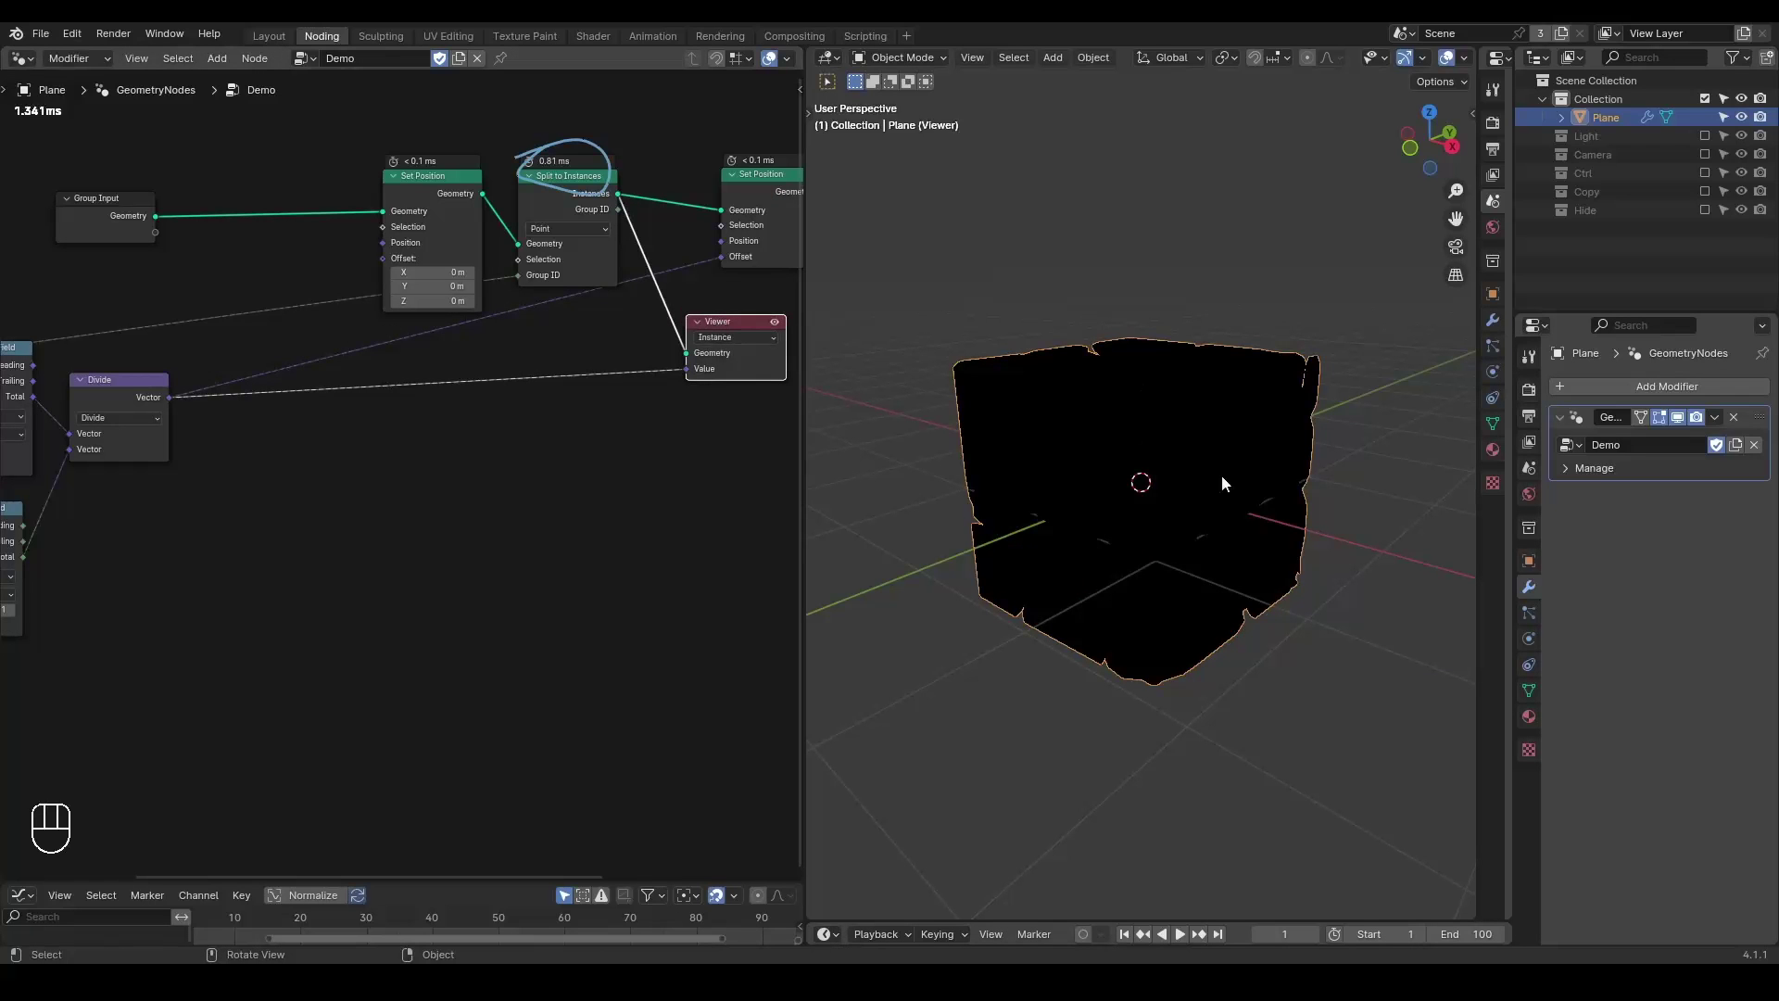
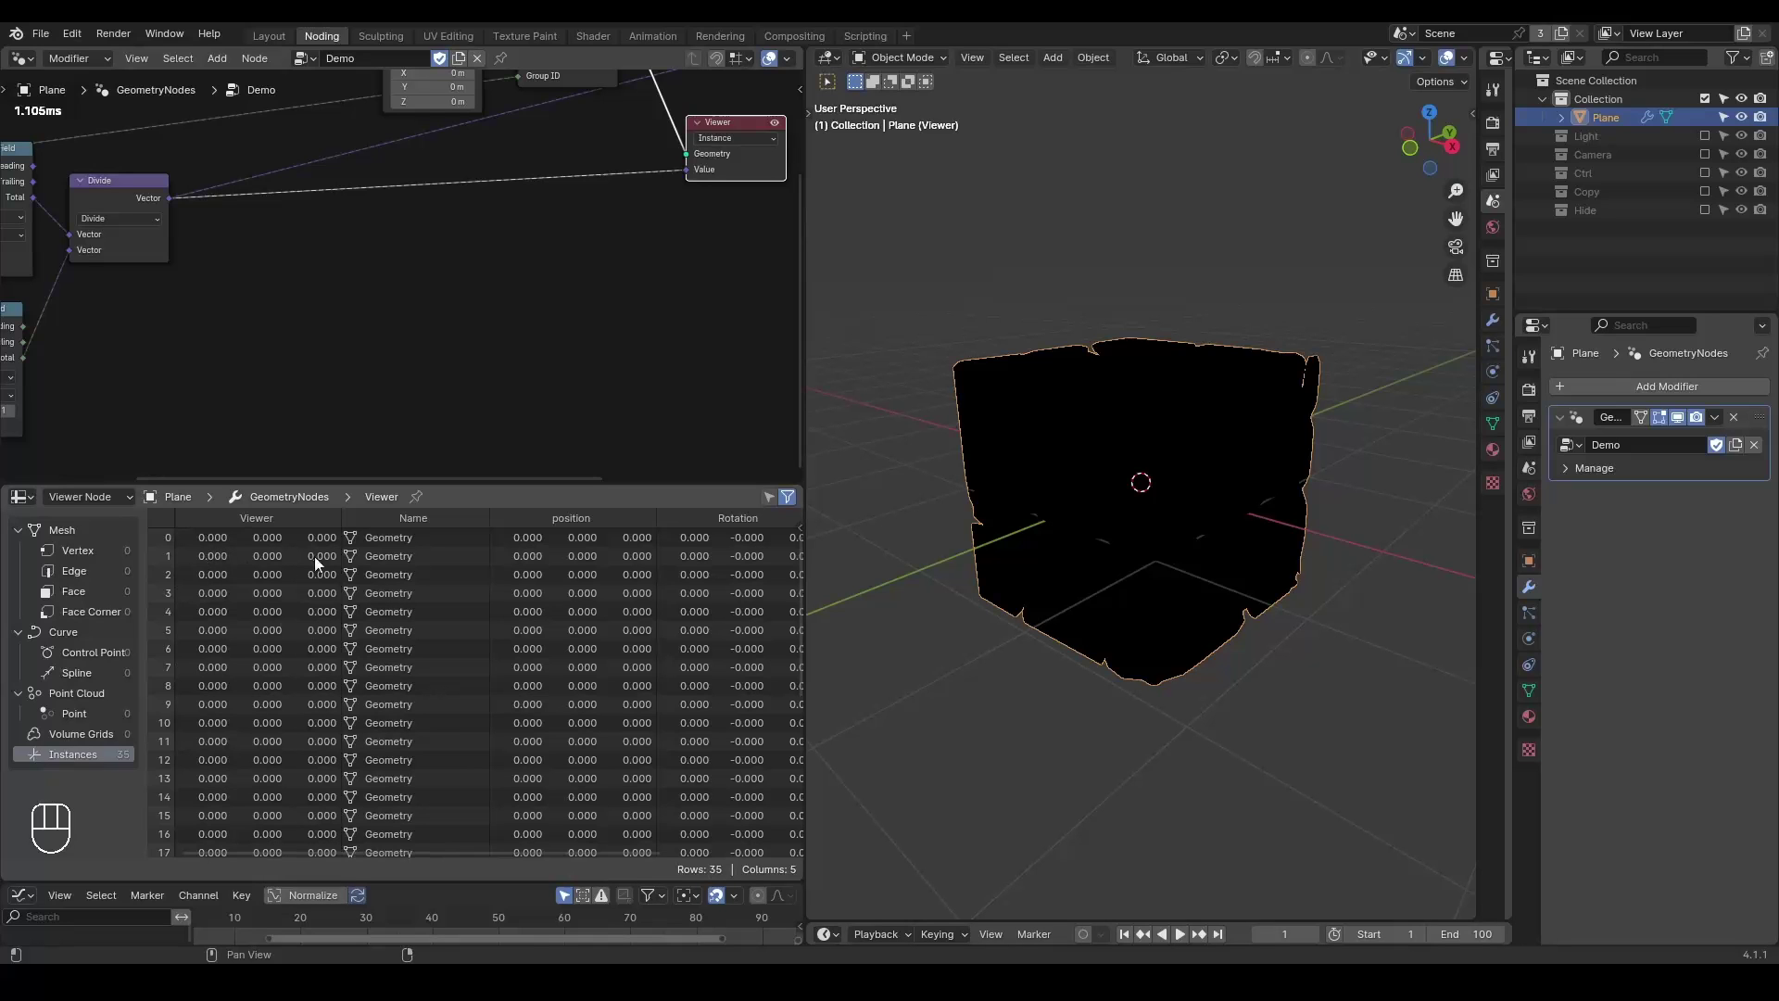
left_click(453, 250)
middle_click(457, 391)
left_click(460, 134)
left_click_drag(738, 283, 742, 340)
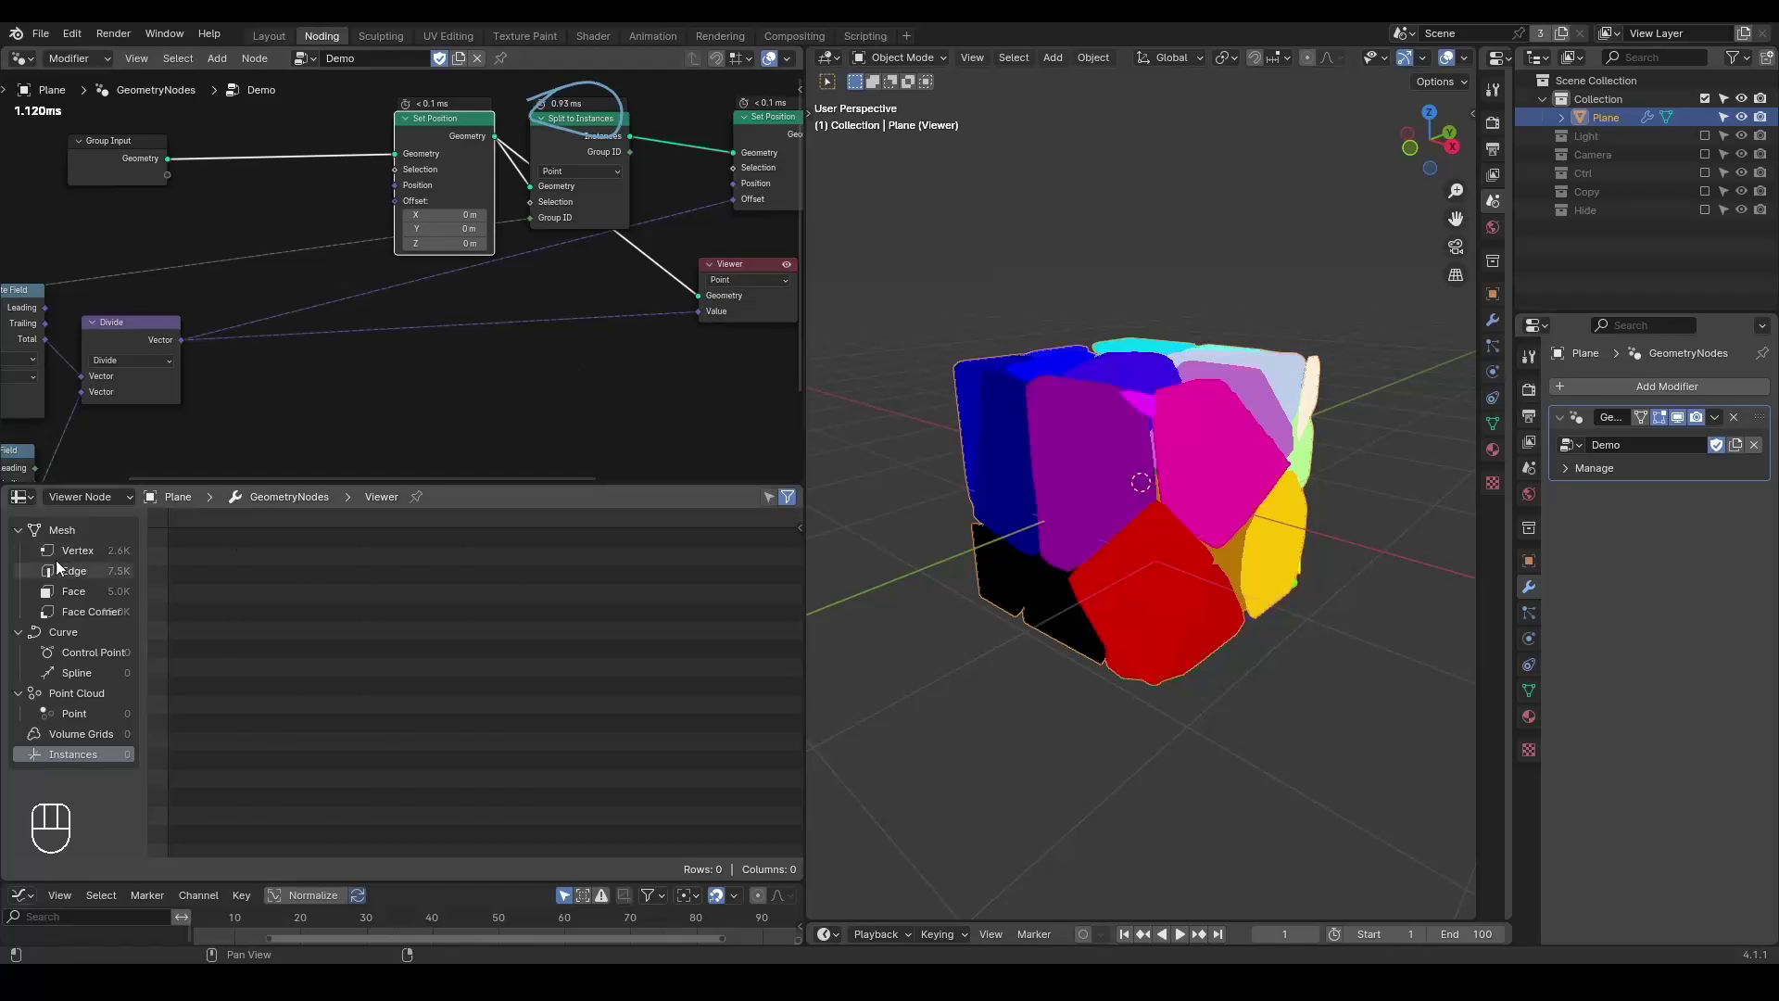
left_click(59, 562)
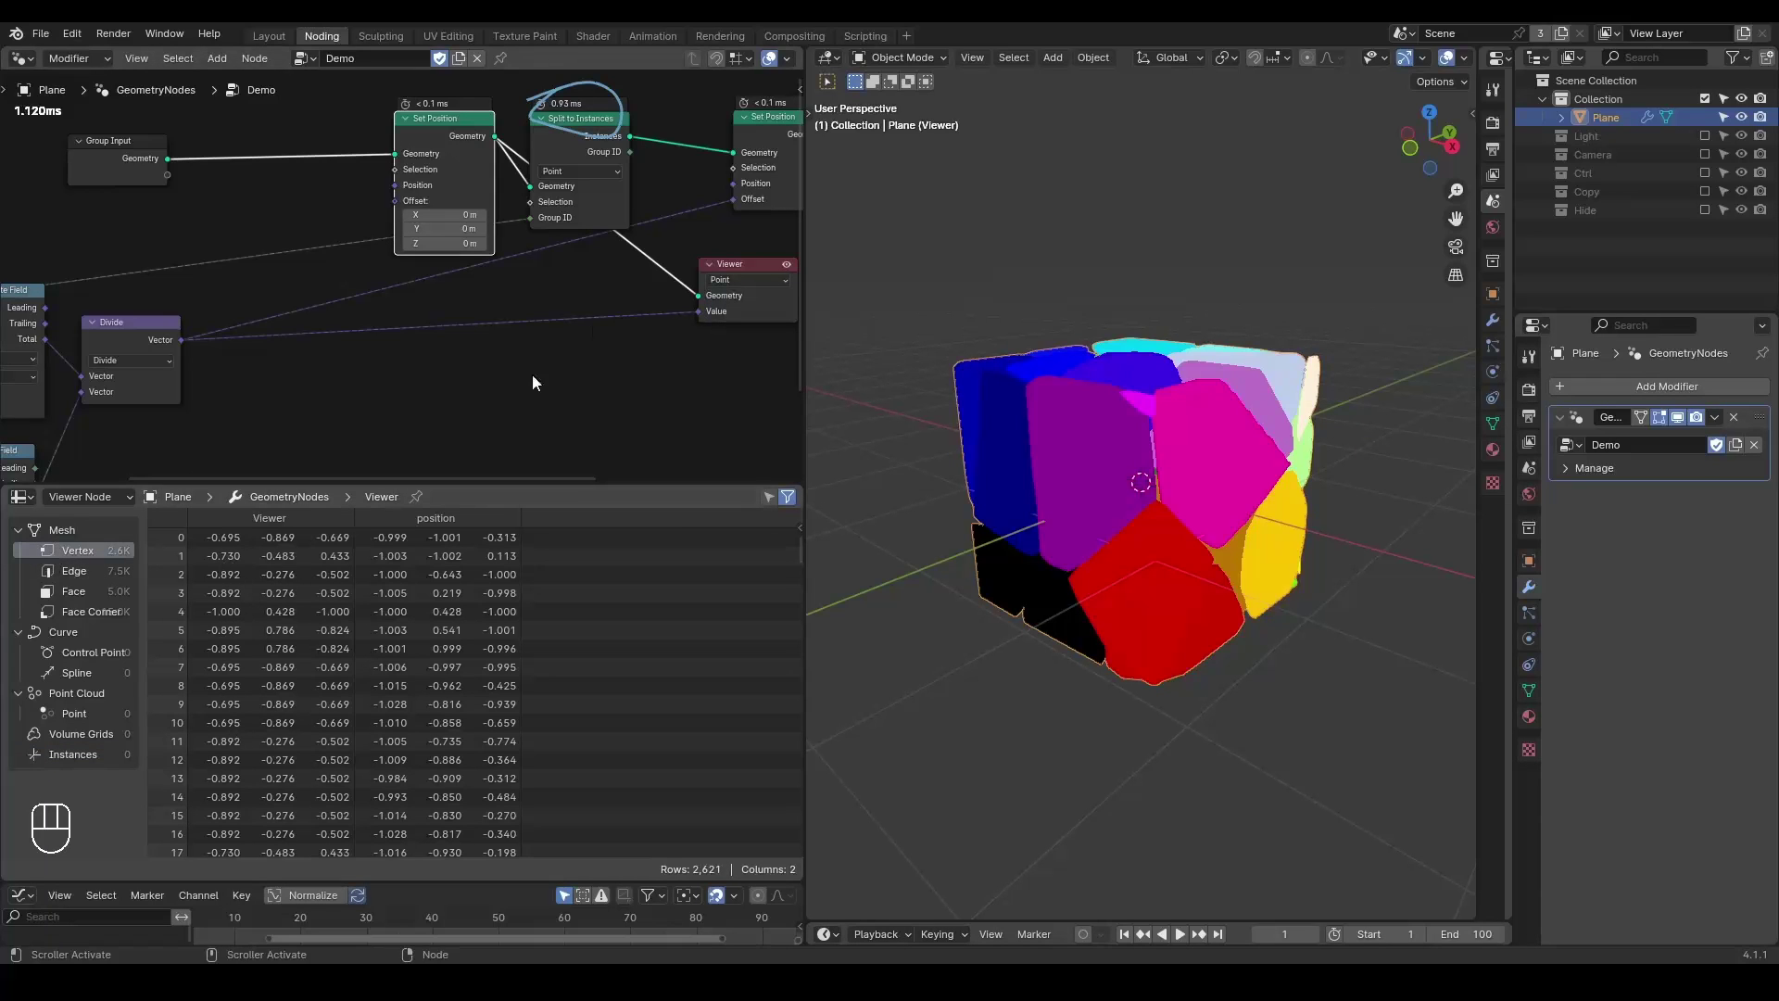
left_click(736, 270)
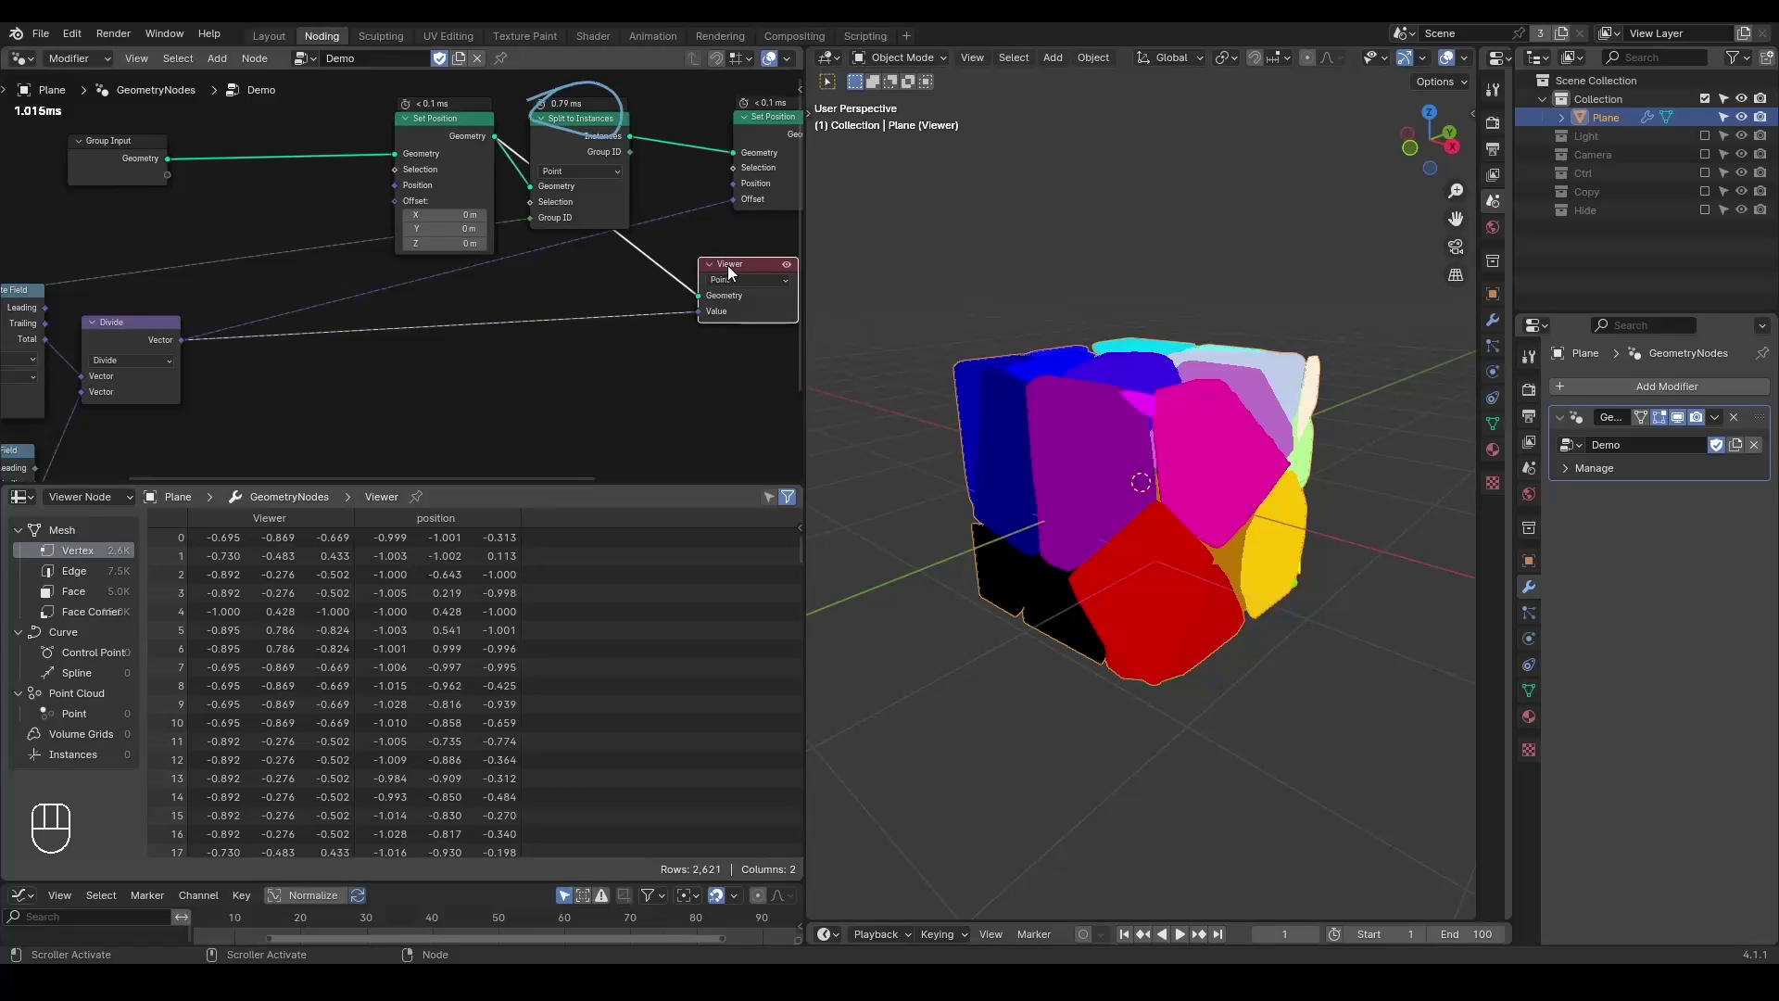
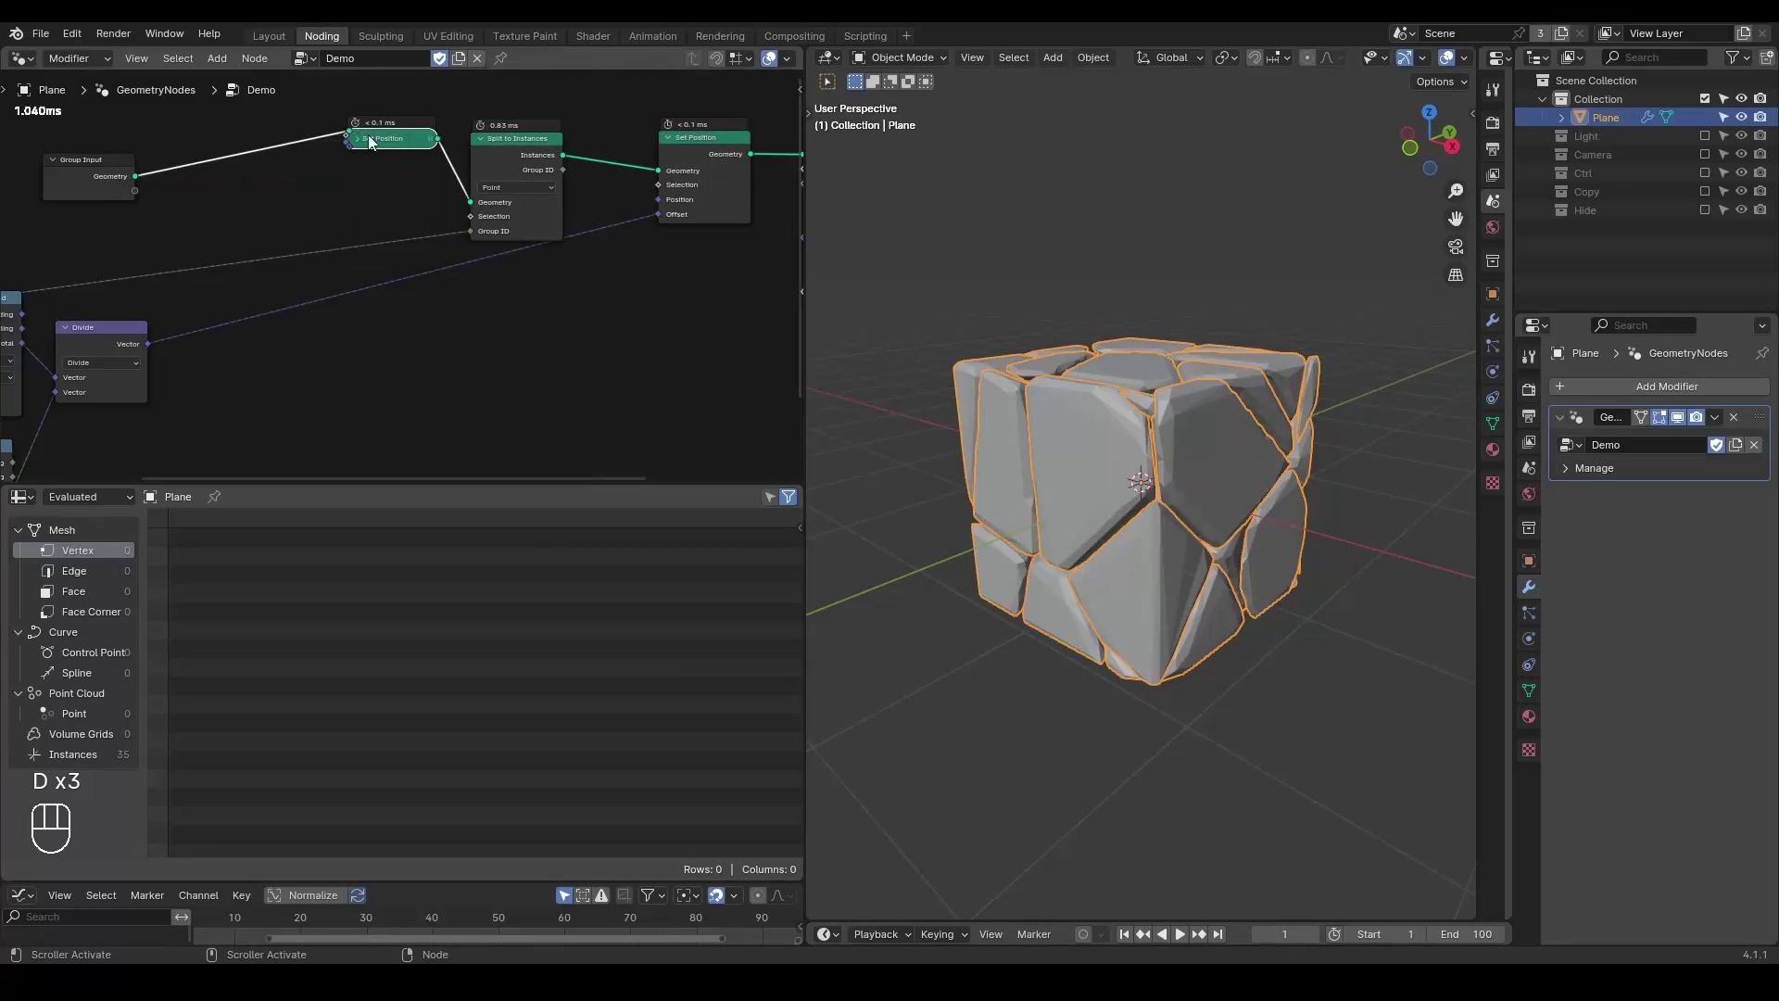
Add Capture Attribute before Split to Instances with the Divide vector plugged into Value.
key("d")
left_click(385, 143)
key("ctrl+x")
key("ctrl+a")
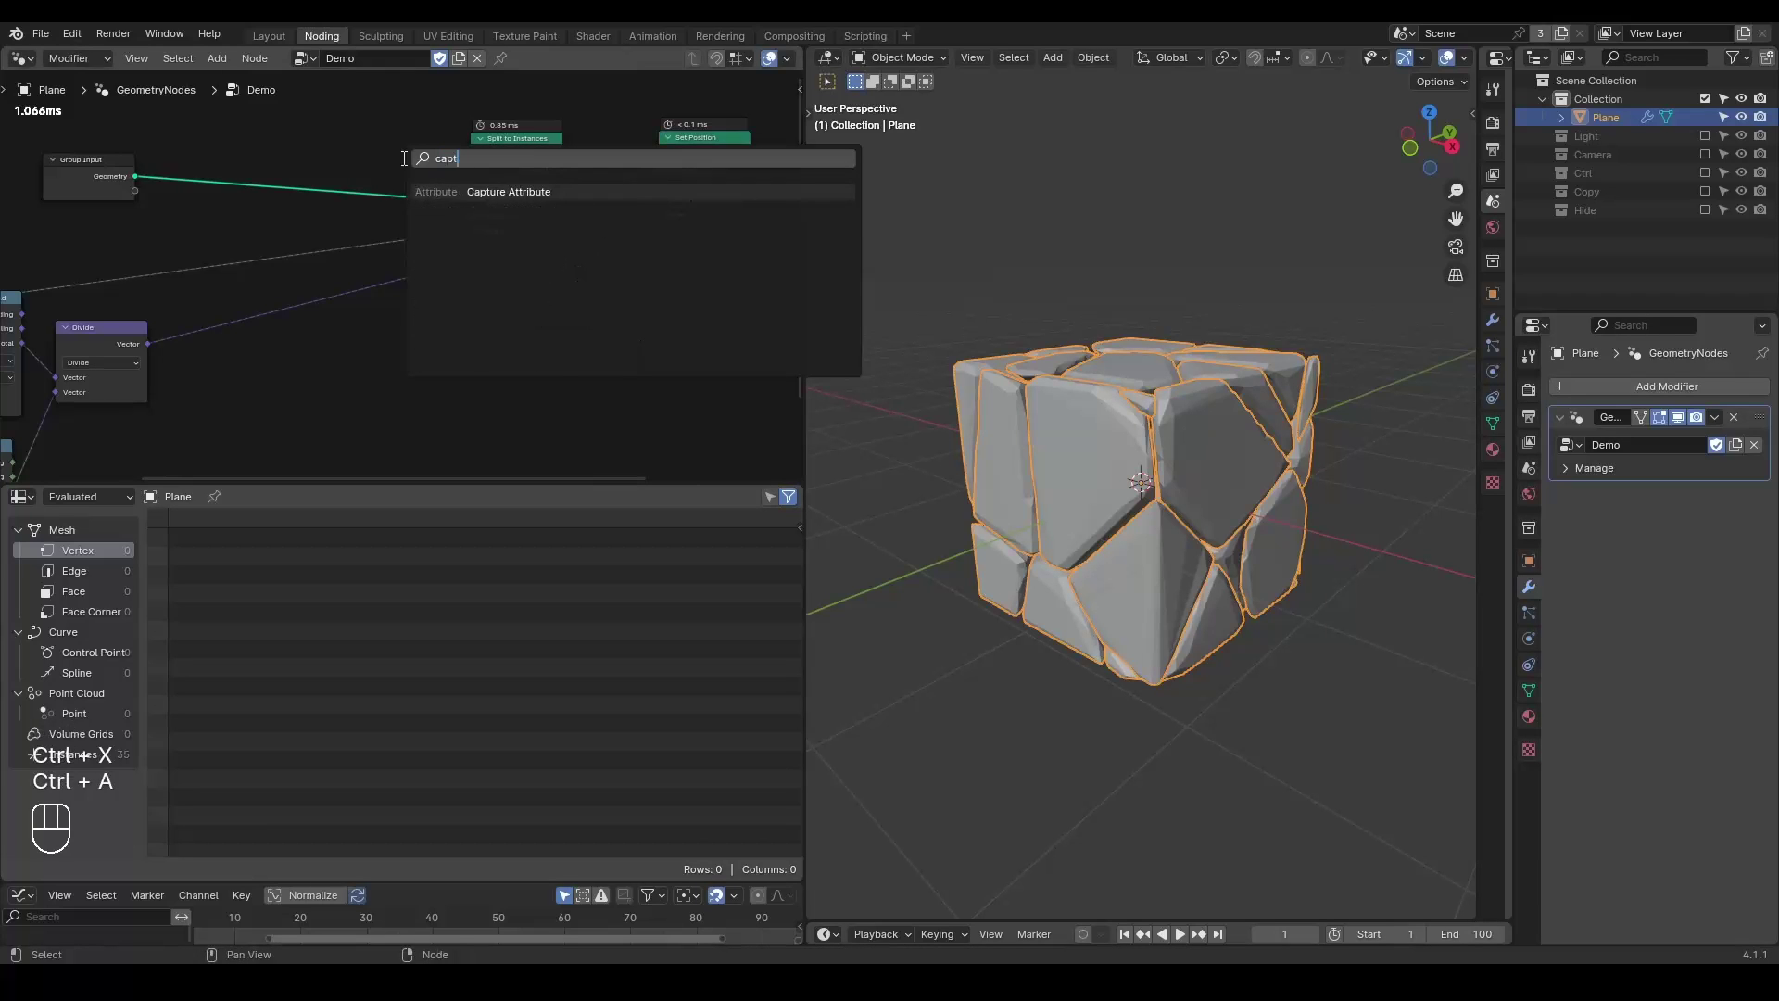
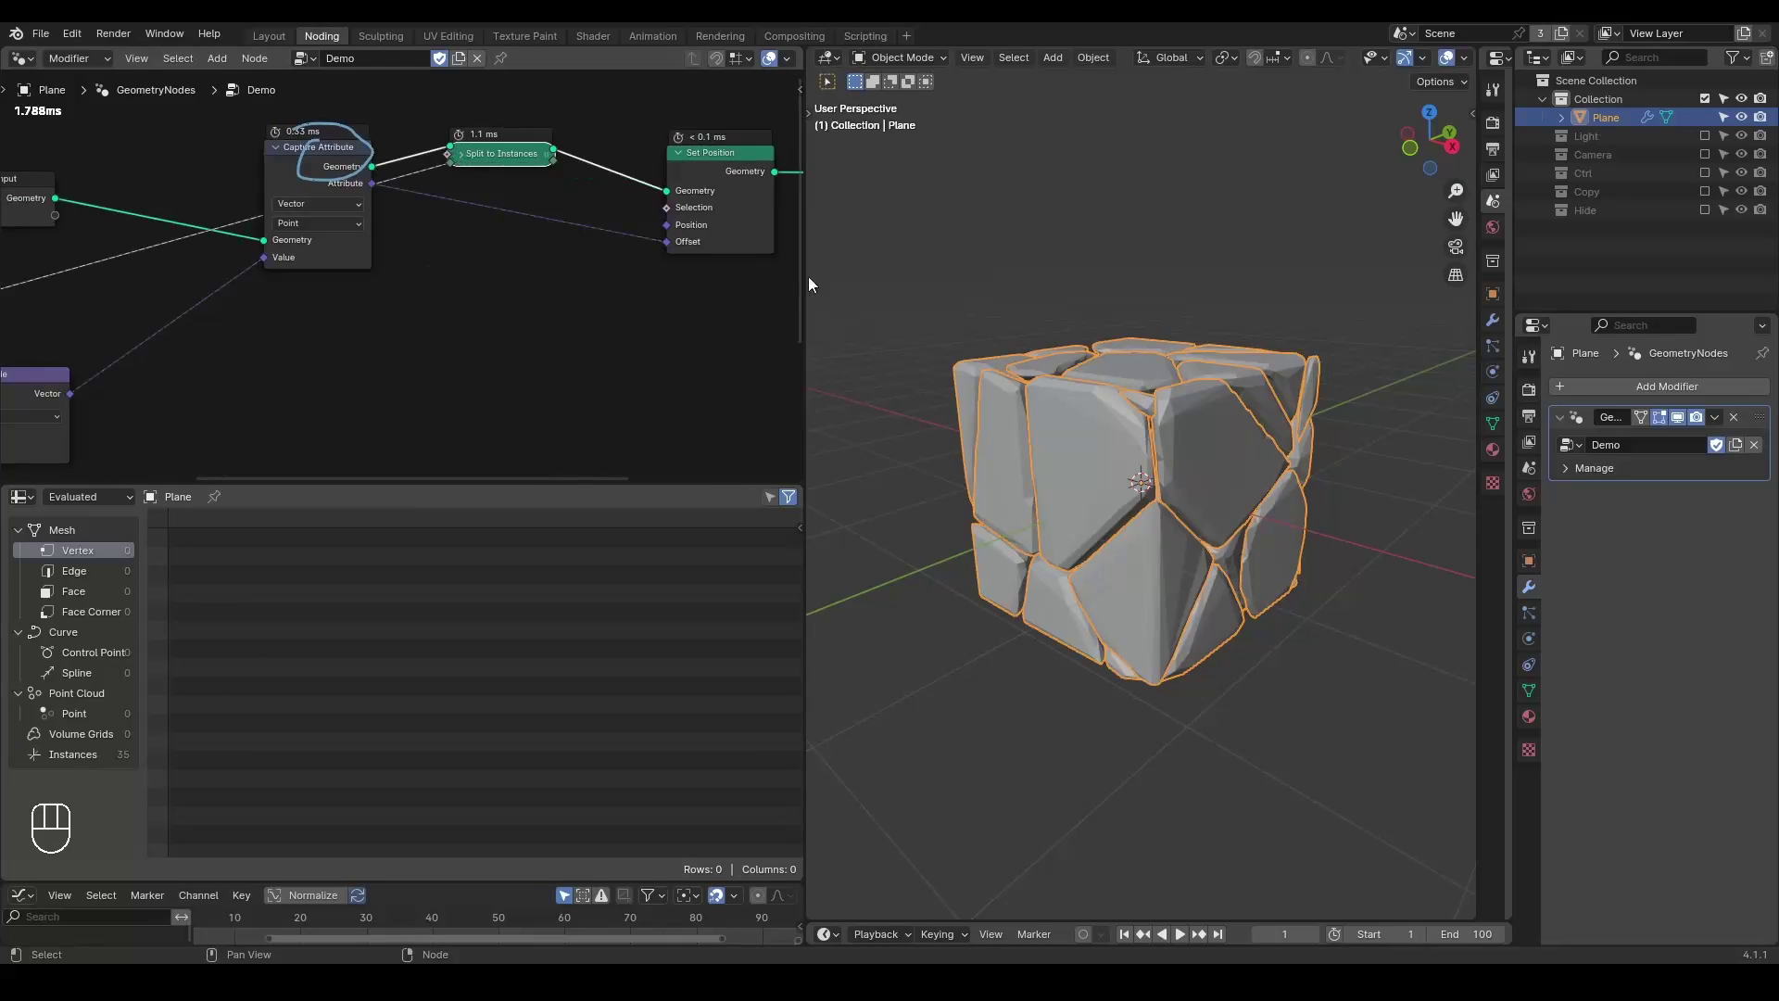
left_click(470, 163)
double_click(486, 167)
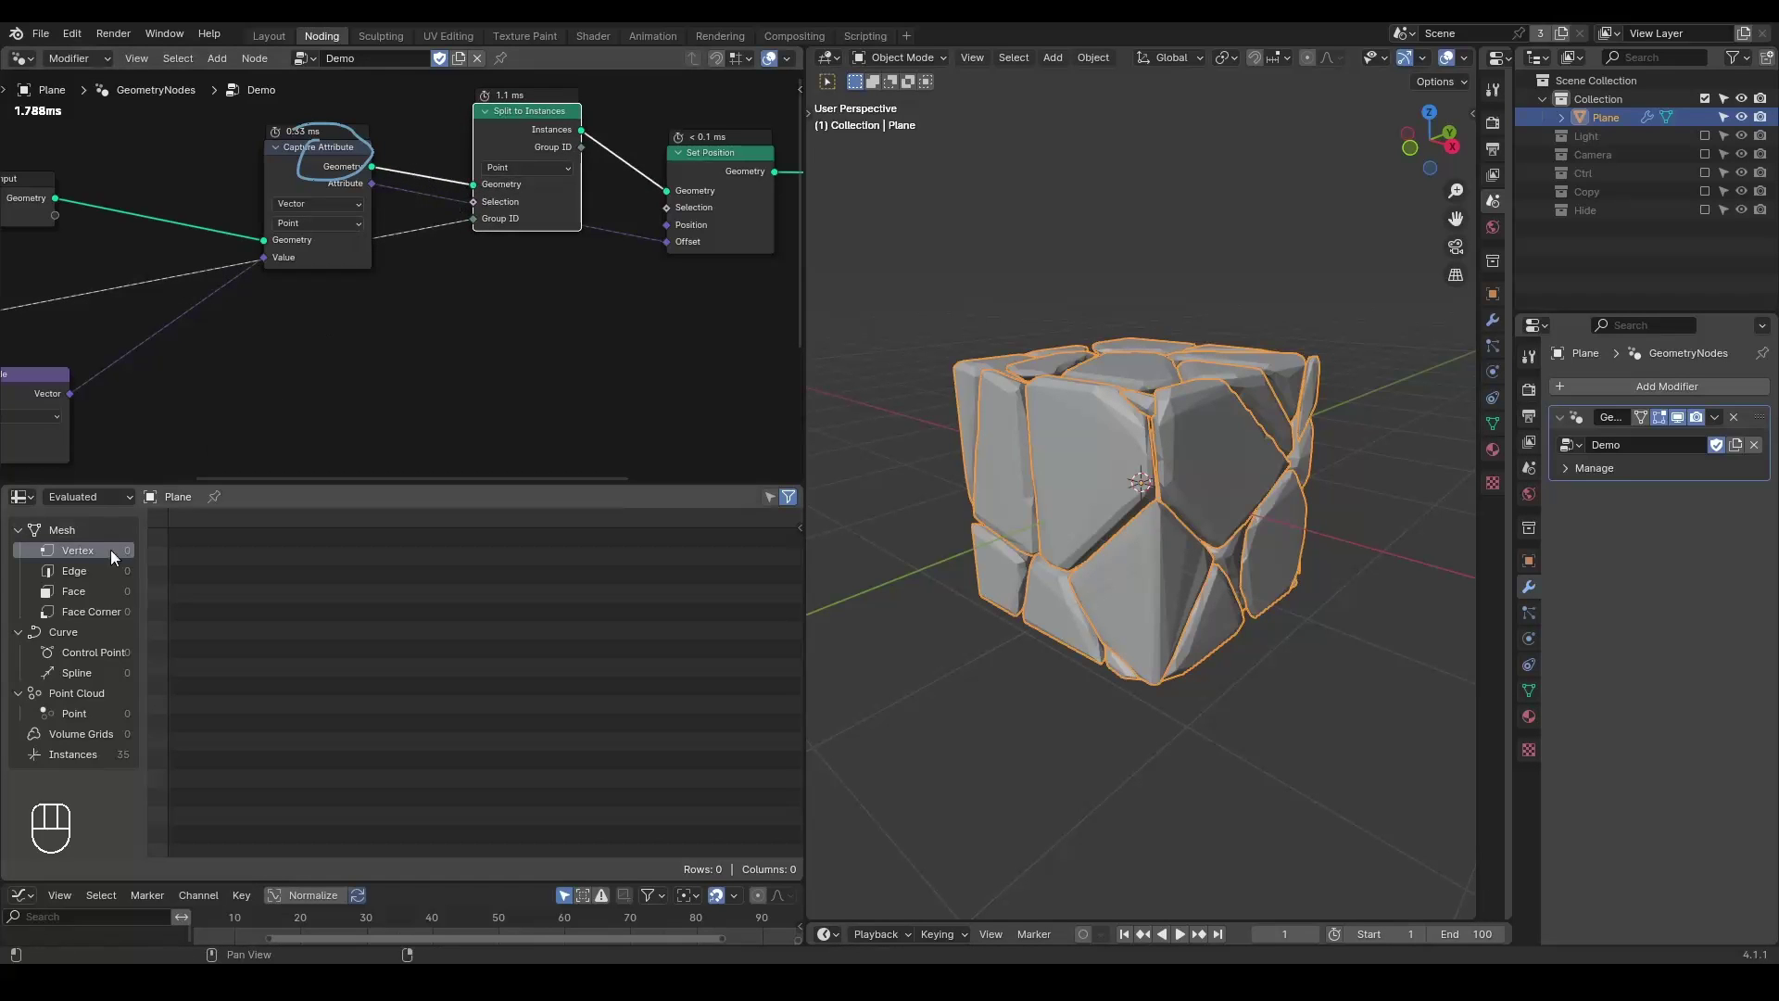
left_click(334, 168)
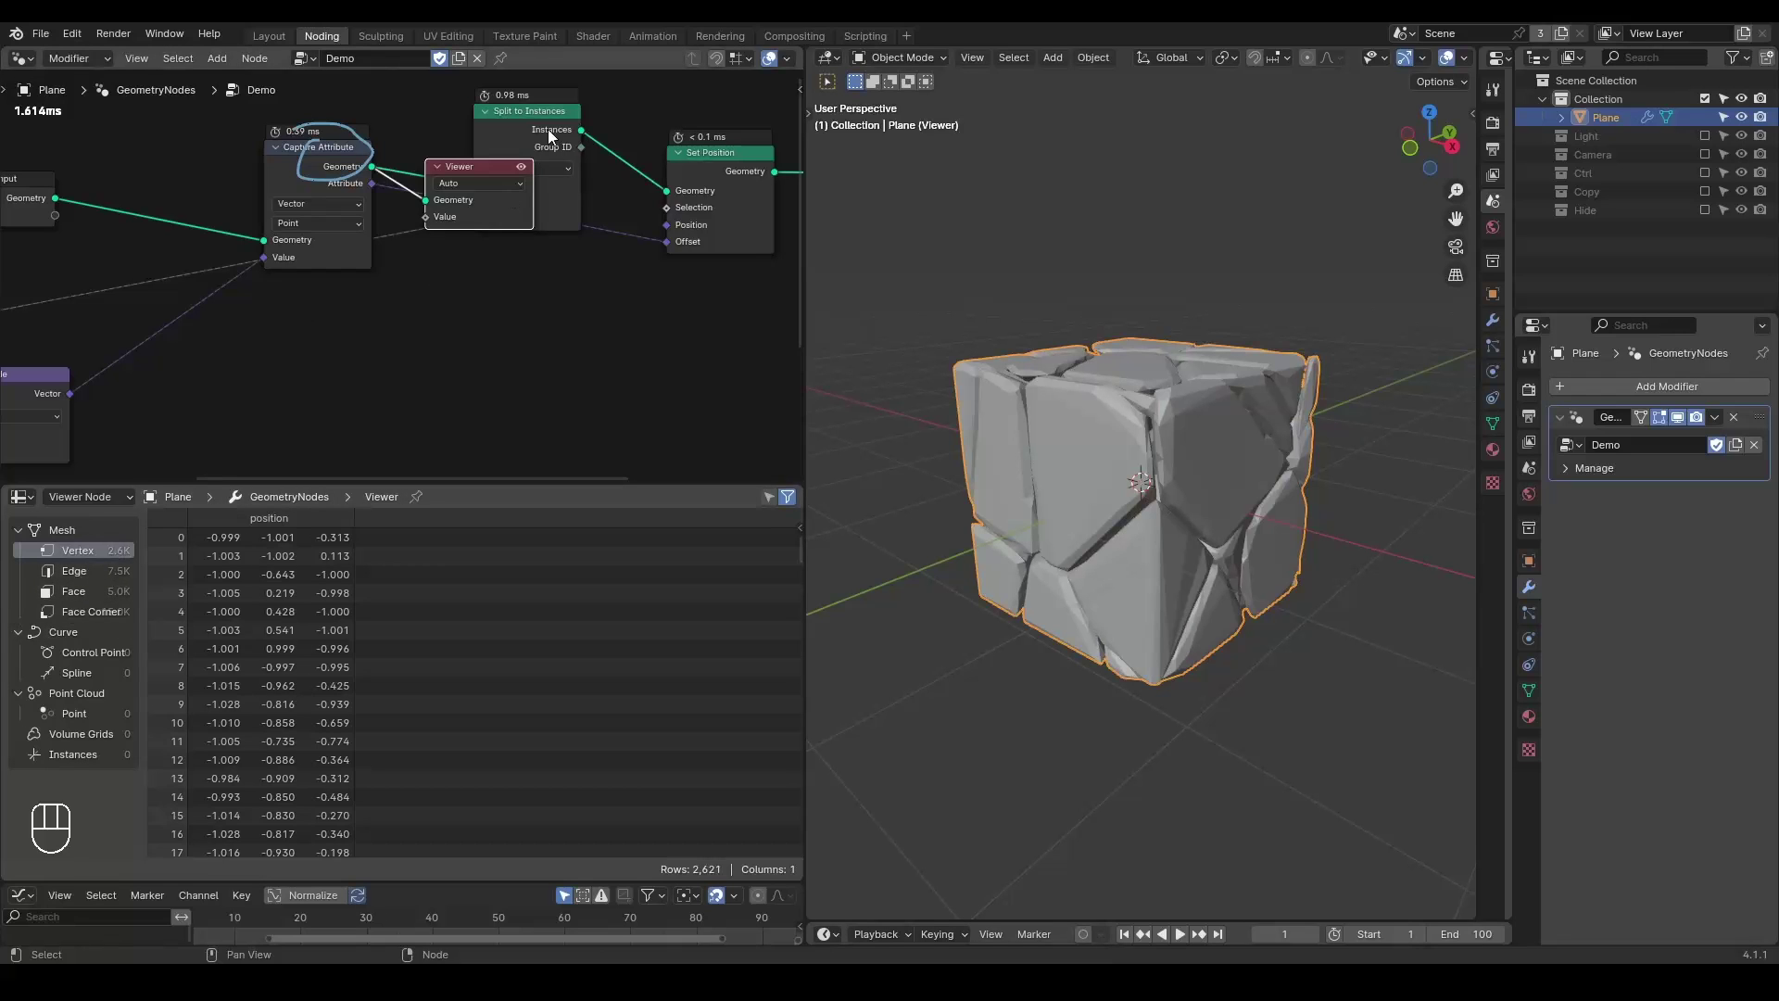
Preview Split to Instances' 35 instances in the Viewer and shift the split node leftward.
left_click(555, 136)
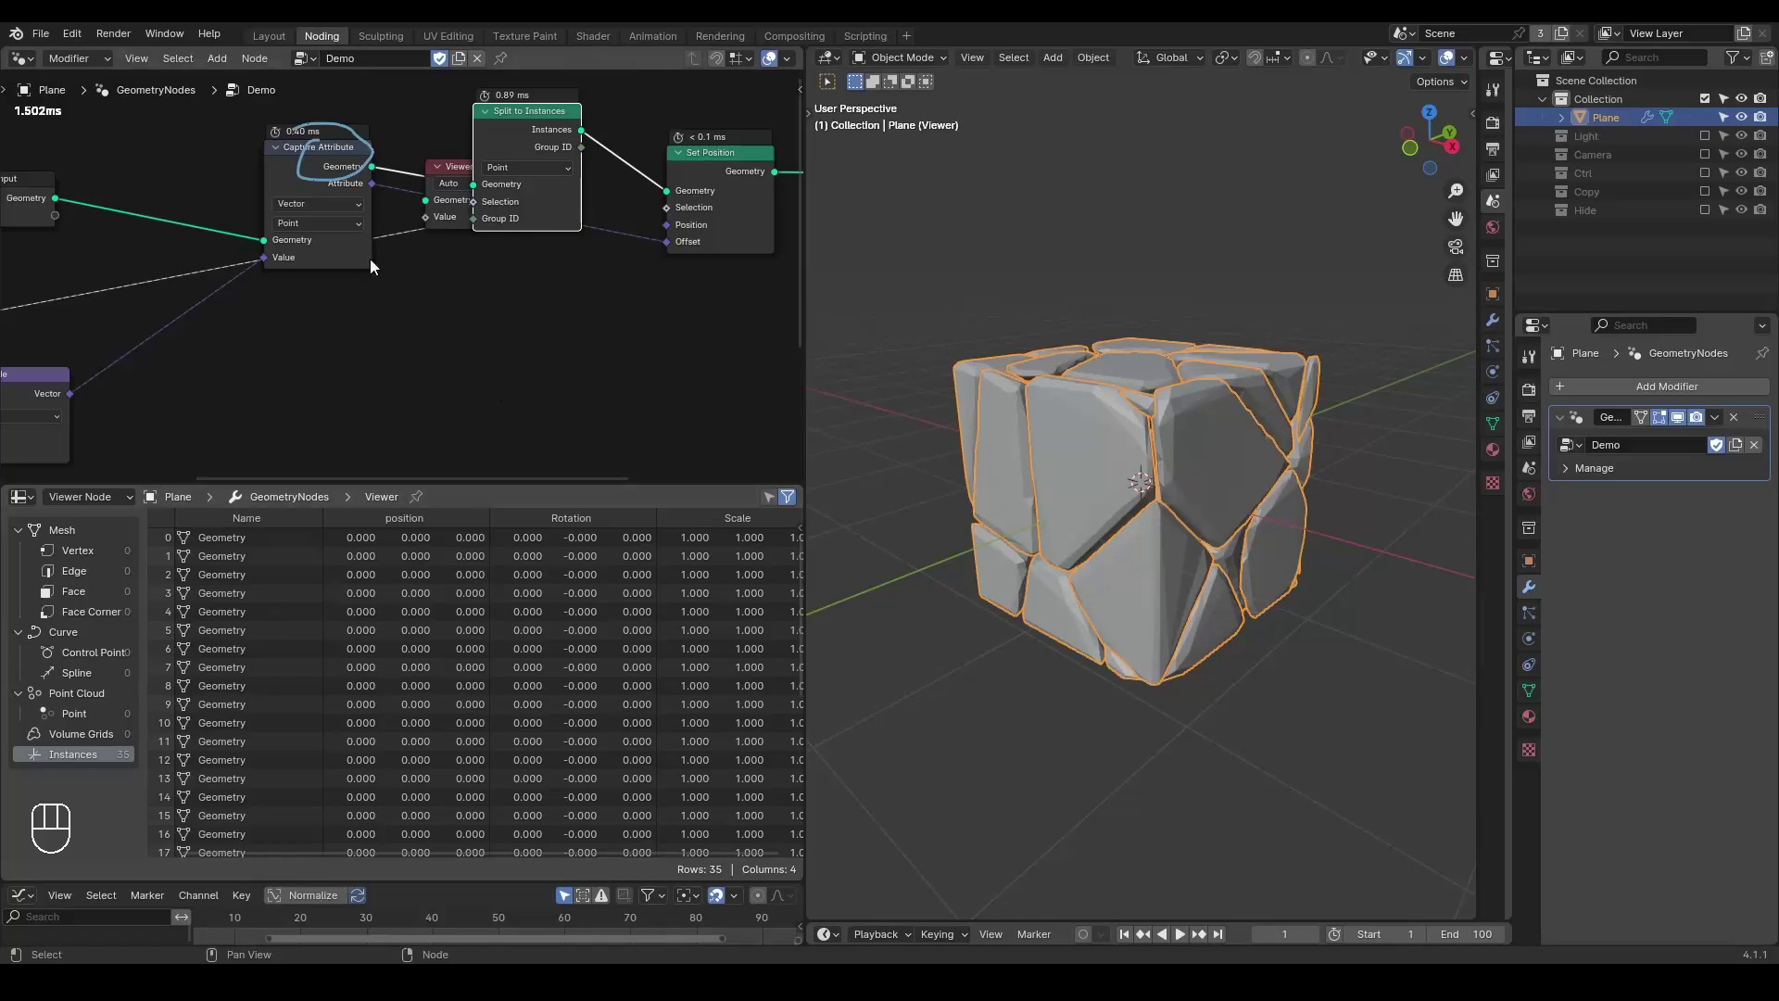
left_click(464, 171)
key("g")
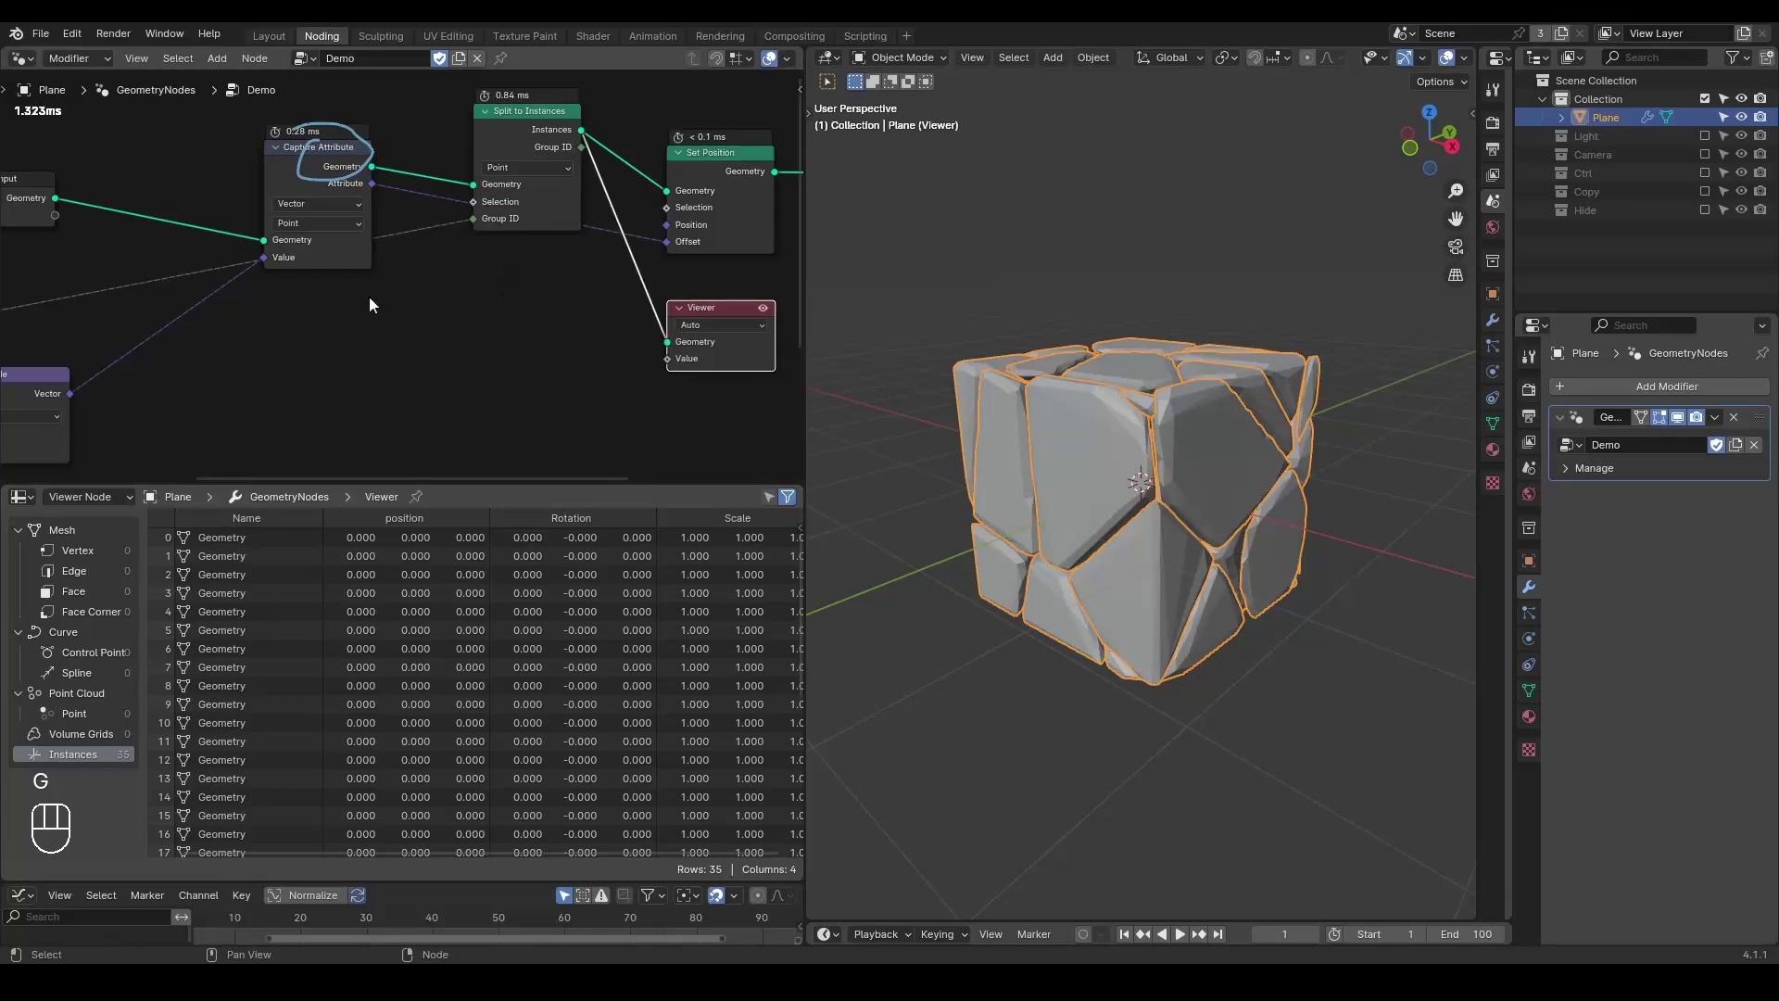
key("d")
left_click(429, 129)
key("d")
key("d")
key("d")
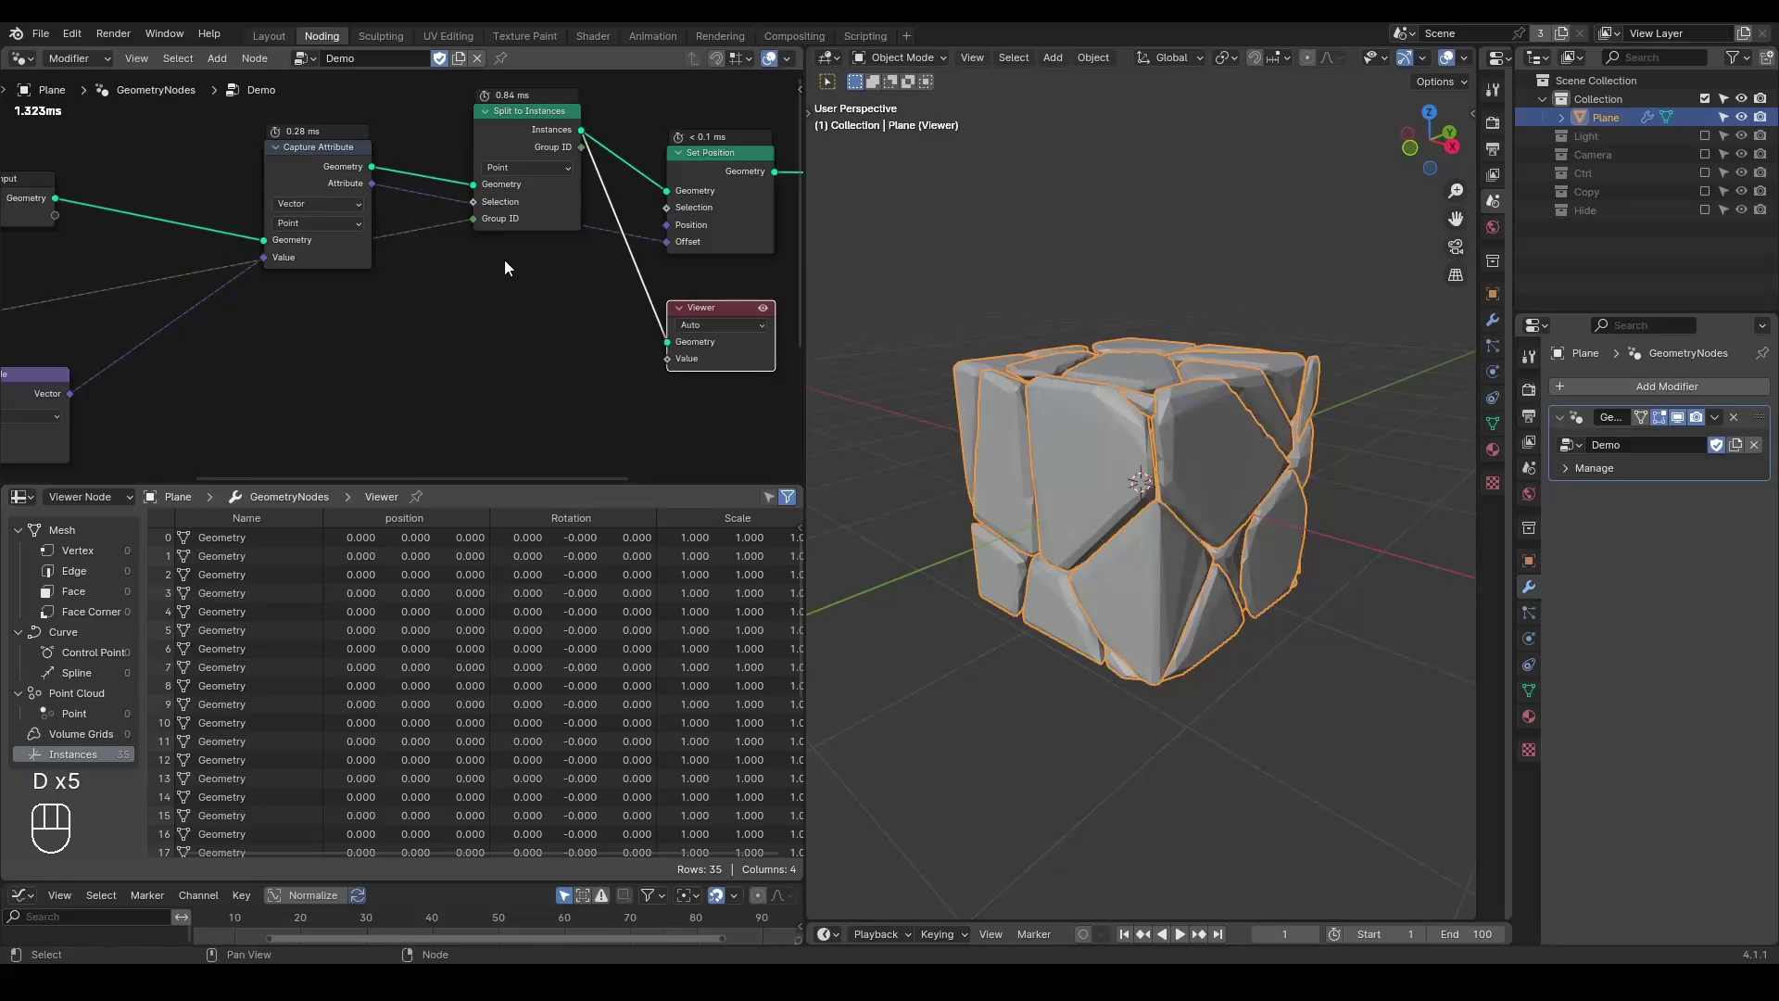
left_click(520, 147)
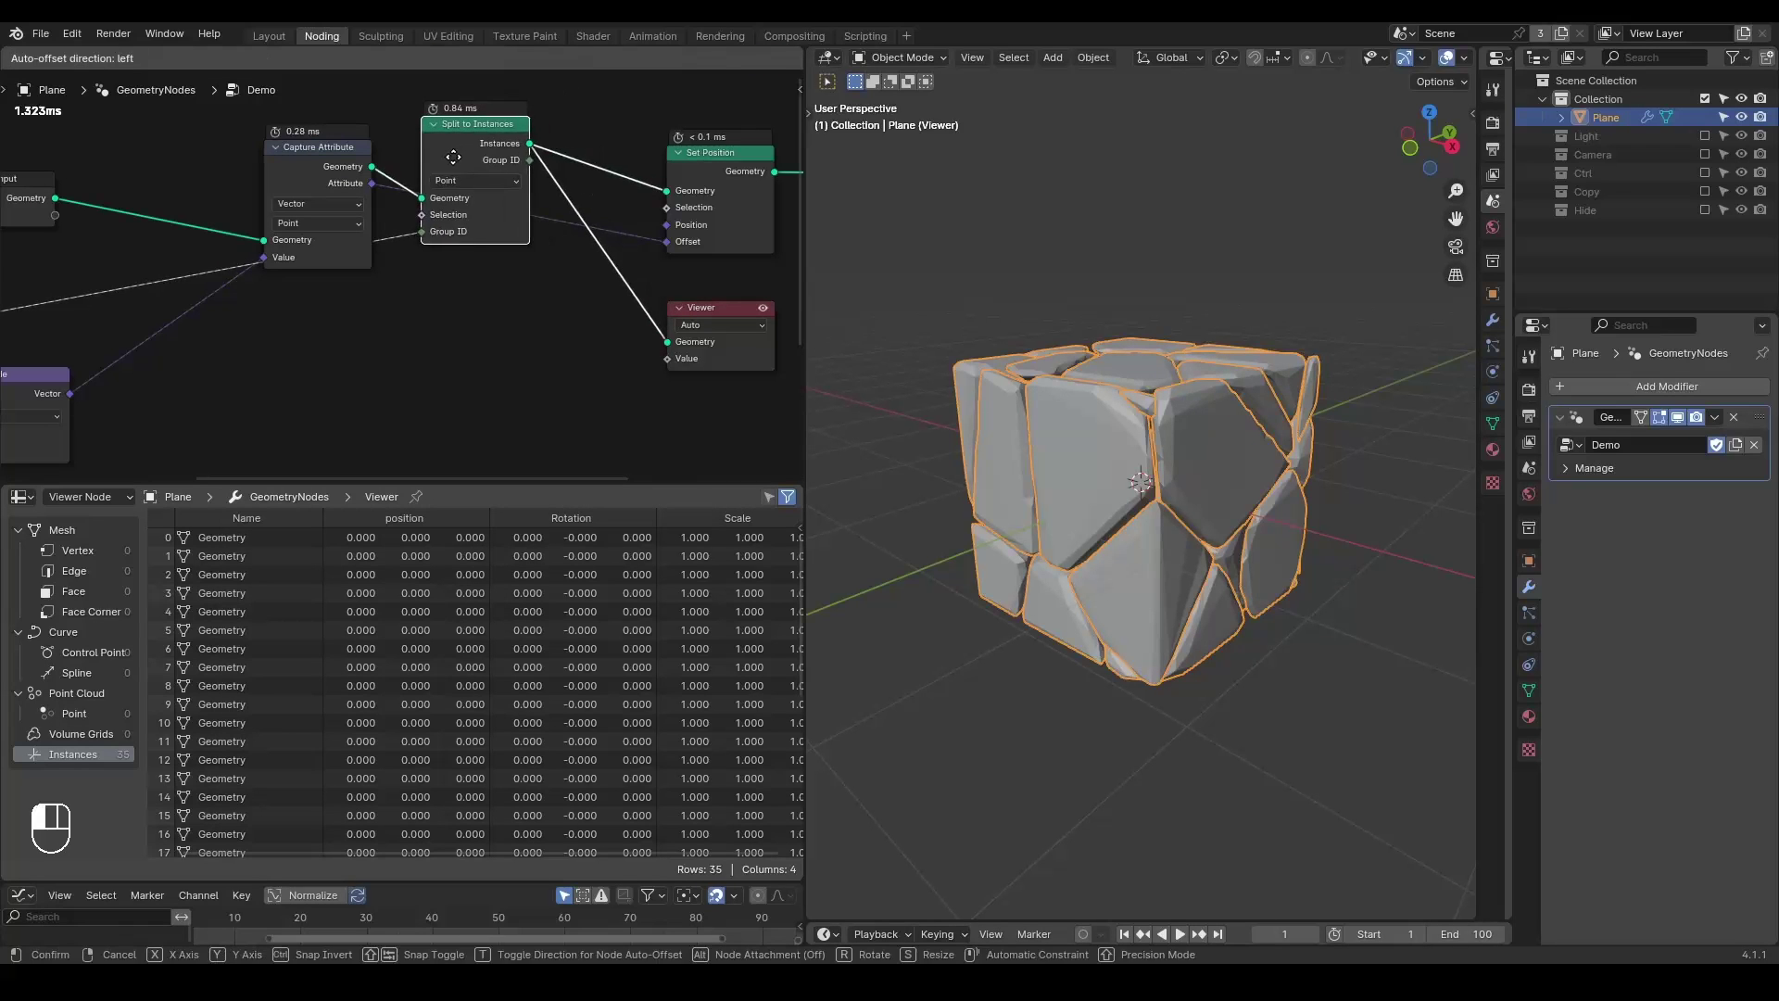
left_click(328, 166)
key("ctrl+x")
key("ctrl+a")
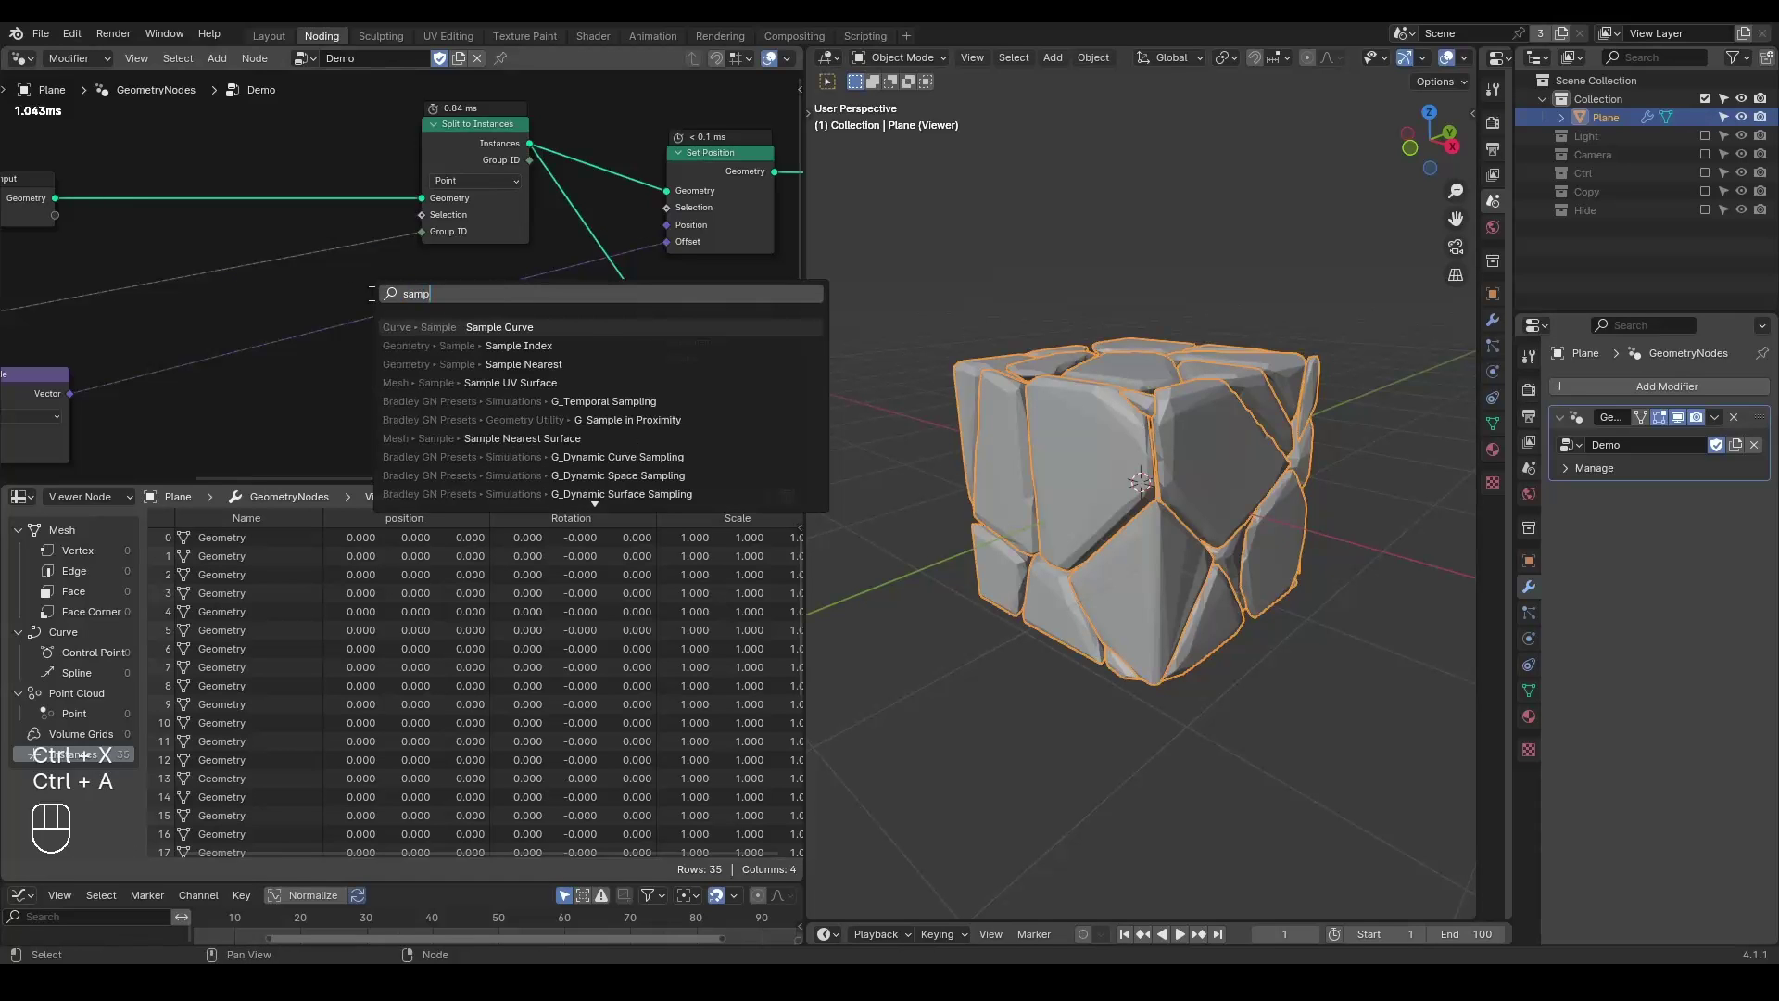
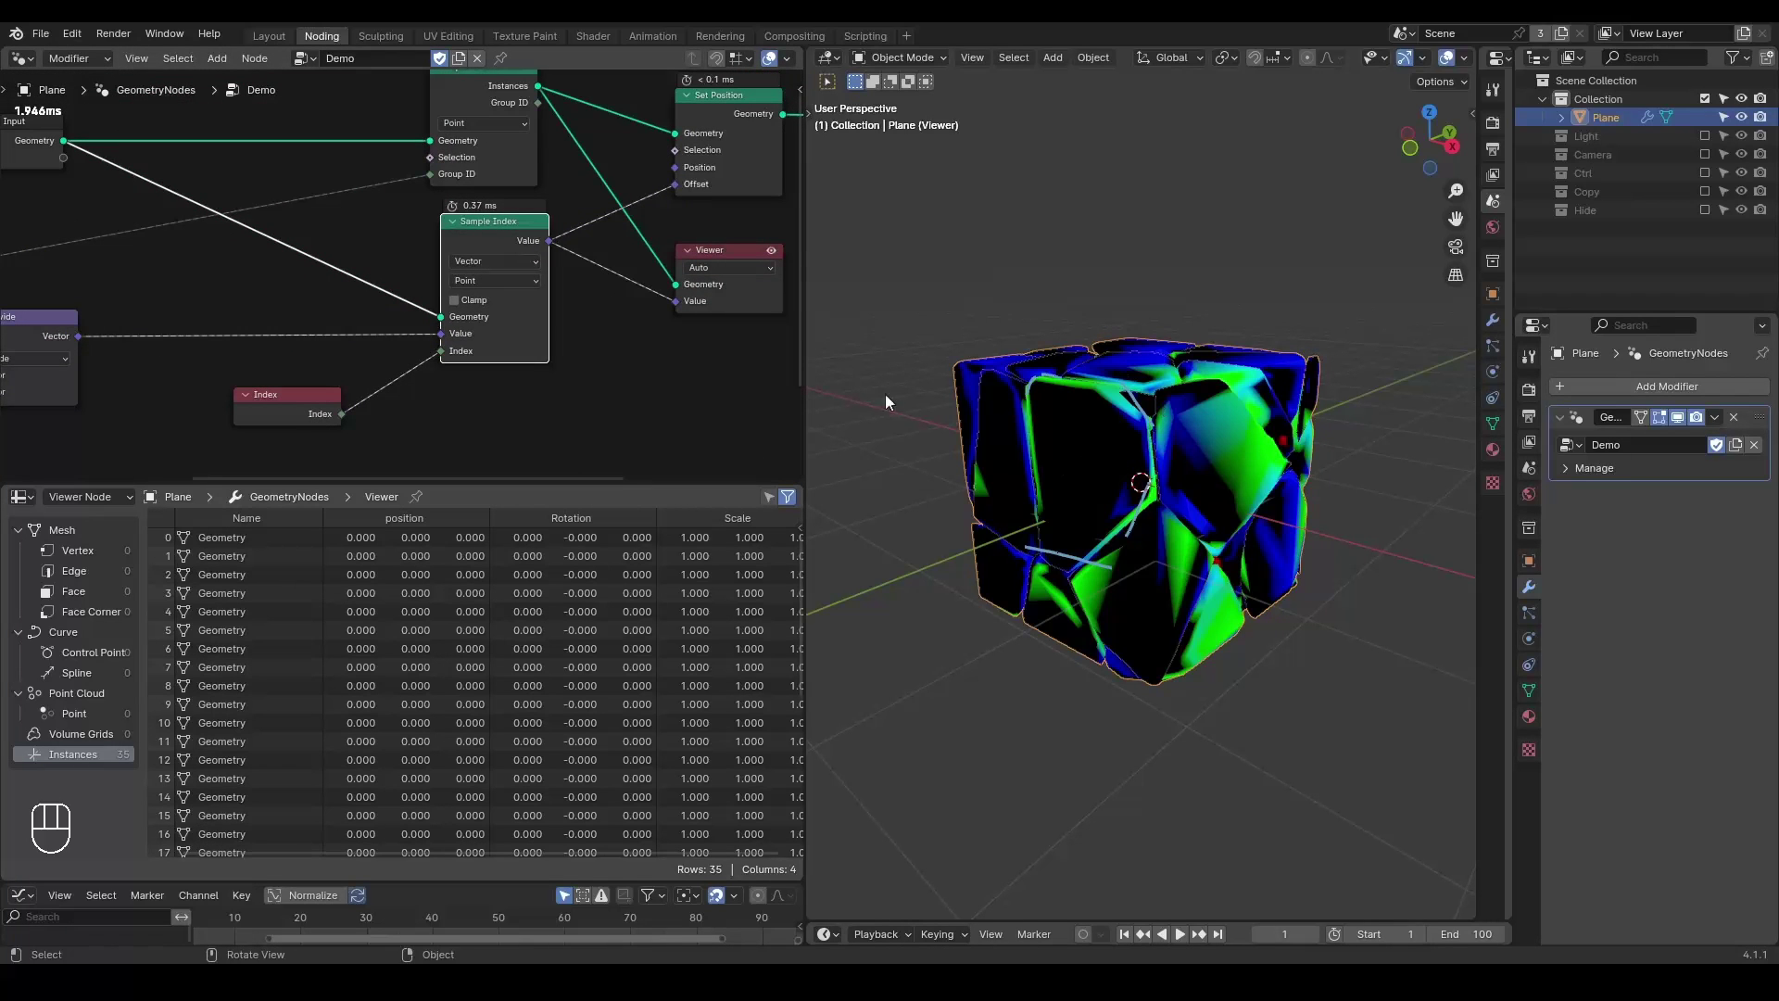
Set the Viewer domain to Instance to list per-fragment Sample Index vectors, viewed from above.
left_click_drag(753, 270, 1070, 418)
left_click_drag(1035, 396, 1136, 440)
left_click_drag(1078, 421, 1033, 404)
key("d")
key("d")
key("d")
left_click(966, 346)
left_click(1029, 375)
left_click(964, 489)
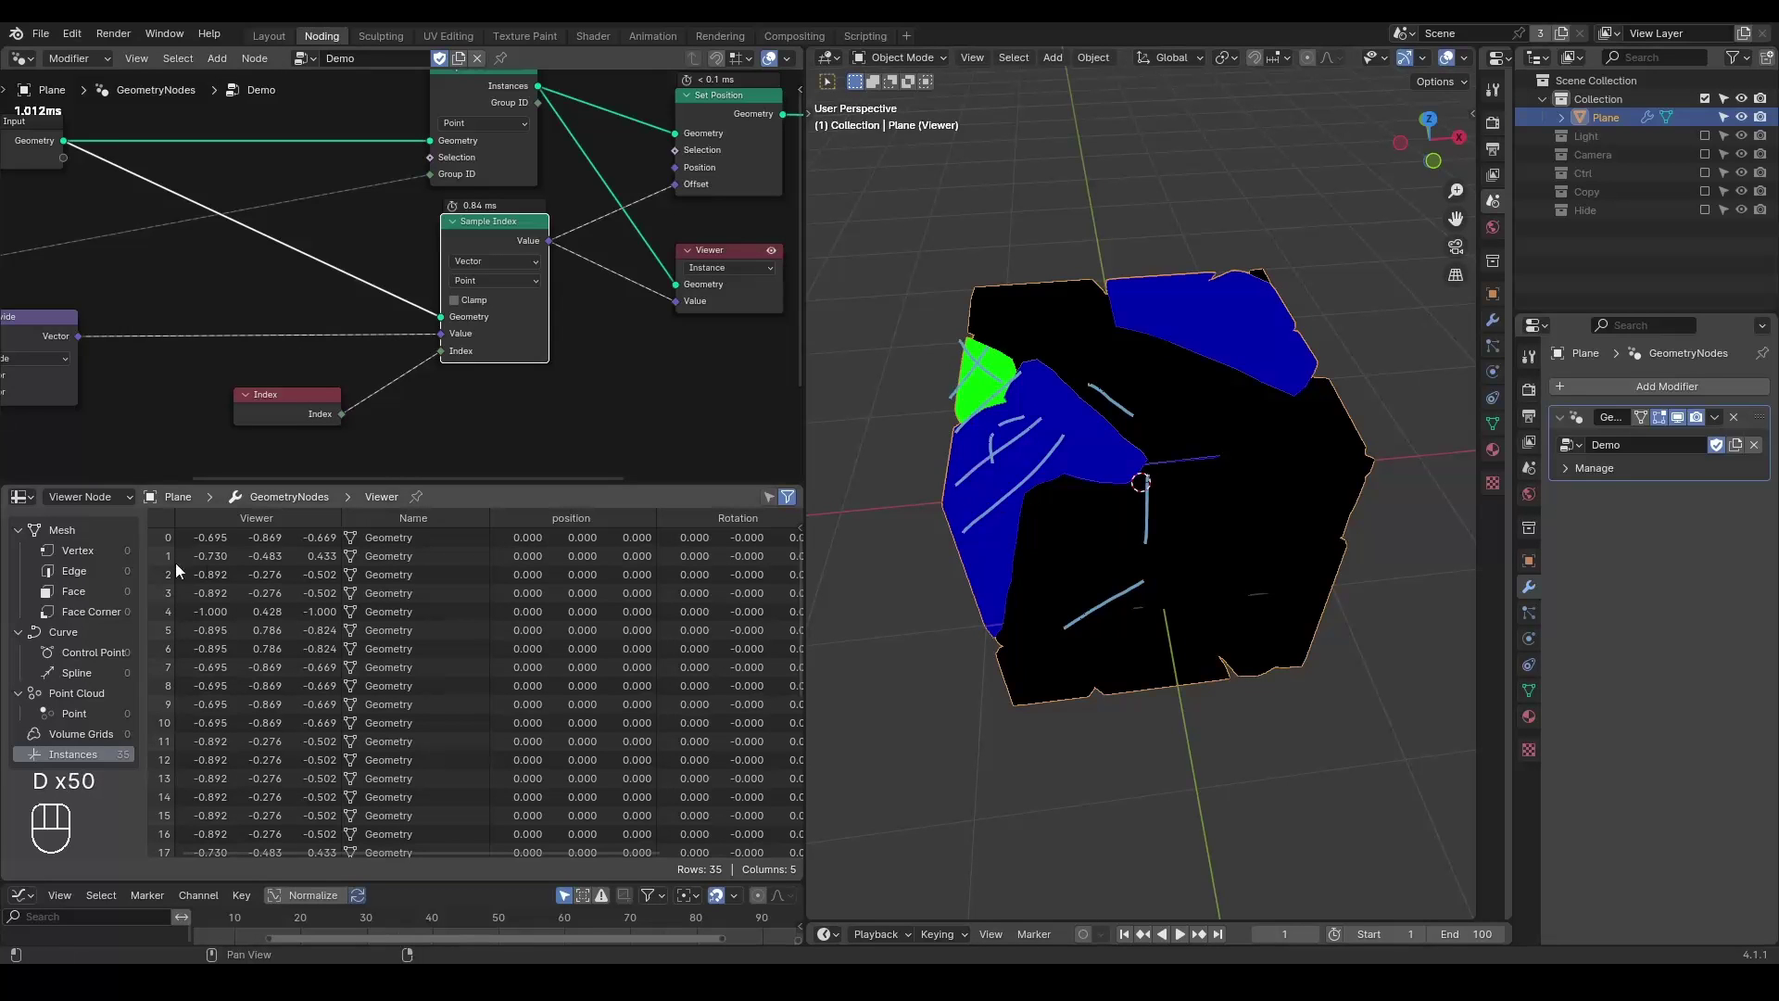
key("d")
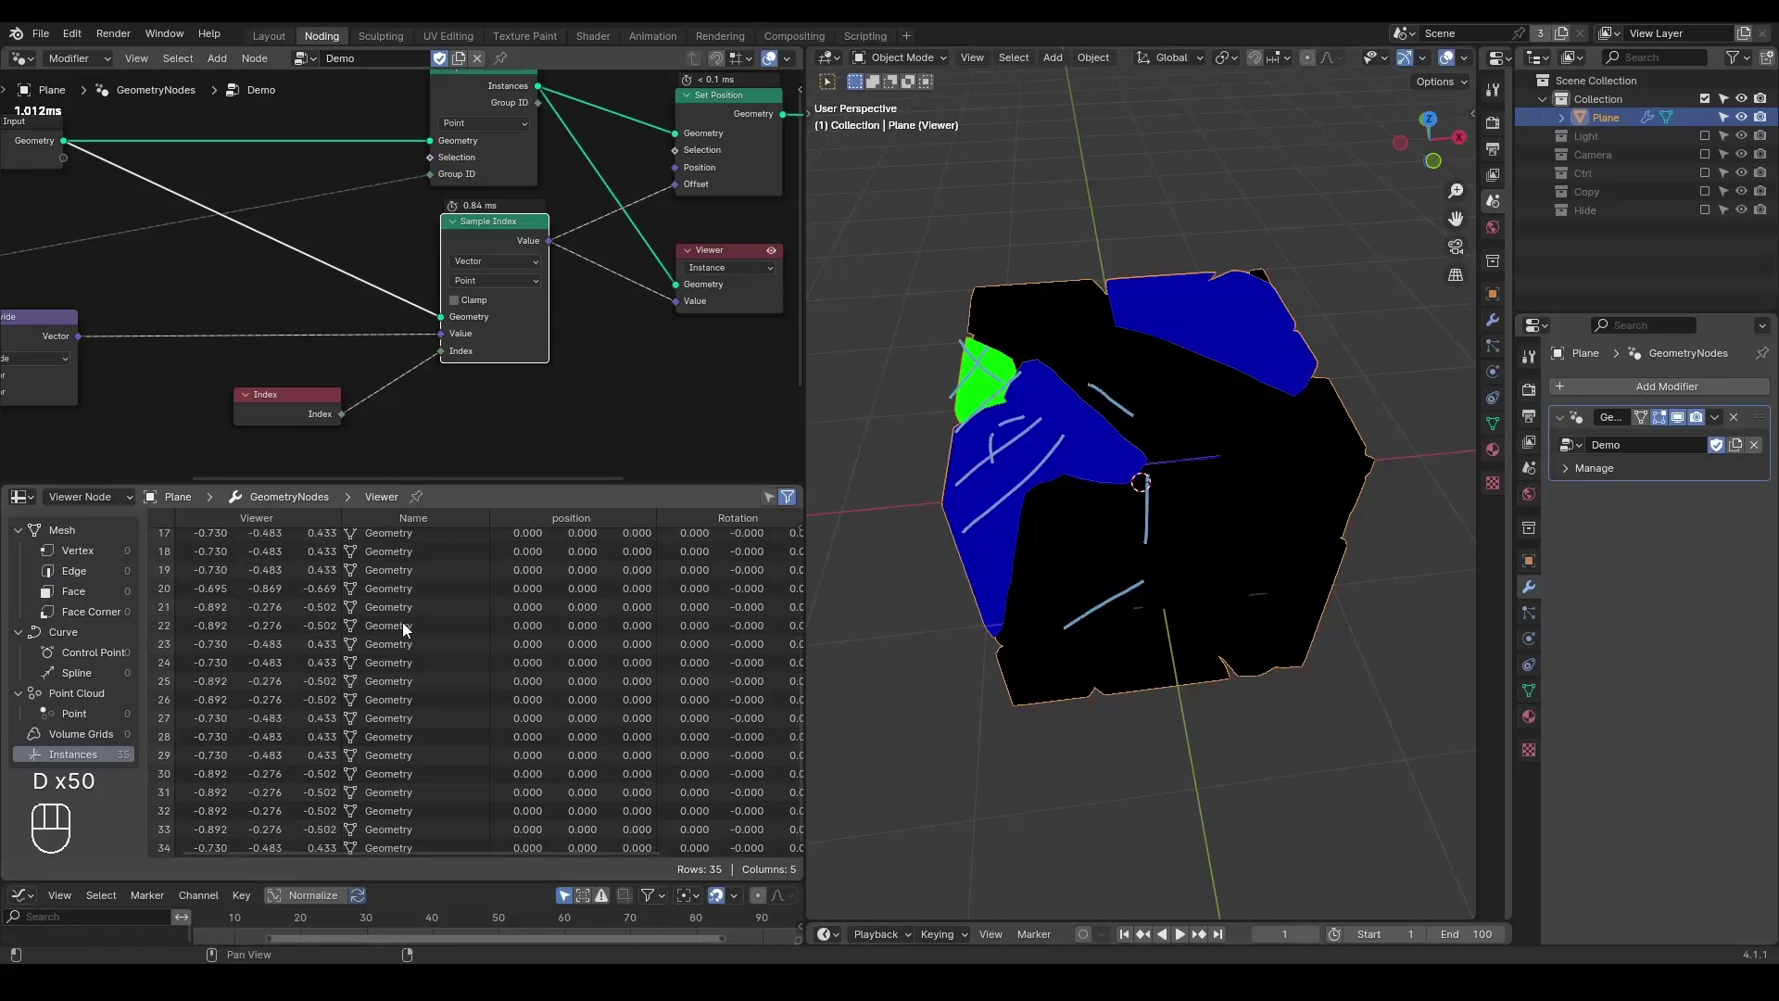
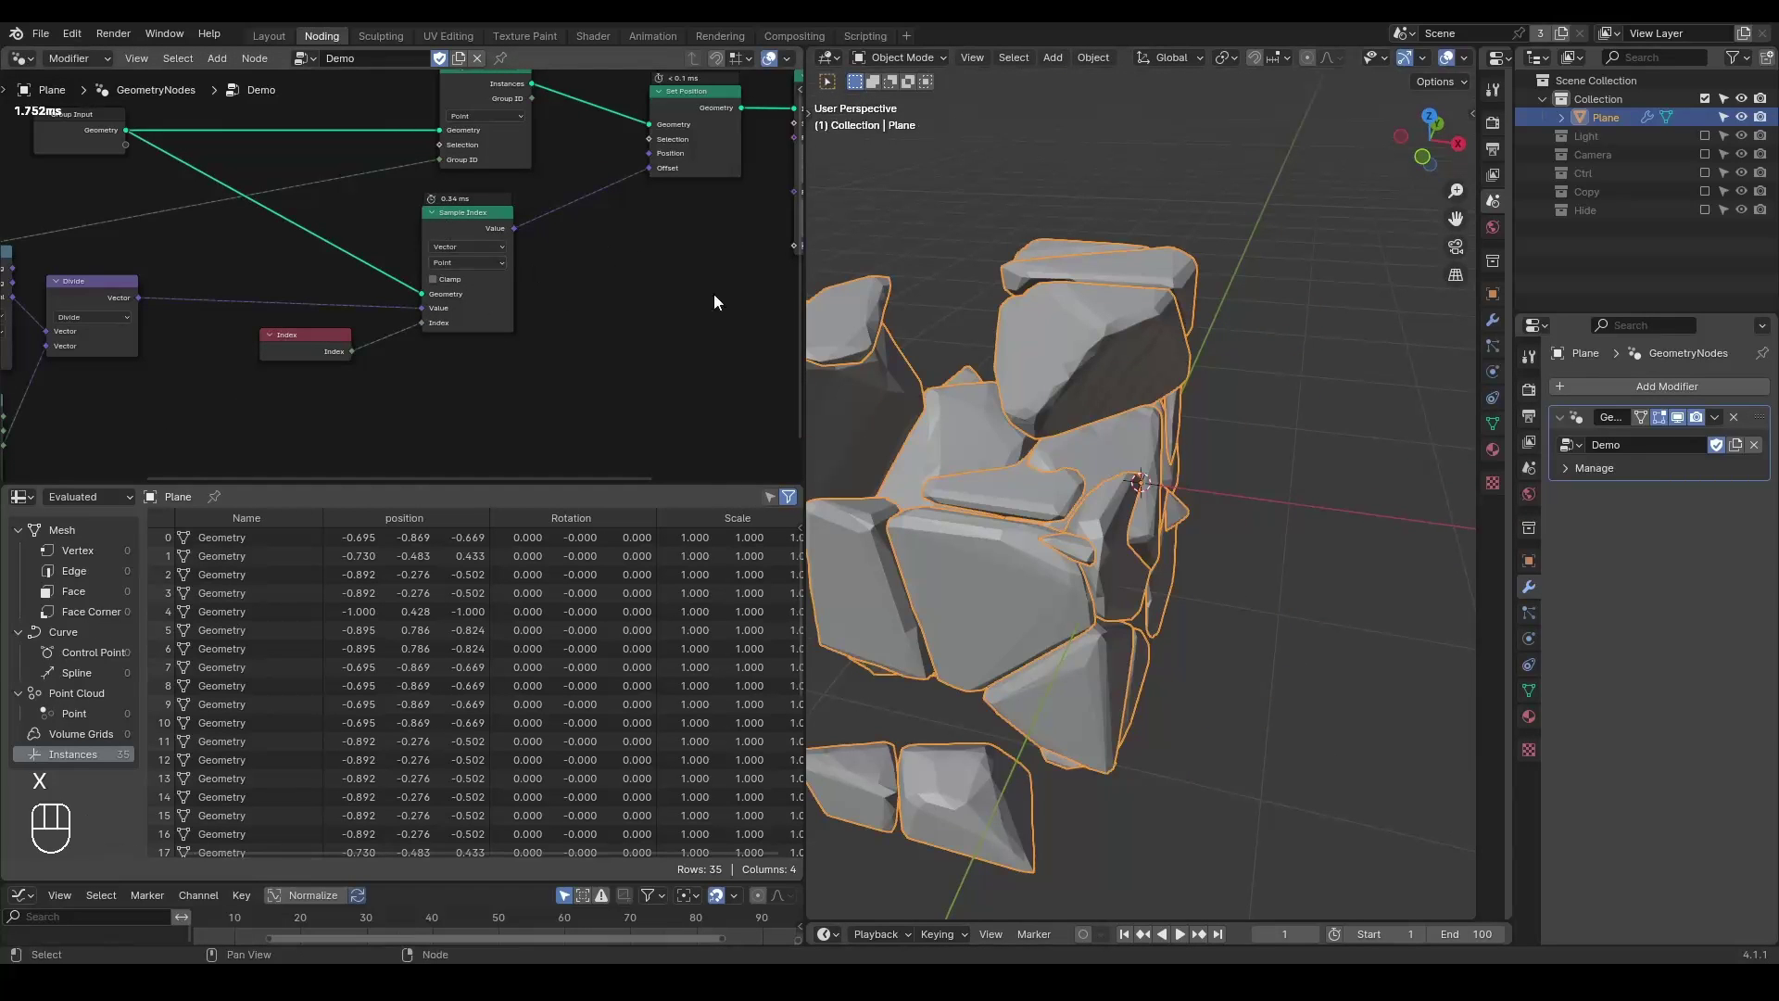
Zoom out to see all fragments and bring up the node search for 'sep'.
left_click_drag(1069, 447, 1092, 442)
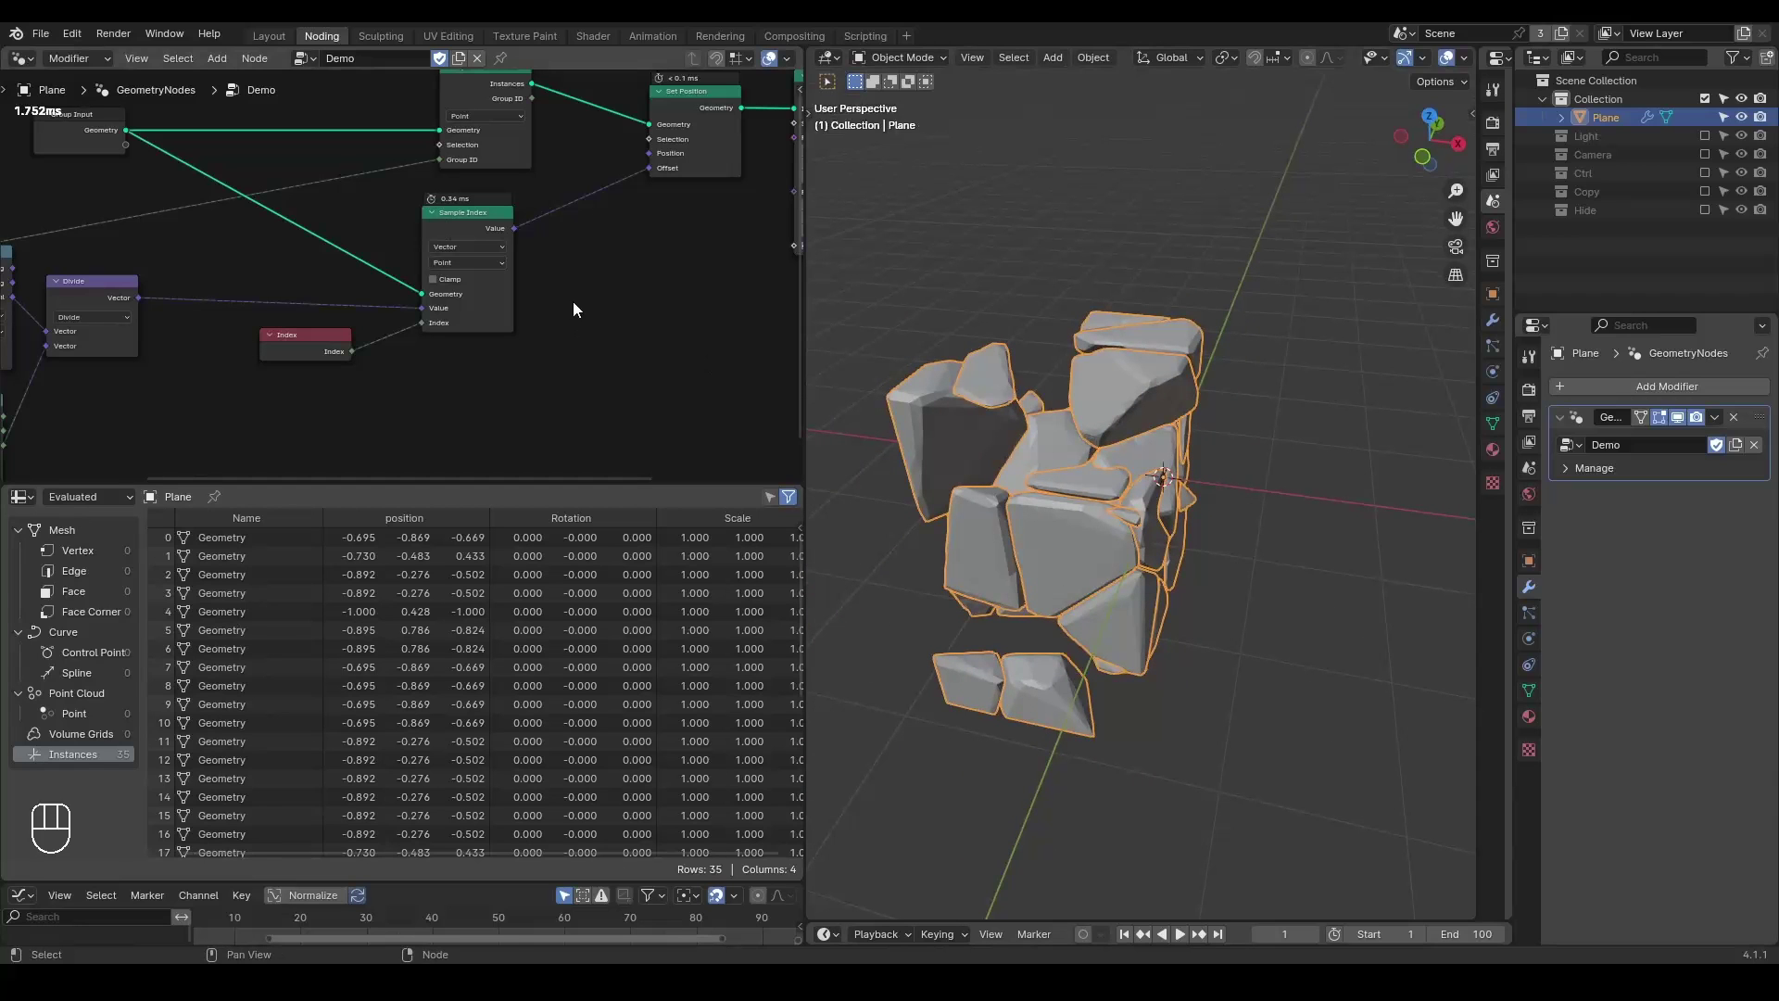
key("ctrl+shift+alt+q")
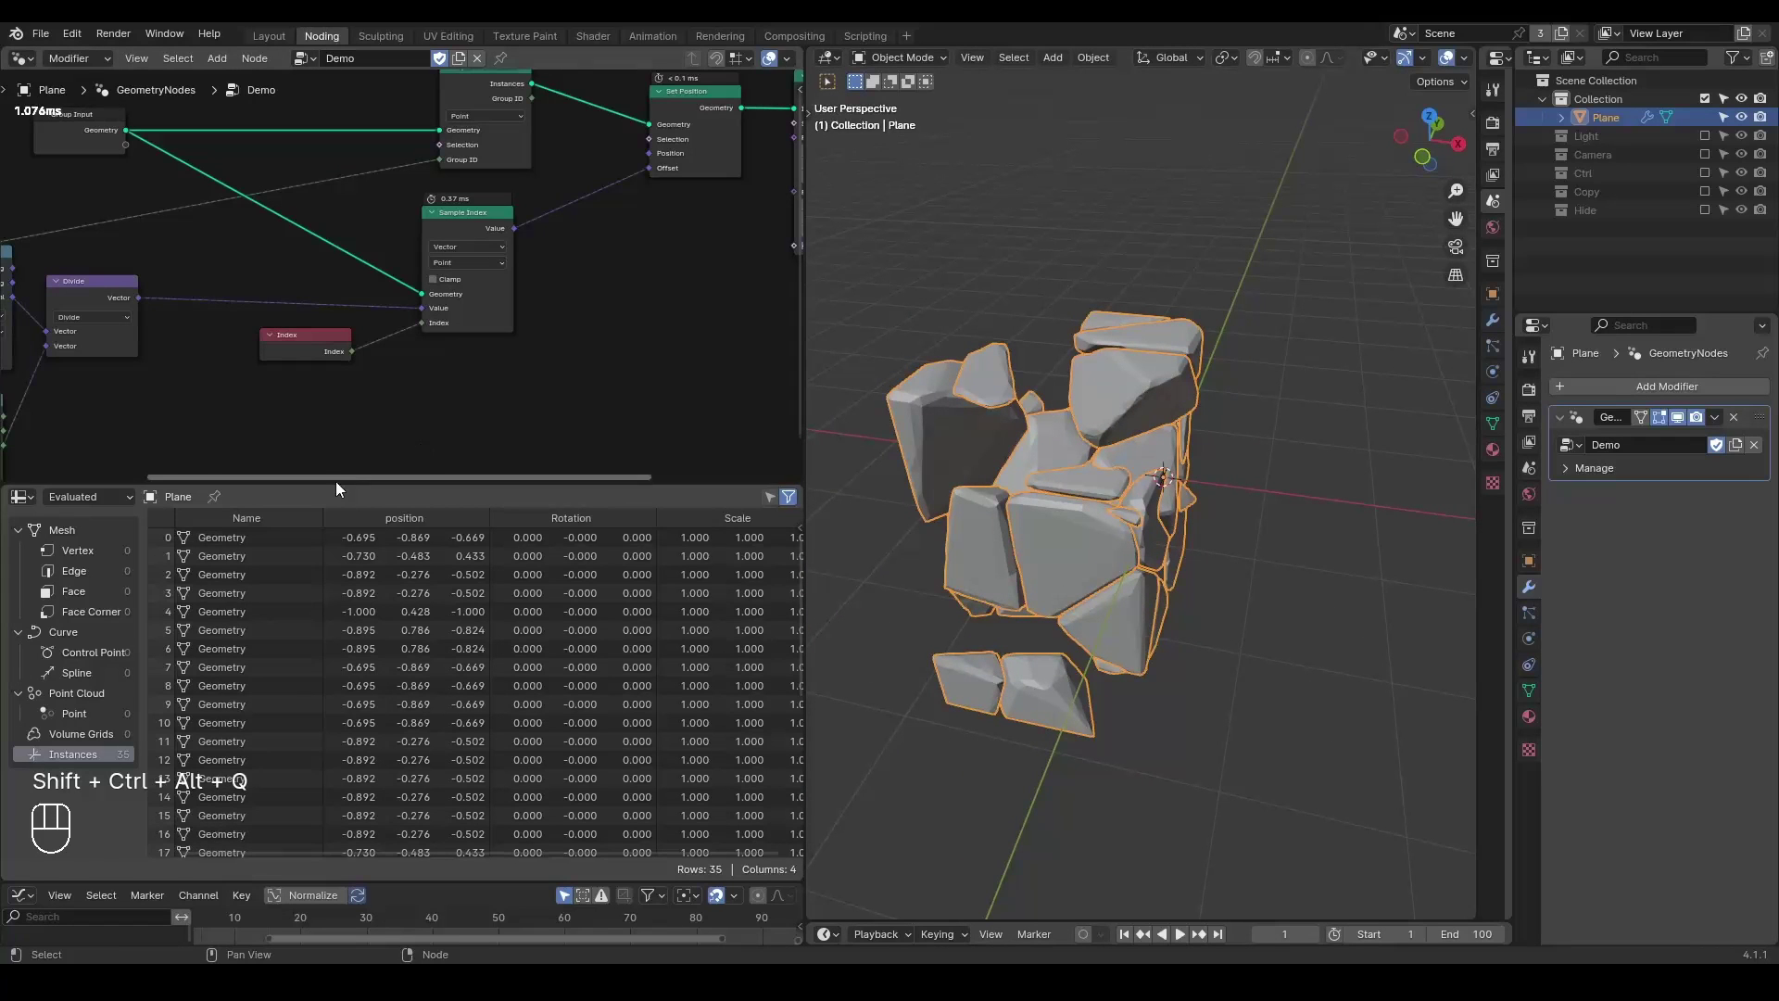
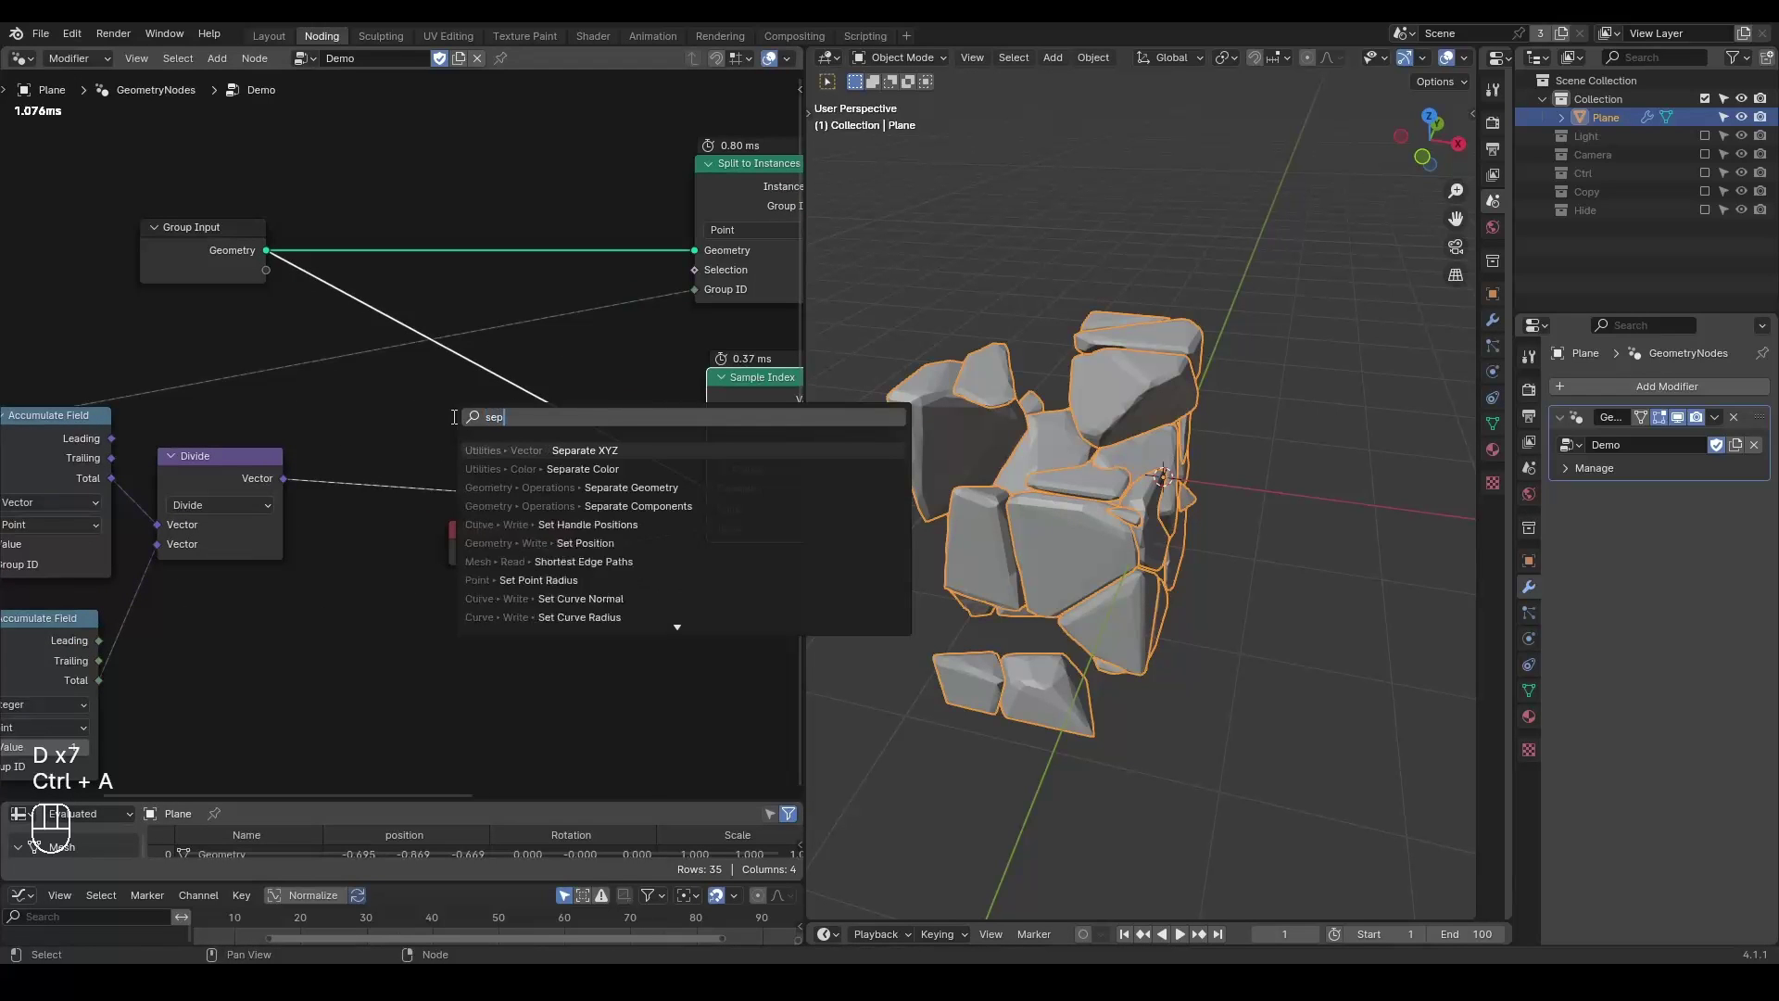
Insert Separate Geometry before Sample Index and add an Integer Equal node with B=0 from Accumulate Field's Trailing.
key("Down")
key("Down")
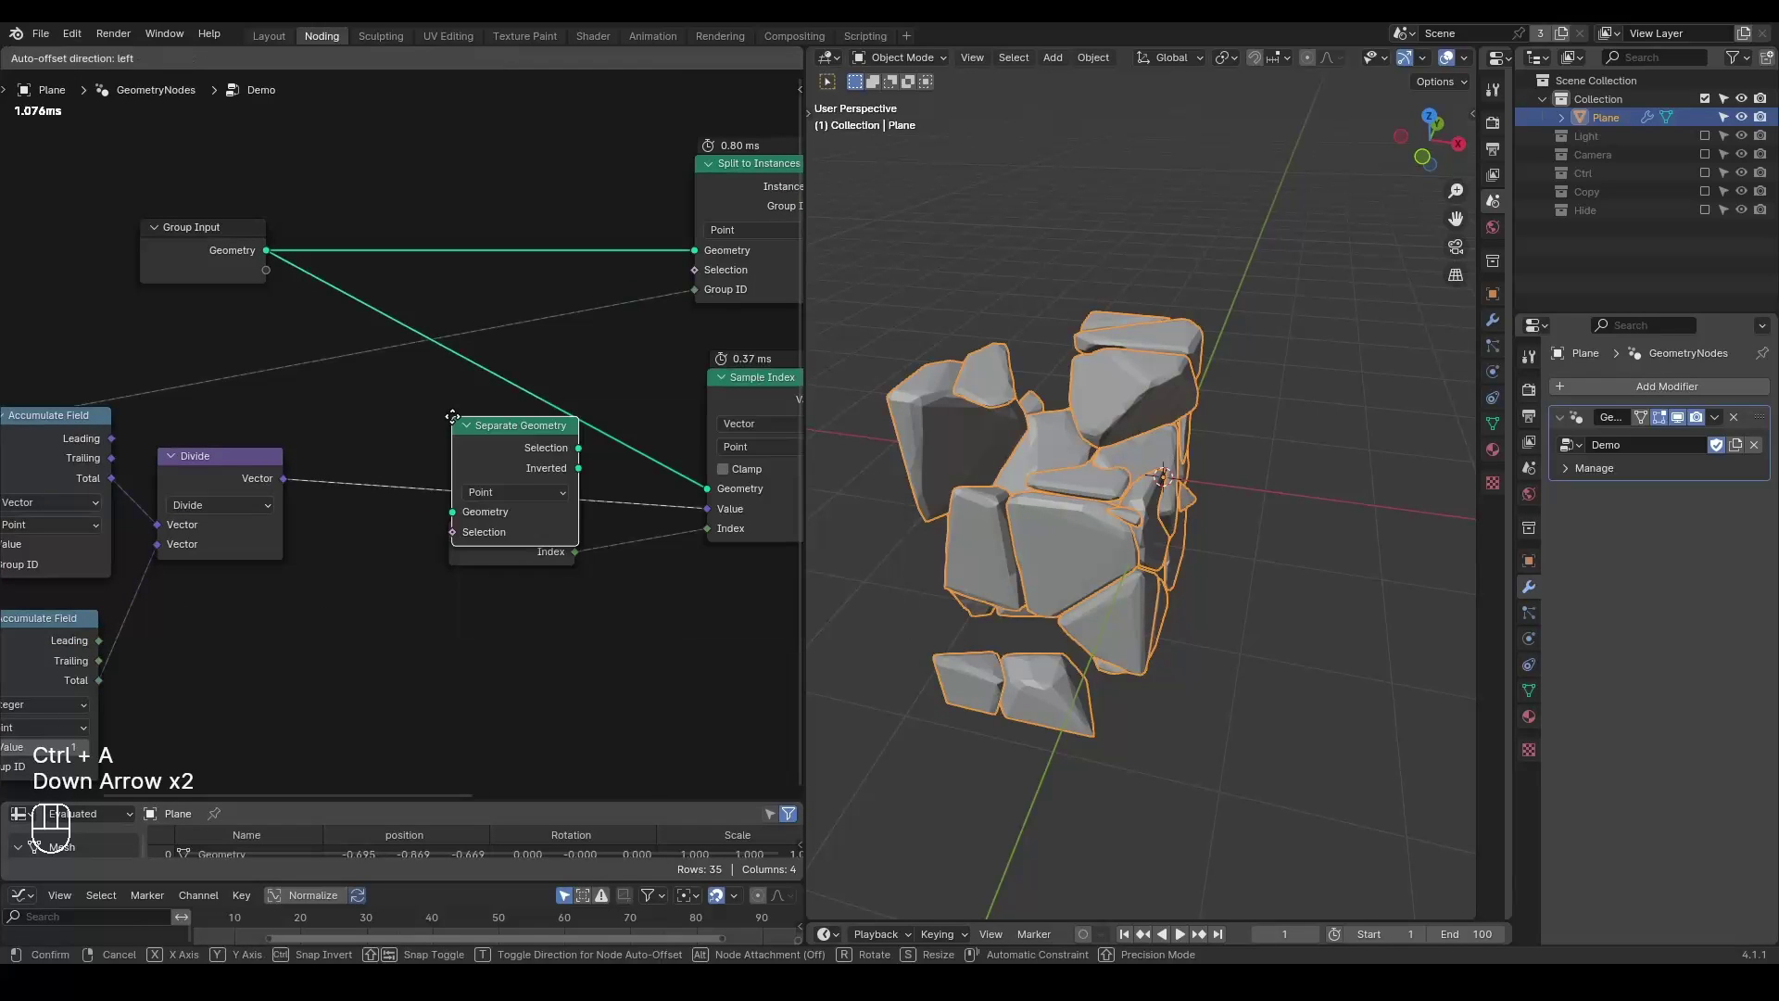
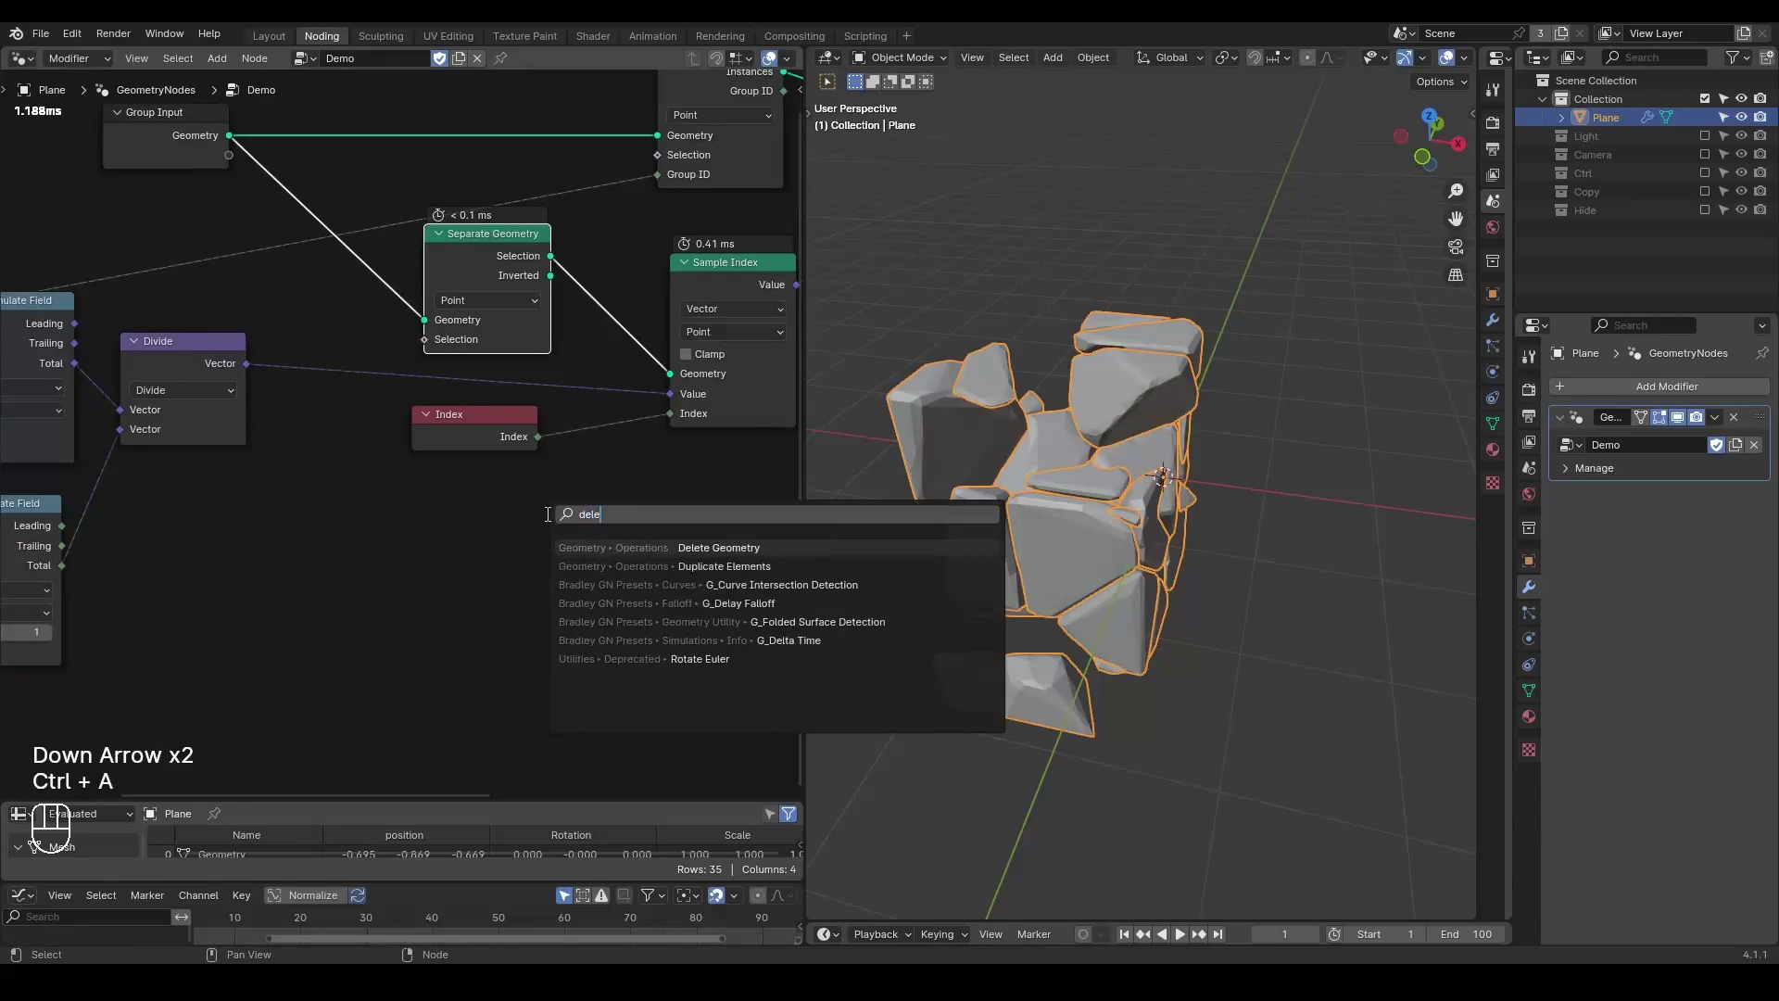
key("x")
left_click(367, 538)
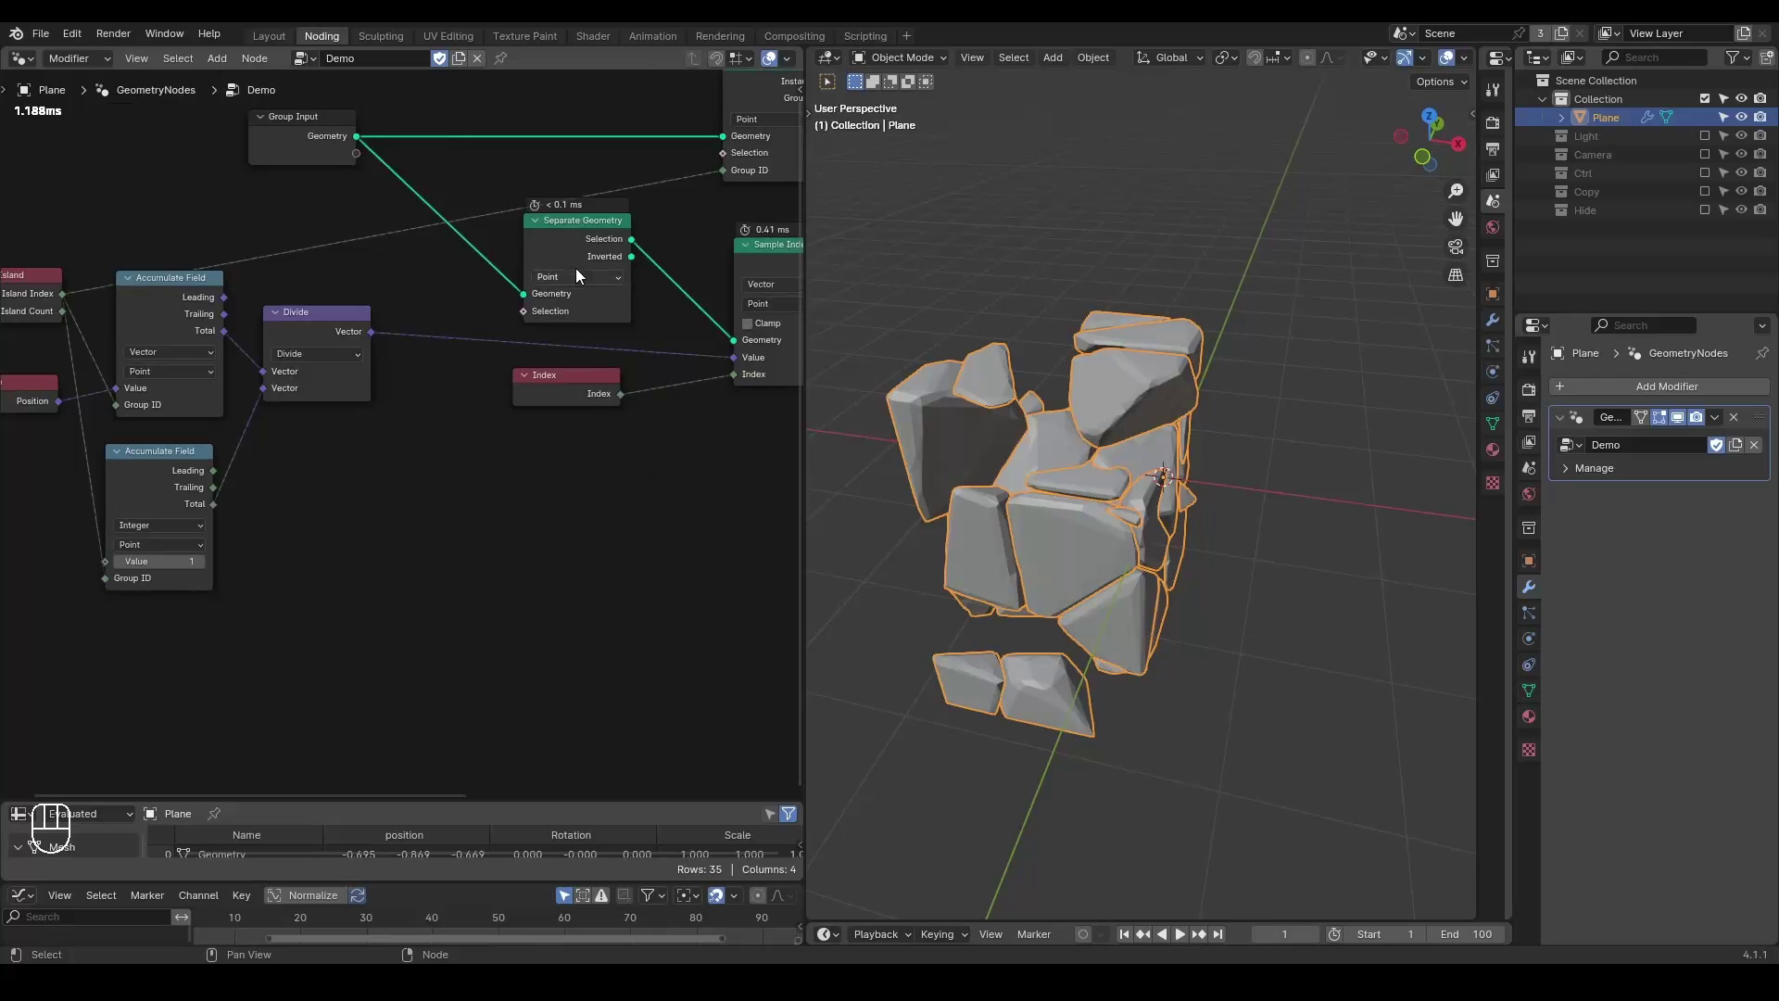
right_click(568, 265)
right_click(581, 265)
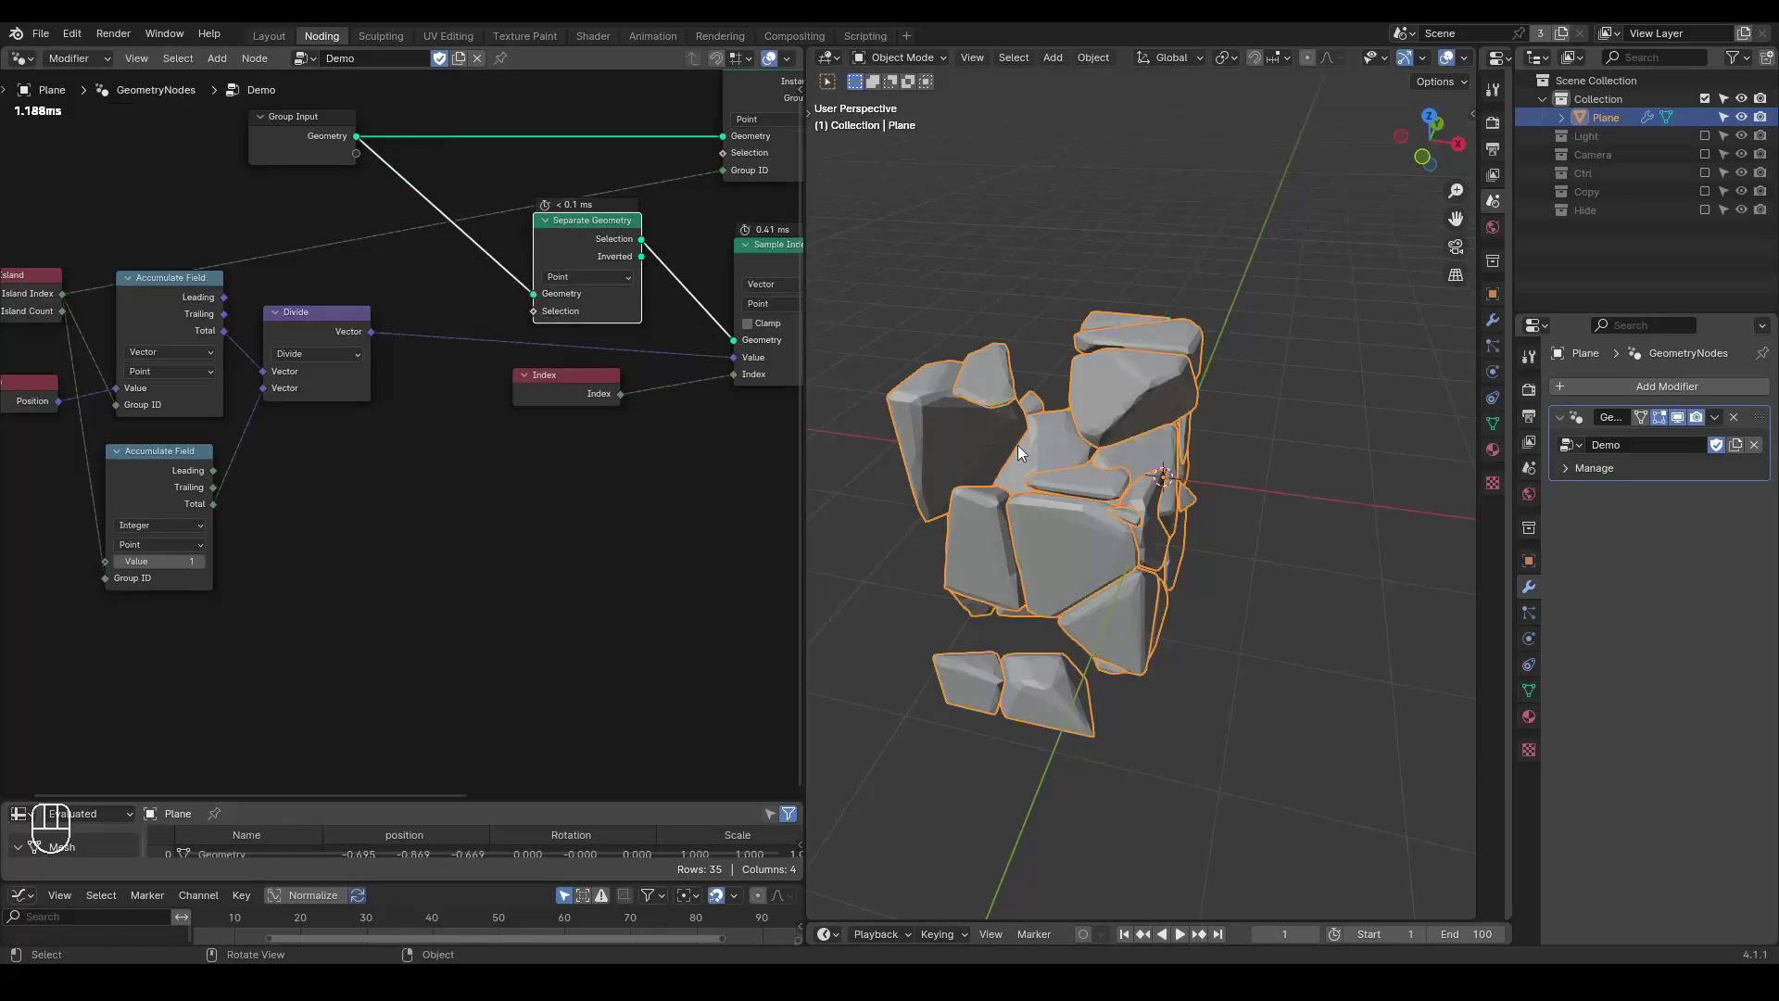
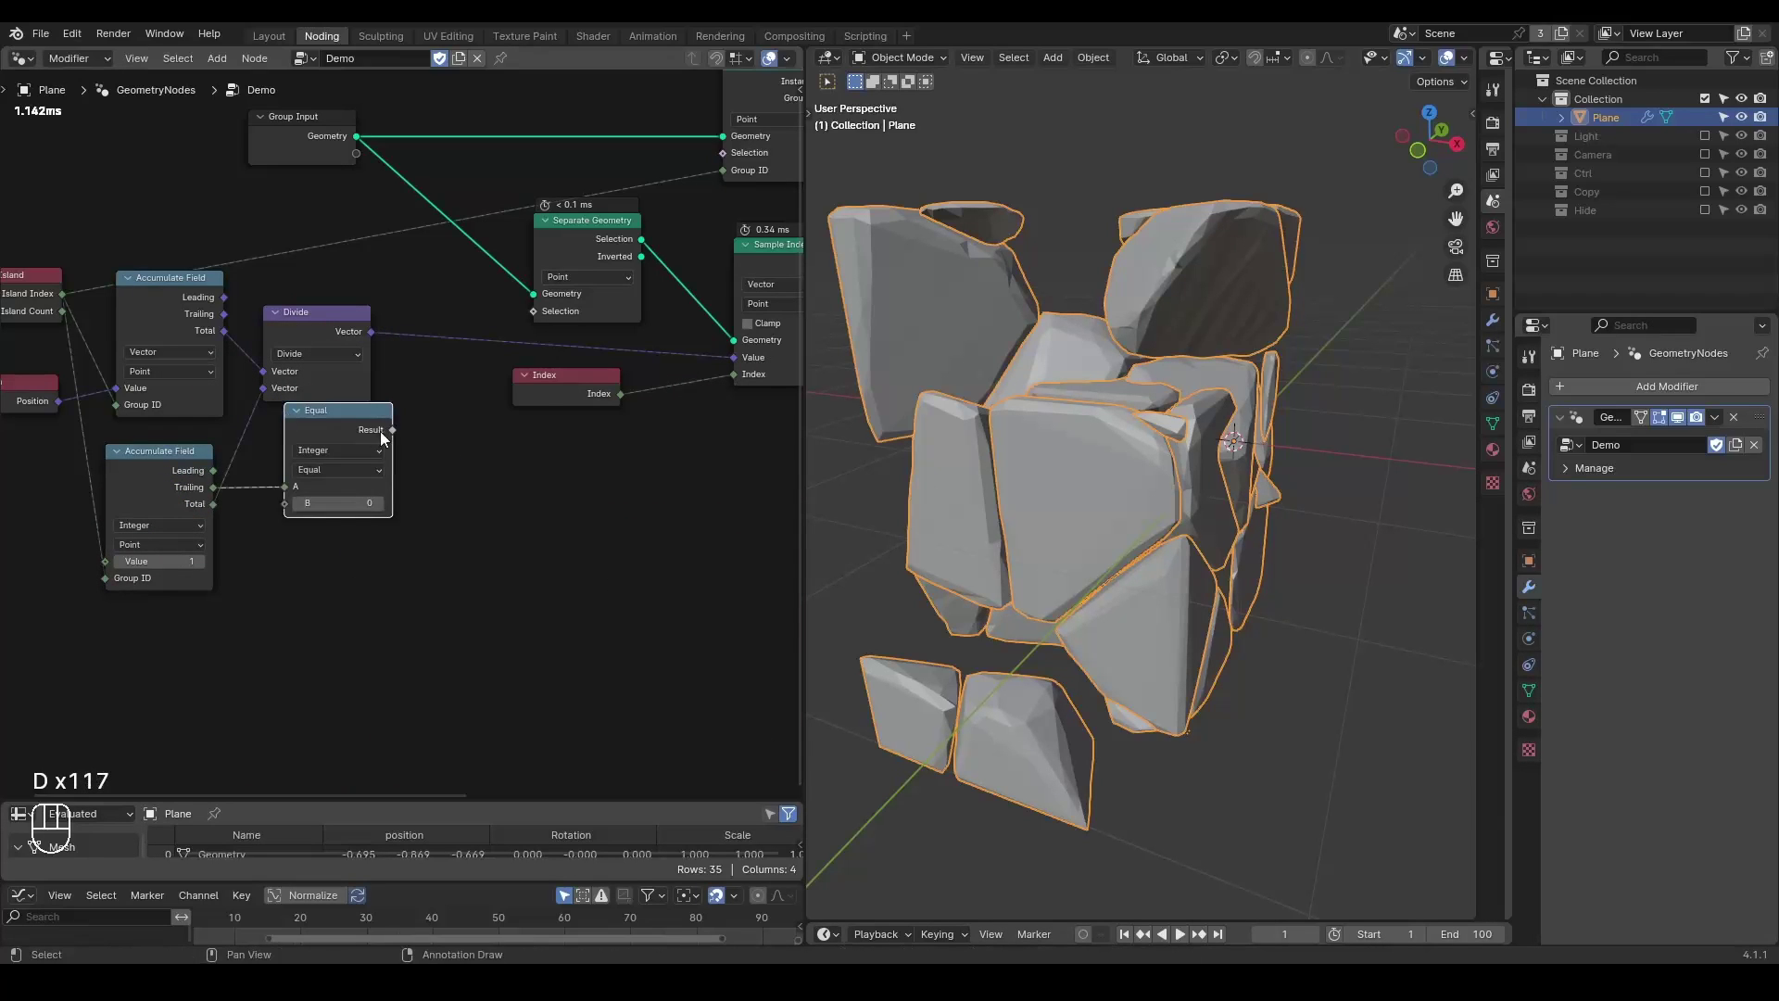
Drive Separate Geometry's Selection from the Equal result and preview the separated points in a Viewer.
left_click_drag(384, 440, 544, 352)
middle_click(562, 402)
left_click(508, 280)
left_click(1031, 405)
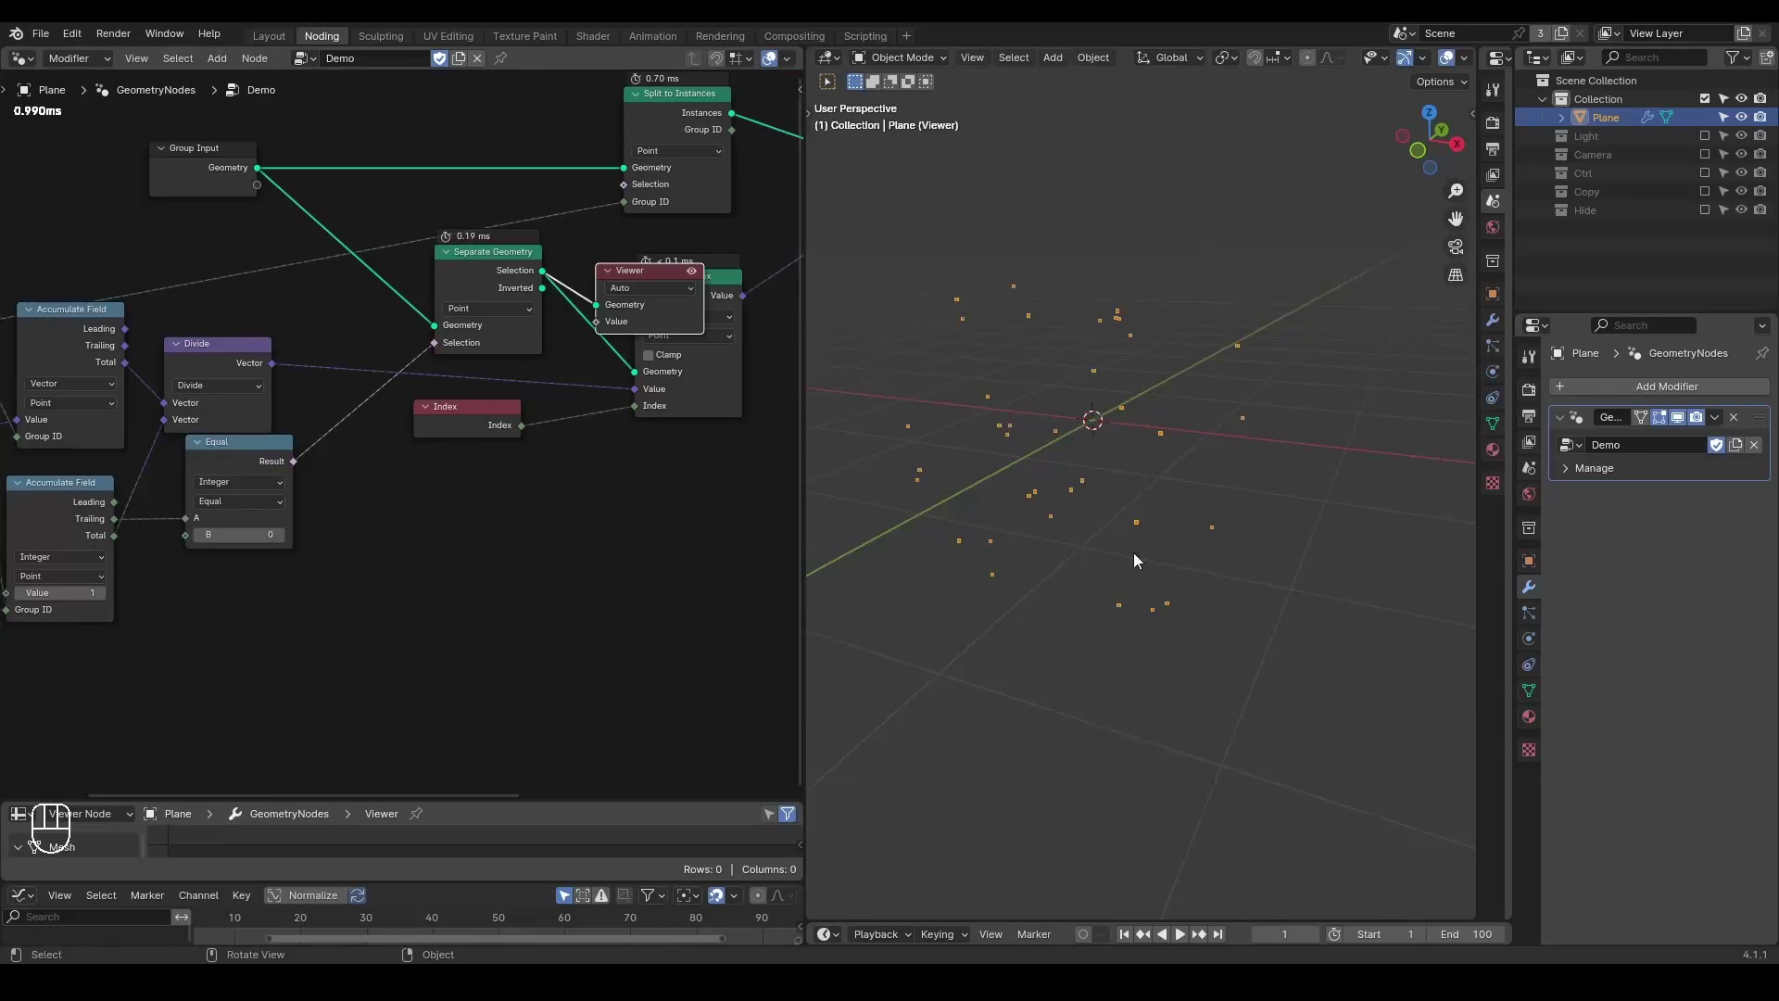
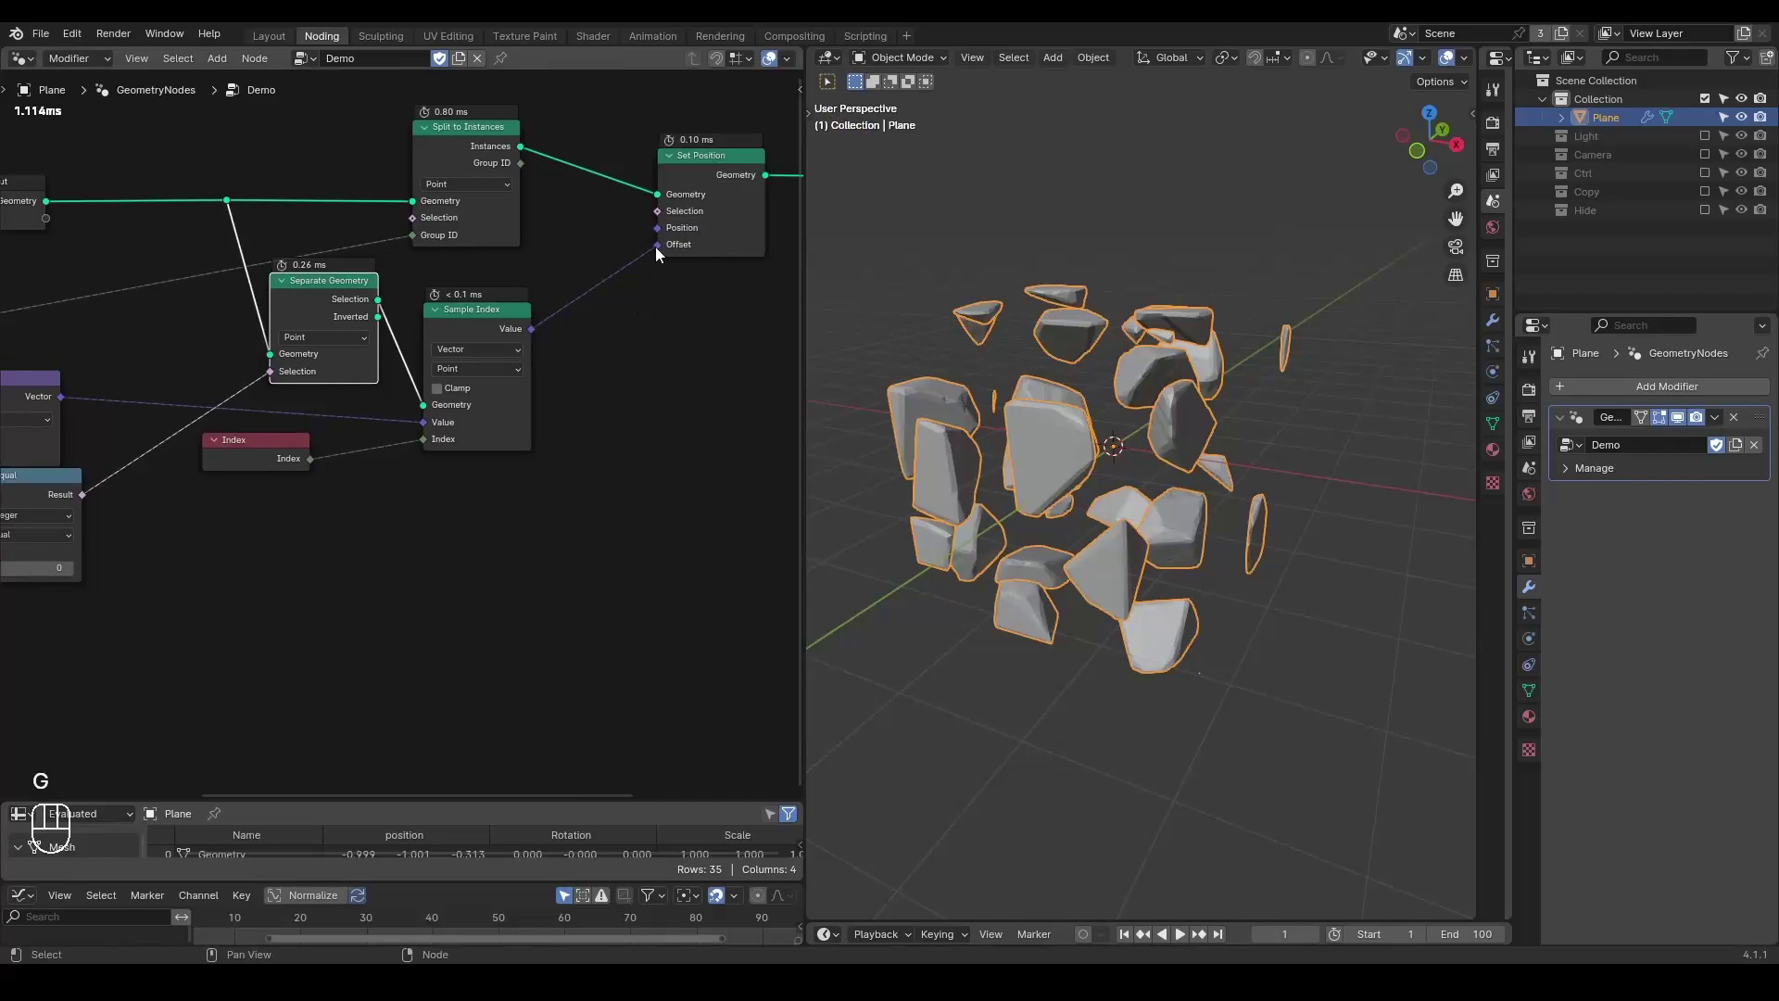
Duplicate Set Position and place the copy right after Group Input.
left_click(665, 247)
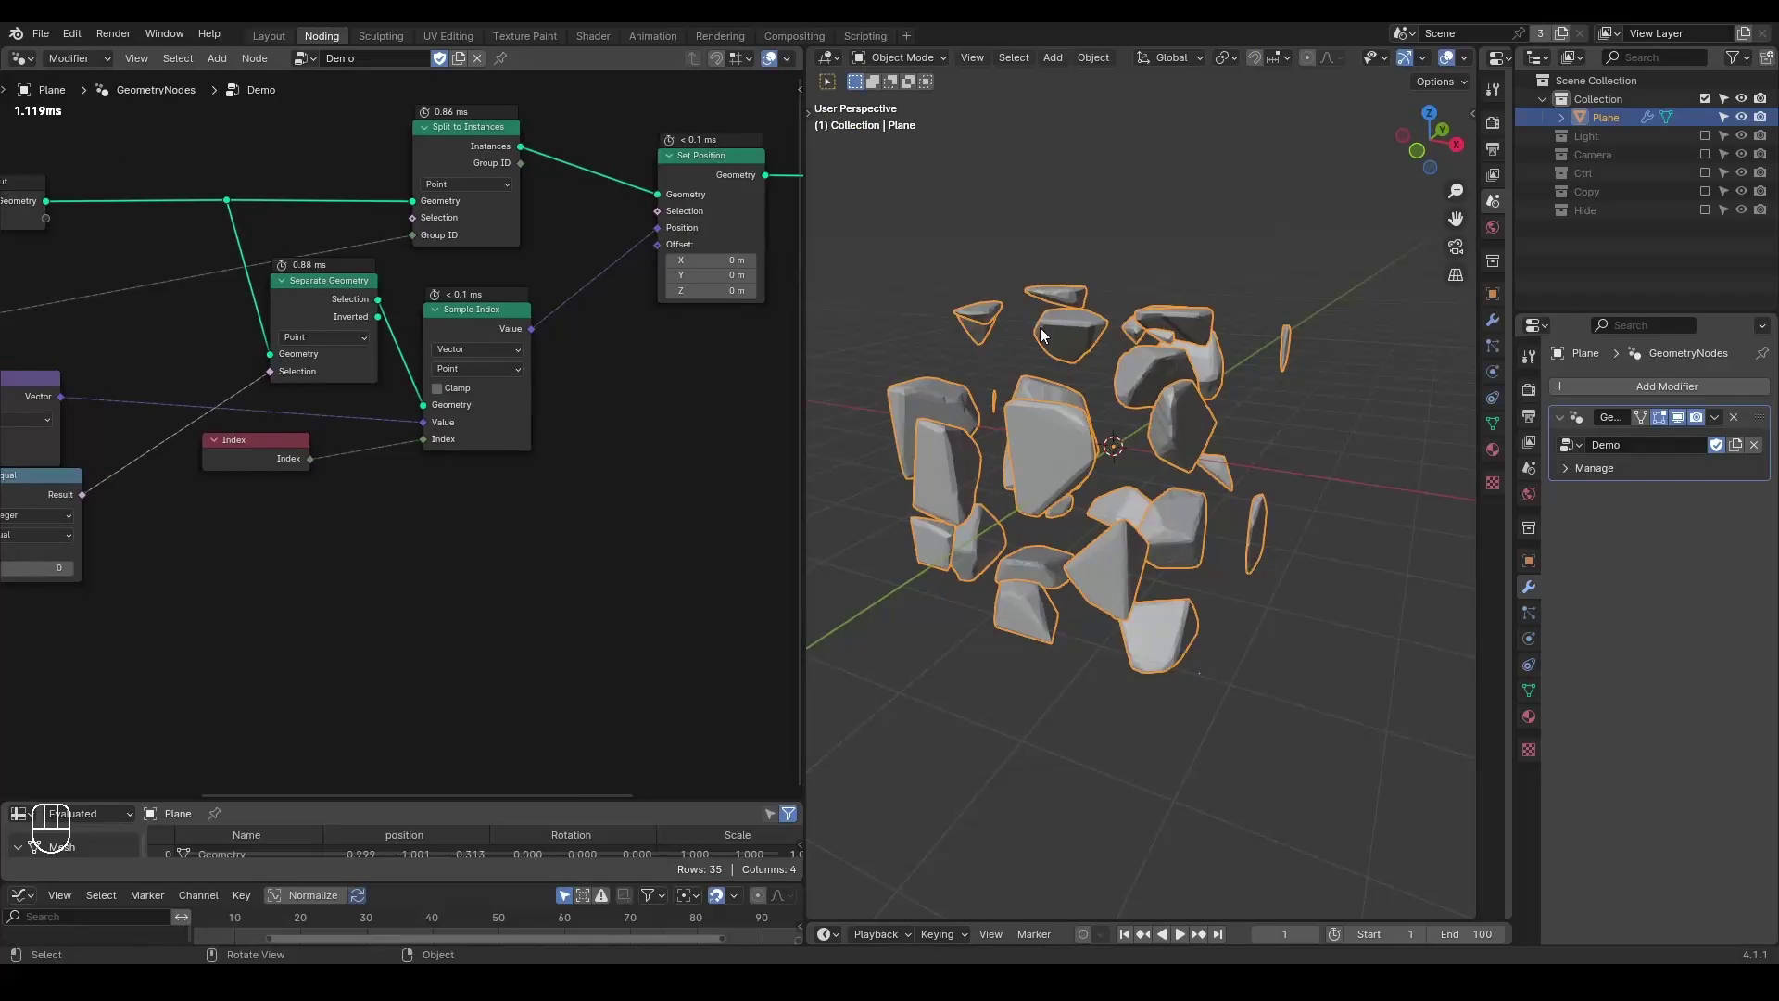
left_click(482, 149)
middle_click(1024, 441)
middle_click(1064, 446)
left_click(615, 147)
key("x")
key("shift+d")
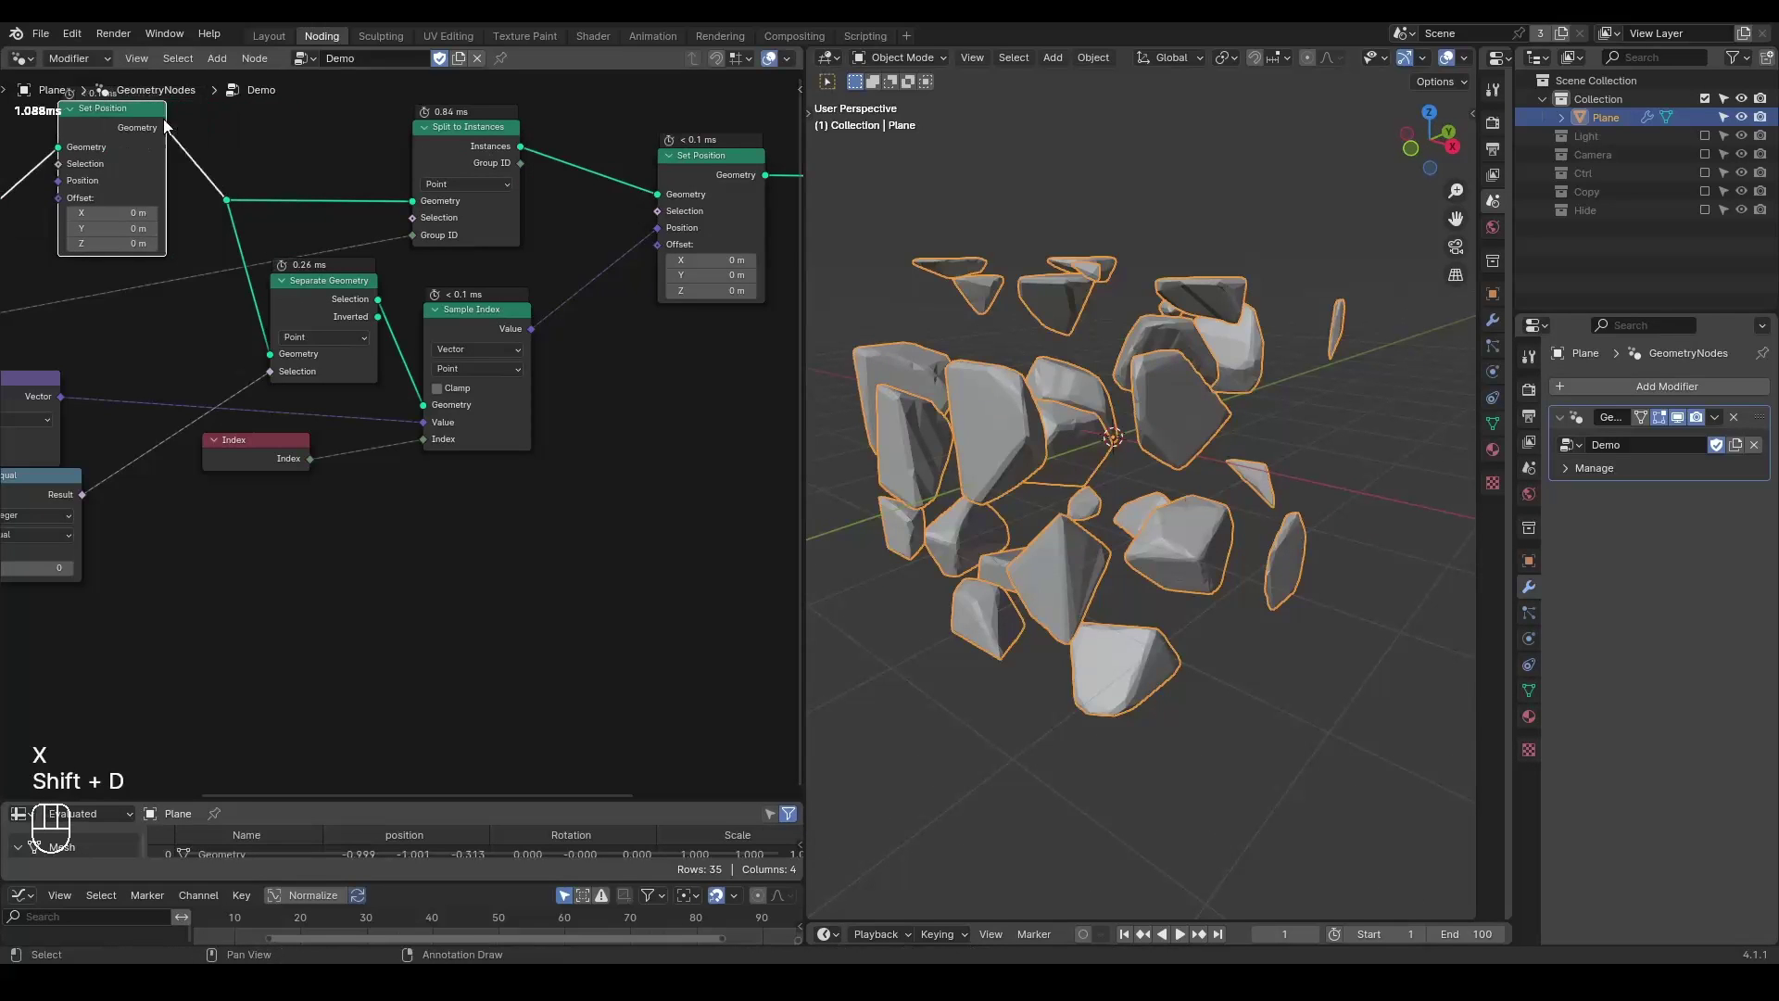
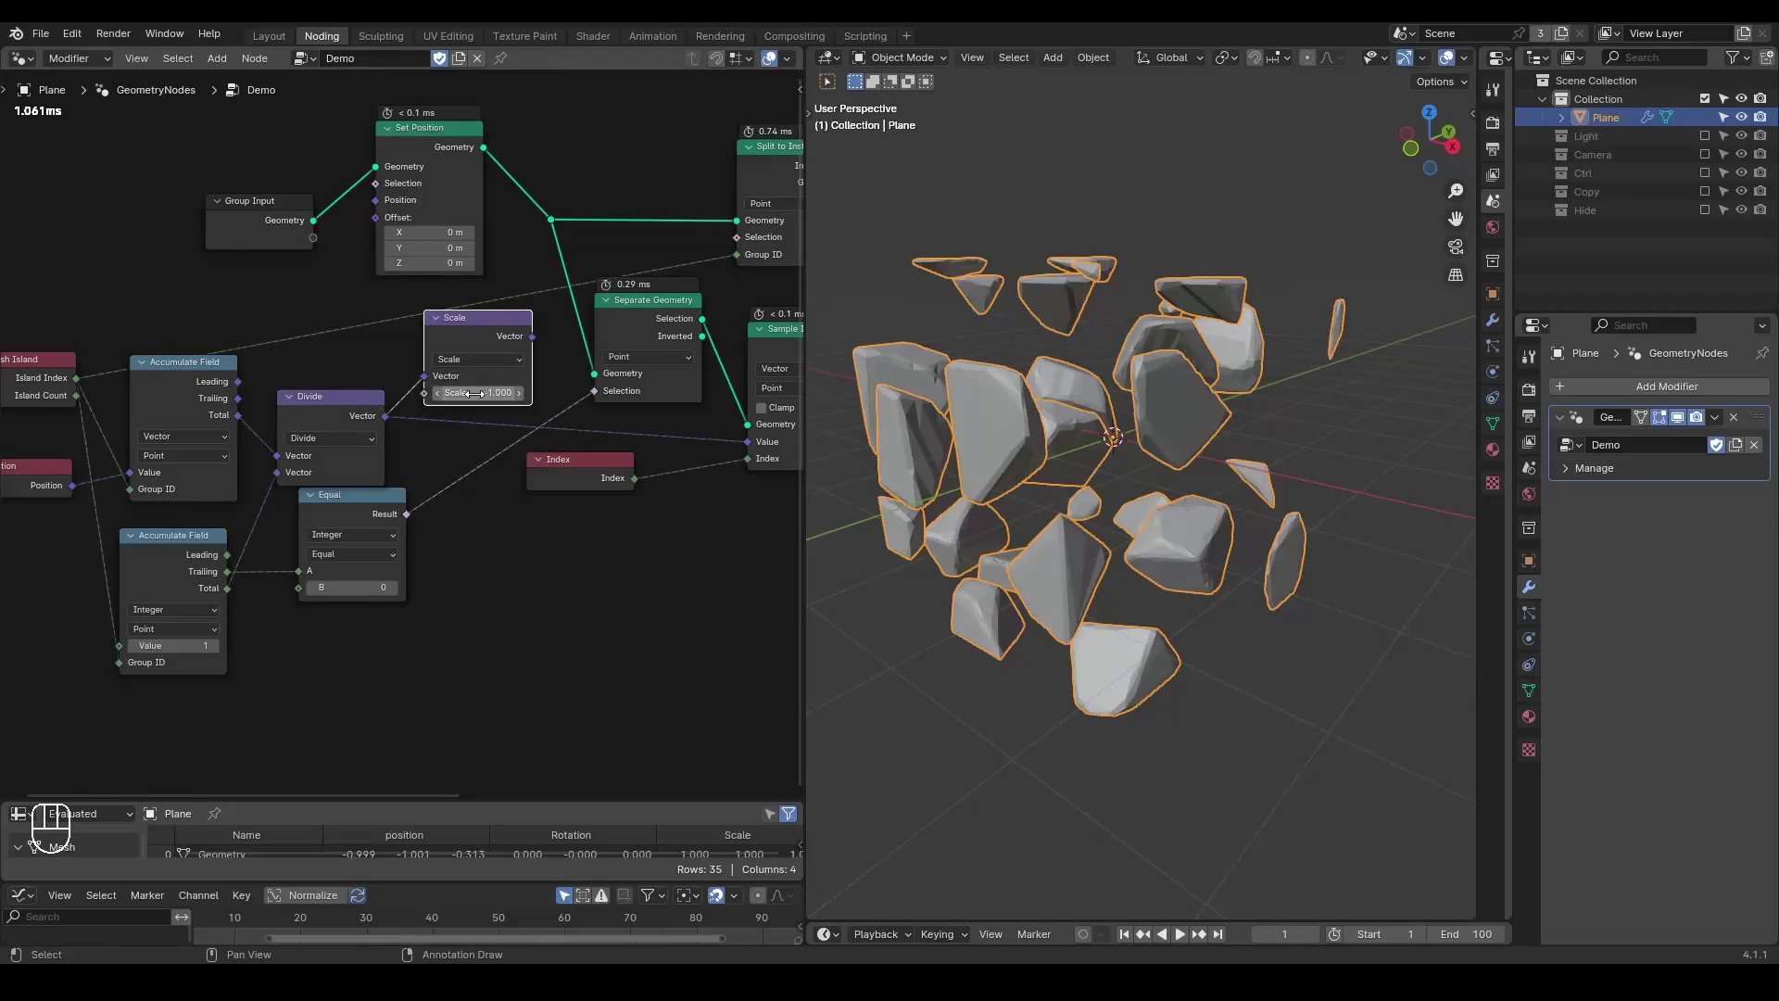
Add a Vector Math Scale node set to -1 and link it into the new Set Position's Offset.
left_click(543, 342)
left_click_drag(471, 254, 398, 231)
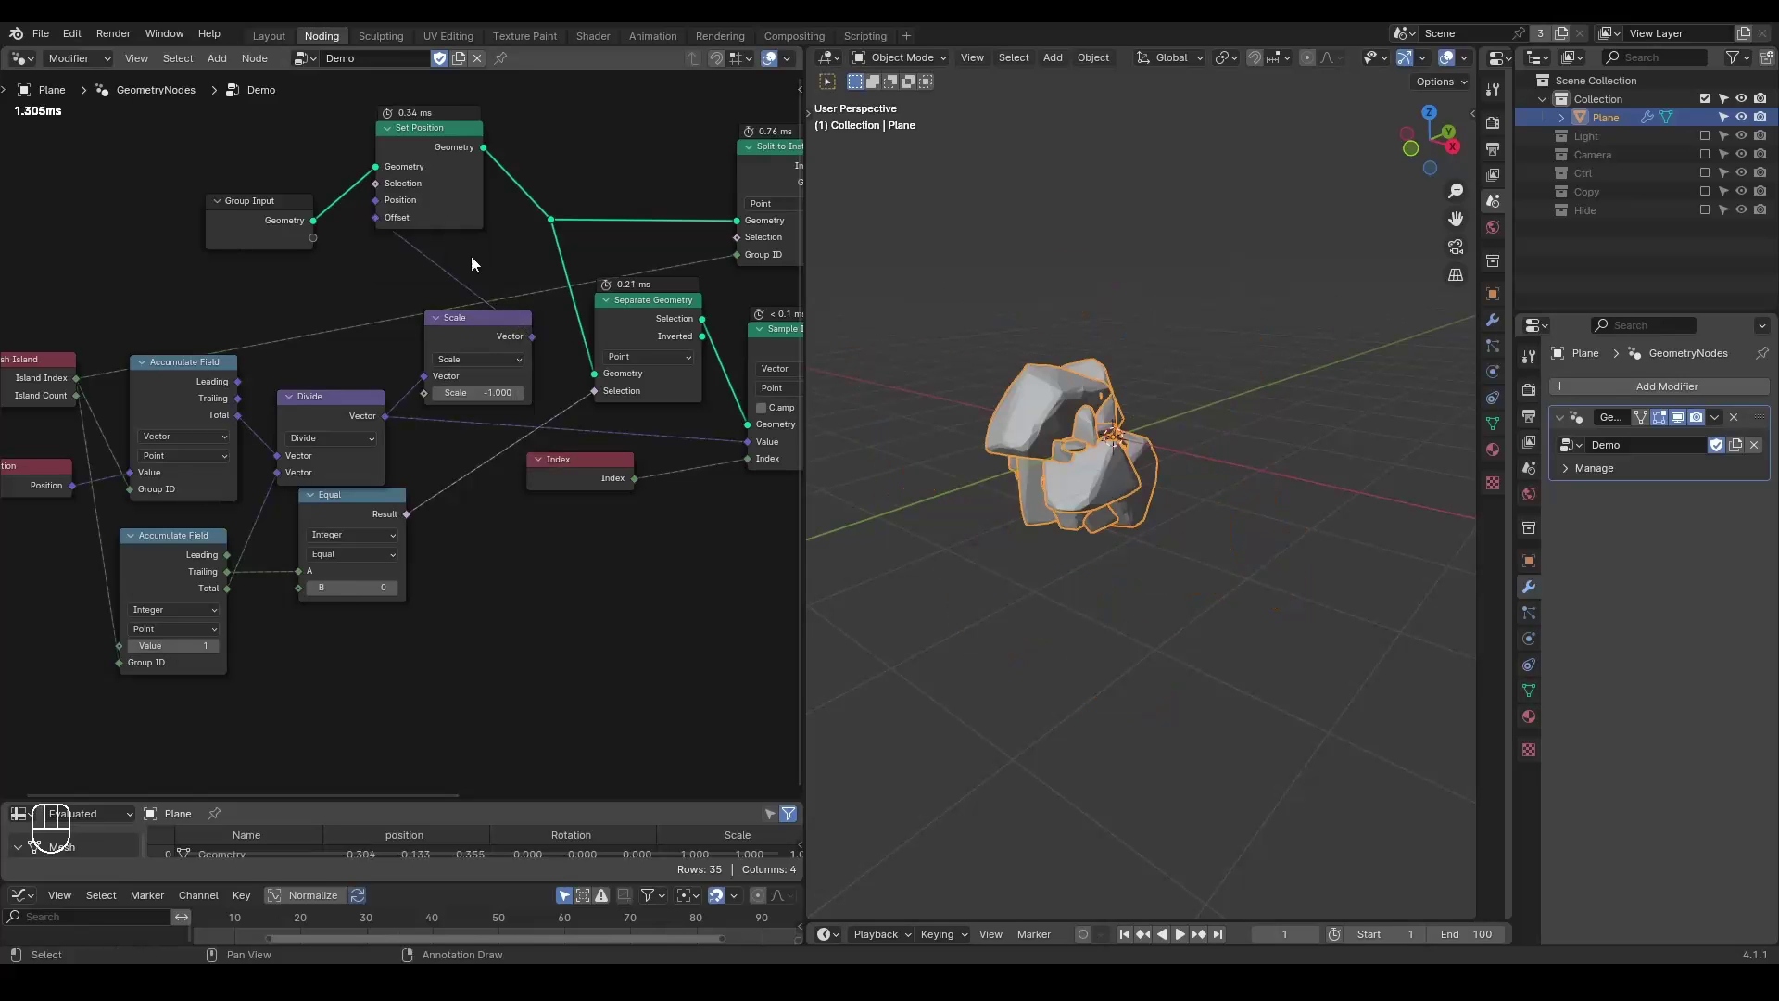
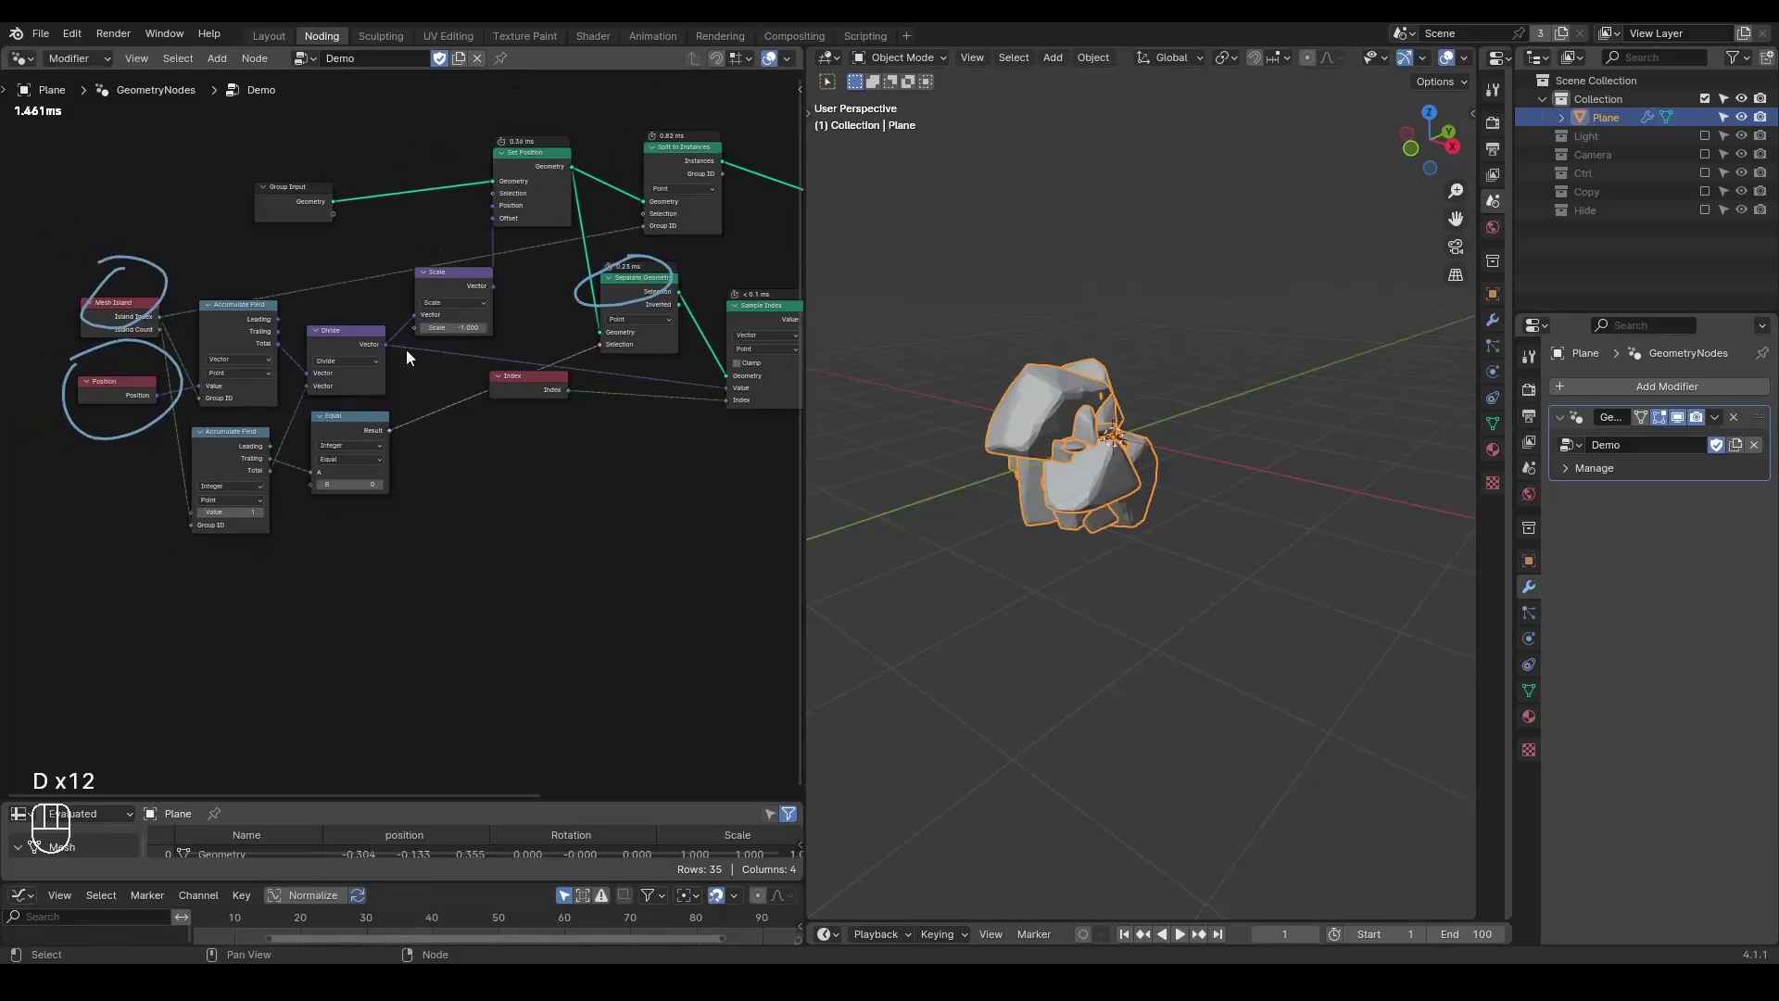
Collapse the Divide node and drop a Capture Attribute (Vector) onto the Group Input link feeding Set Position.
key("d")
left_click(195, 238)
key("d")
left_click(481, 418)
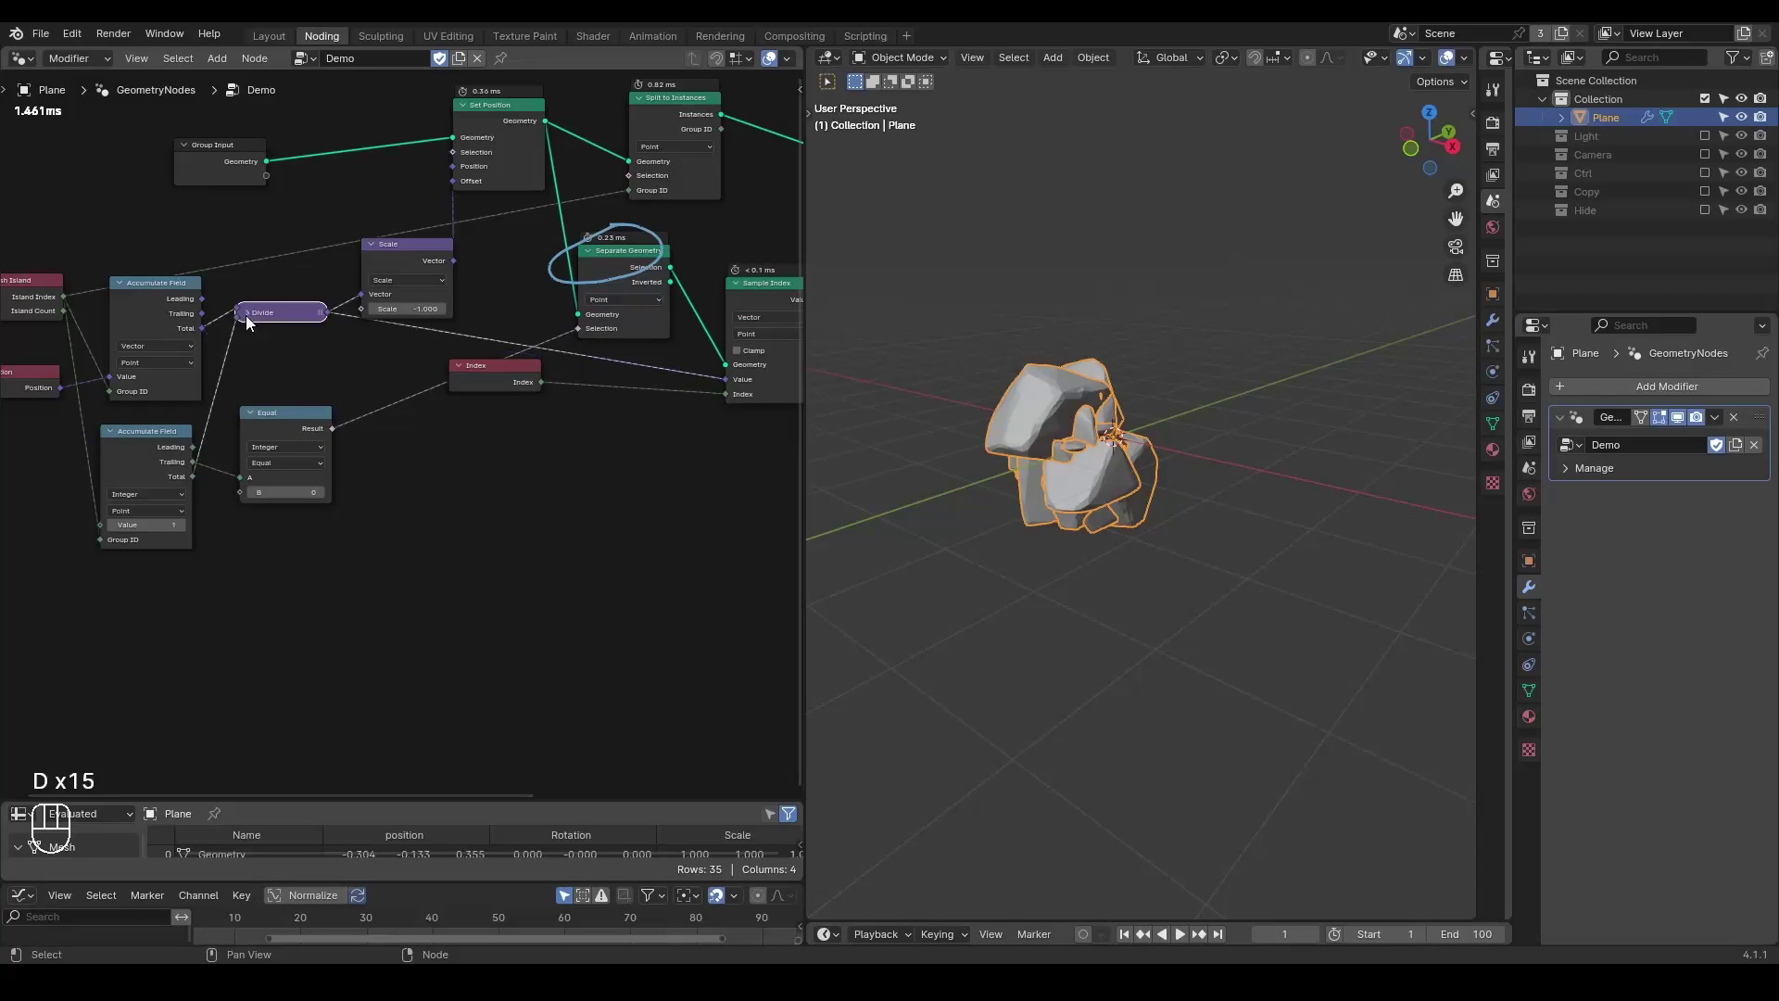
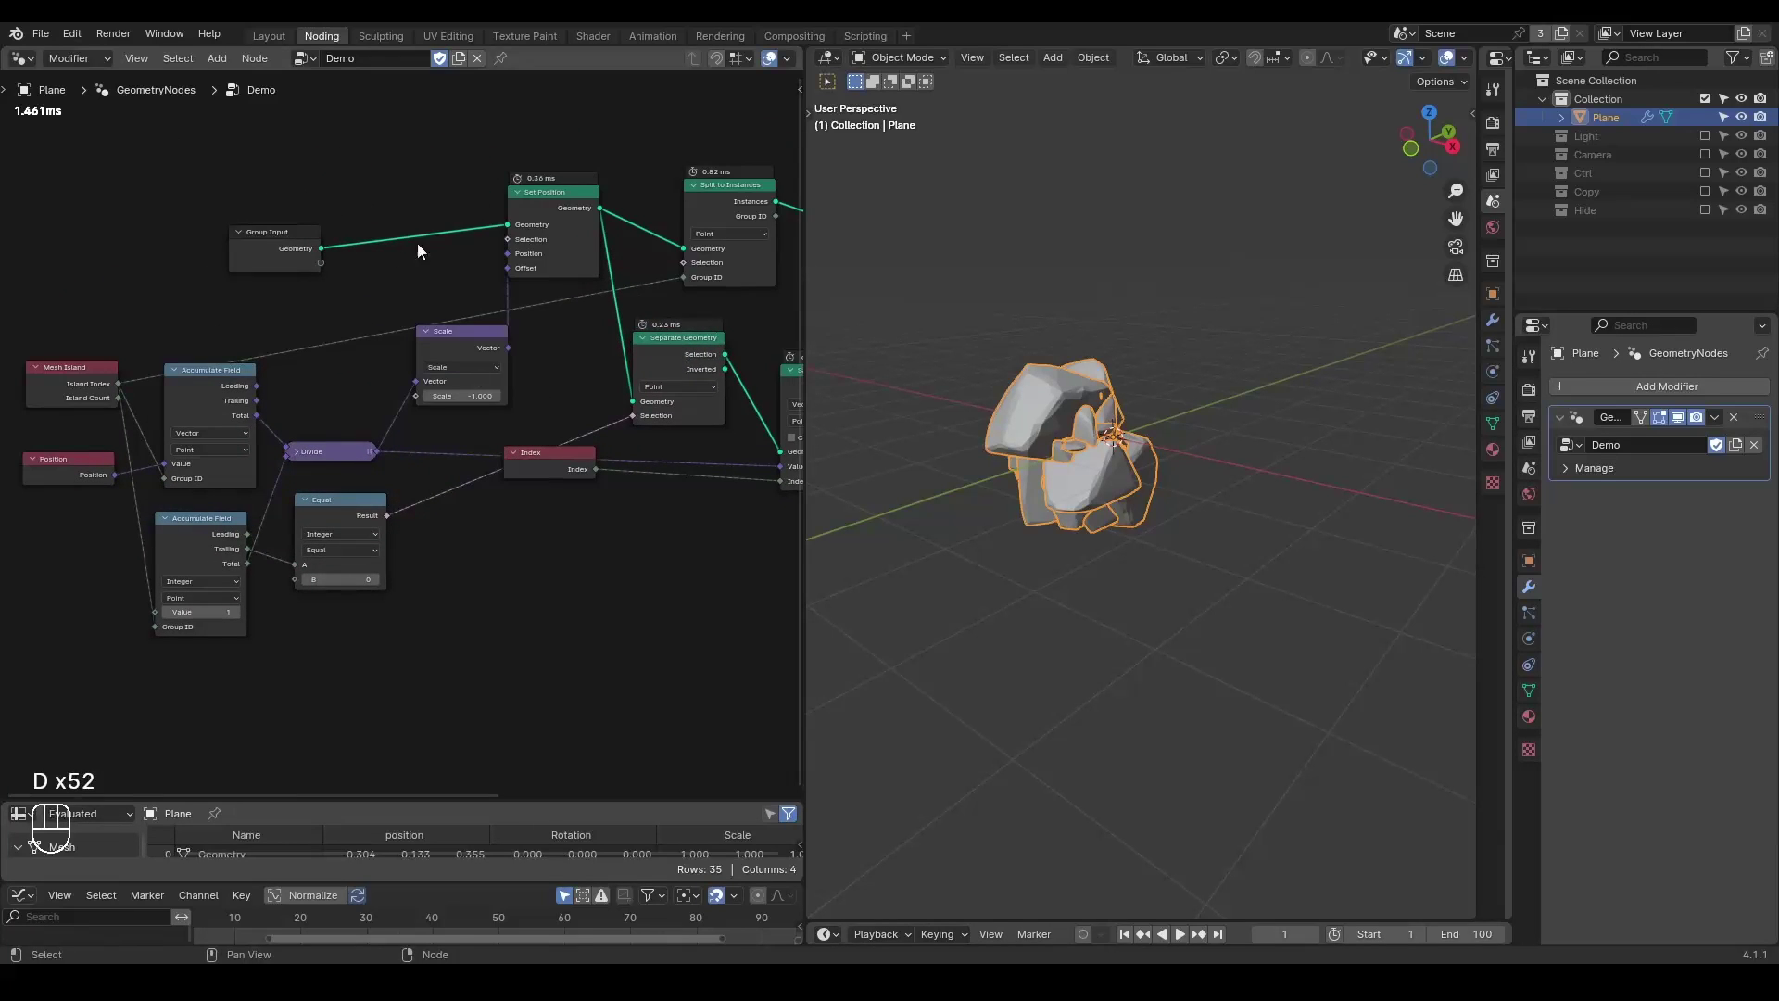
key("ctrl+a")
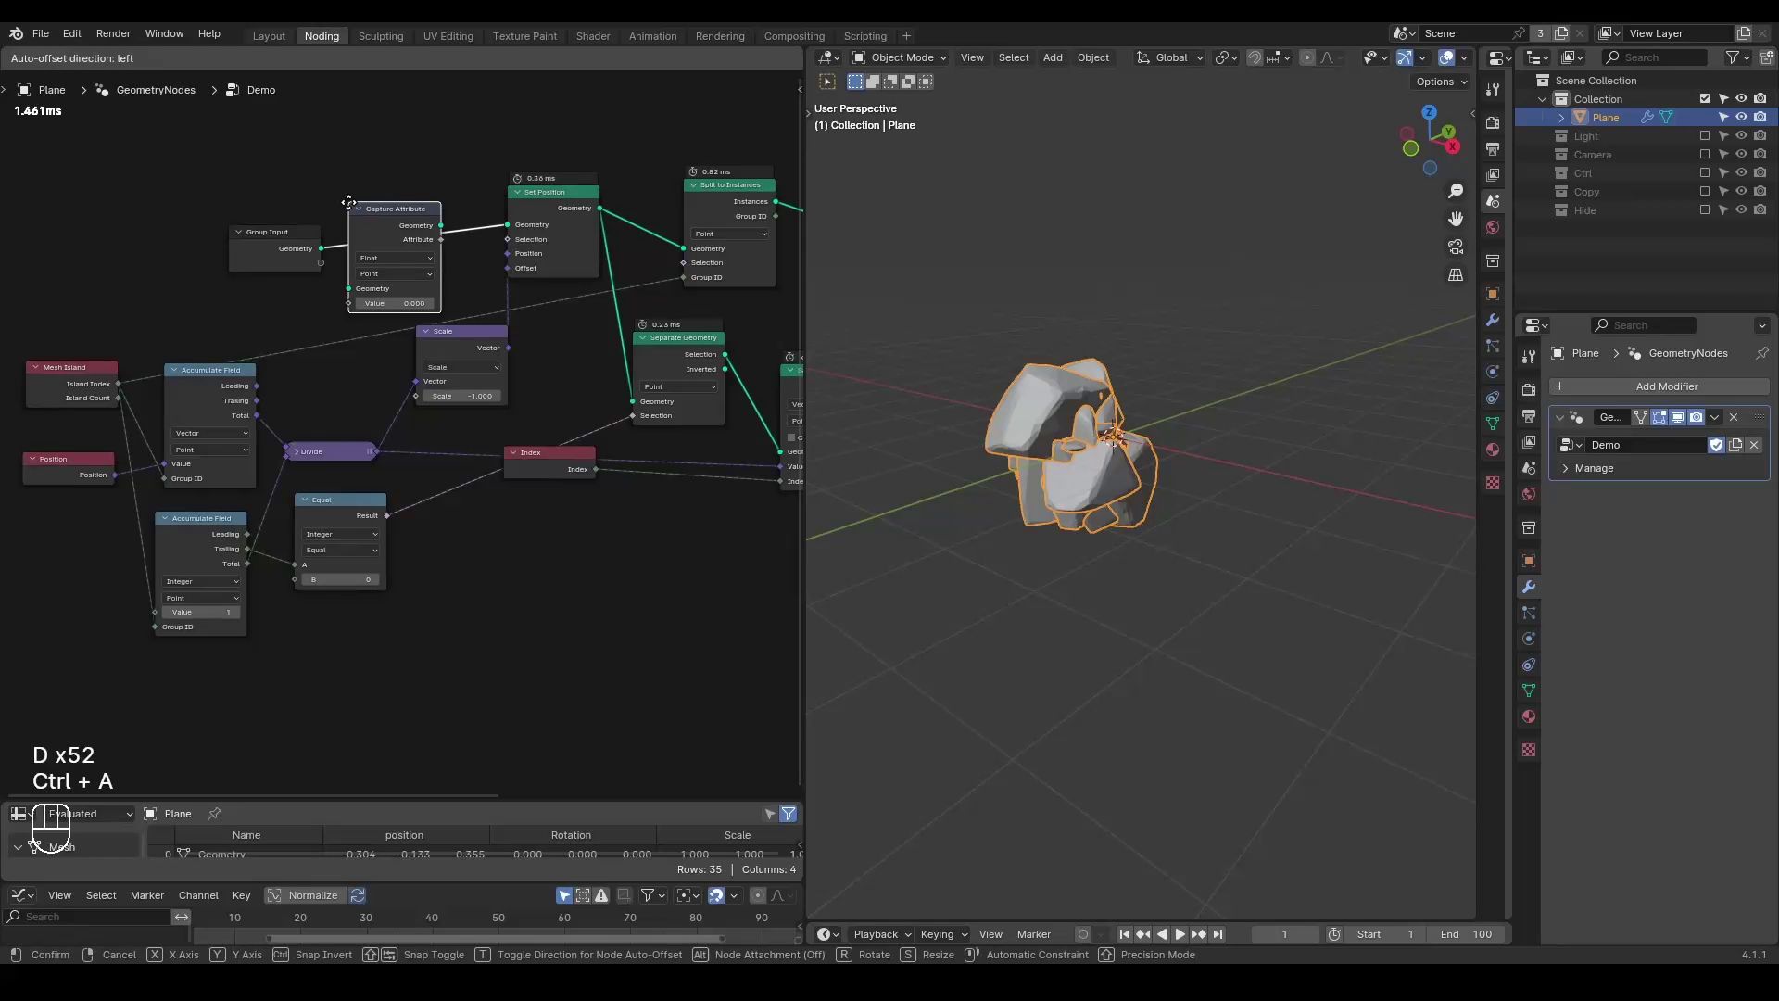
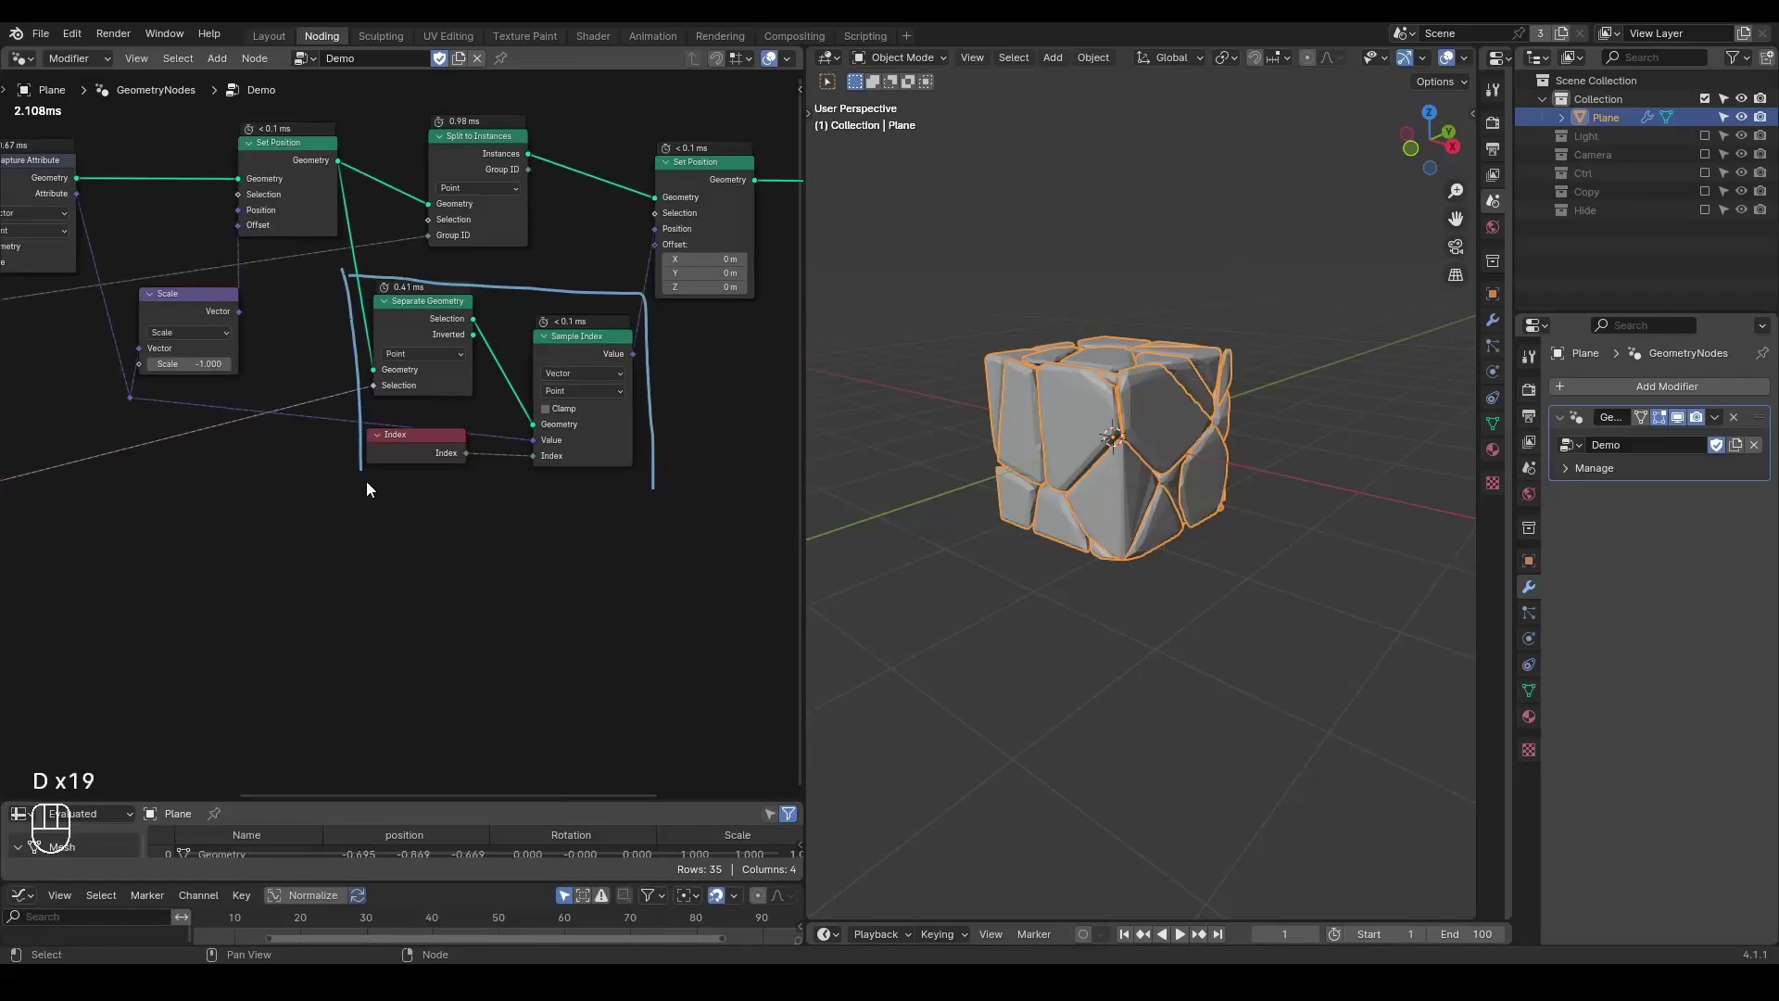
Draw annotation lines around the node groups with the Annotate tool.
left_click(651, 492)
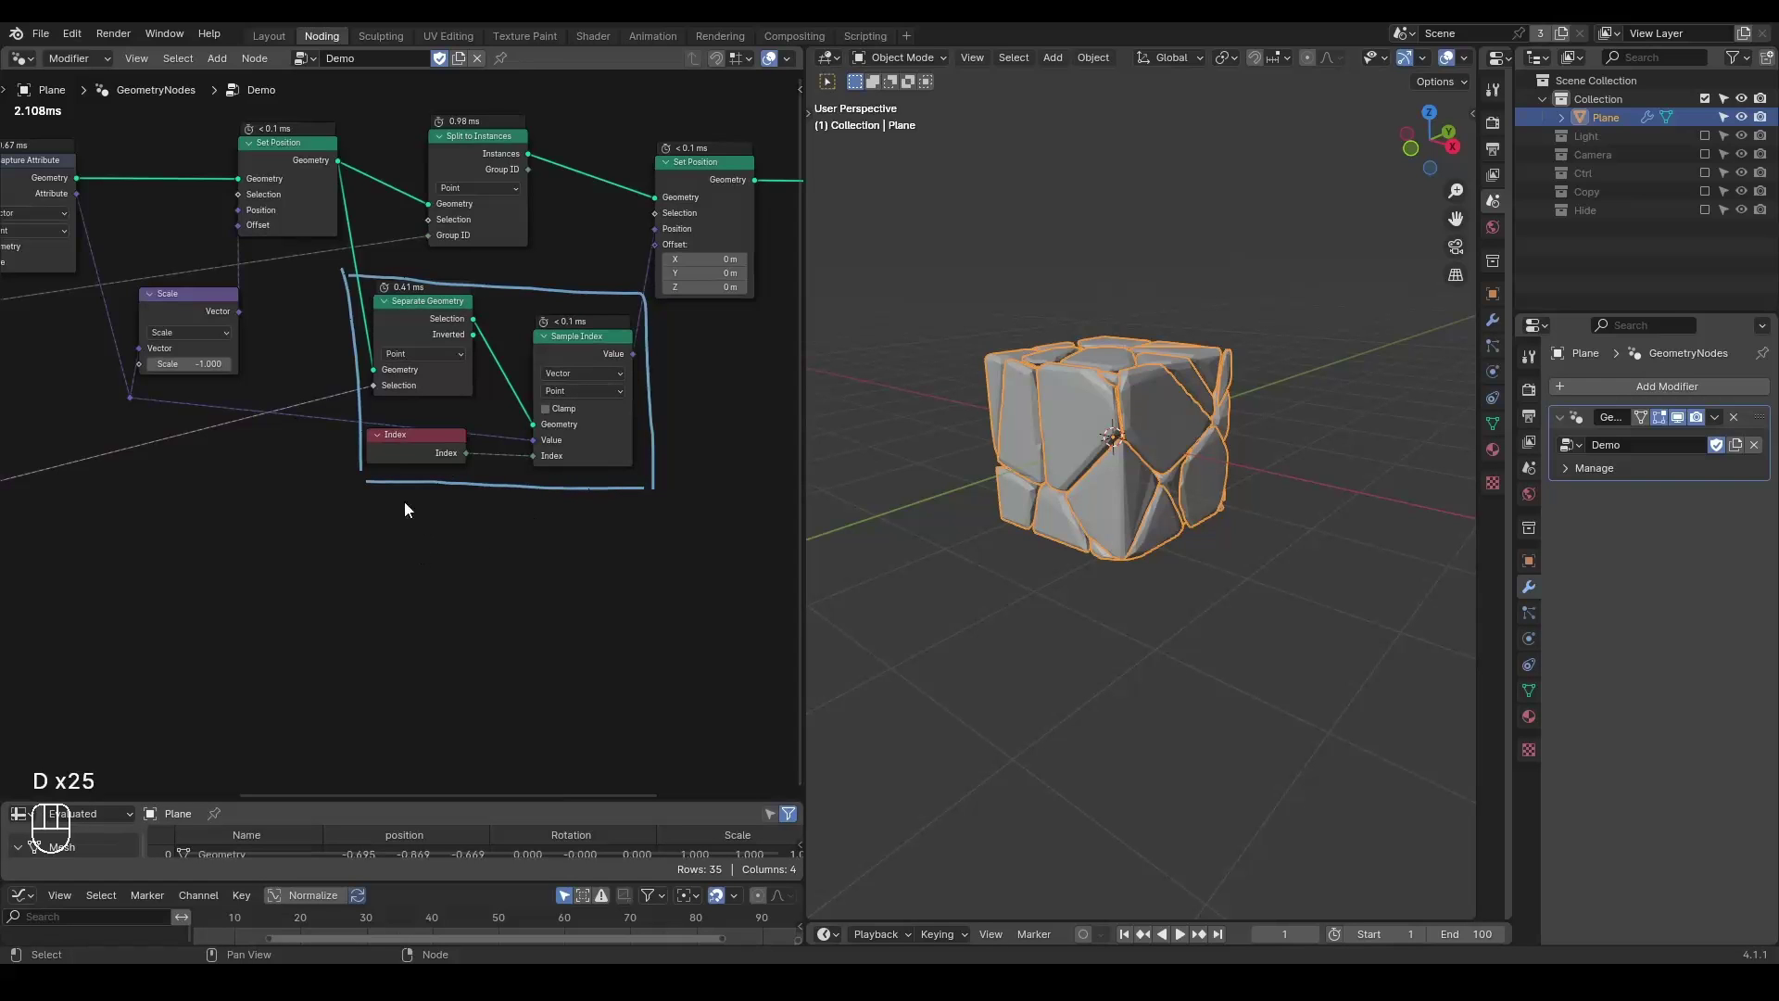
left_click(266, 530)
right_click(266, 529)
left_click_drag(266, 529, 626, 519)
left_click(506, 430)
middle_click(506, 430)
right_click(506, 430)
left_click(75, 155)
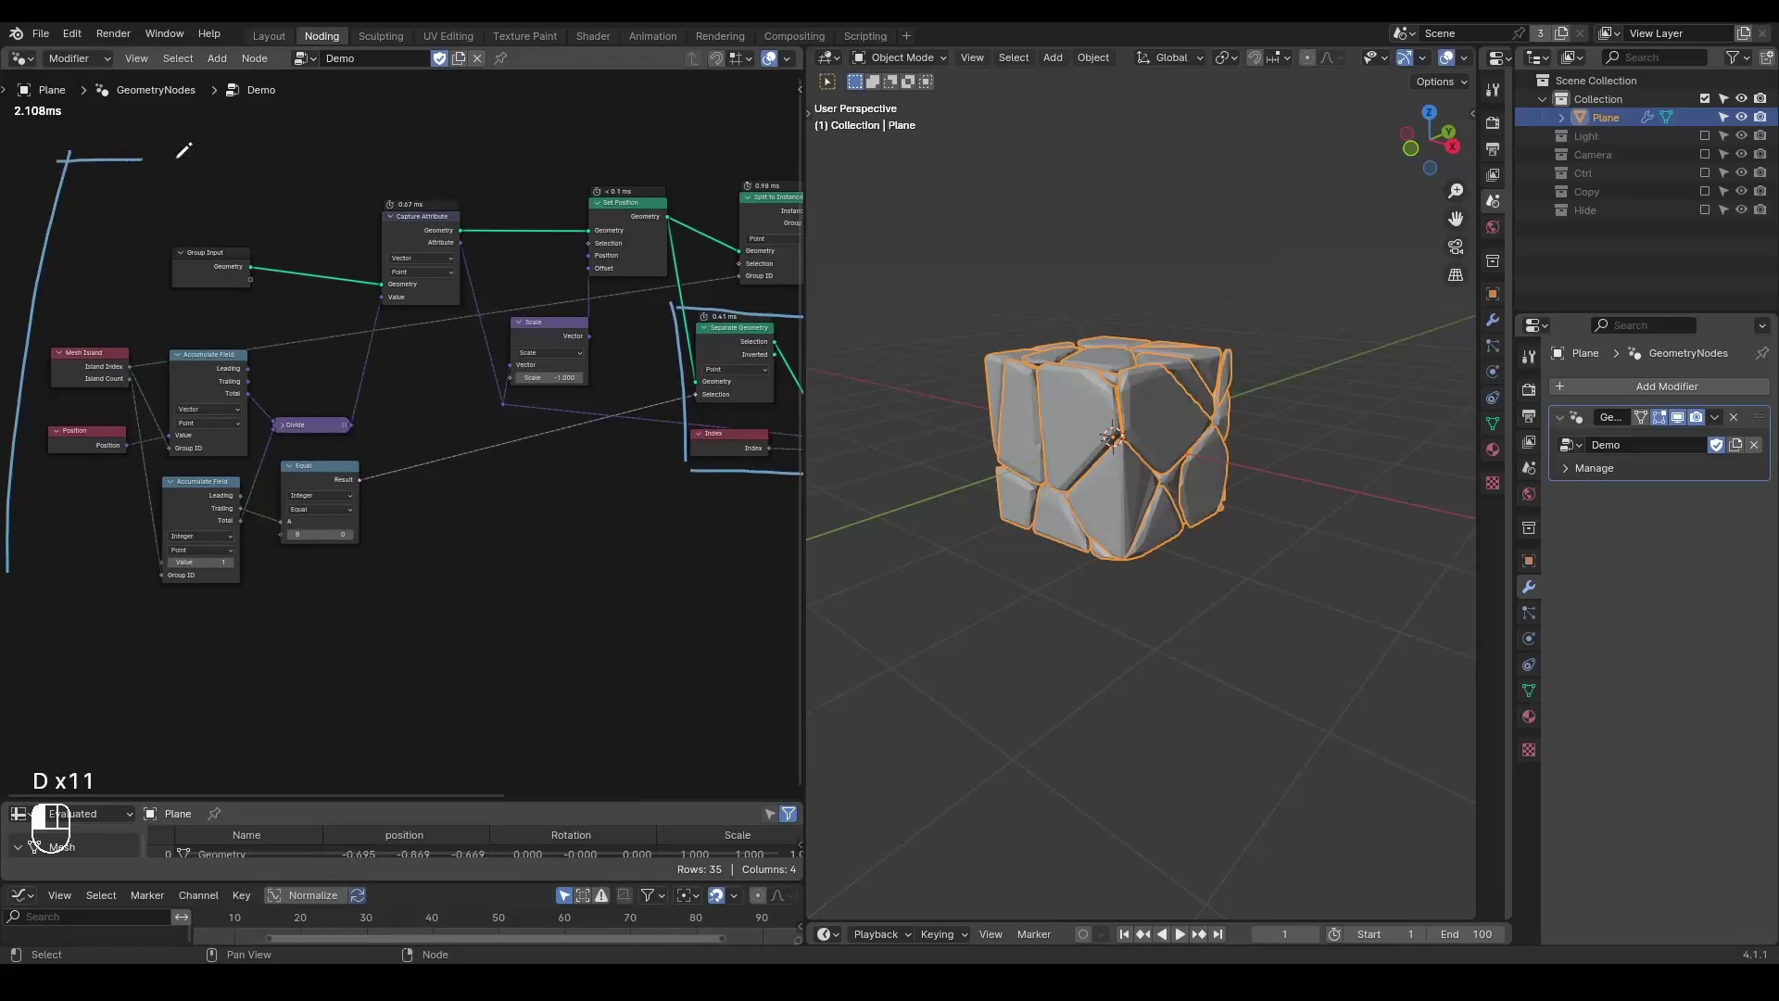
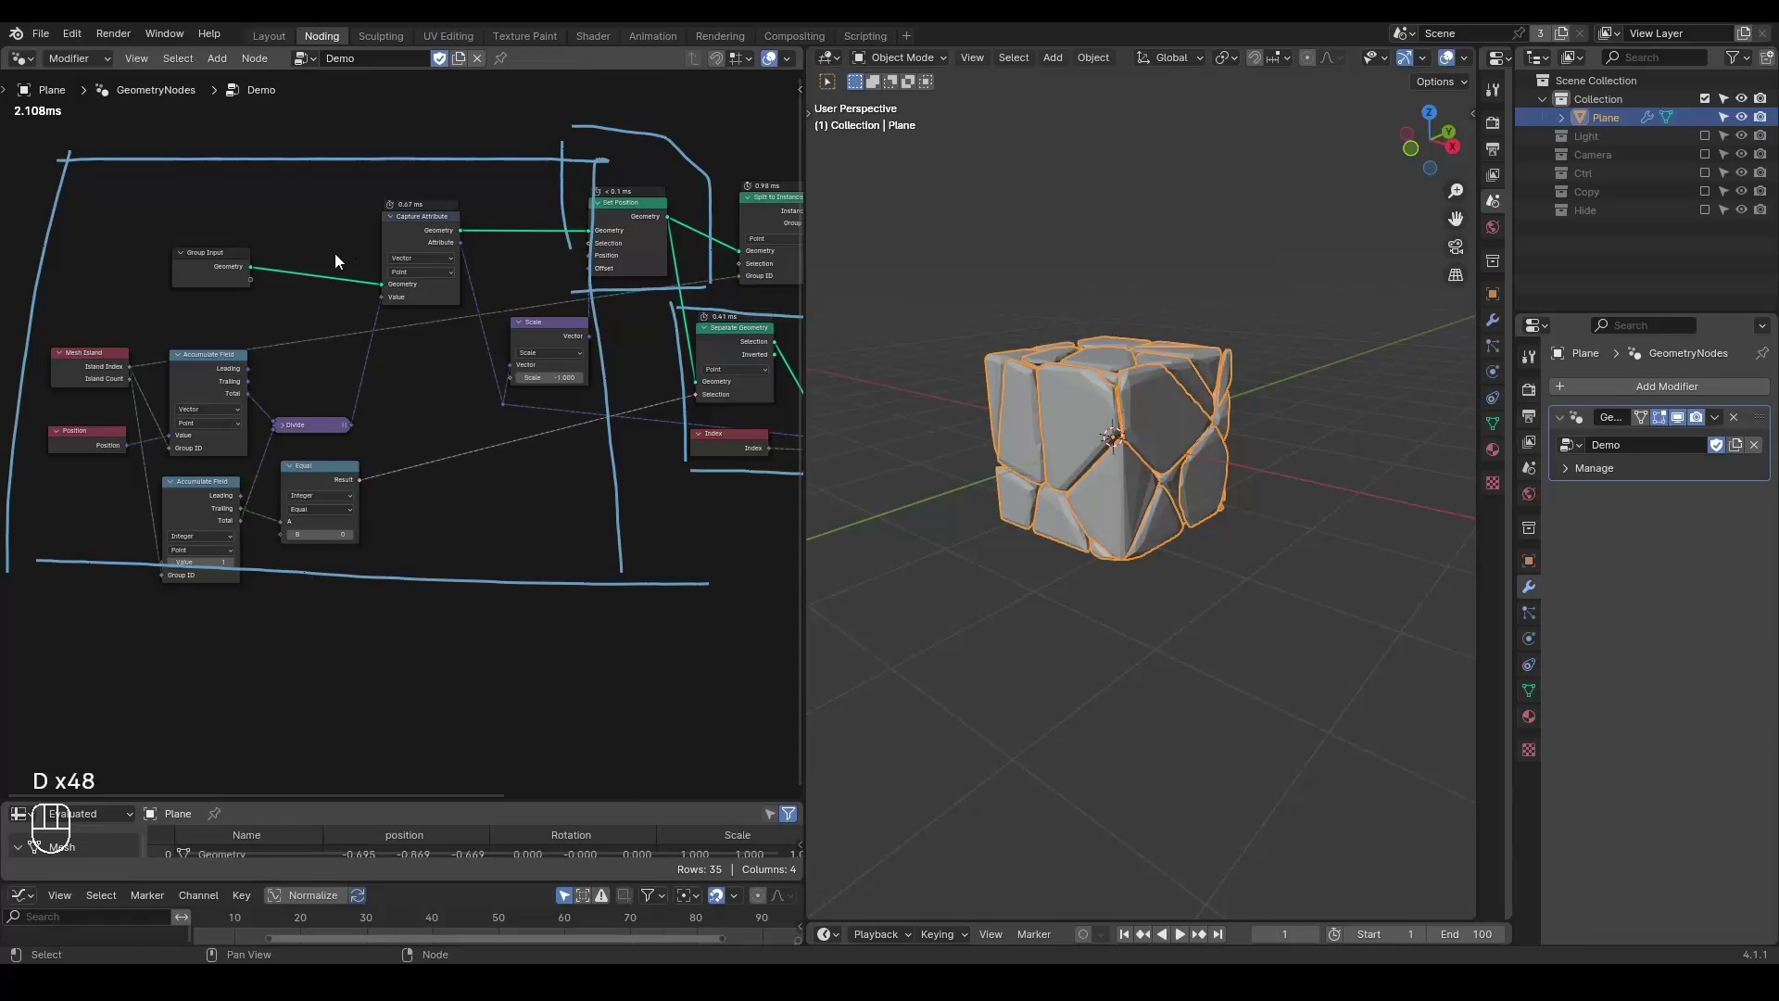
Add a G_Attribute Island node after Group Input and remove the Capture Attribute node.
key("ctrl+a")
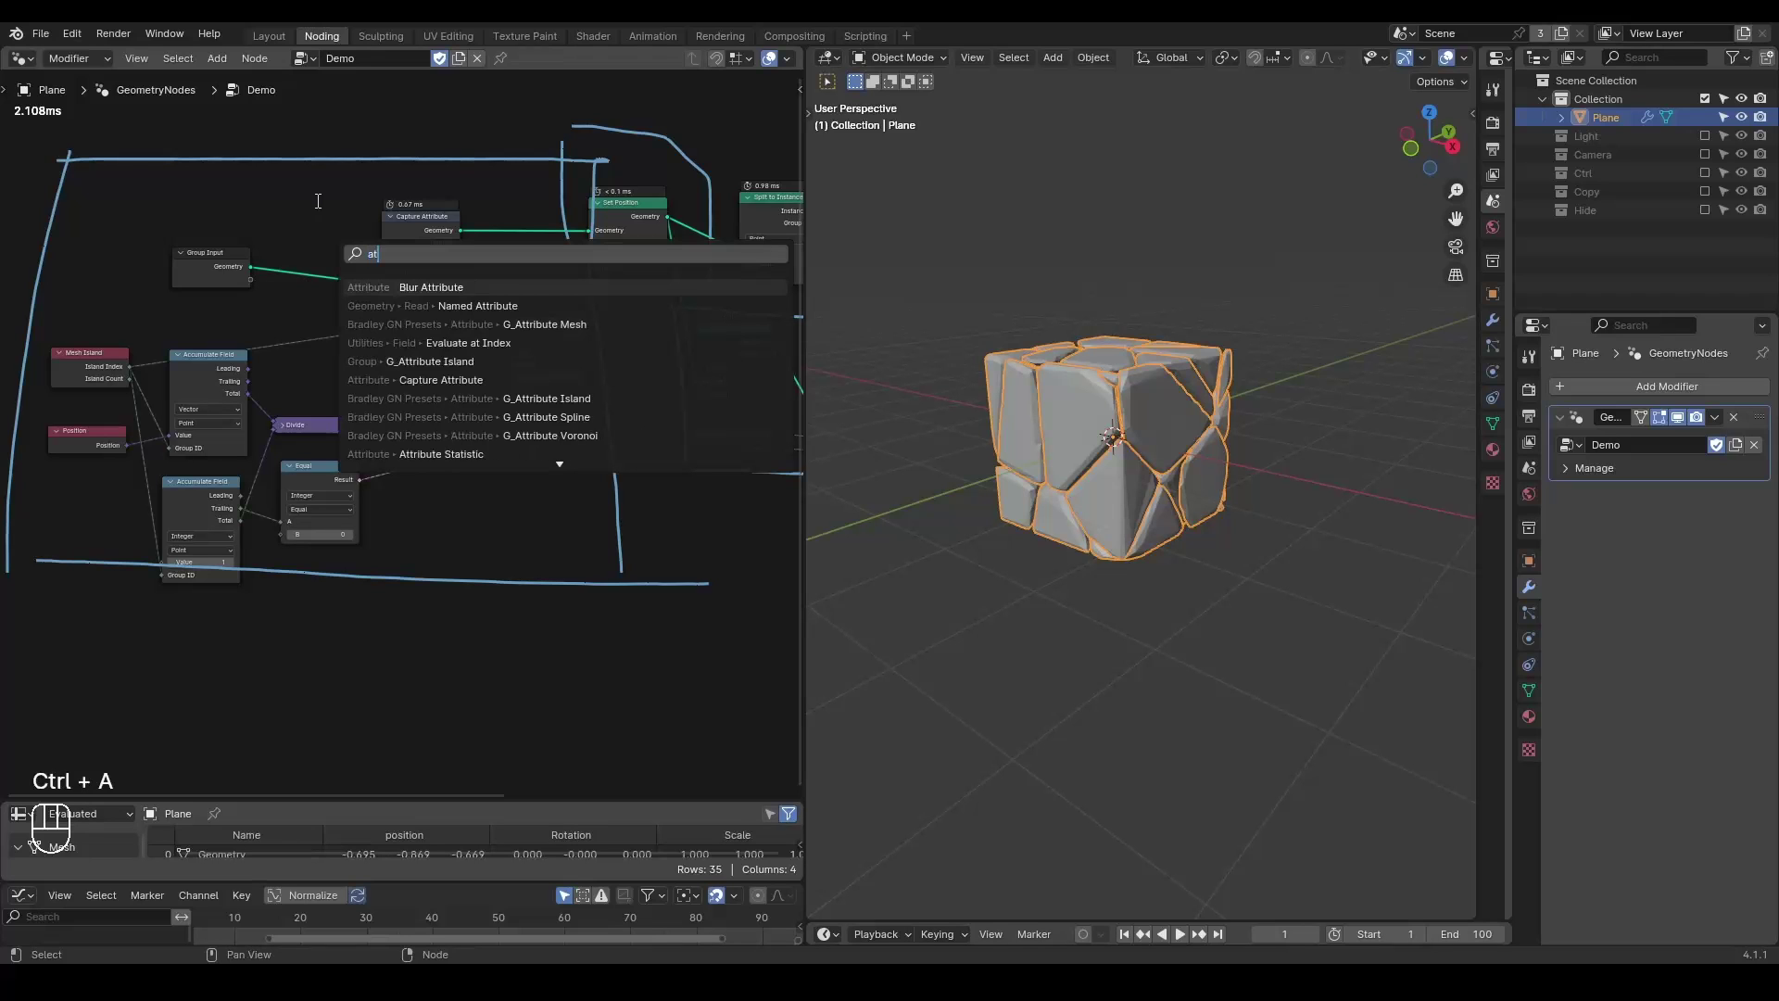
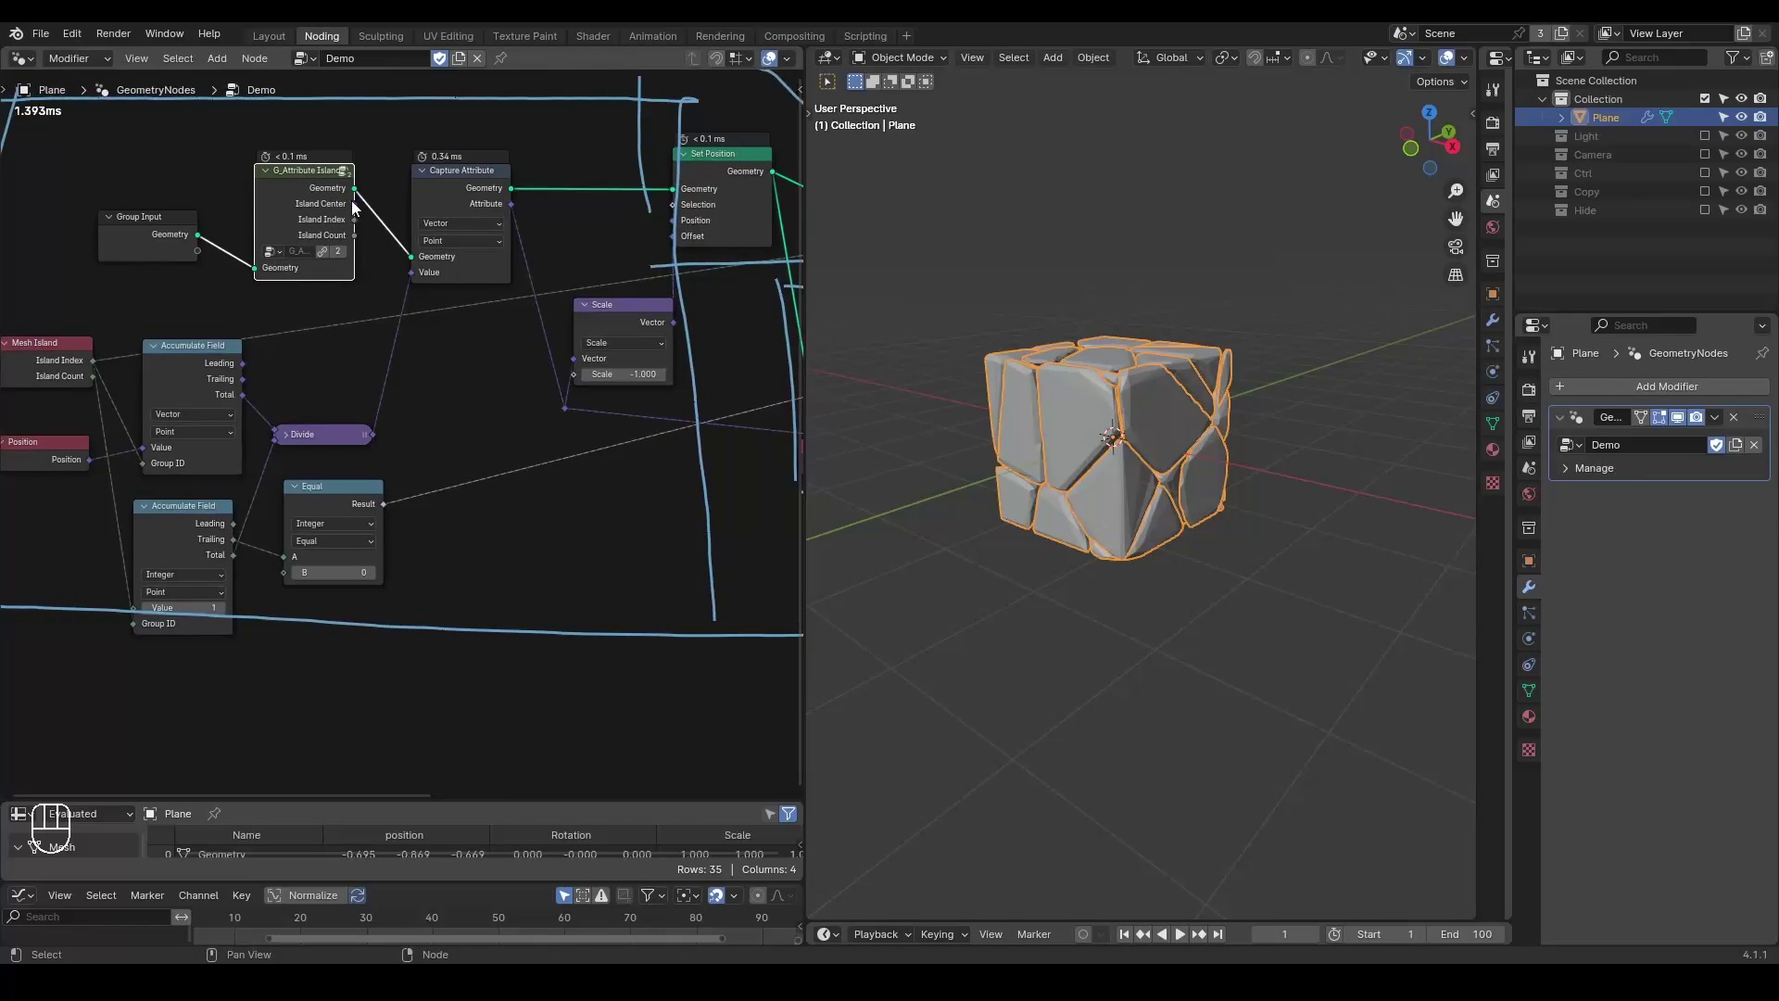
left_click_drag(456, 326, 526, 398)
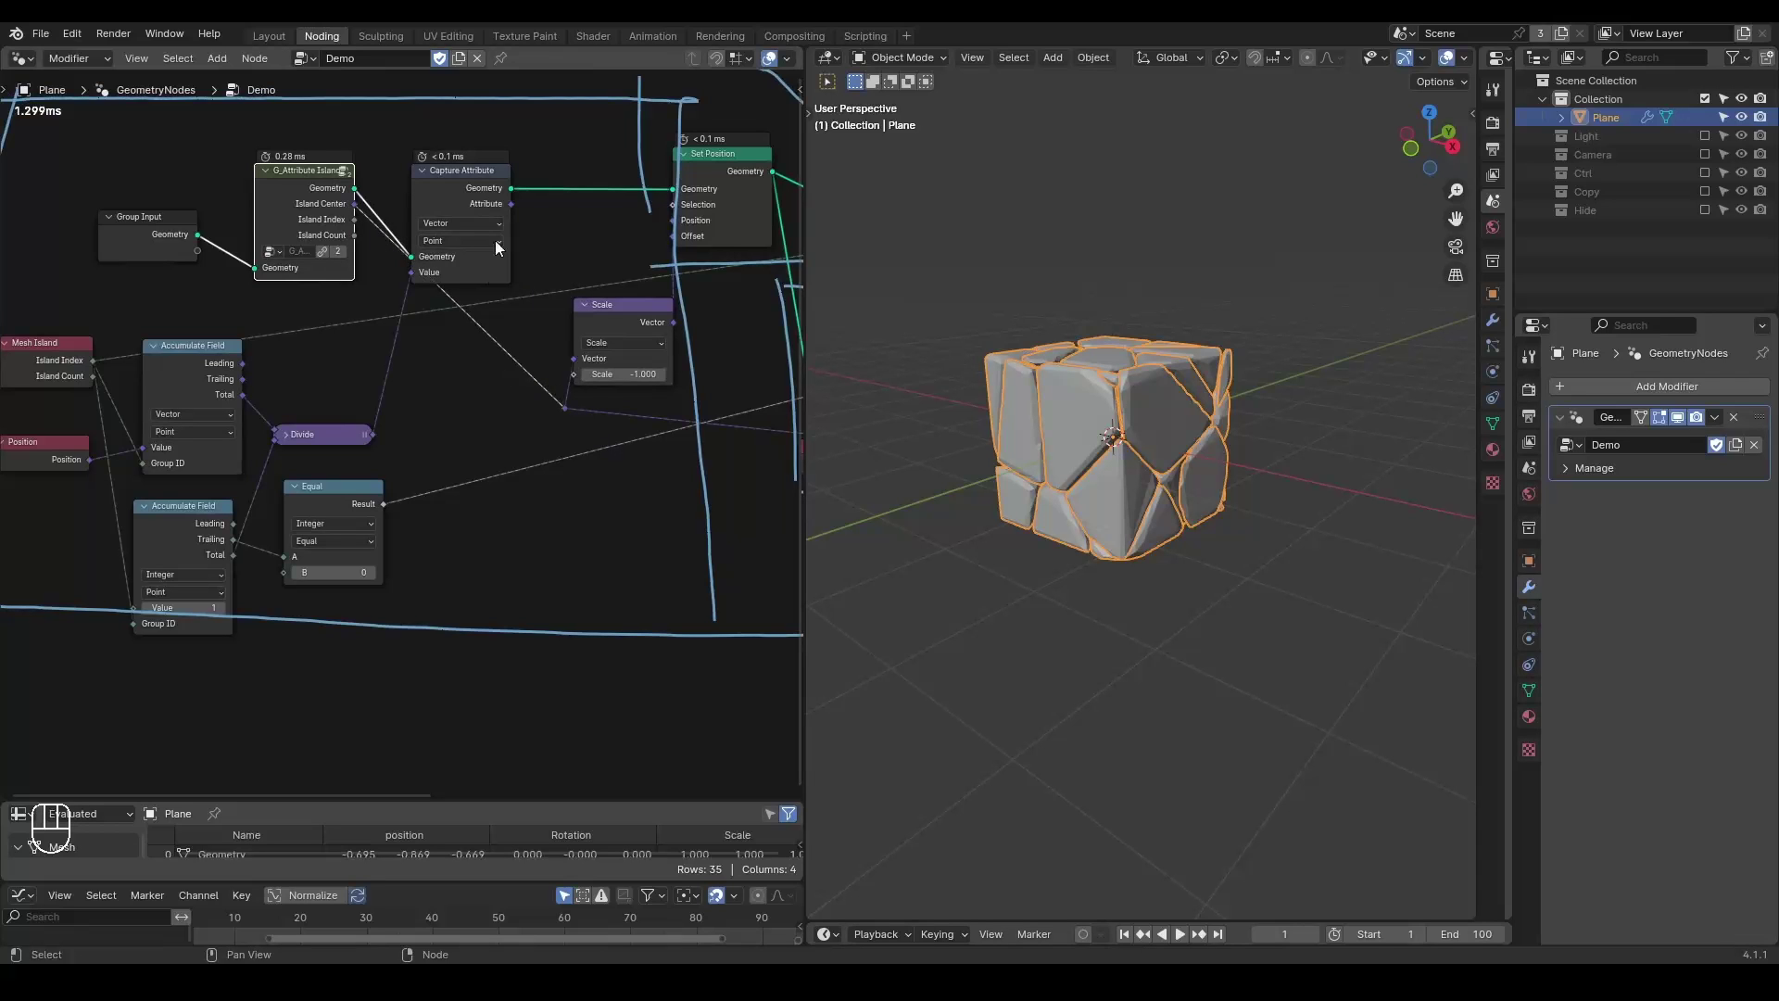
left_click(457, 186)
key("ctrl+x")
Reconnect the island geometry to Set Position and feed Island Center into the Scale node.
left_click_drag(342, 357, 176, 452)
key("ctrl+x")
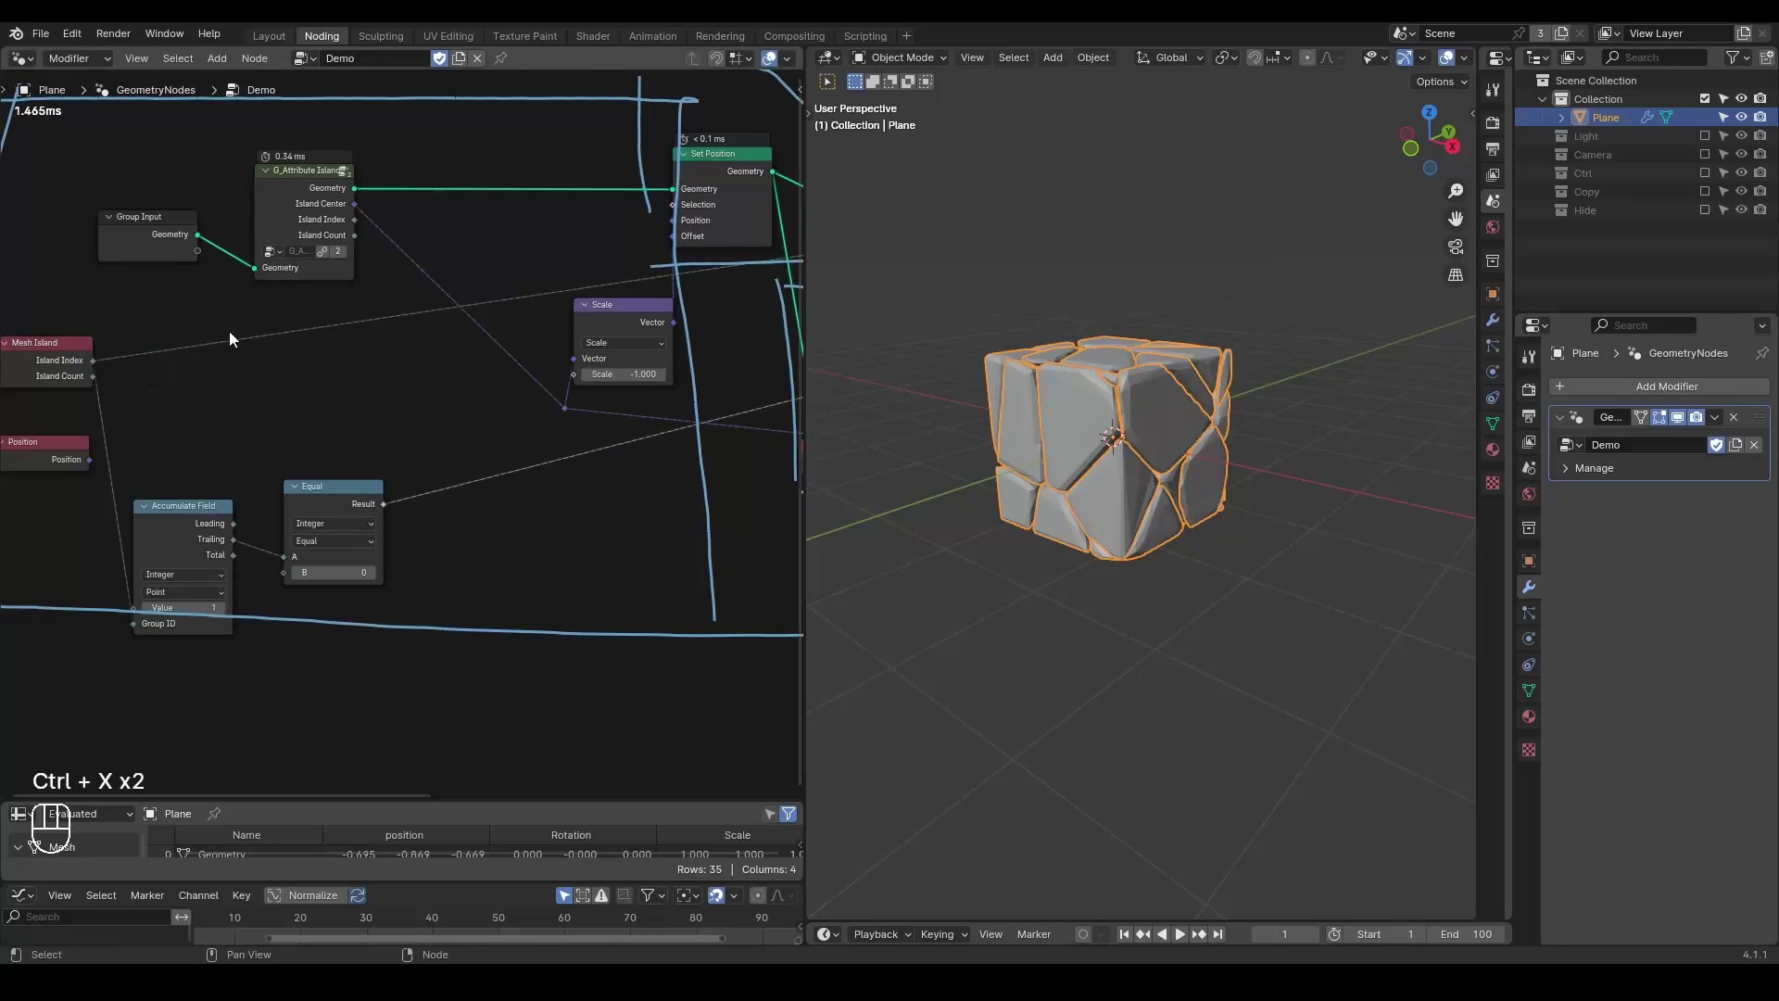
left_click(203, 317)
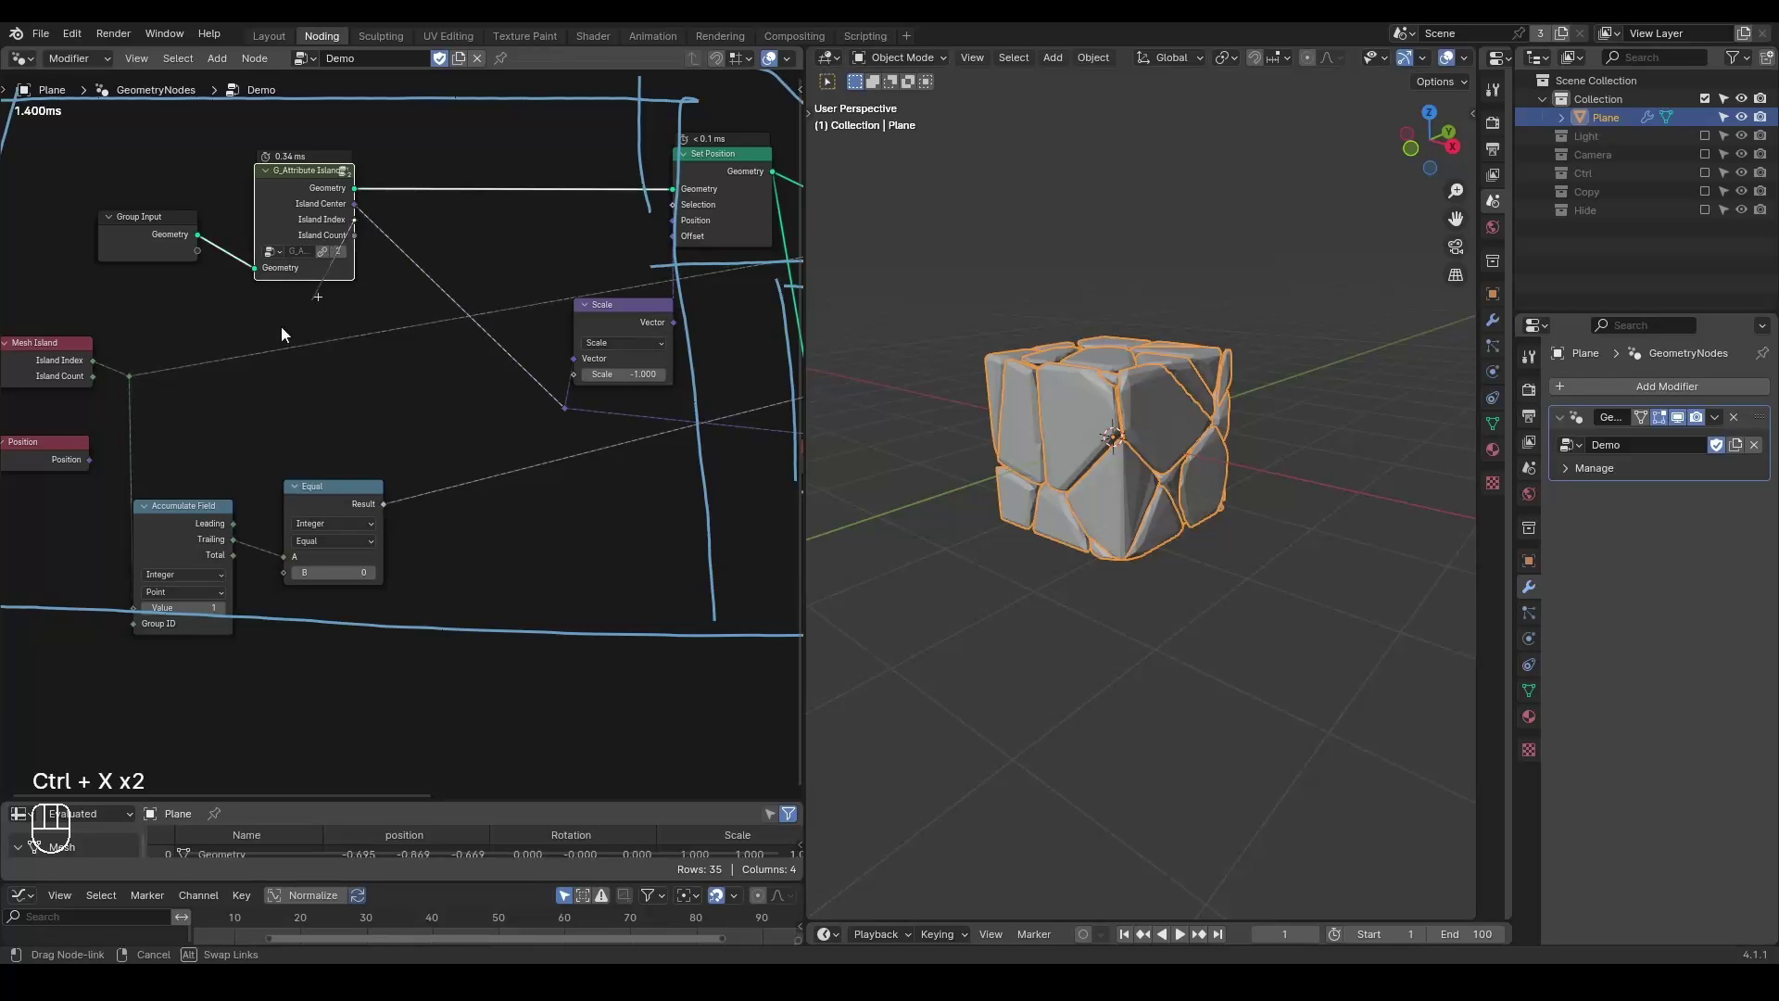